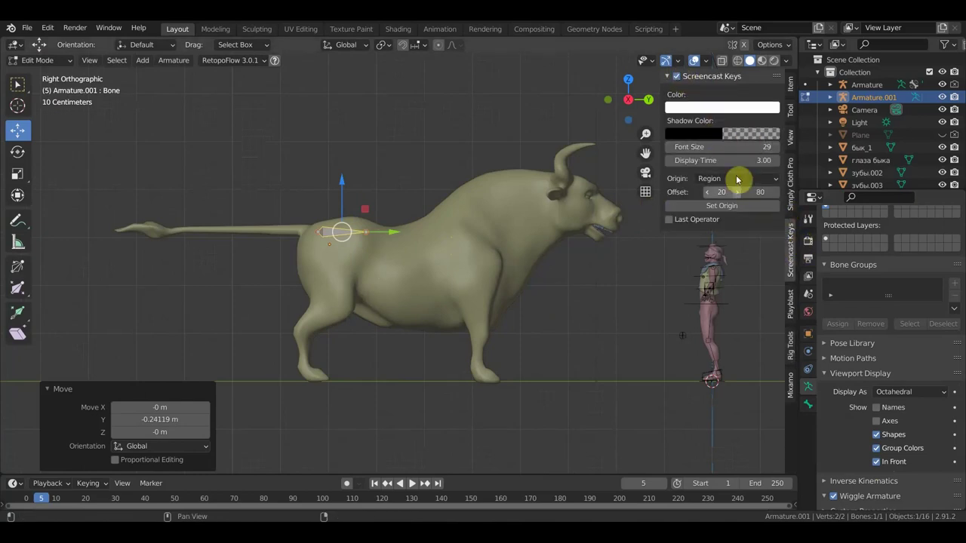
# Step: Extrude a chain of bones from the tail base along the bull's back and up the neck
pyautogui.press('n')
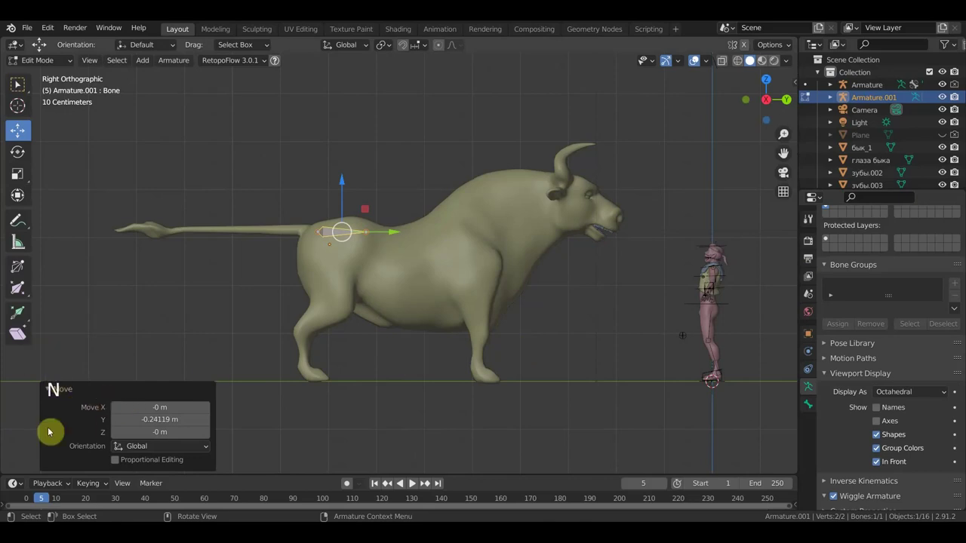
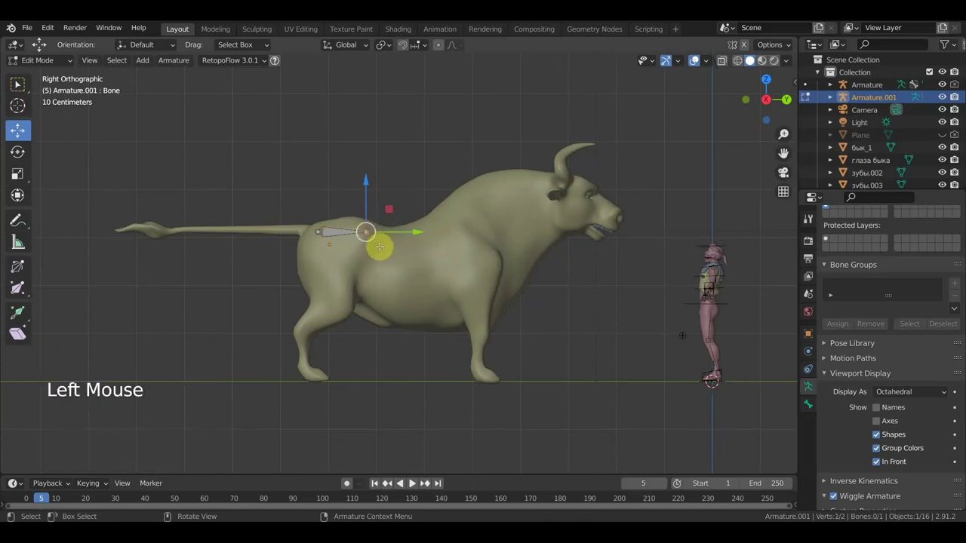
pyautogui.press('e')
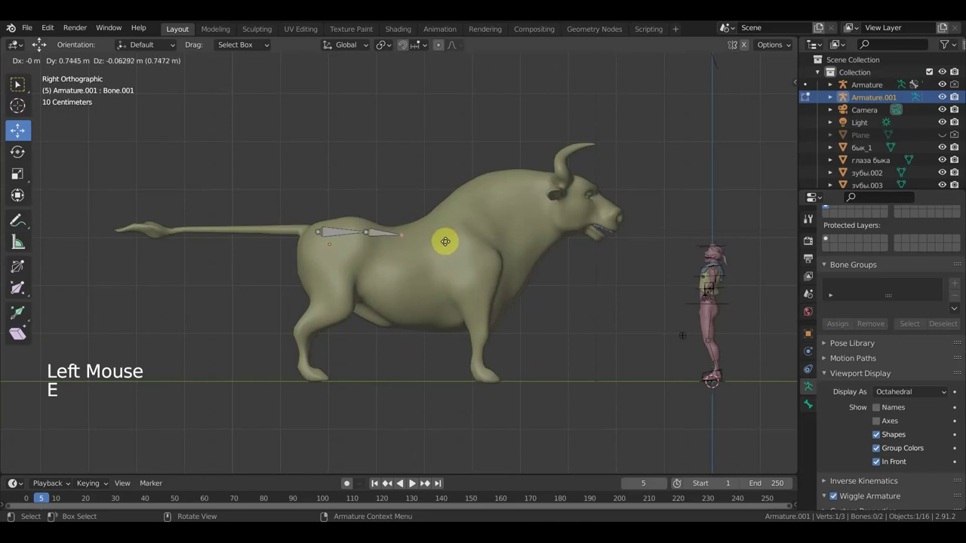
pyautogui.press('e')
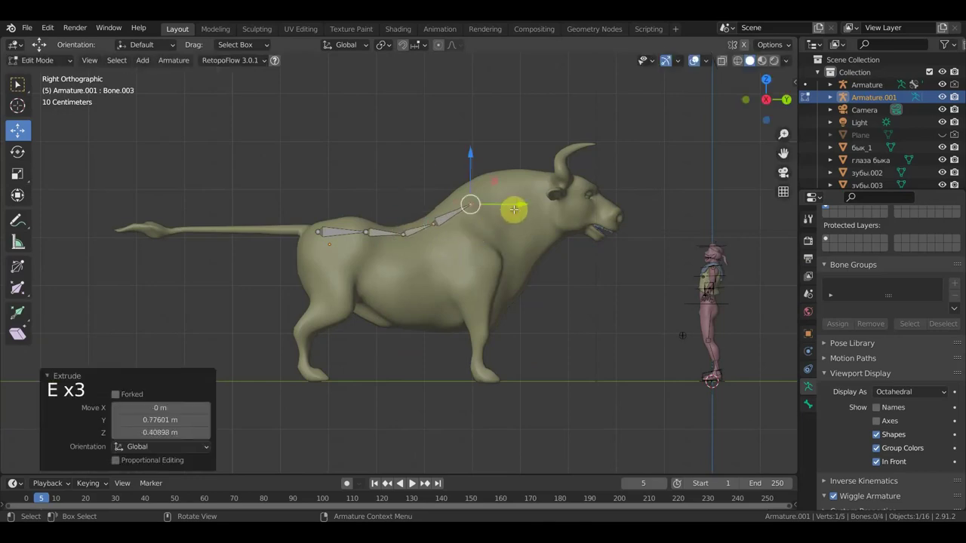
pyautogui.press('e')
pyautogui.press('e')
pyautogui.press('e')
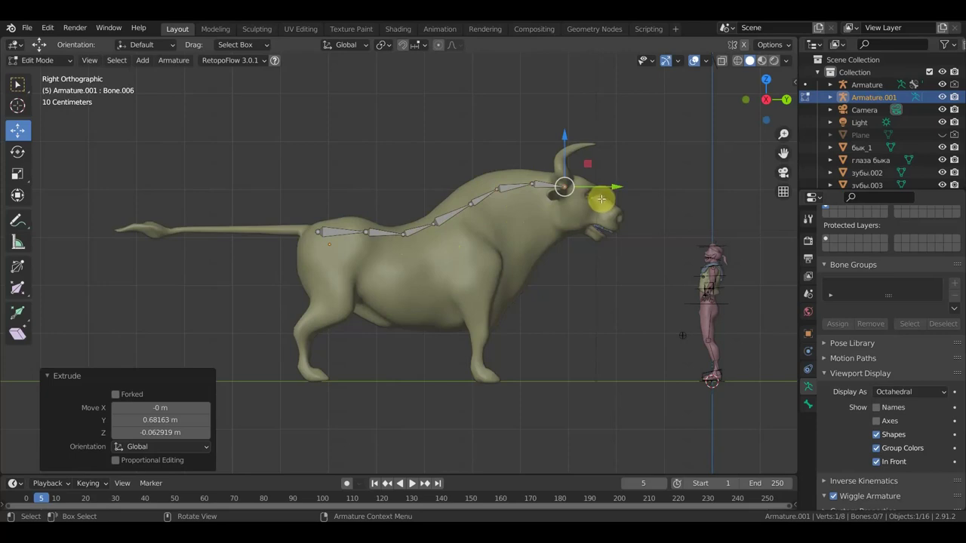
# Step: Extrude a head bone, undo the extra one and move its tip toward the horn
pyautogui.press('e')
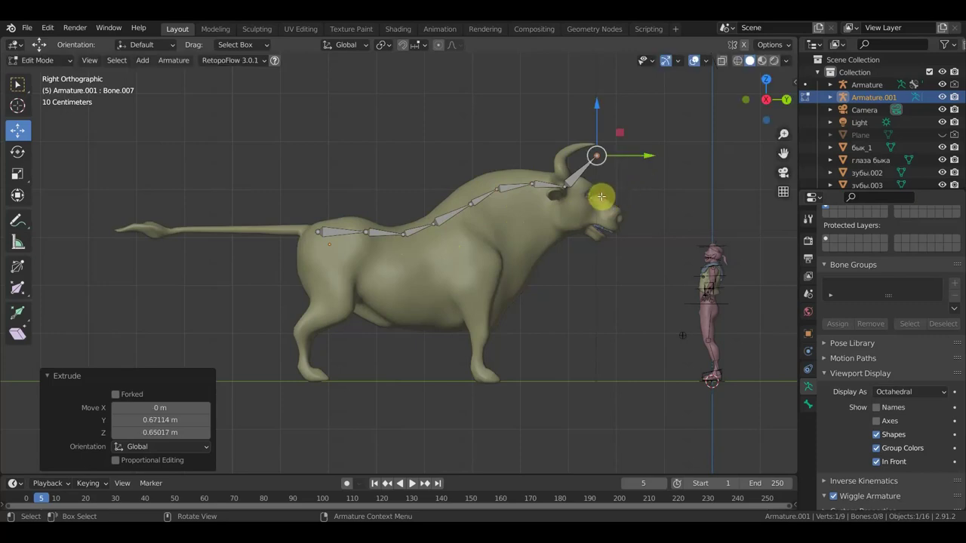
pyautogui.press('e')
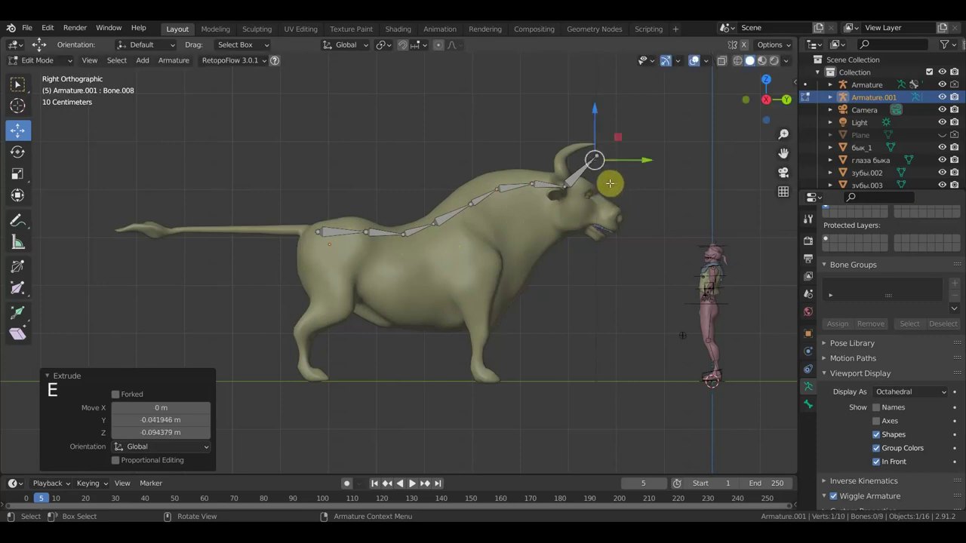
pyautogui.press('ctrl+z')
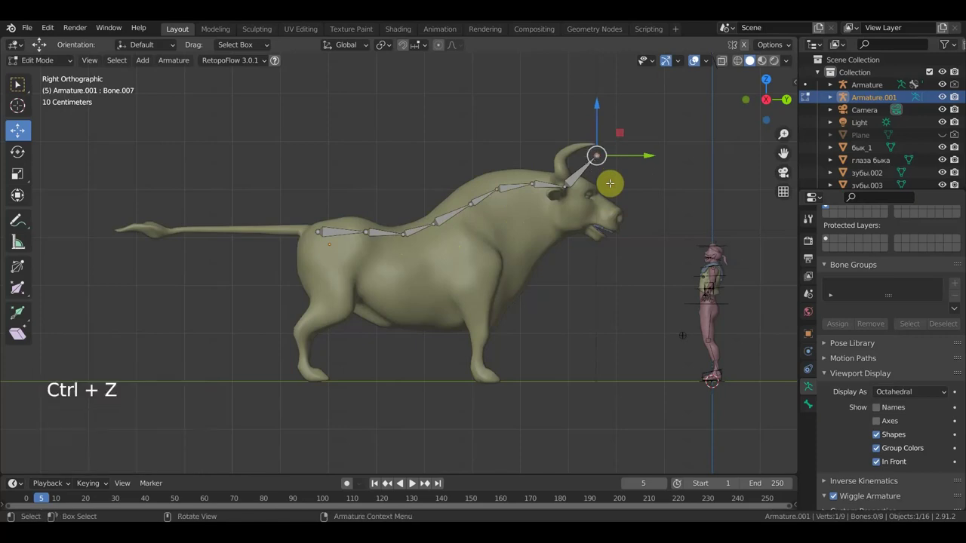
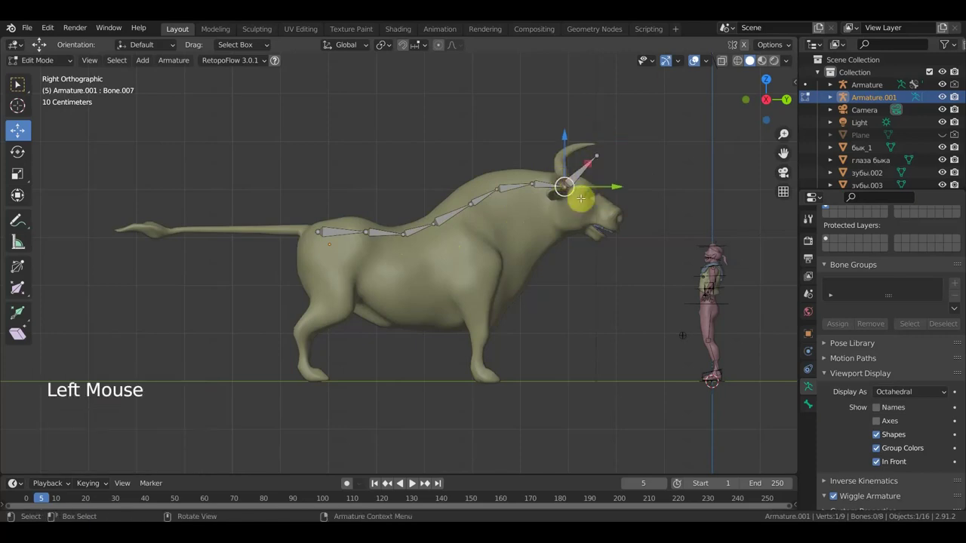
pyautogui.press('g')
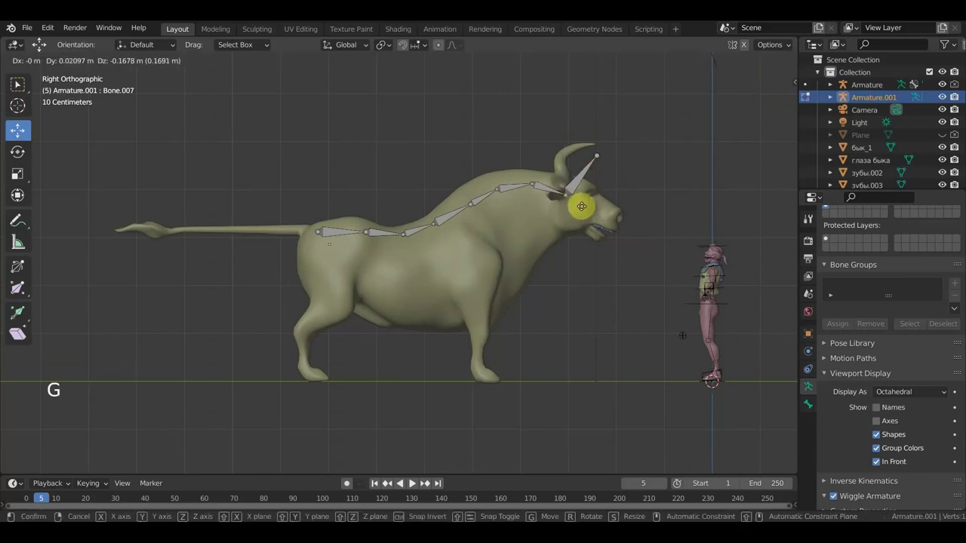
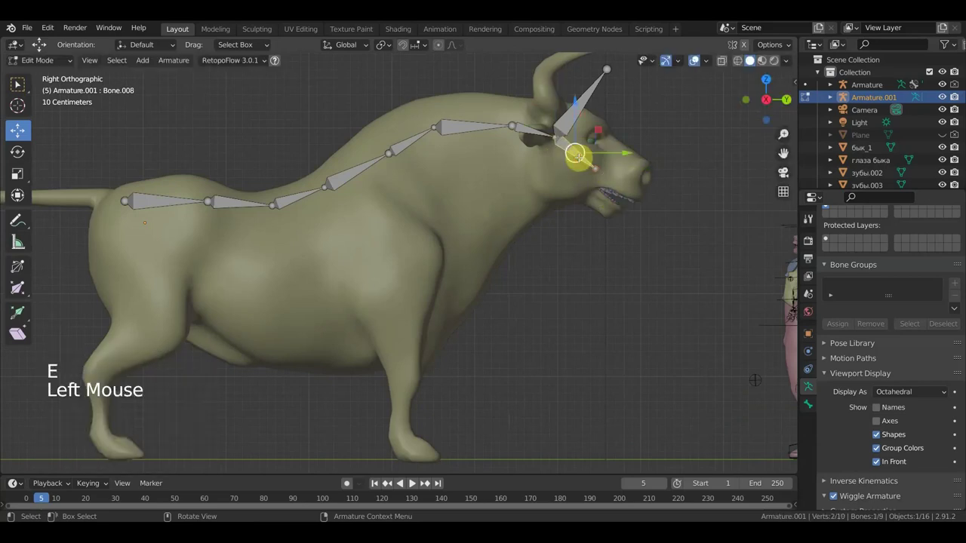
# Step: From the back-of-head joint, scale and reposition a jaw bone under the bull's mouth
pyautogui.press('alt+p')
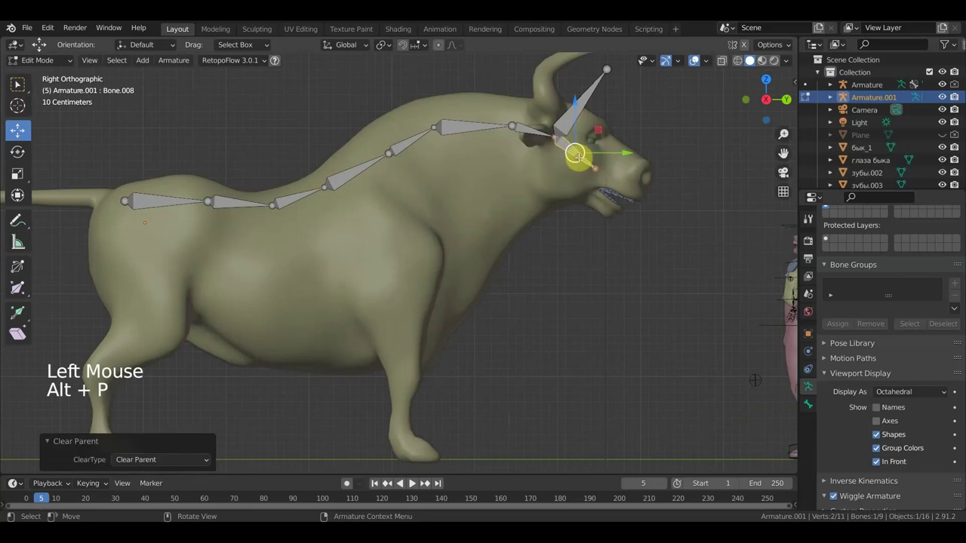
pyautogui.press('g')
pyautogui.press('s')
pyautogui.press('g')
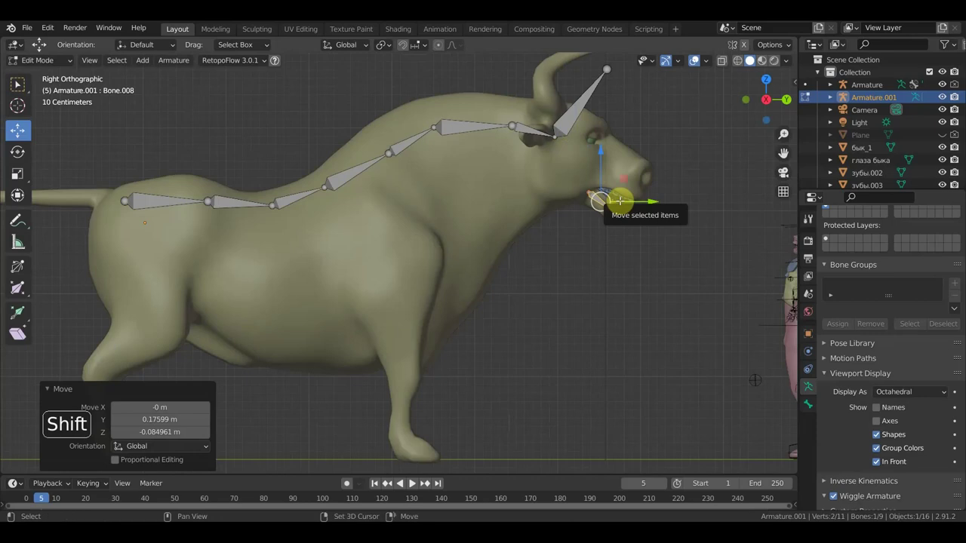
# Step: Add a snout bone with its tip moved forward, then extrude a bone down to the nose tip
pyautogui.press('shift+d')
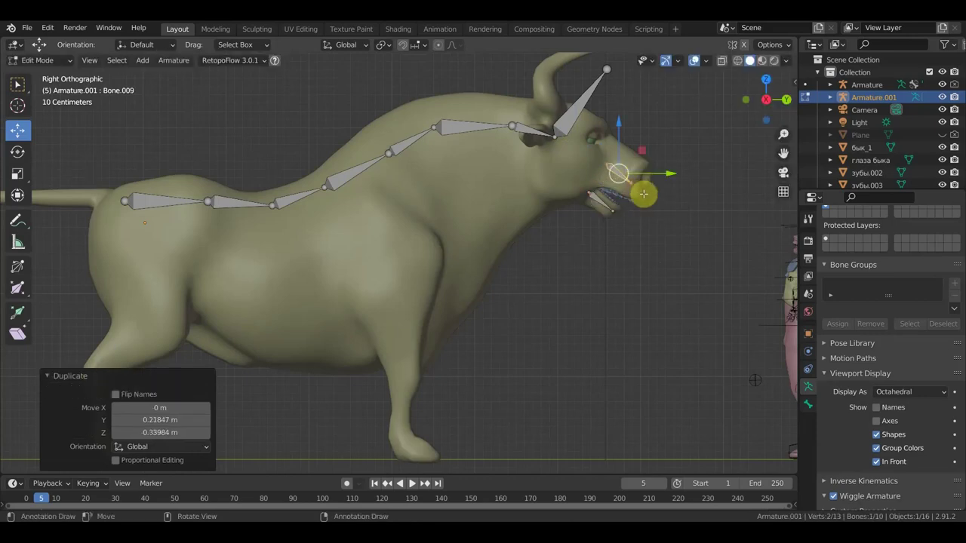
pyautogui.press('s')
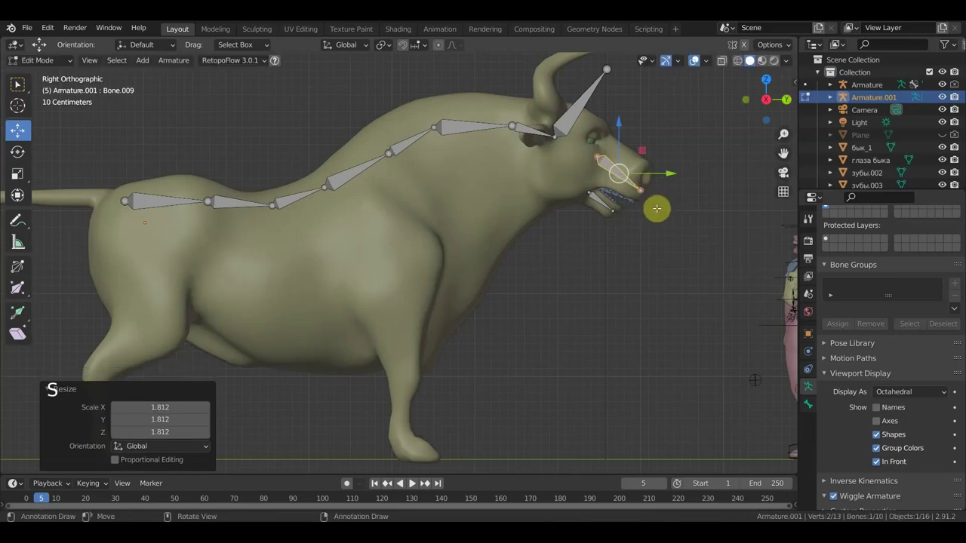
pyautogui.press('g')
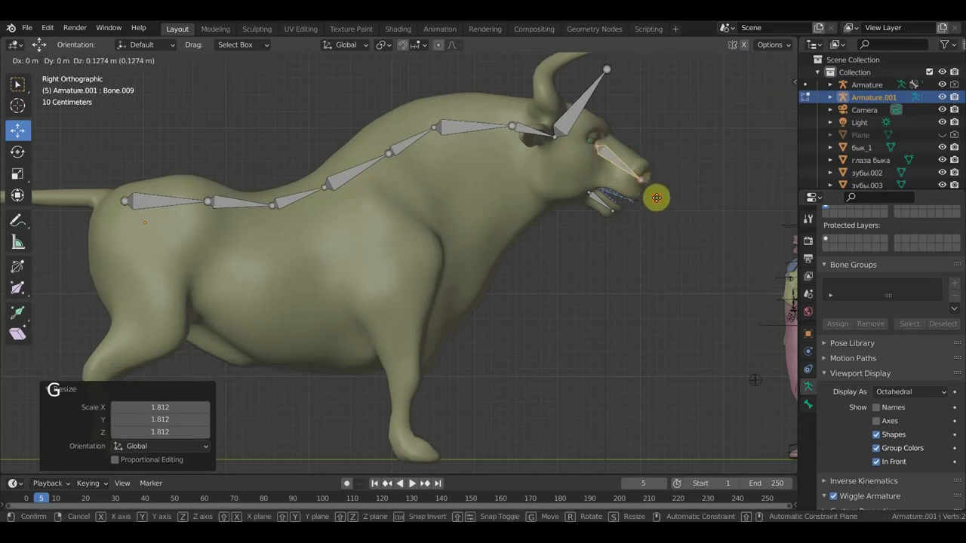
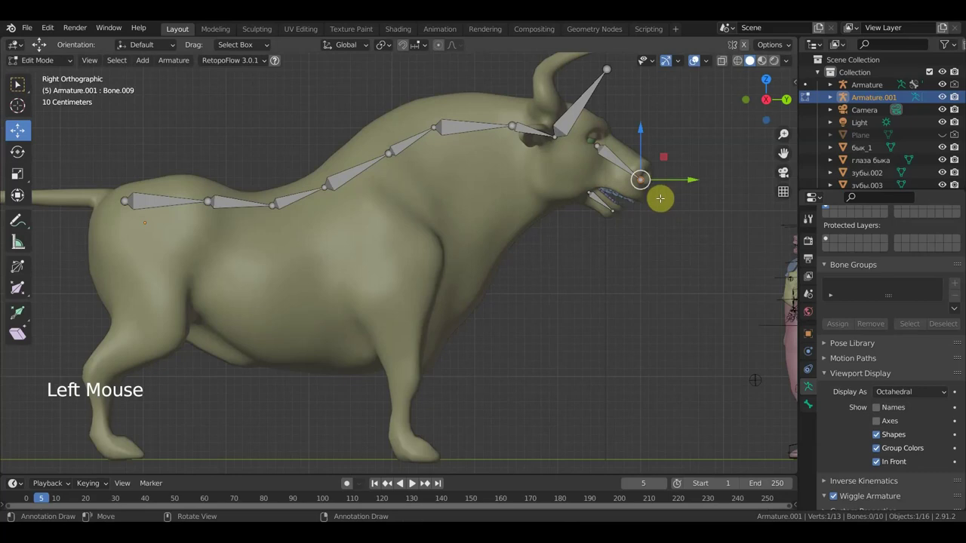
pyautogui.press('g')
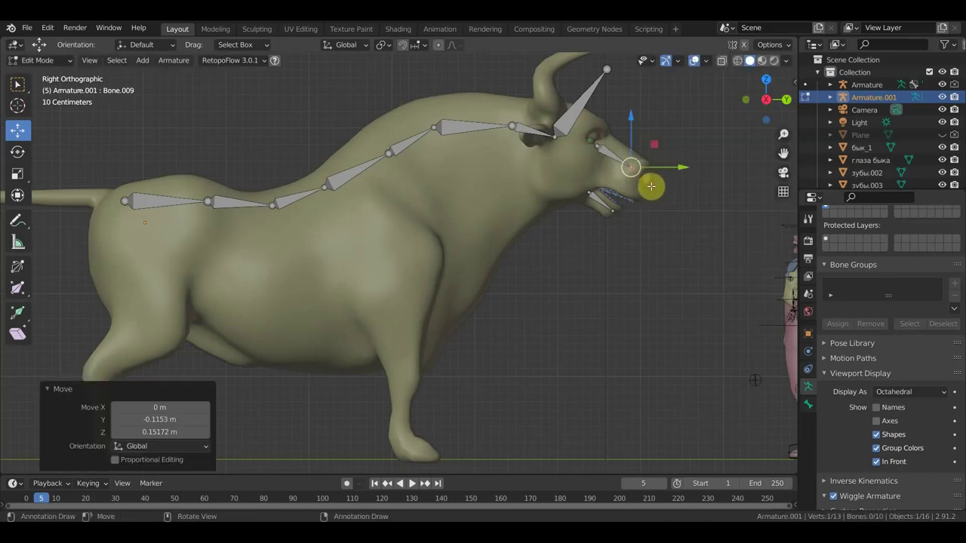
pyautogui.press('r')
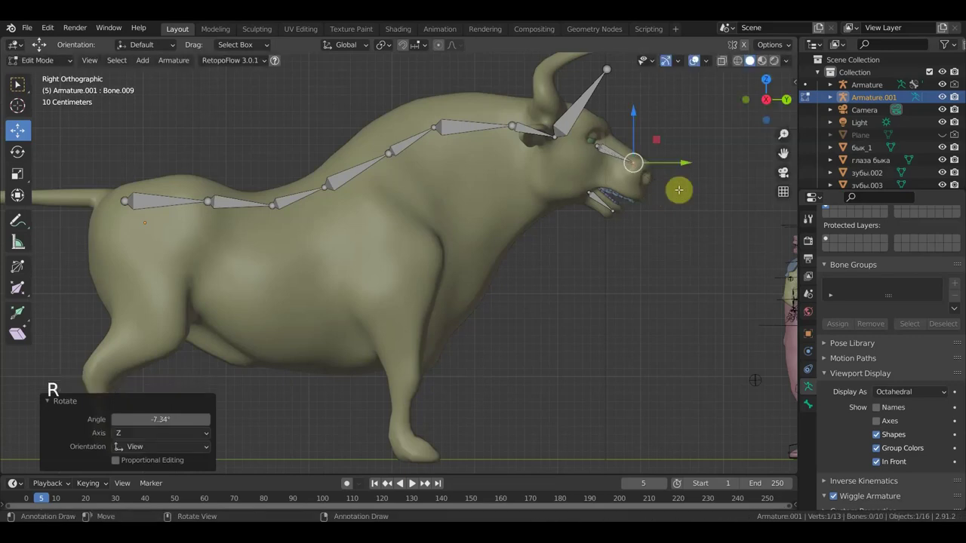
pyautogui.press('e')
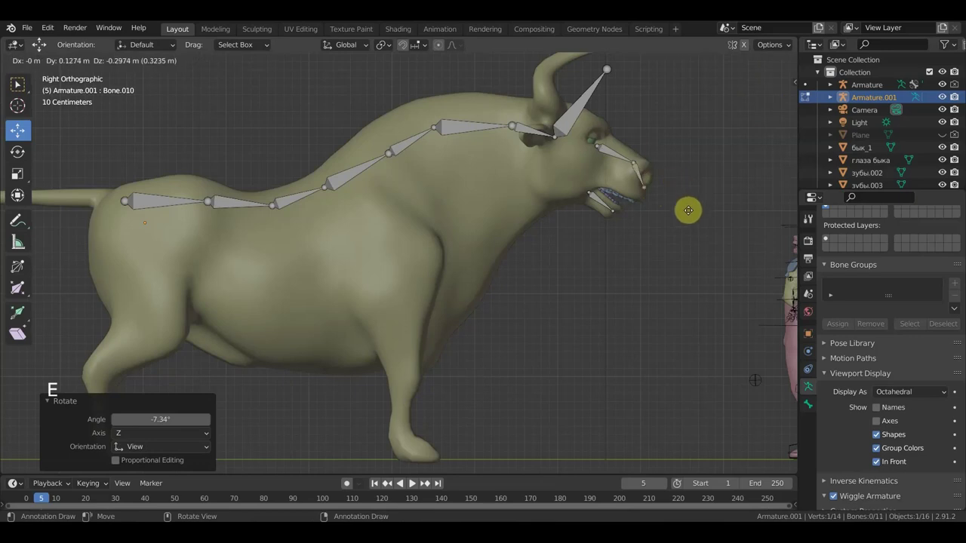
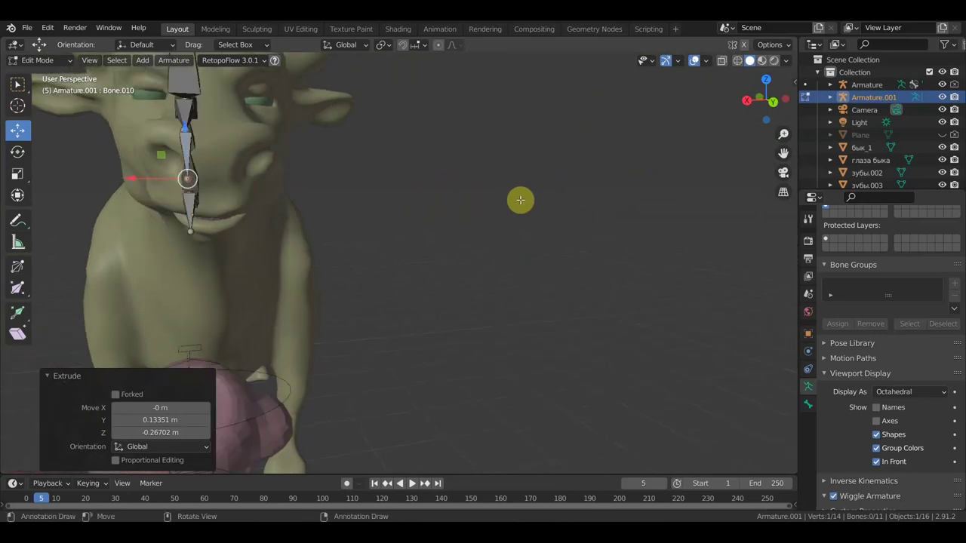
pyautogui.press('KP_7')
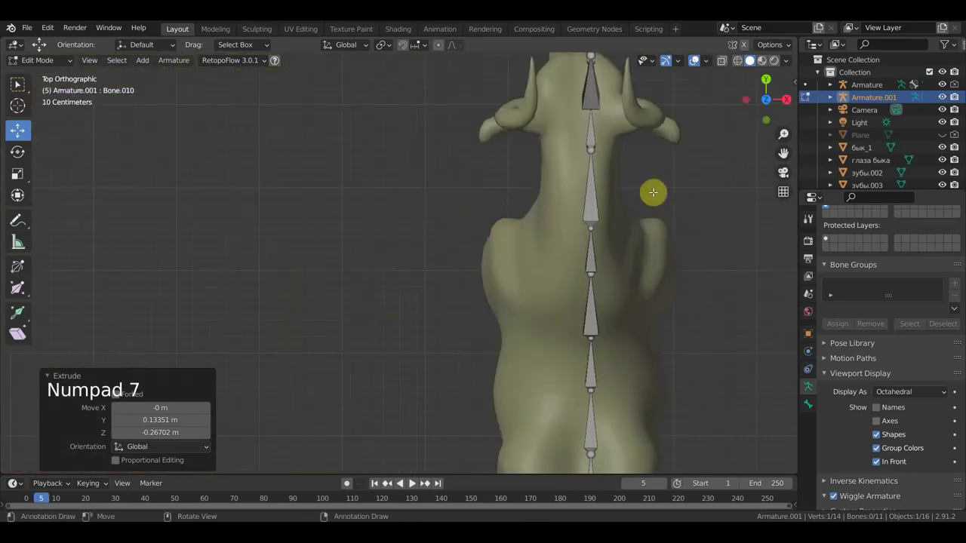
pyautogui.scroll(-3)
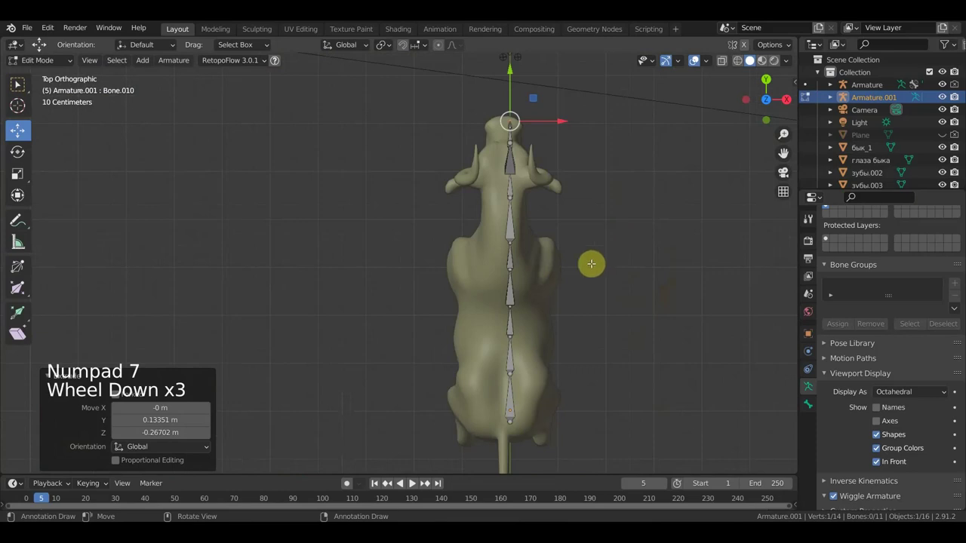
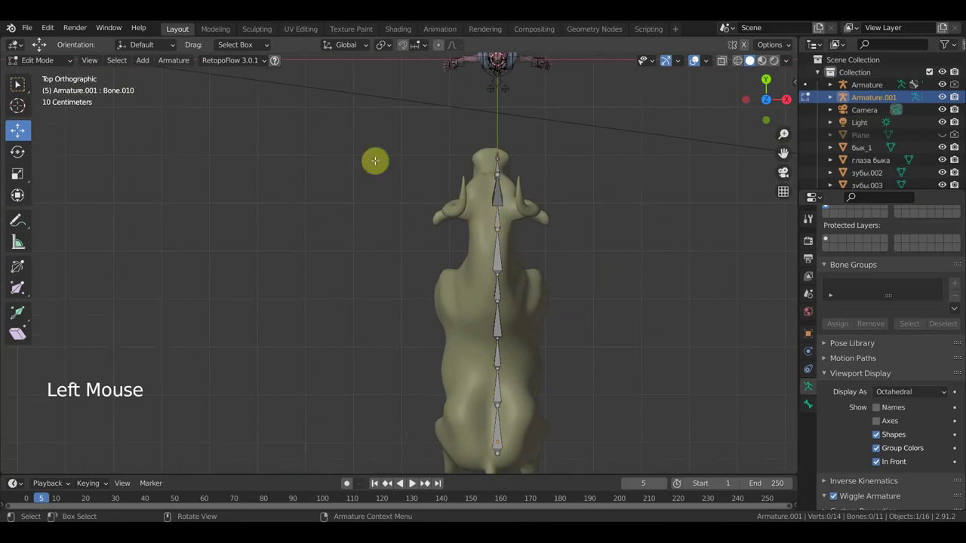
# Step: Switch from bone editing back to Object Mode and orbit around the bull's head
pyautogui.click(49, 62)
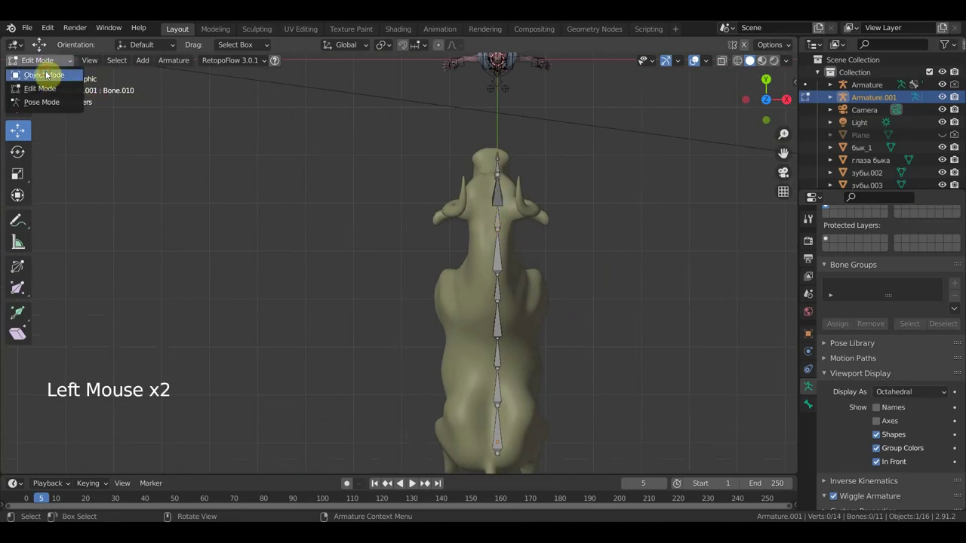
pyautogui.scroll(3)
pyautogui.middleClick(499, 200)
pyautogui.click(489, 261)
pyautogui.middleClick(483, 272)
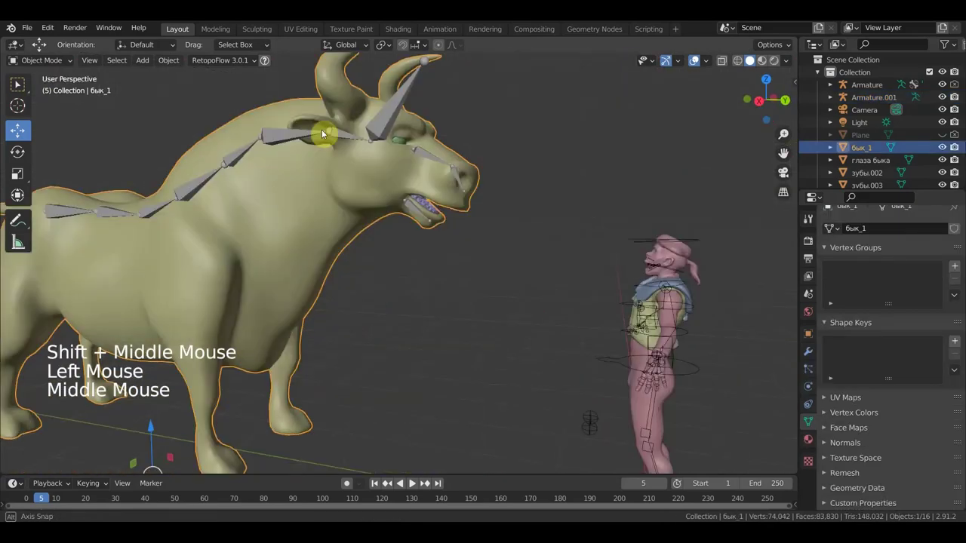
pyautogui.scroll(3)
pyautogui.middleClick(342, 132)
# Step: Select the bull's body mesh and add the eyes and teeth meshes to the selection
pyautogui.click(311, 130)
pyautogui.middleClick(308, 162)
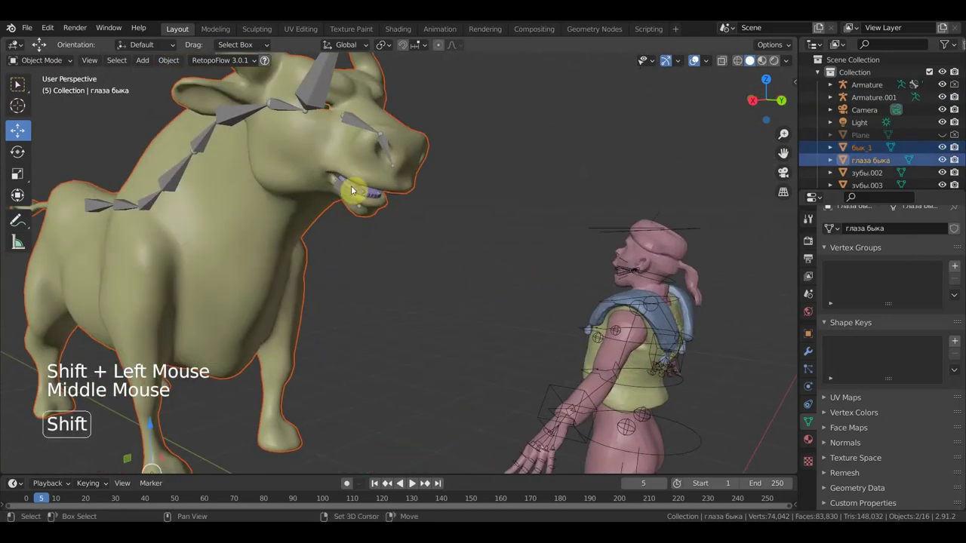
pyautogui.click(365, 194)
pyautogui.middleClick(378, 174)
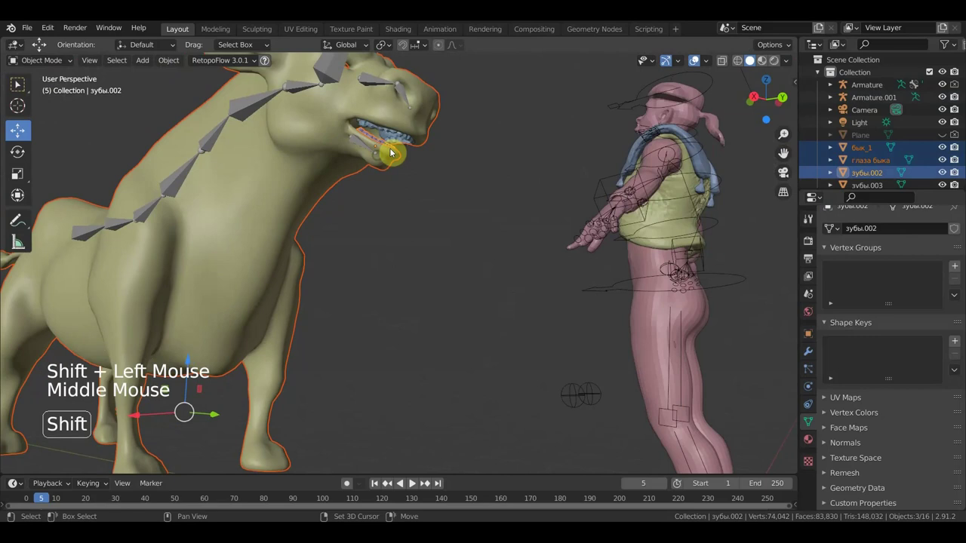
pyautogui.click(404, 136)
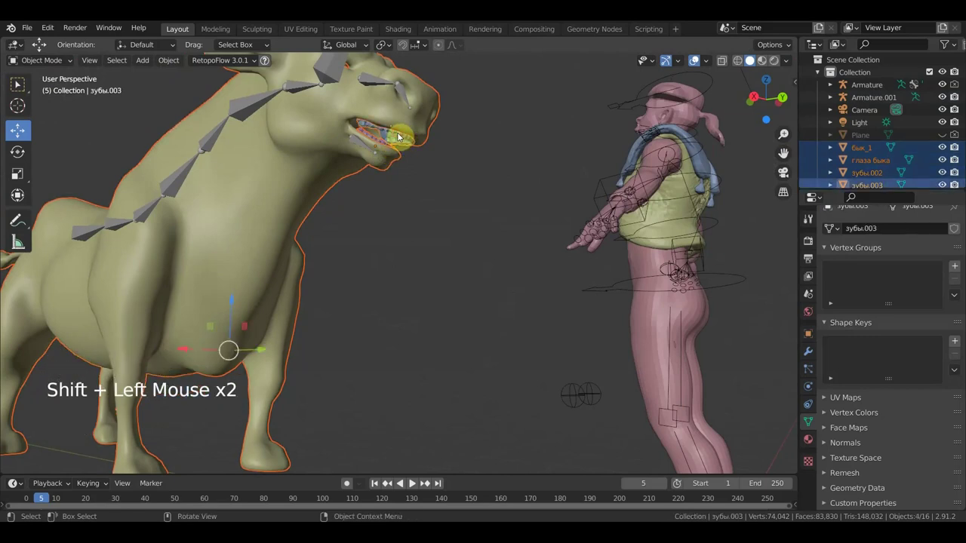
pyautogui.press('KP_7')
pyautogui.scroll(-3)
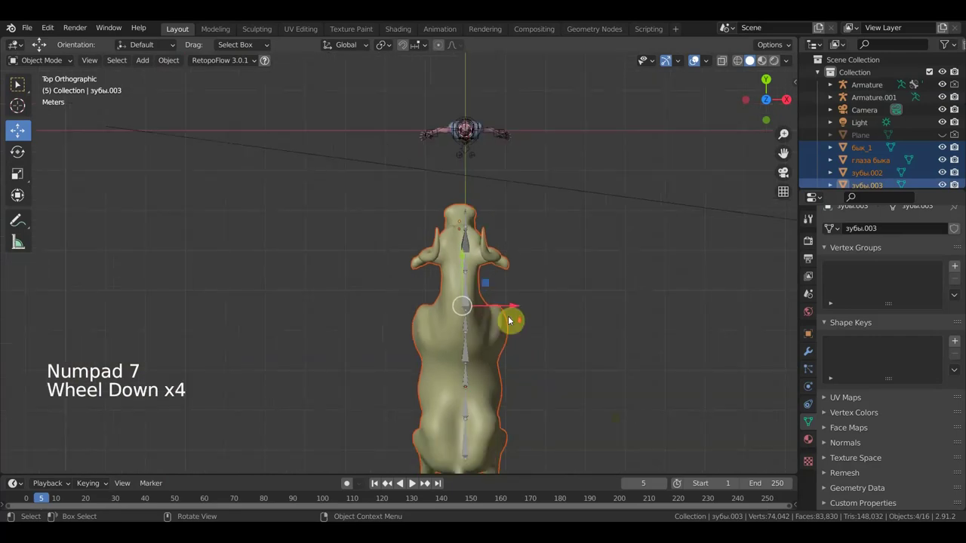
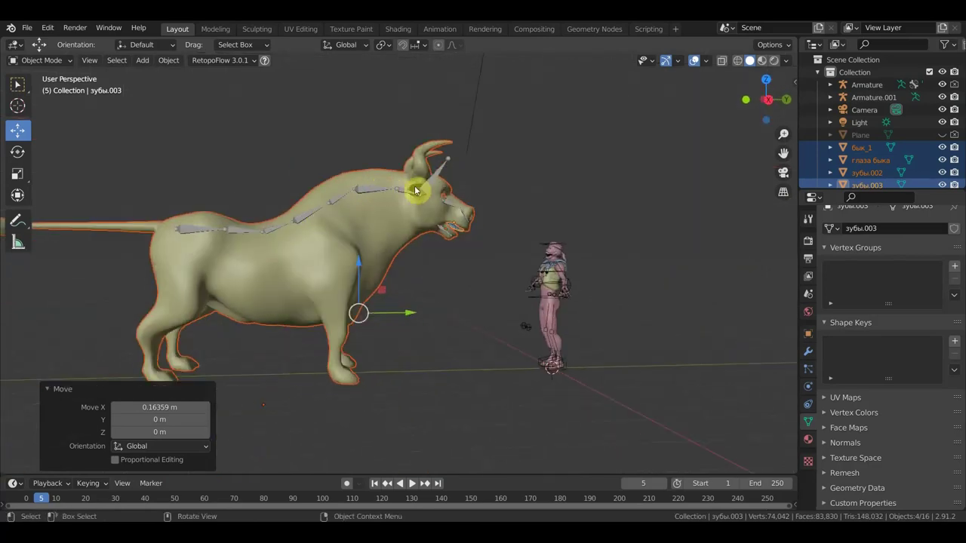
# Step: Return the armature to bone editing and select a bone along the bull's neck
pyautogui.click(429, 188)
pyautogui.click(64, 69)
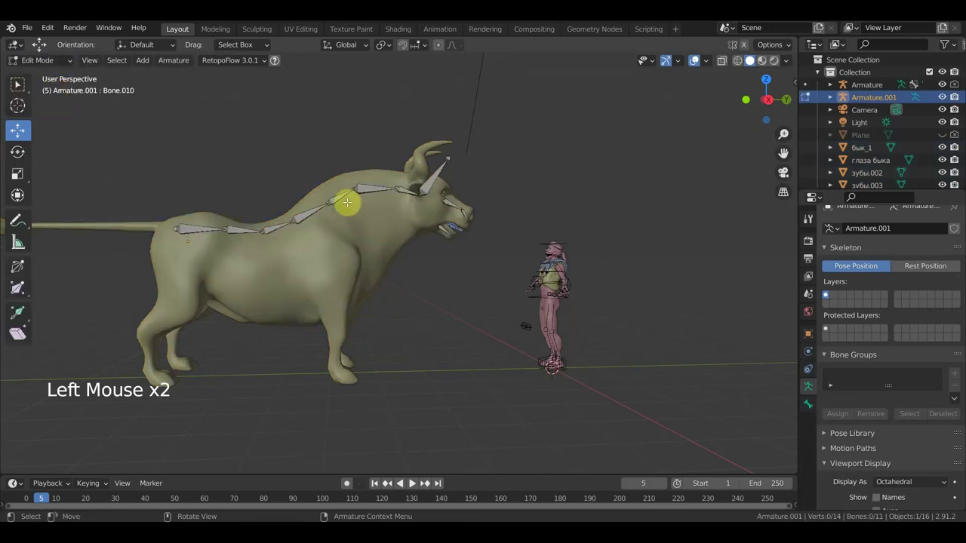
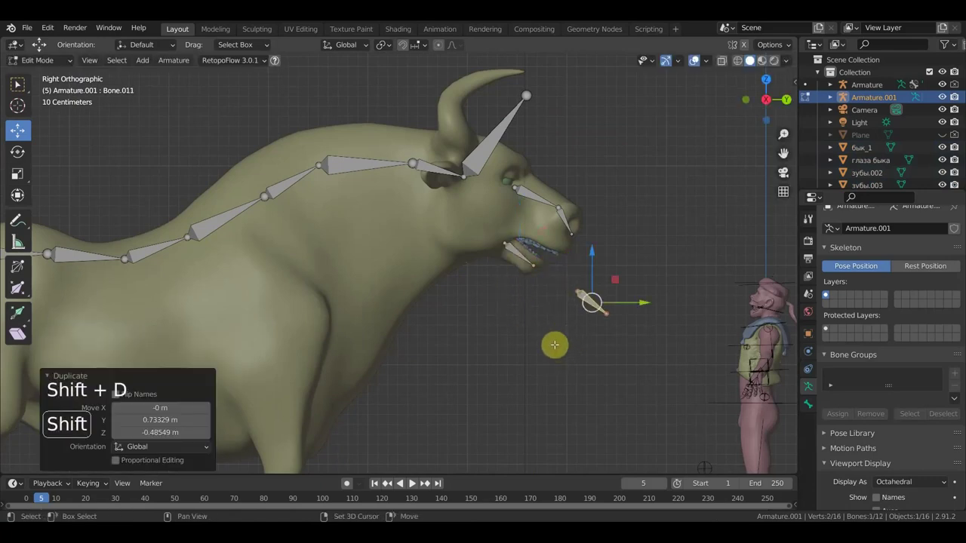
# Step: Duplicate the mouth bone and parent both mouth bones to the face bones with Keep Offset
pyautogui.press('shift+d')
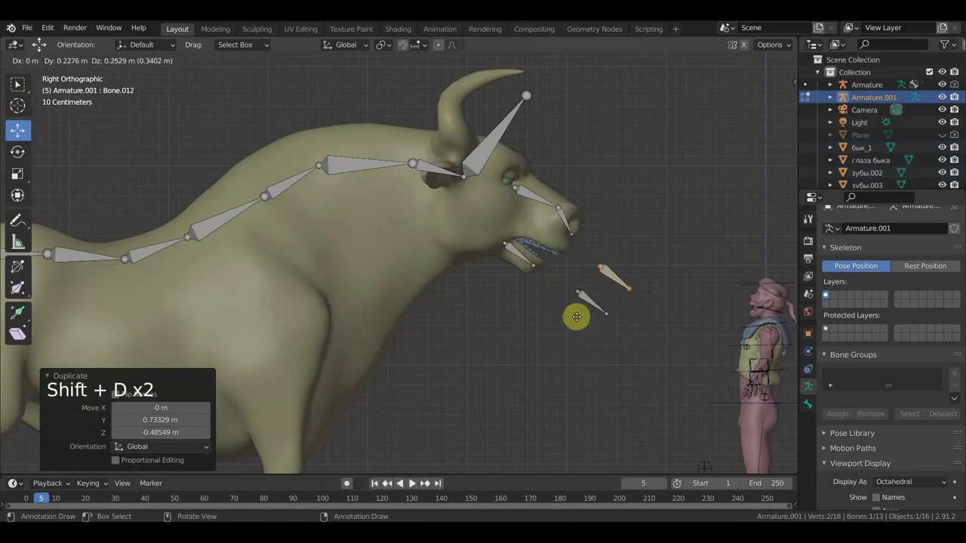
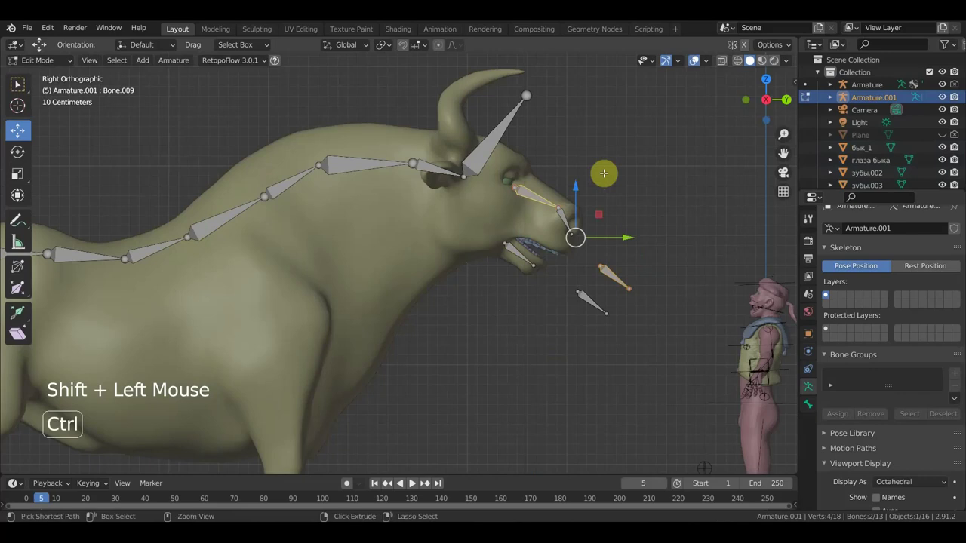
pyautogui.press('ctrl+p')
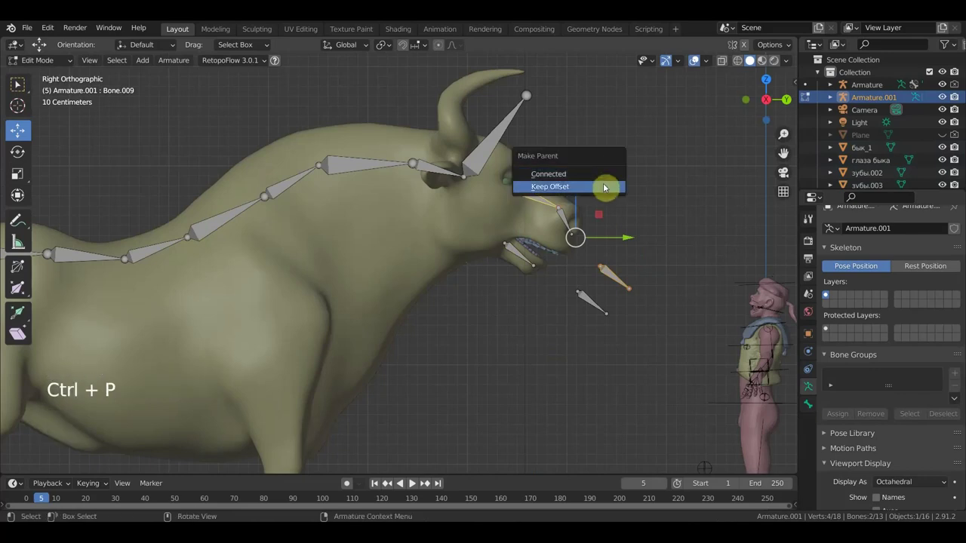
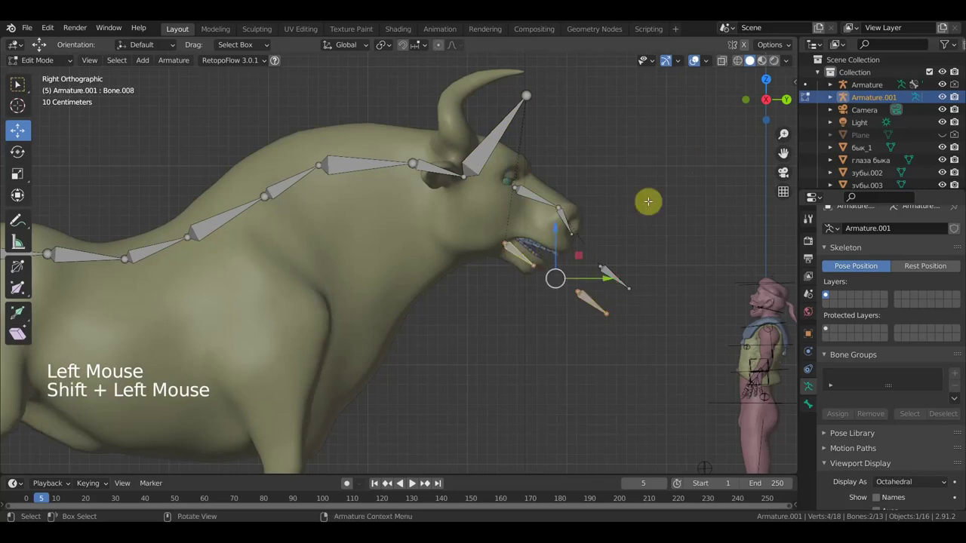
pyautogui.press('ctrl+p')
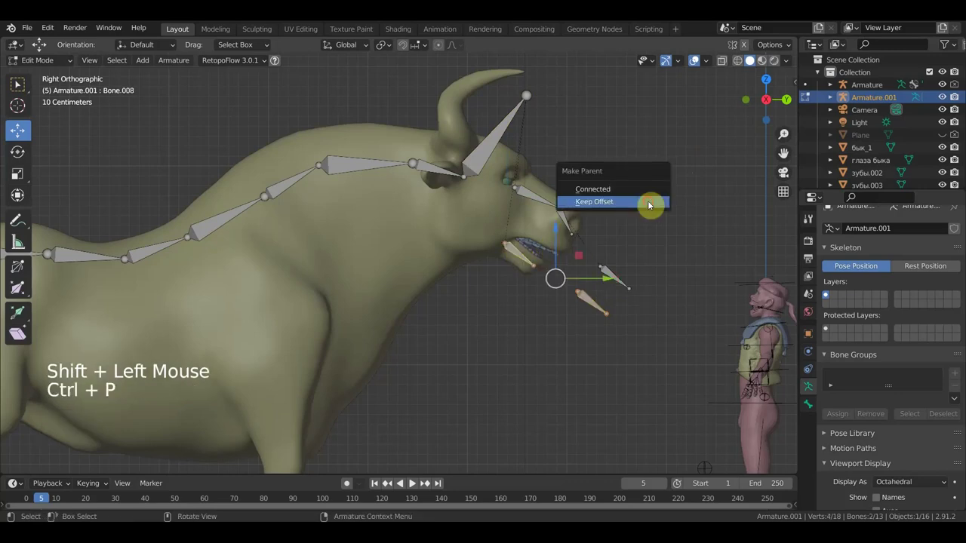
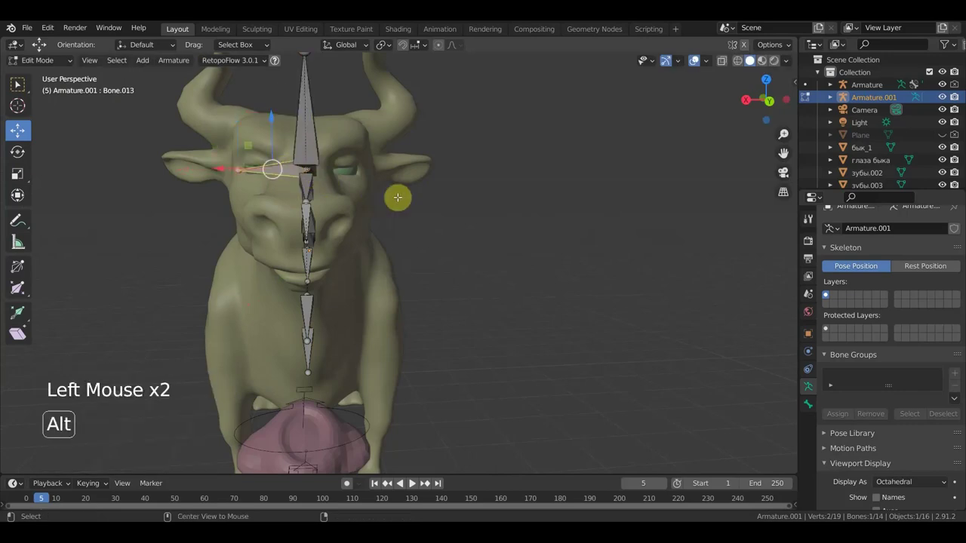
# Step: Clear the new bone's parent and, from top view, move it onto the bull's ear
pyautogui.press('alt+p')
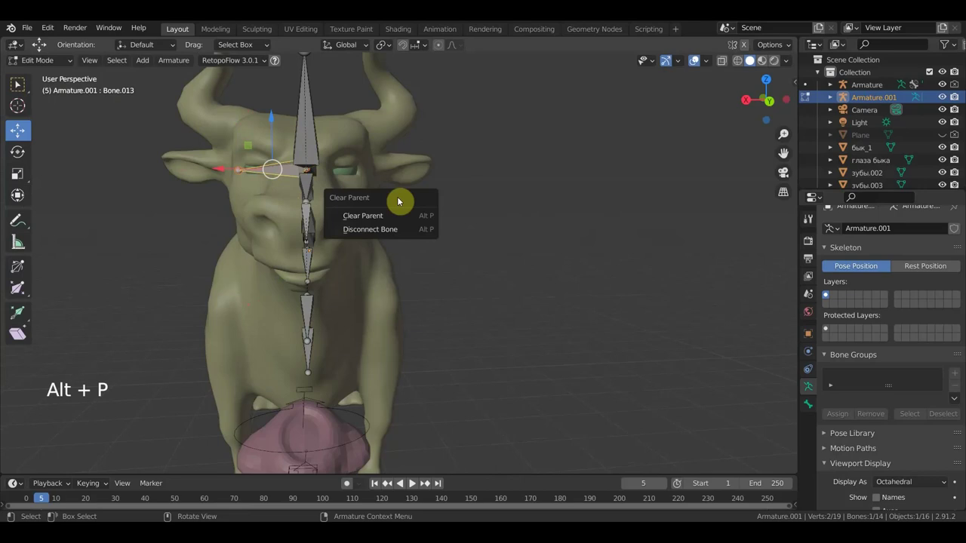
pyautogui.press('KP_7')
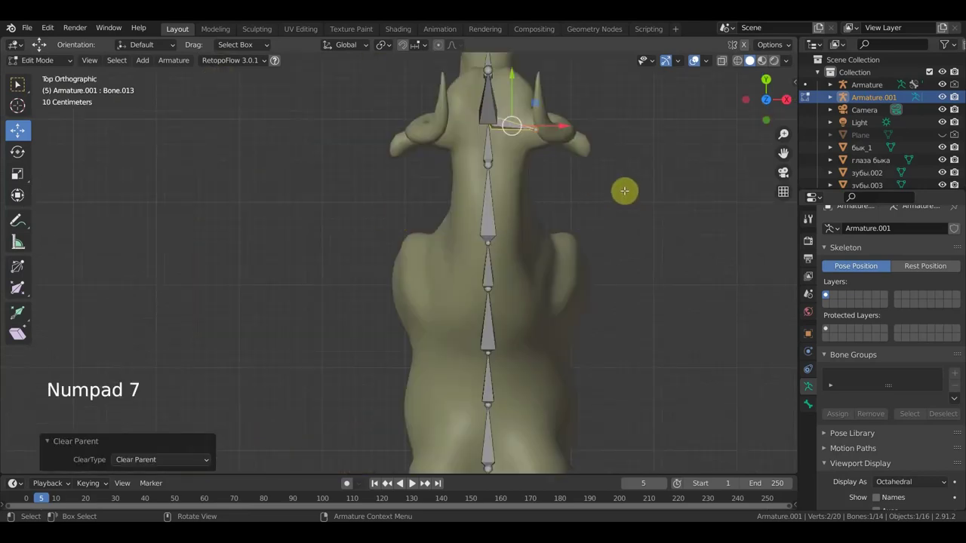
pyautogui.press('g')
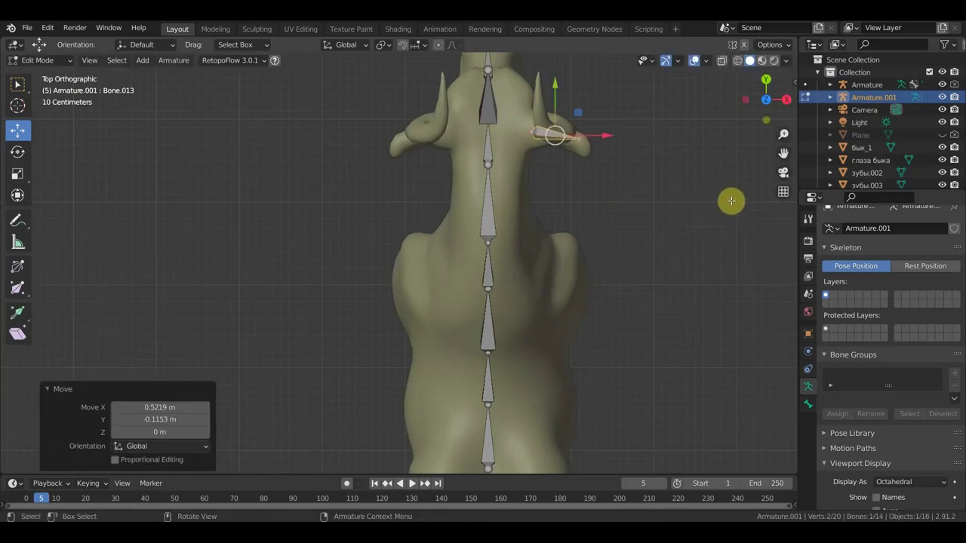
# Step: Shrink the ear bone into the ear and extrude a second bone out toward the ear tip
pyautogui.press('s')
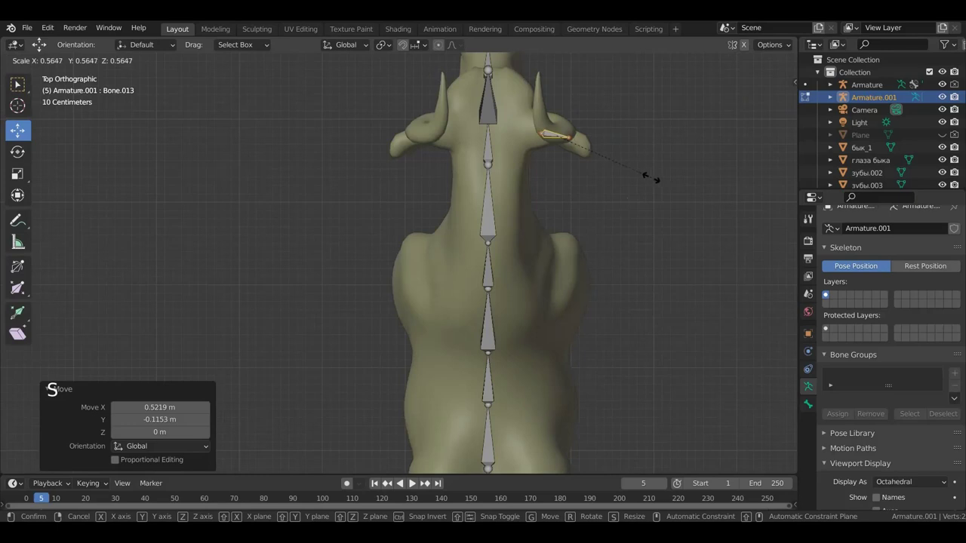
pyautogui.press('g')
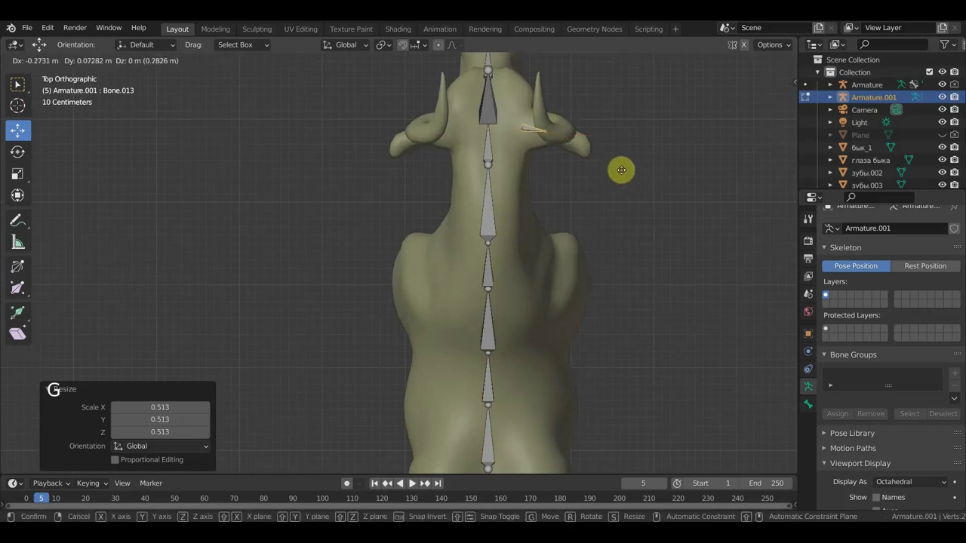
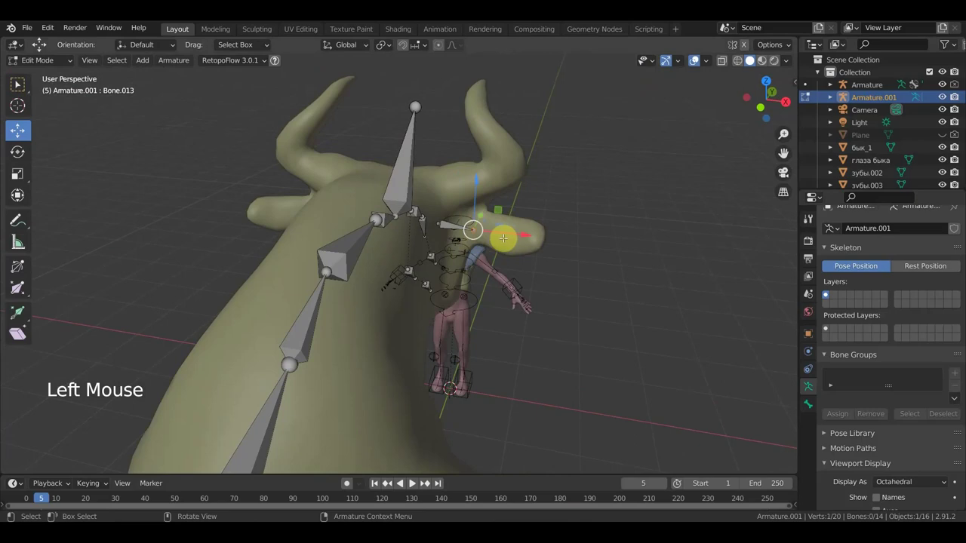
pyautogui.press('g')
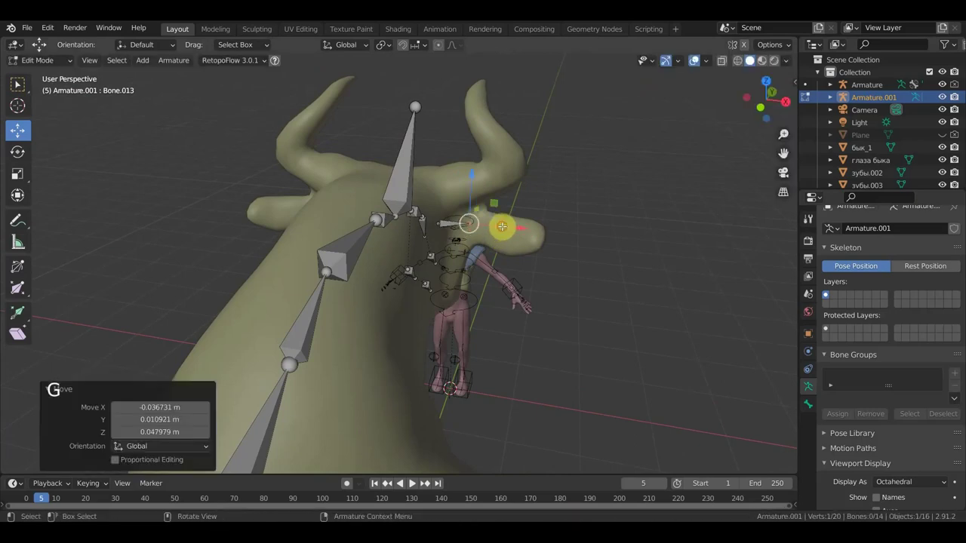
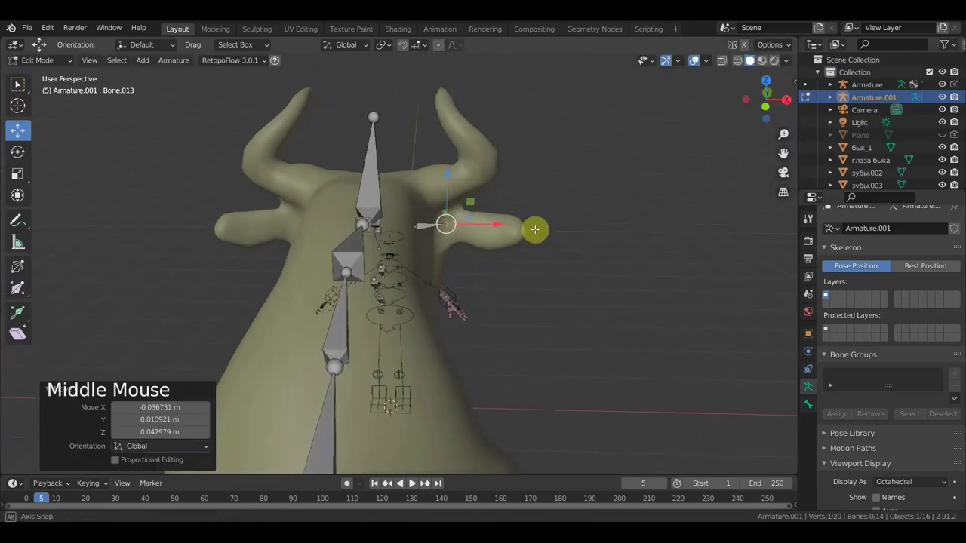
pyautogui.press('e')
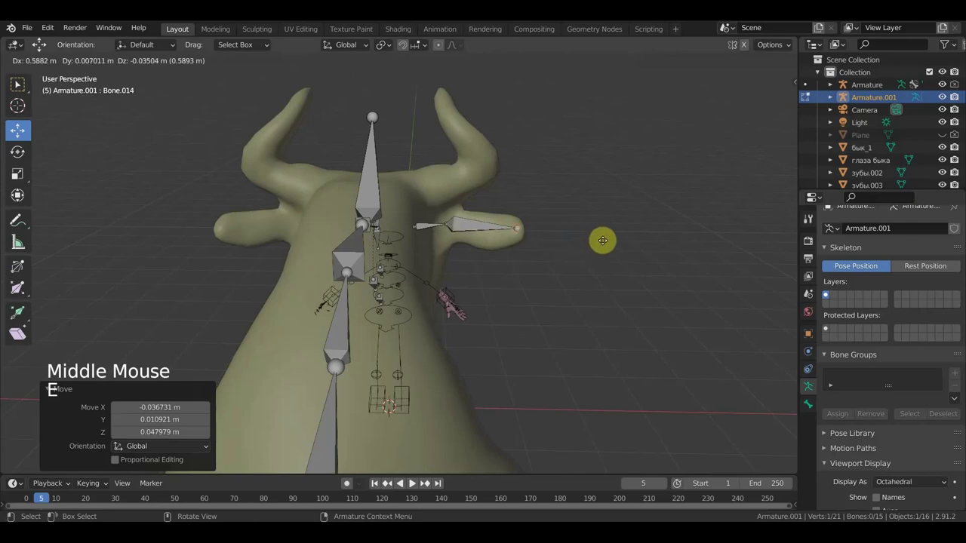
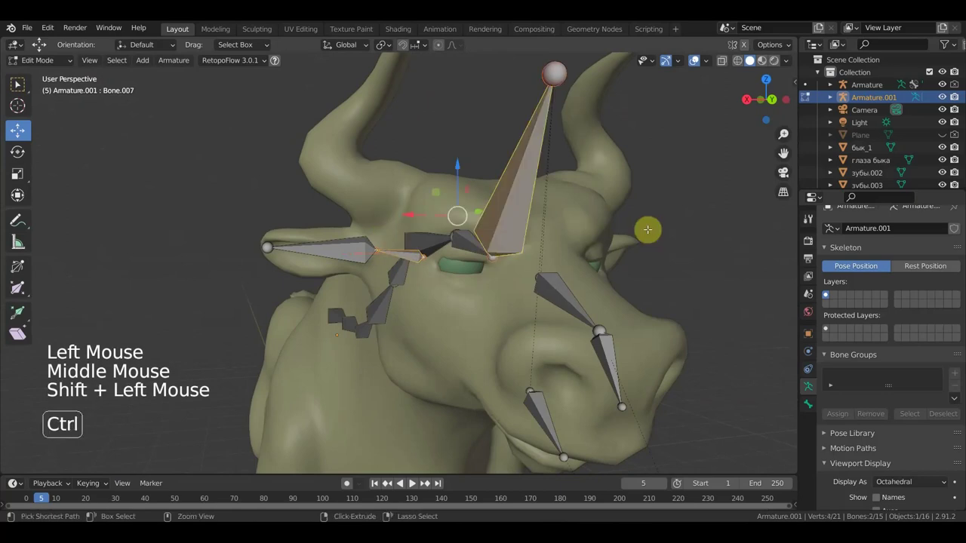
# Step: Parent the ear bone to the head bone, keeping its offset
pyautogui.press('ctrl+p')
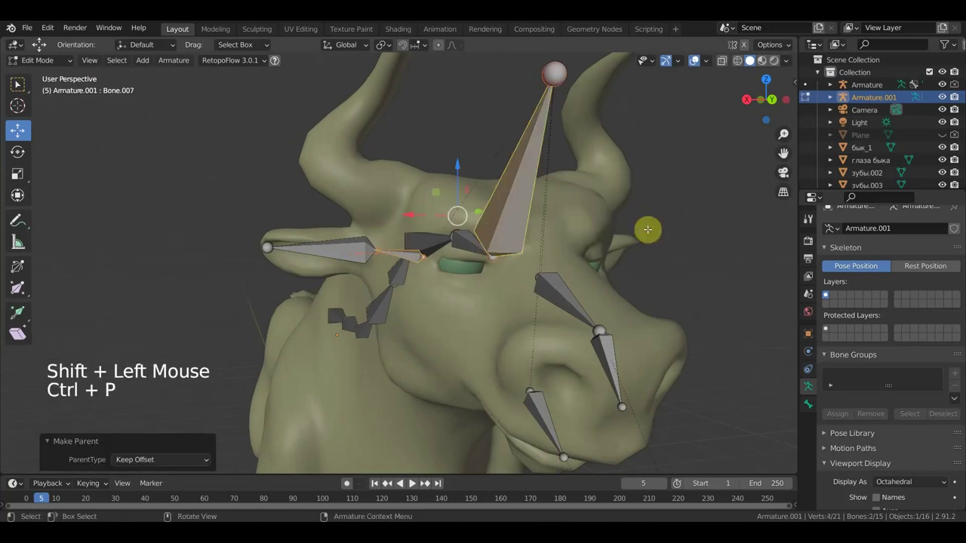
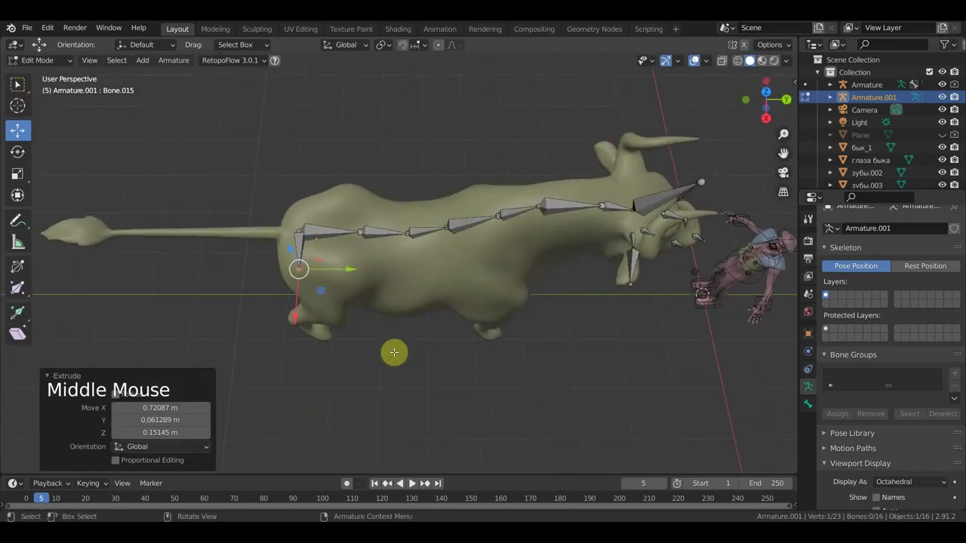
# Step: Move the new bone to the bull's rump and clear its parent as a free tail root
pyautogui.press('g')
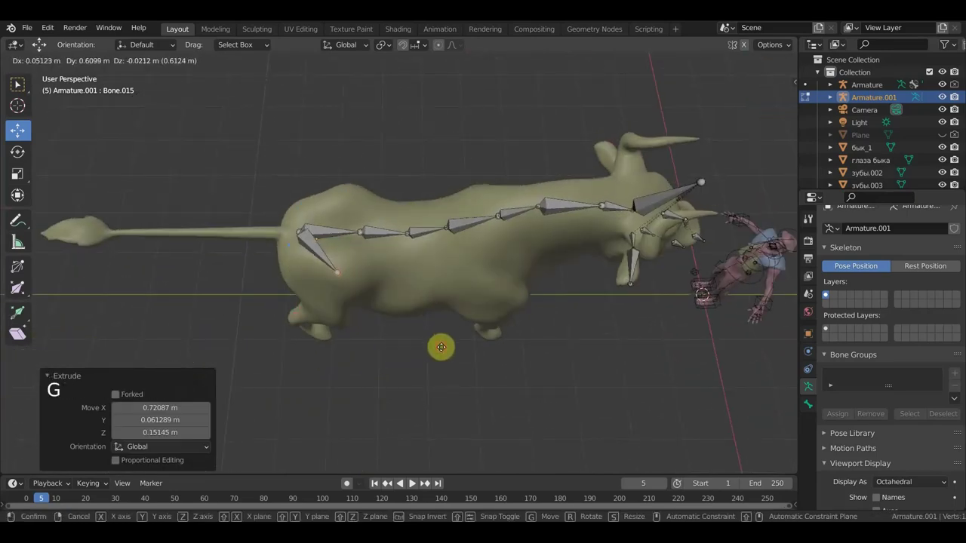
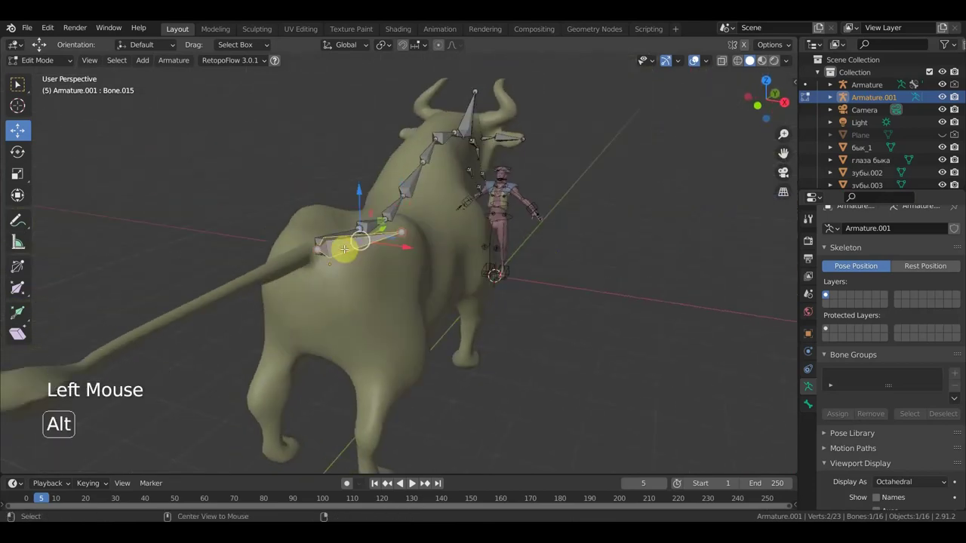
pyautogui.press('alt+p')
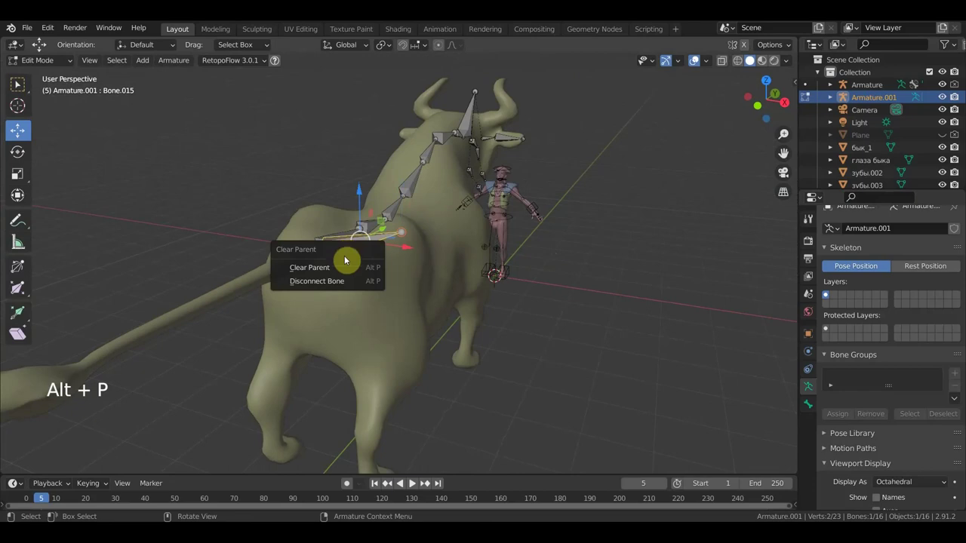
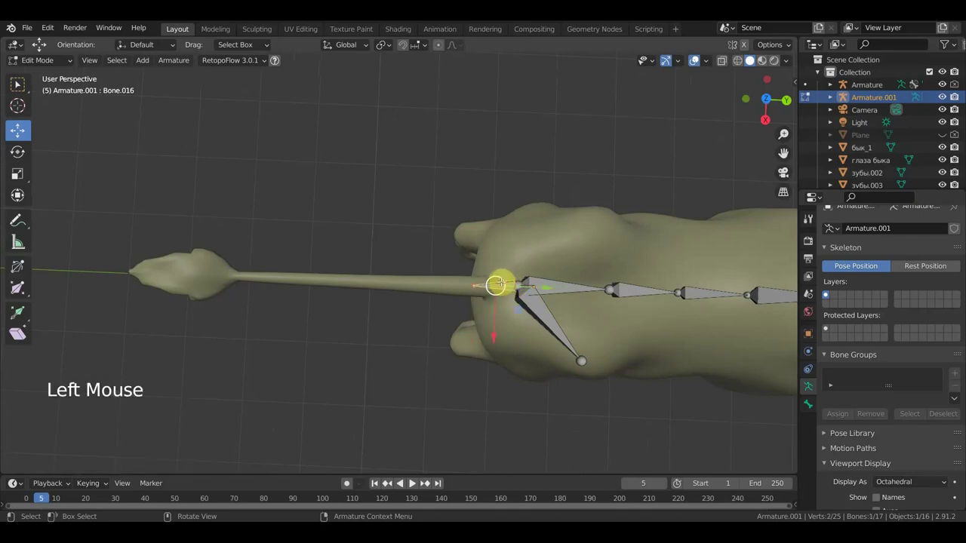
# Step: Clear the tail bone's parent and extrude four connected bones along the tail toward its tip
pyautogui.press('alt+p')
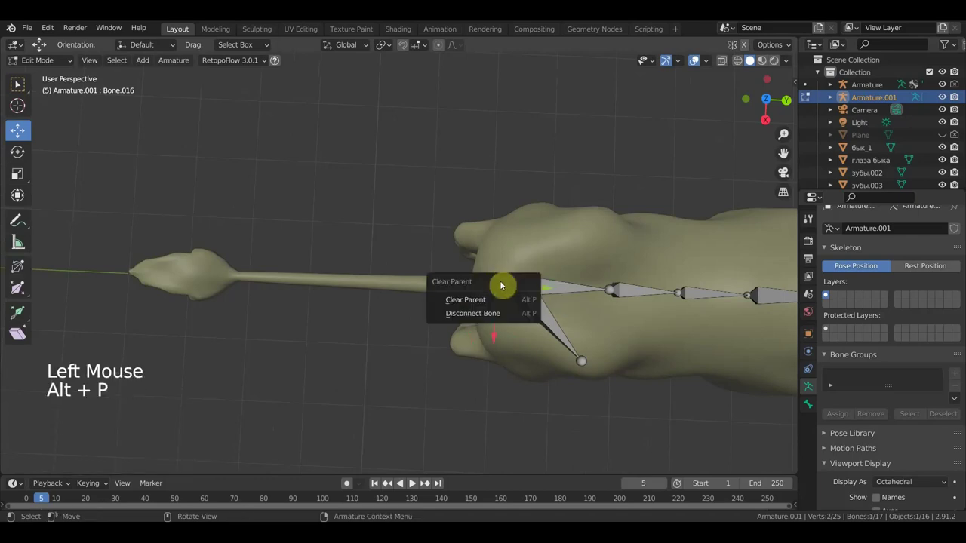
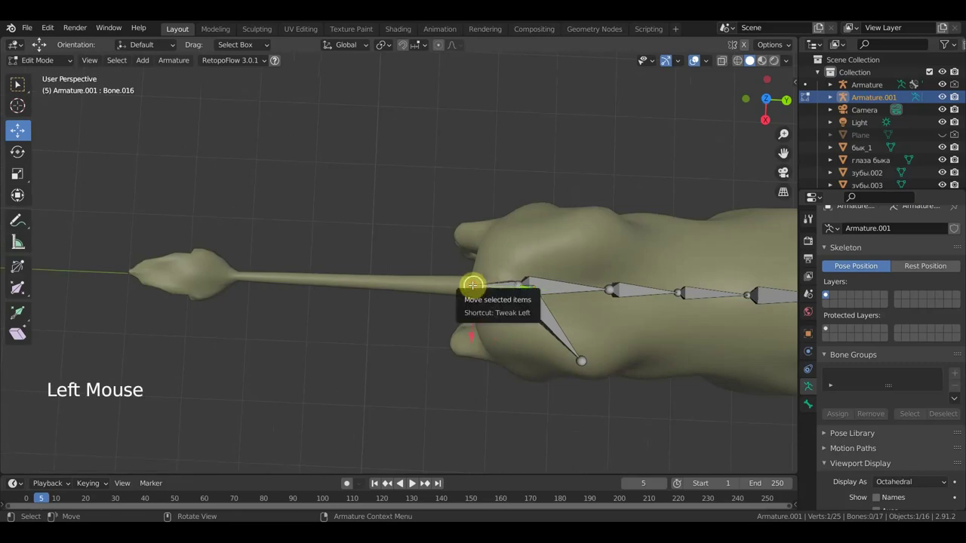
pyautogui.press('e')
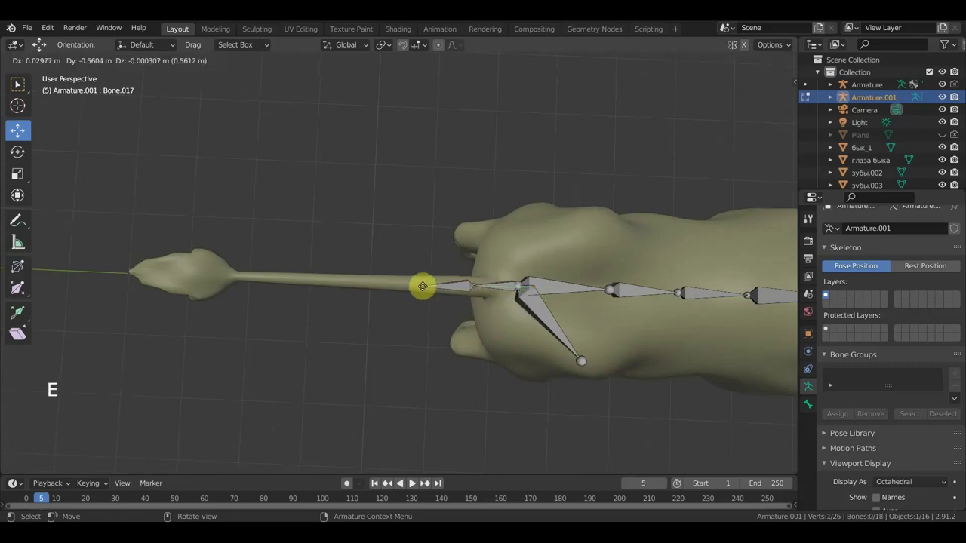
pyautogui.press('e')
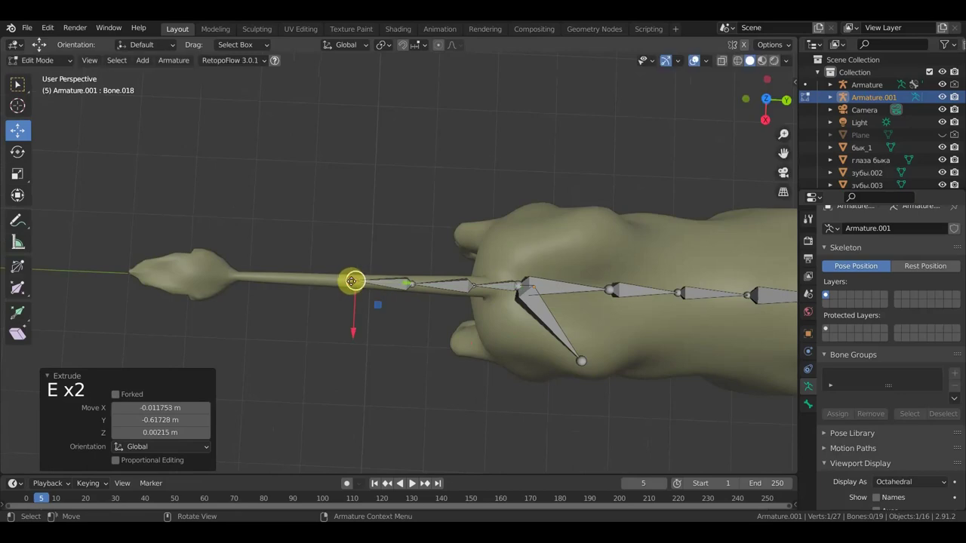
pyautogui.press('e')
pyautogui.press('e')
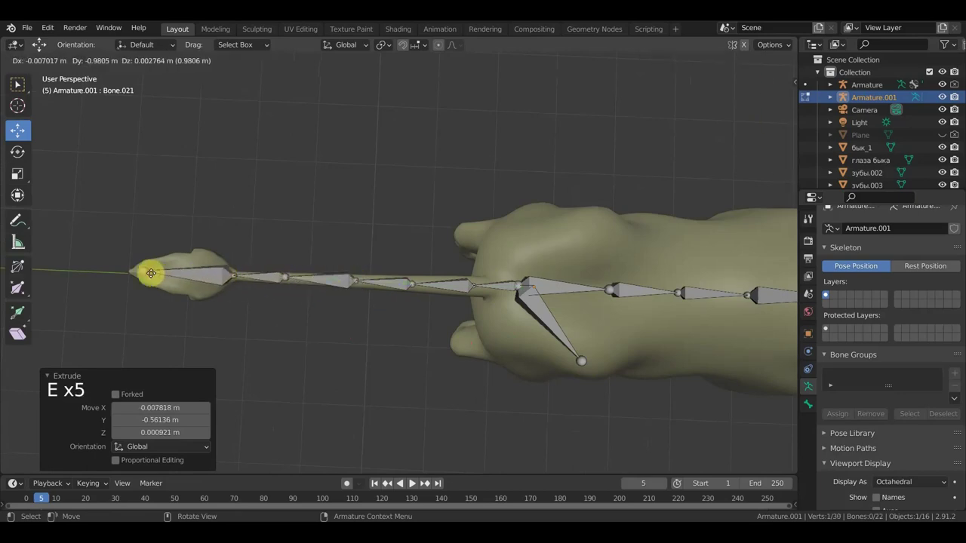
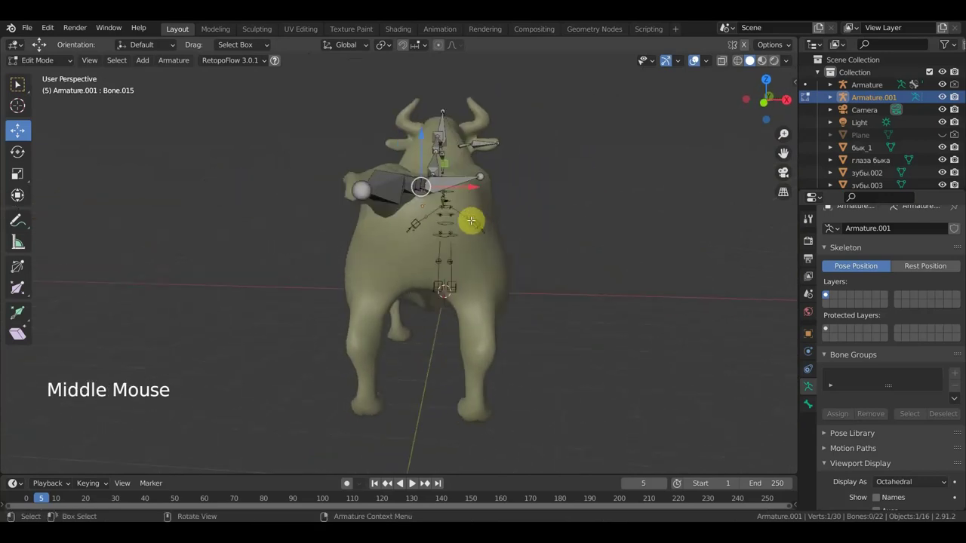
# Step: In orthographic view, extrude a bone from the hip, rotate it and move its tip down the hind leg
pyautogui.press('KP_1')
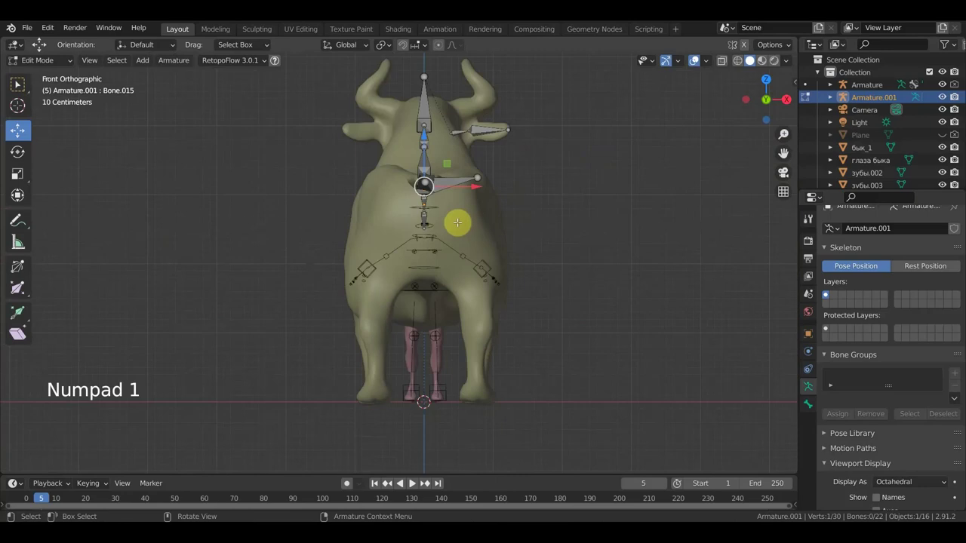
pyautogui.press('e')
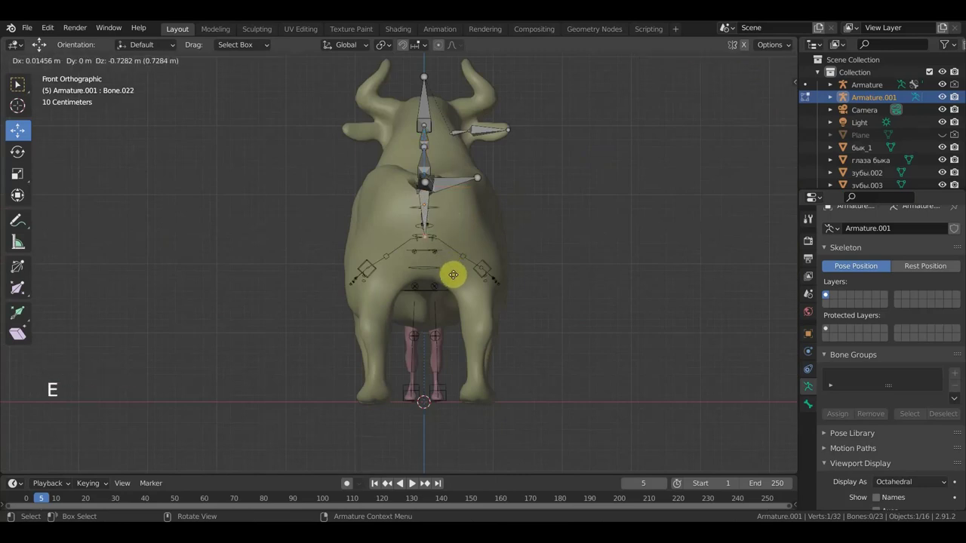
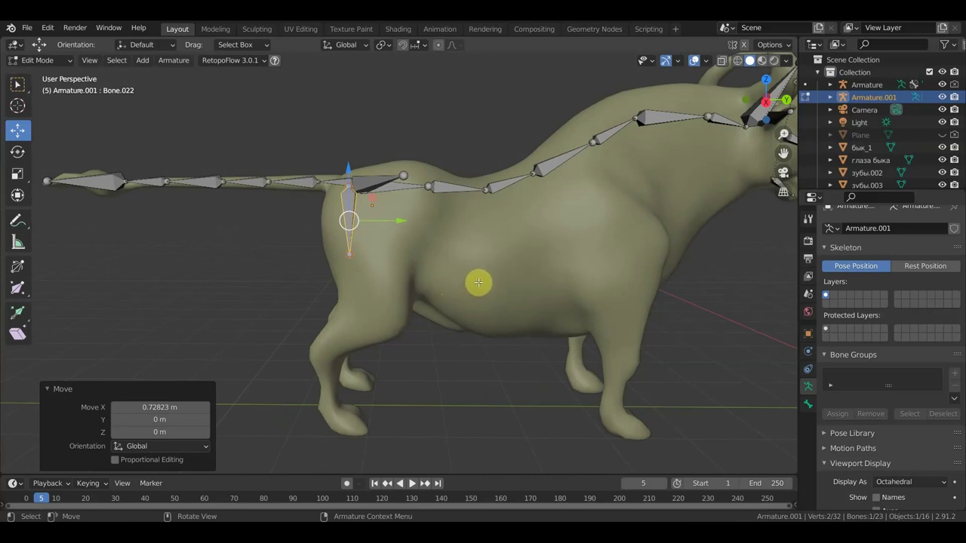
pyautogui.press('r')
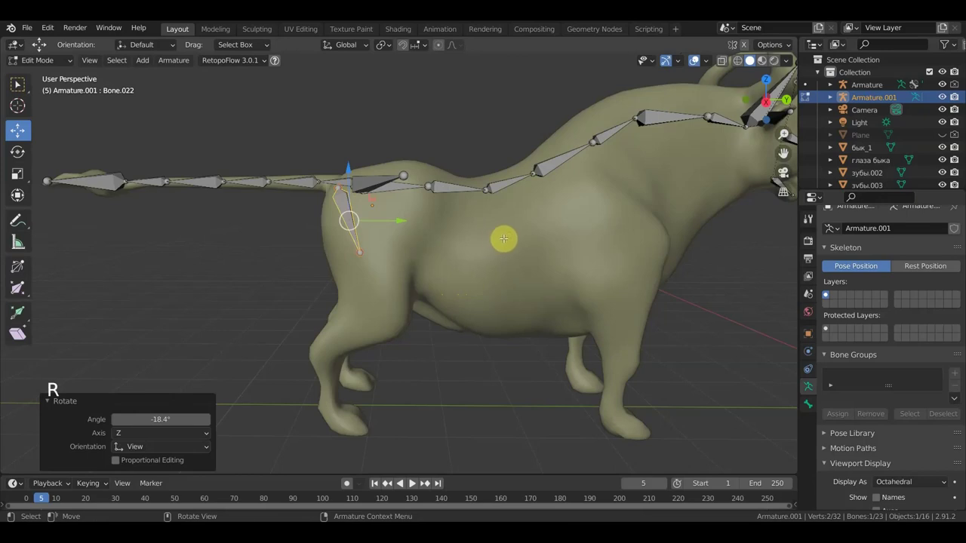
pyautogui.press('g')
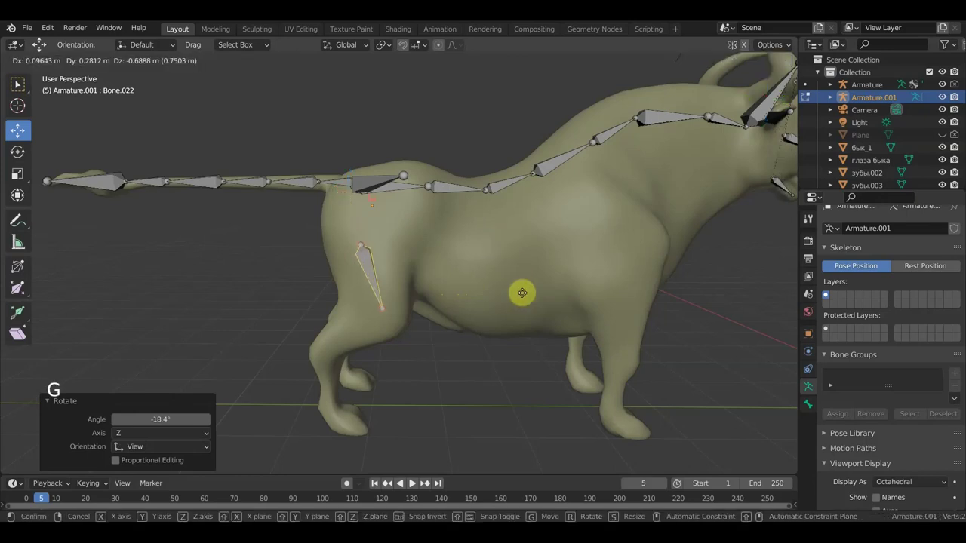
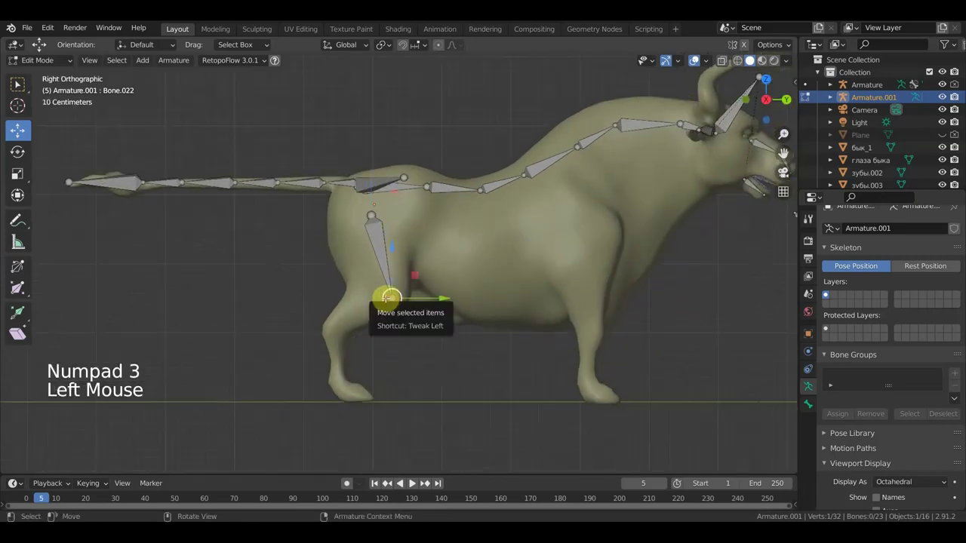
# Step: Extrude bones down the hind leg through the knee and hock to the hoof
pyautogui.press('e')
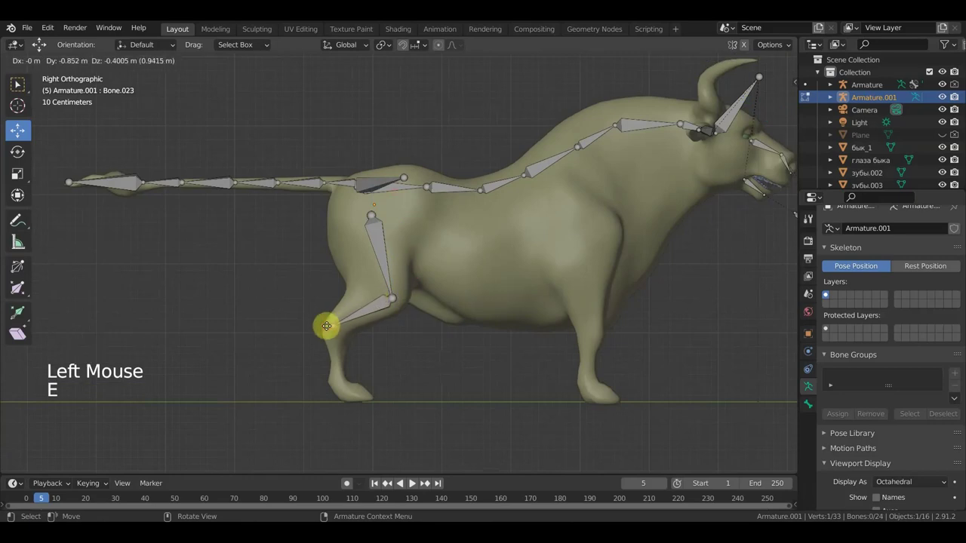
pyautogui.press('e')
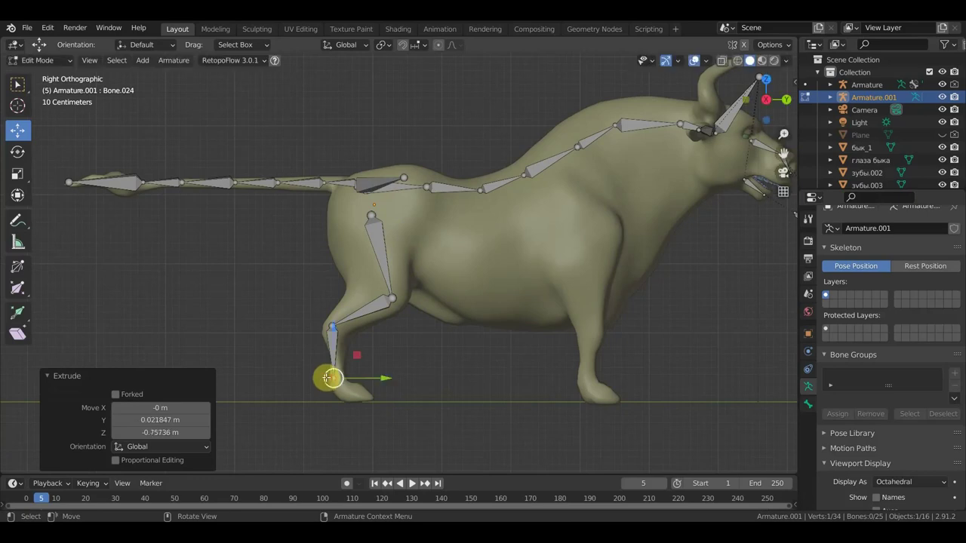
pyautogui.press('e')
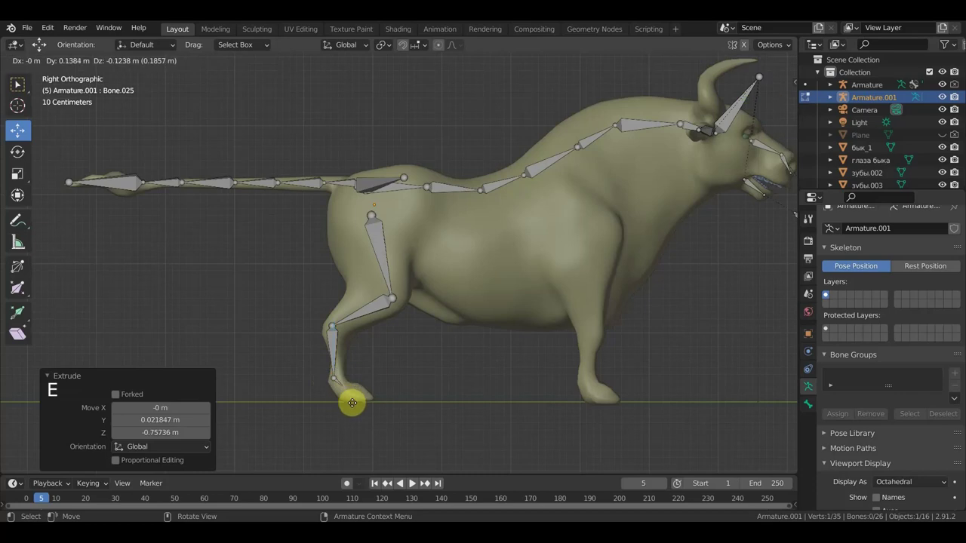
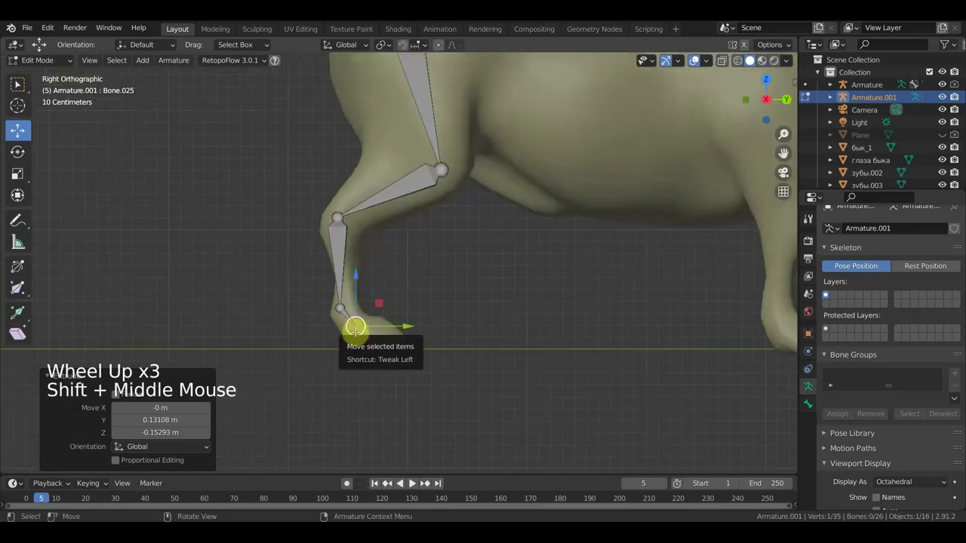
pyautogui.press('e')
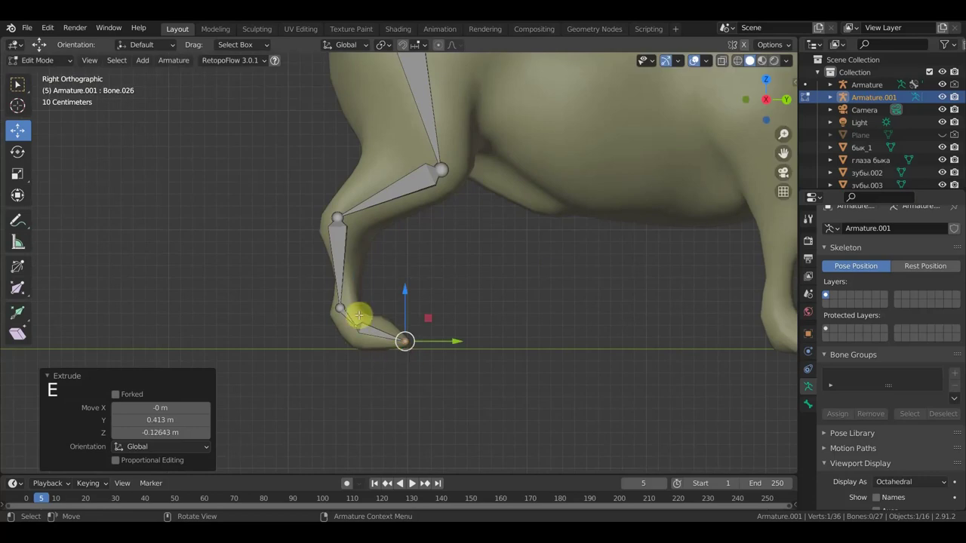
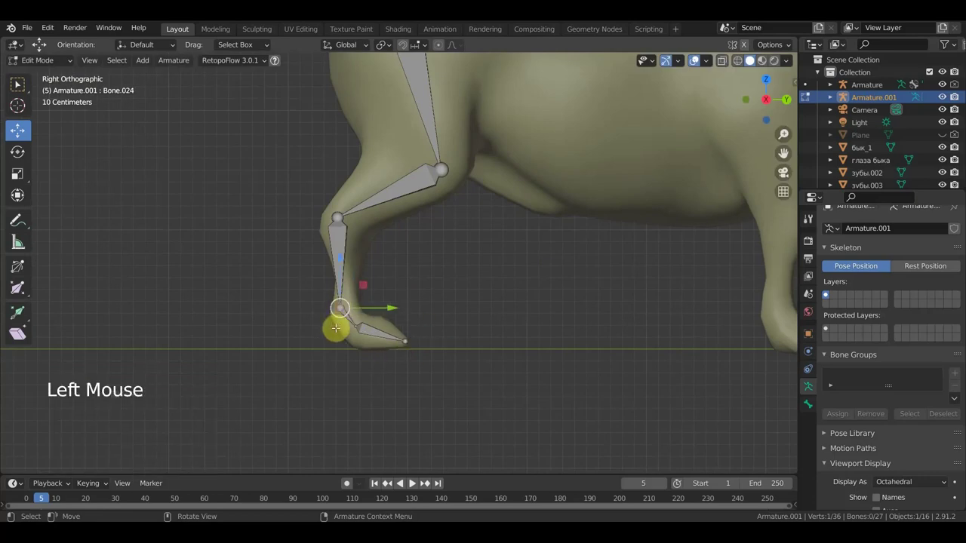
pyautogui.press('e')
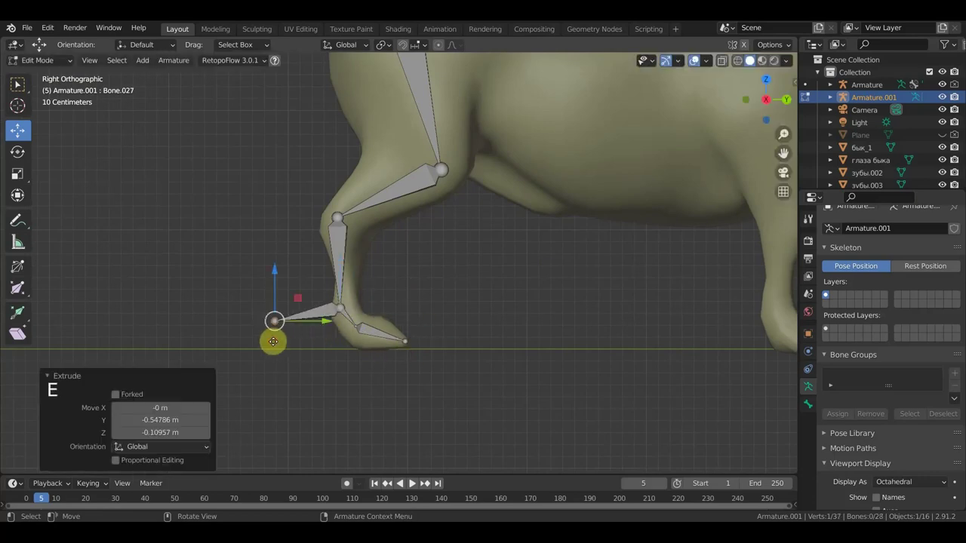
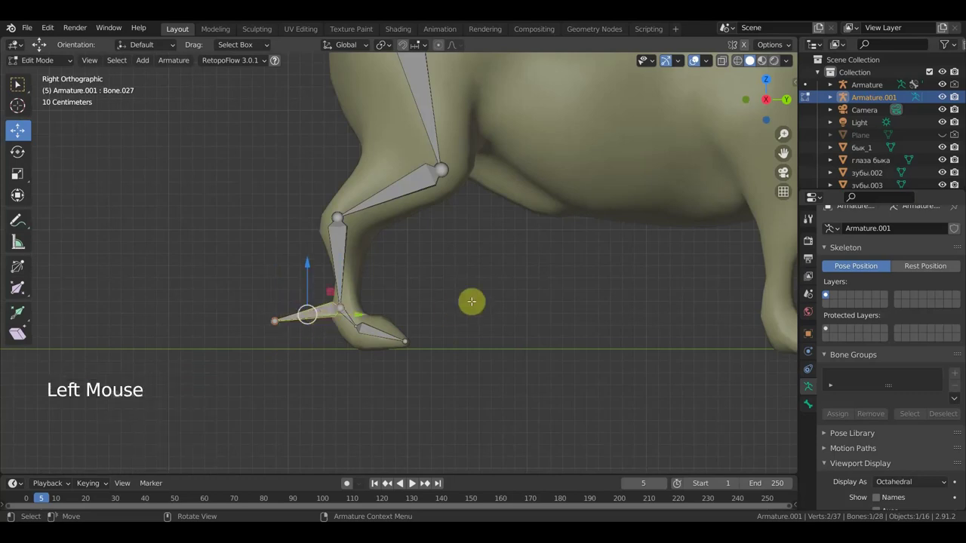
# Step: Adjust the parenting of the new hind-leg bones
pyautogui.press('alt+p')
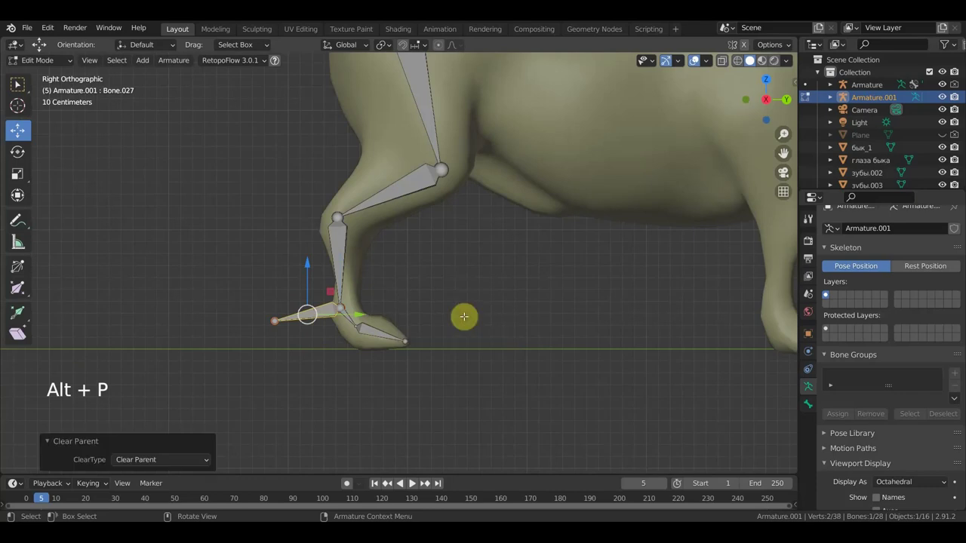
pyautogui.scroll(3)
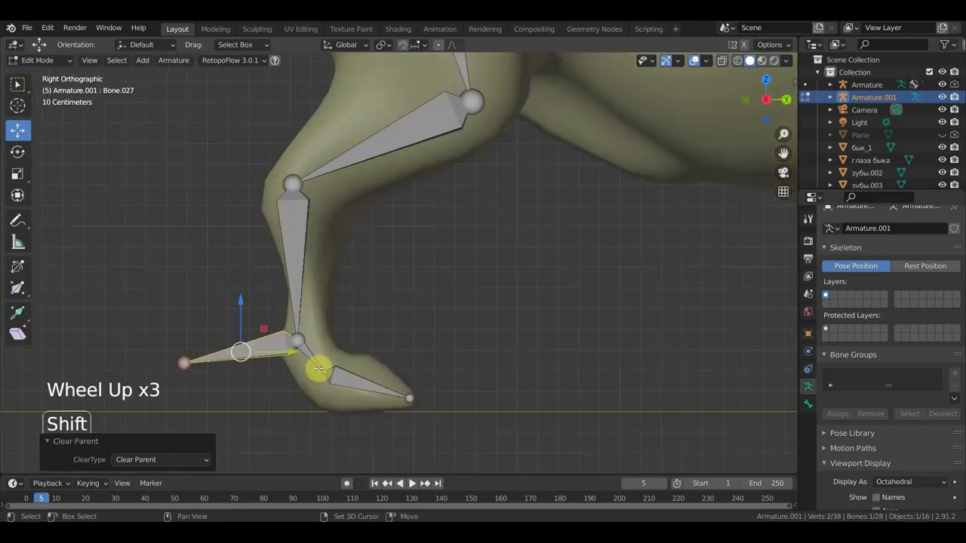
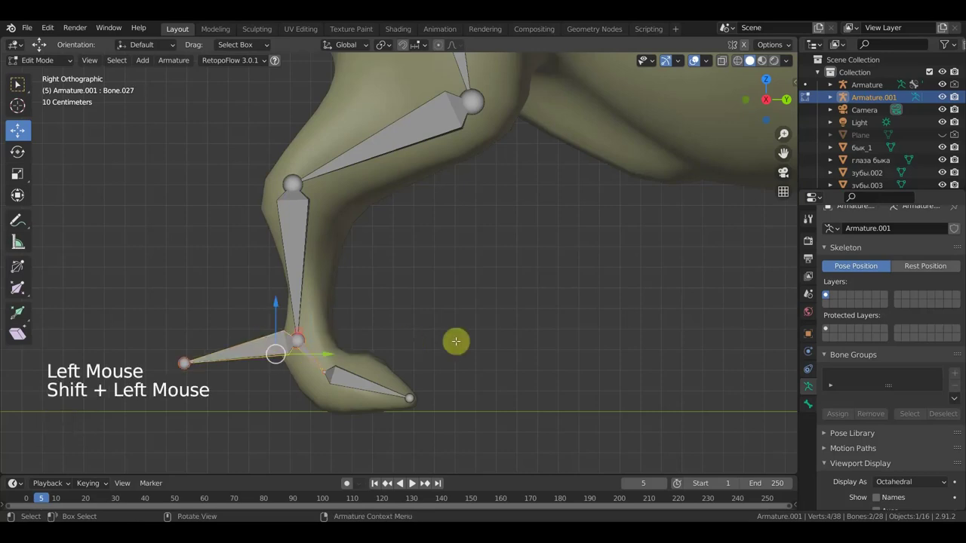
pyautogui.press('ctrl+p')
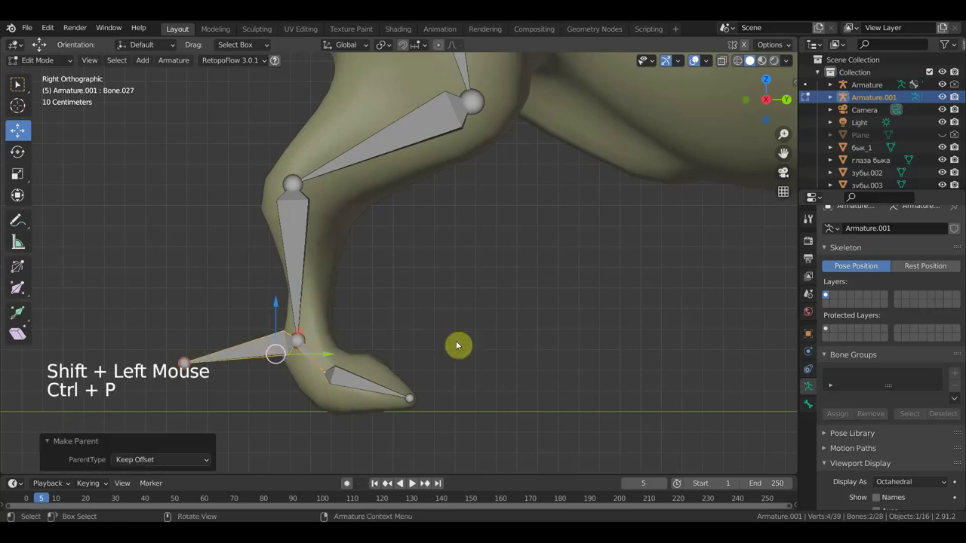
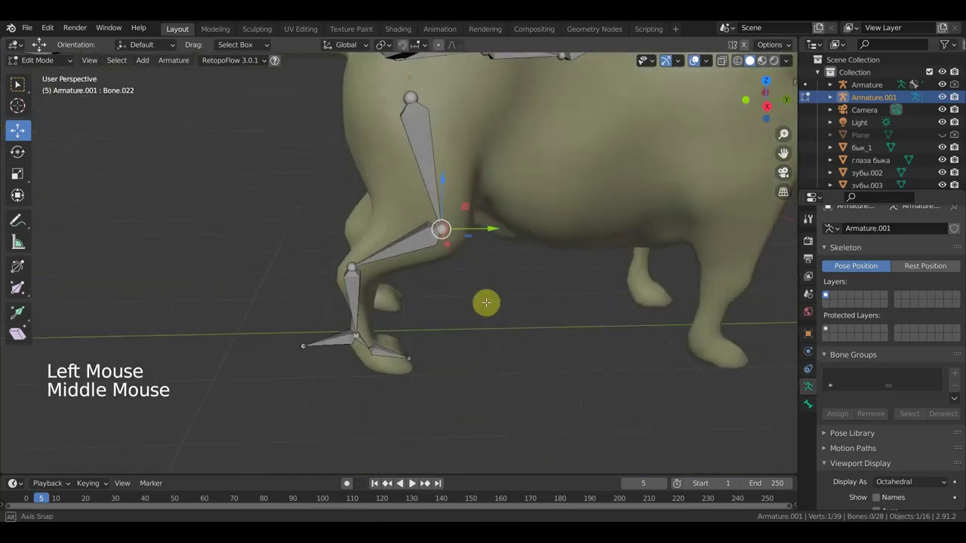
# Step: Move the hind leg's knee joint so the bone chain sits inside the leg
pyautogui.press('g')
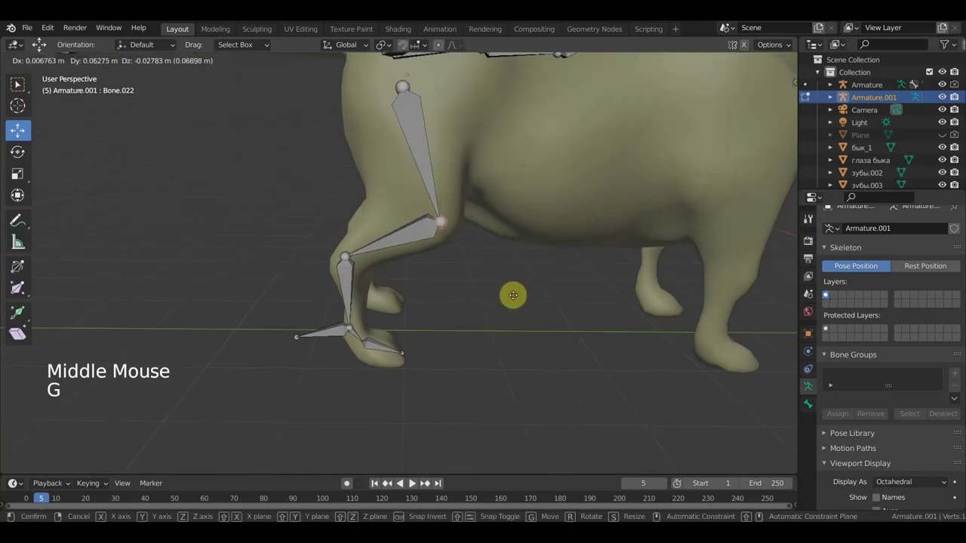
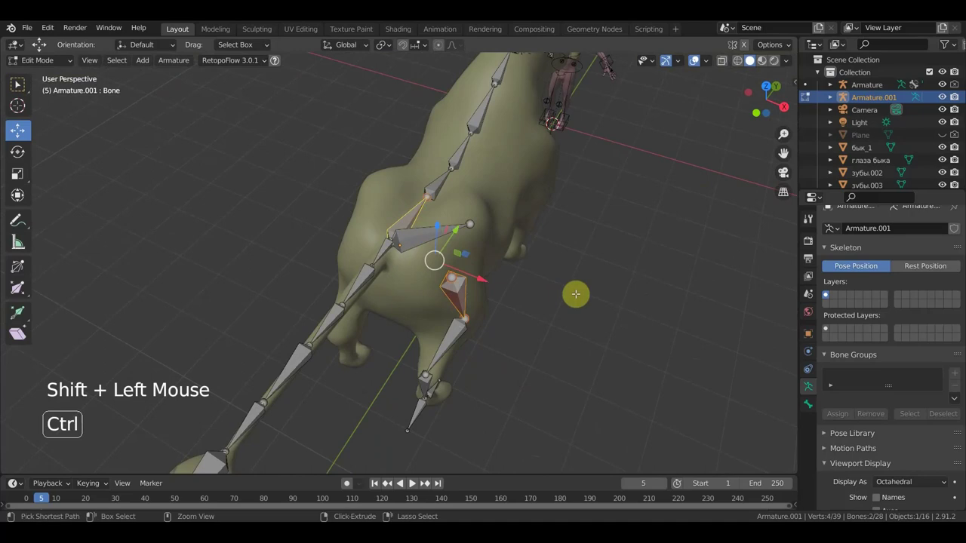
pyautogui.press('ctrl+p')
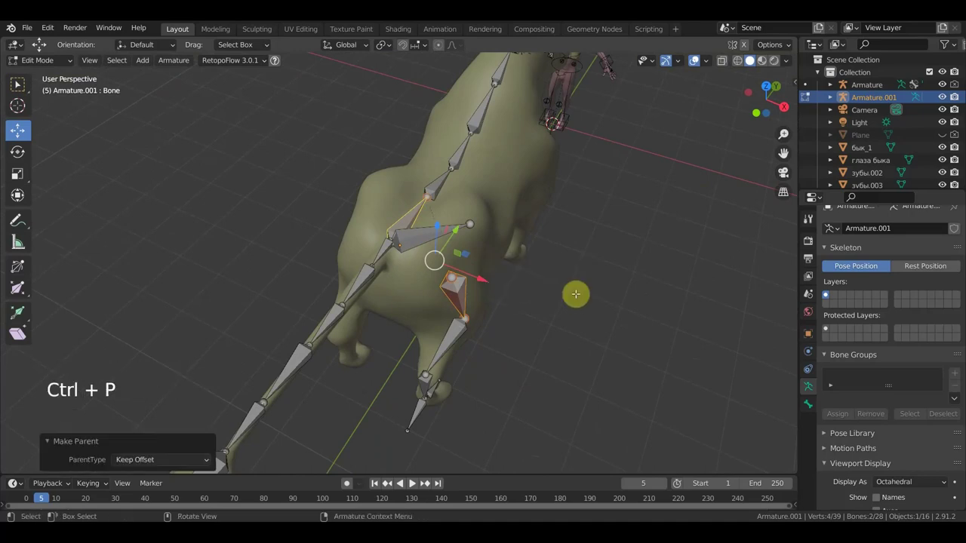
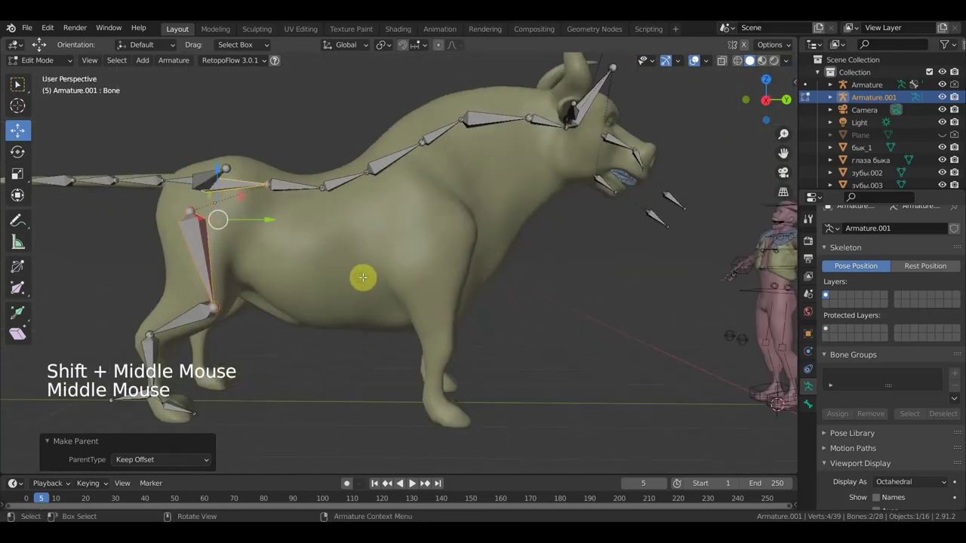
# Step: From side view, start a front leg bone from the shoulder and pull its tip downward
pyautogui.press('KP_3')
pyautogui.scroll(-3)
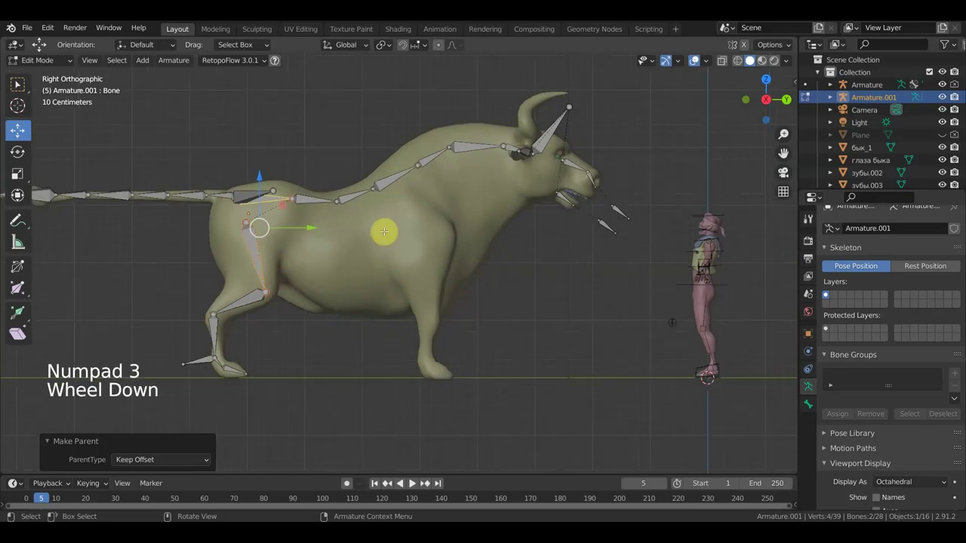
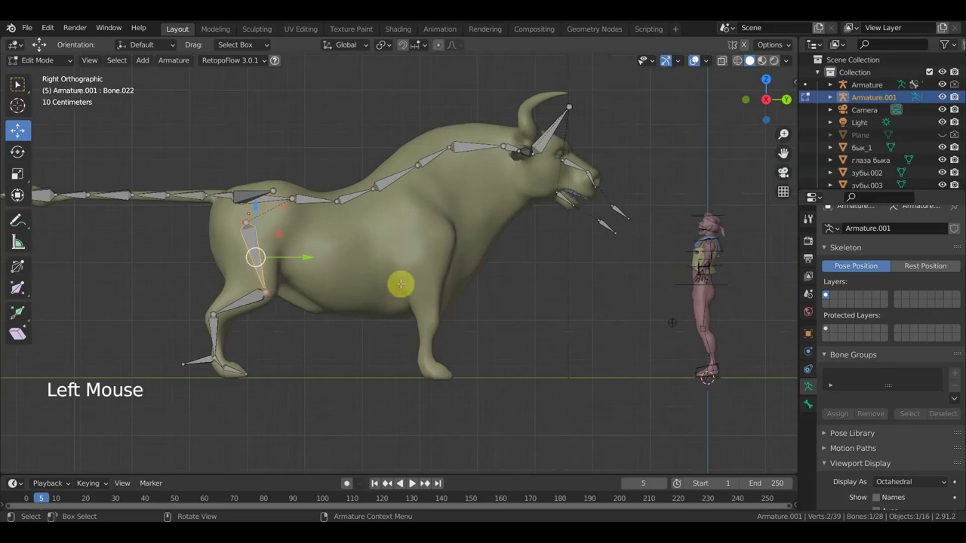
pyautogui.press('shift+d')
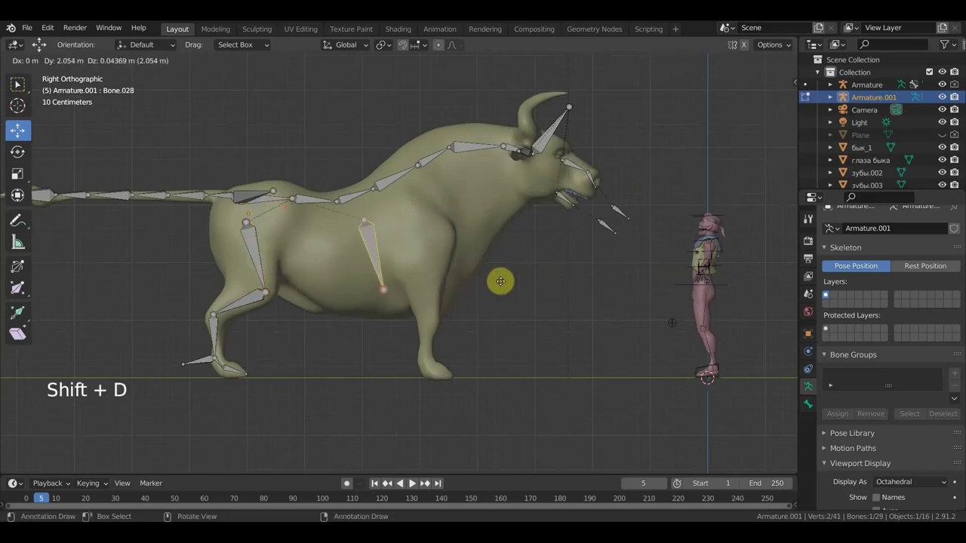
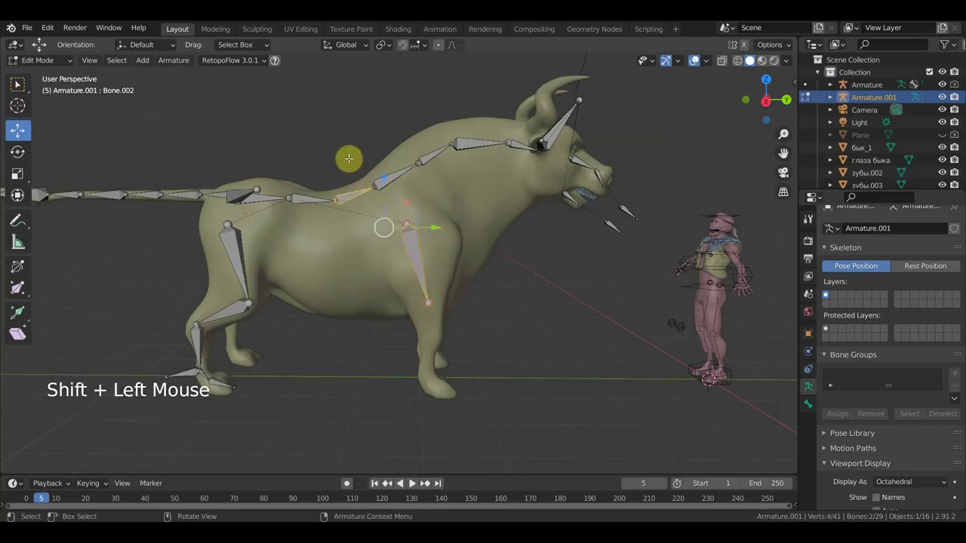
pyautogui.press('ctrl+p')
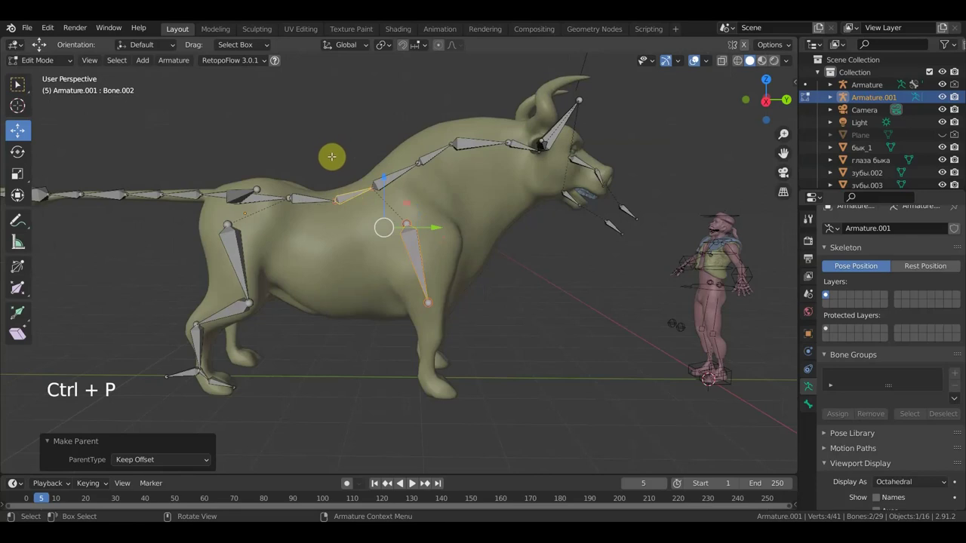
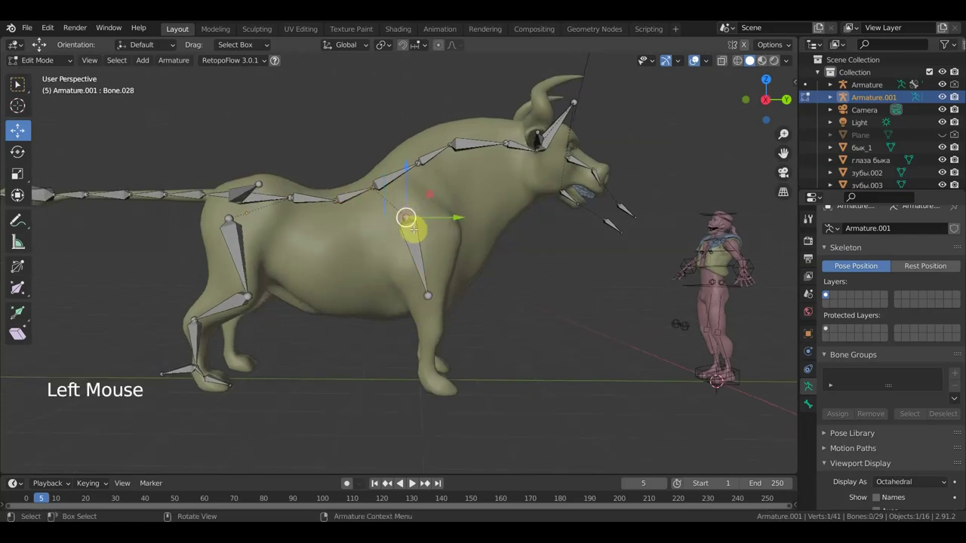
pyautogui.press('g')
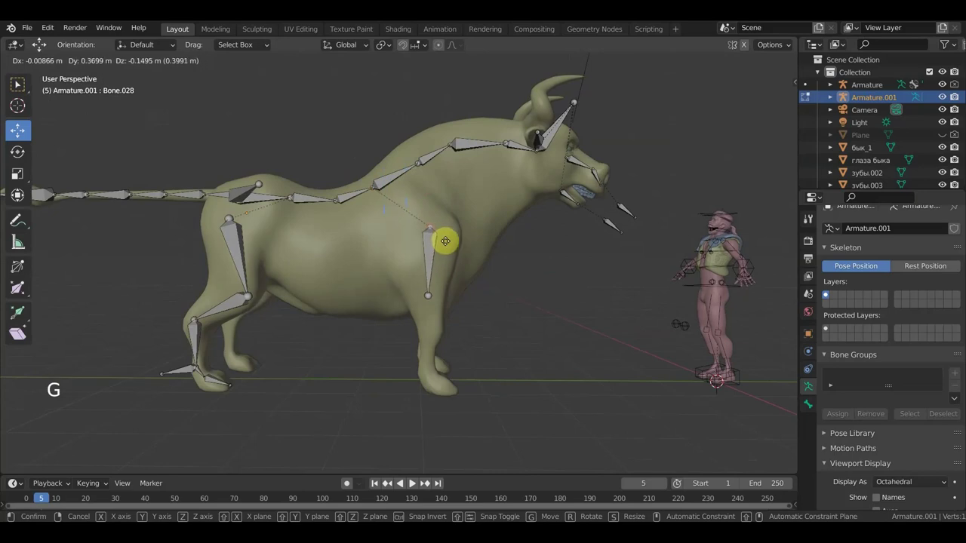
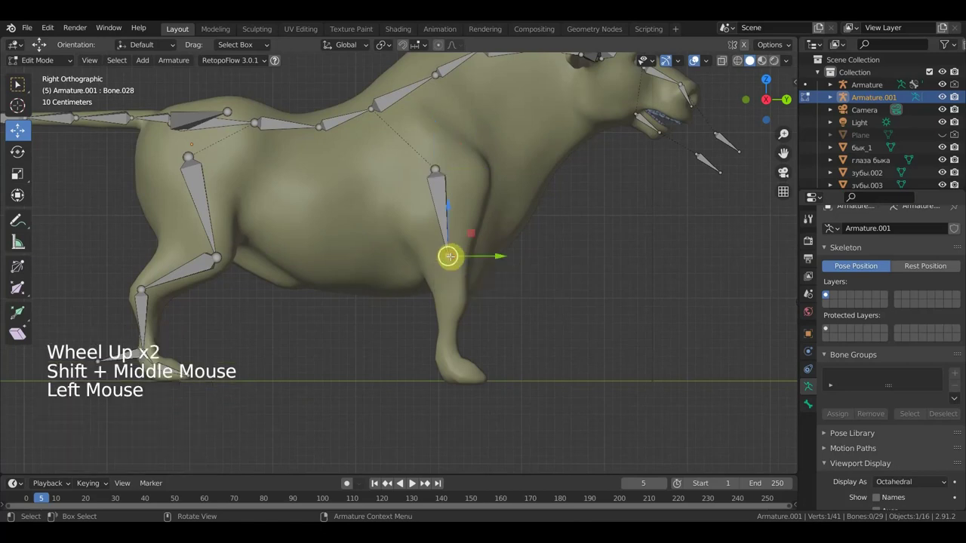
# Step: Extrude the upper front-leg bone and position its joints down toward the knee
pyautogui.press('e')
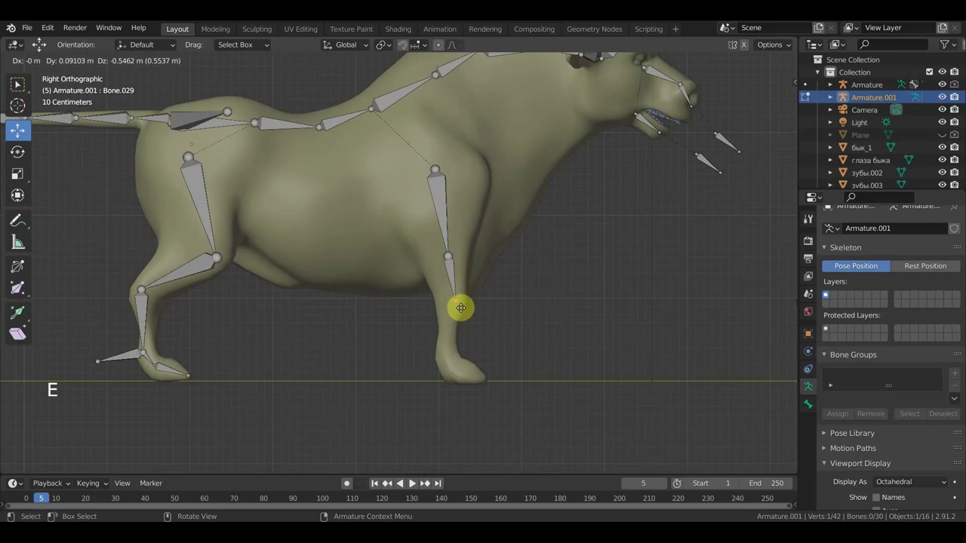
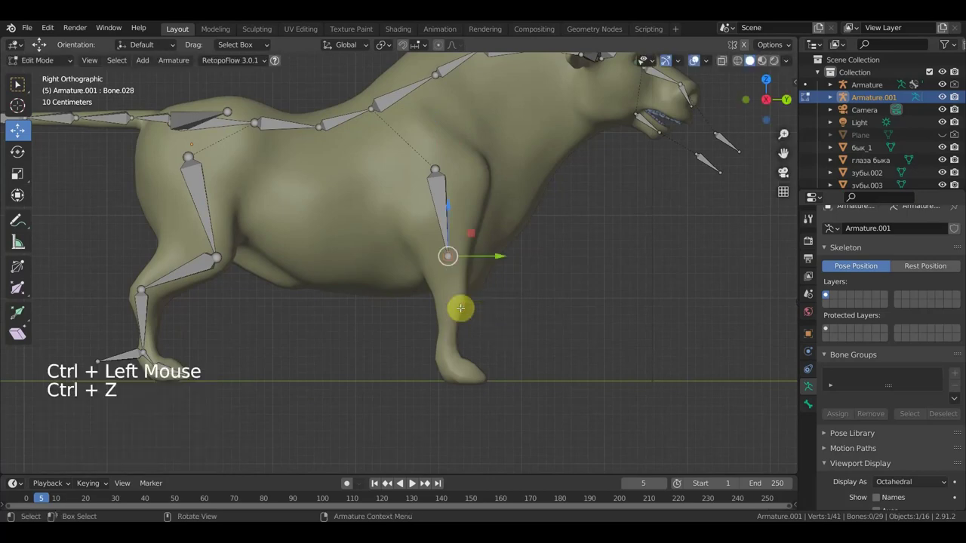
pyautogui.press('g')
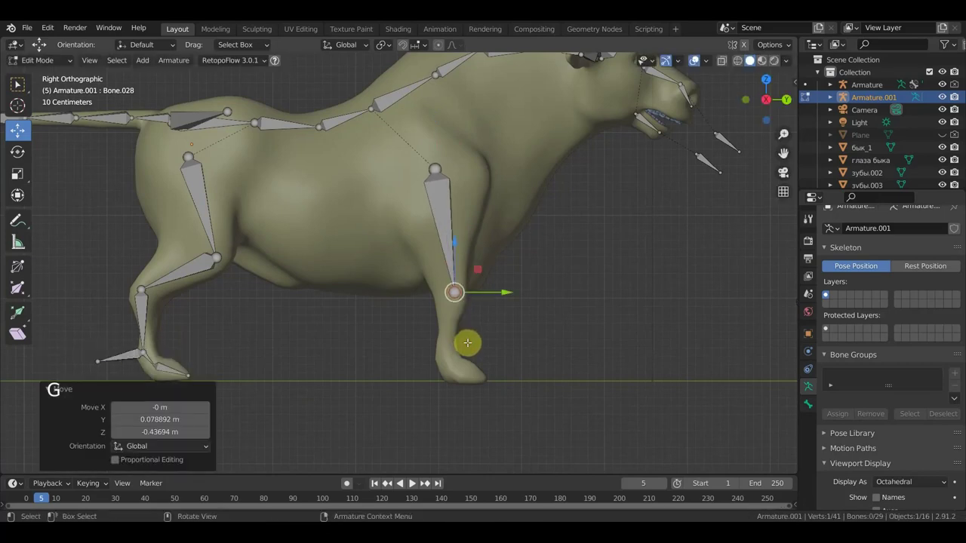
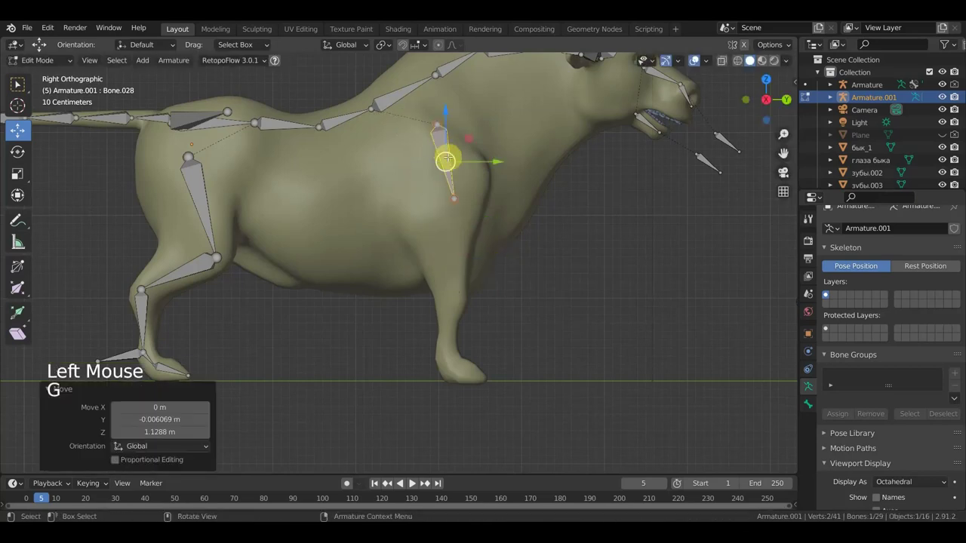
pyautogui.press('r')
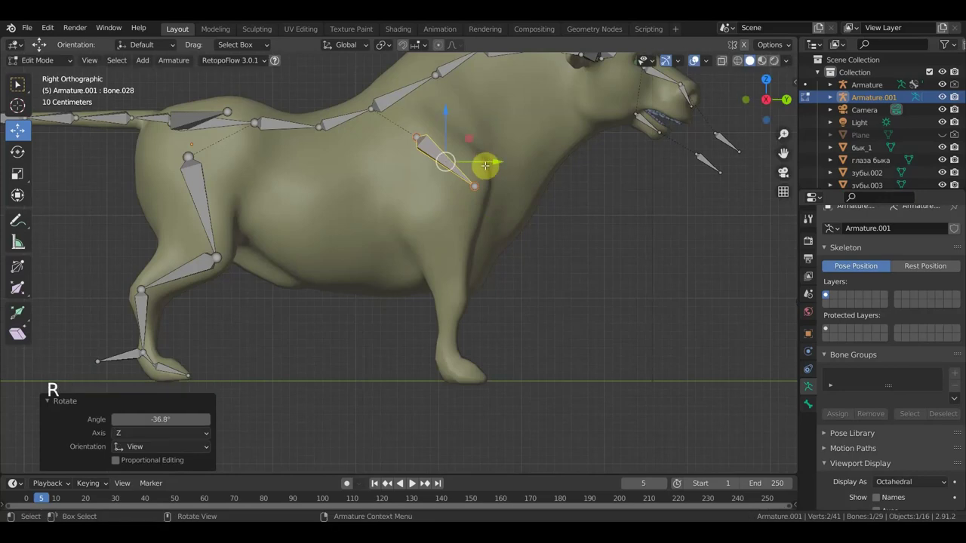
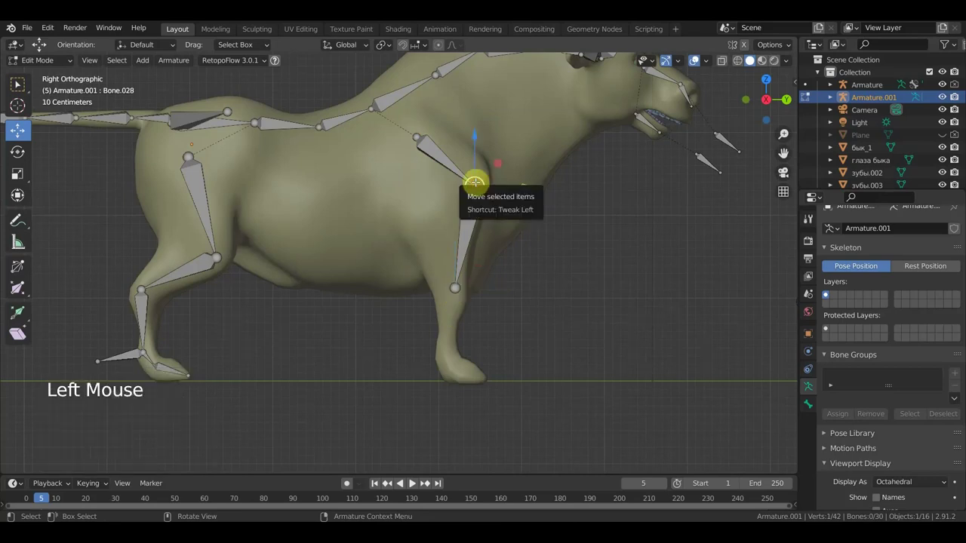
pyautogui.press('g')
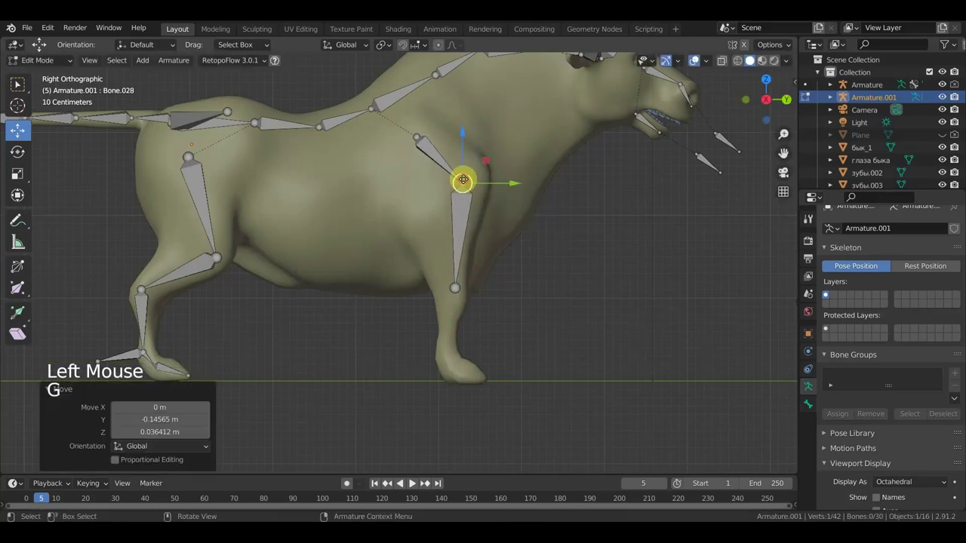
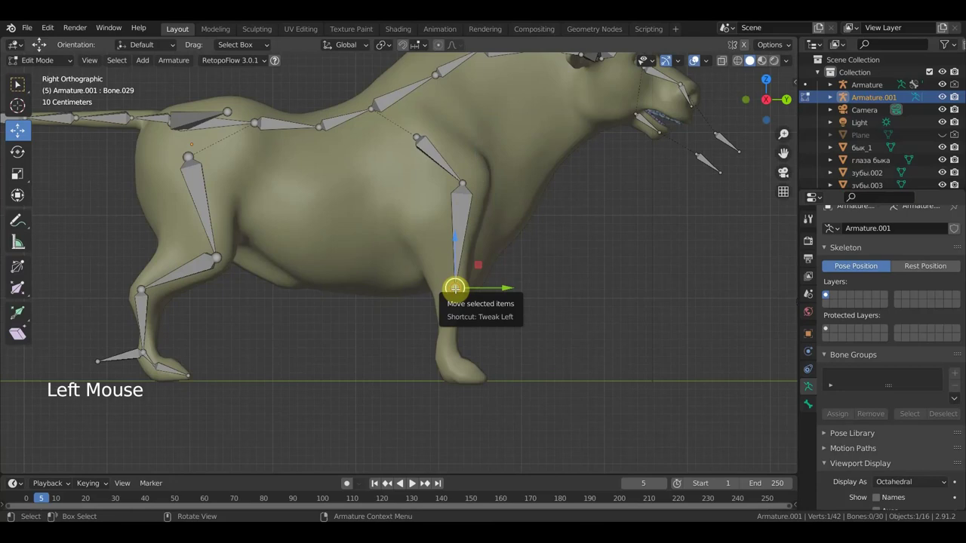
pyautogui.press('g')
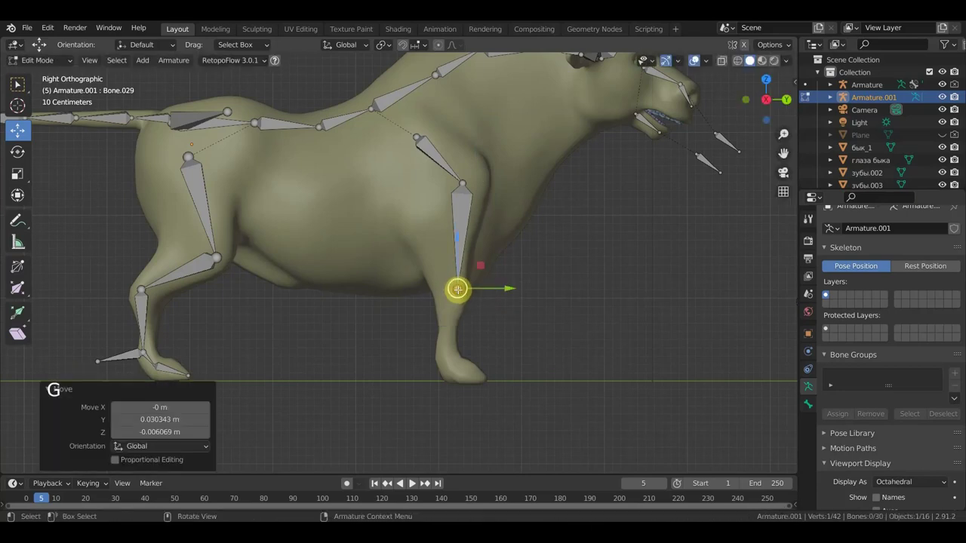
pyautogui.scroll(3)
# Step: Extrude bones from the knee into the hoof, plus one reaching backward from the hoof
pyautogui.press('e')
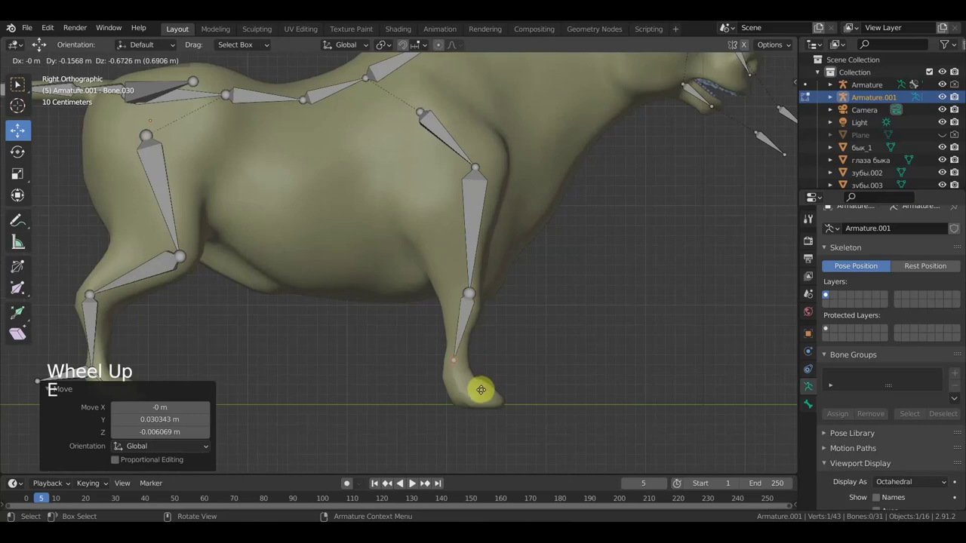
pyautogui.press('e')
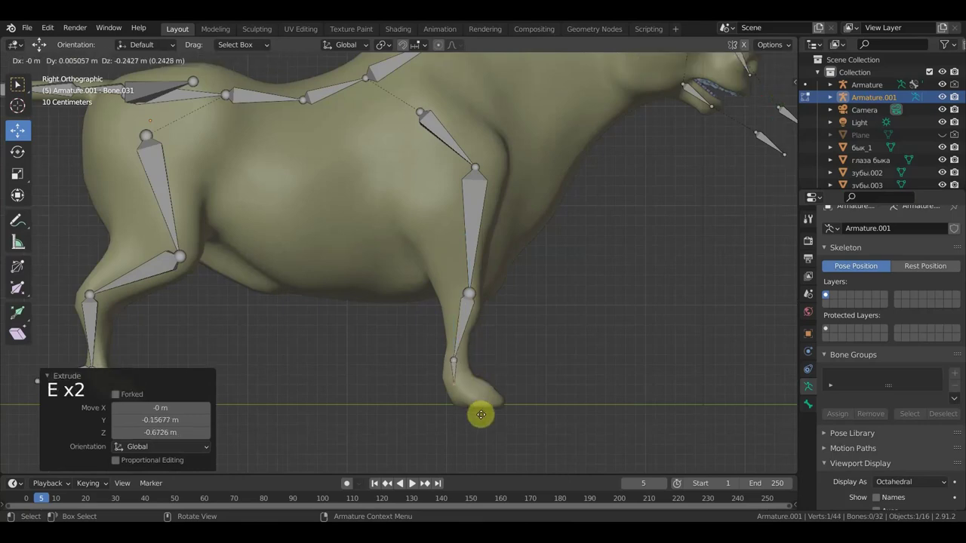
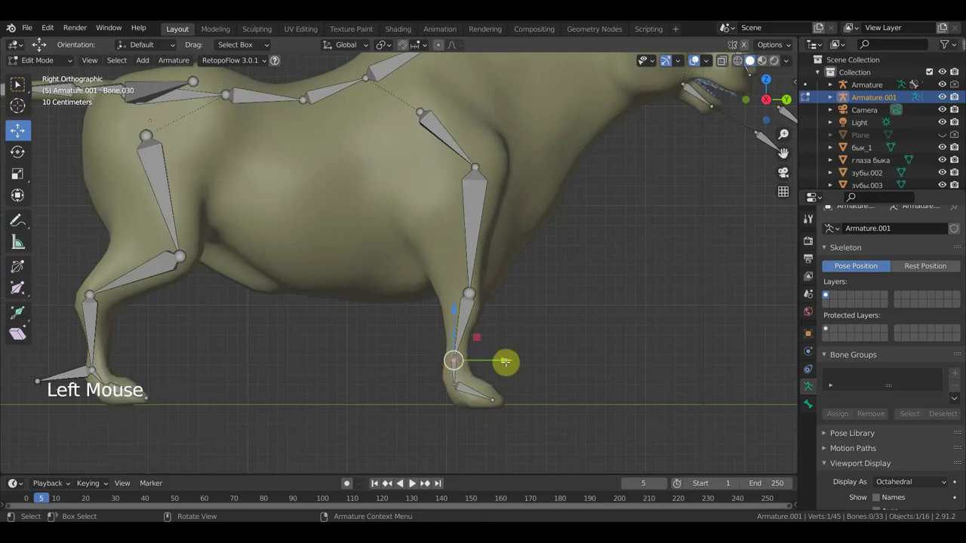
pyautogui.press('g')
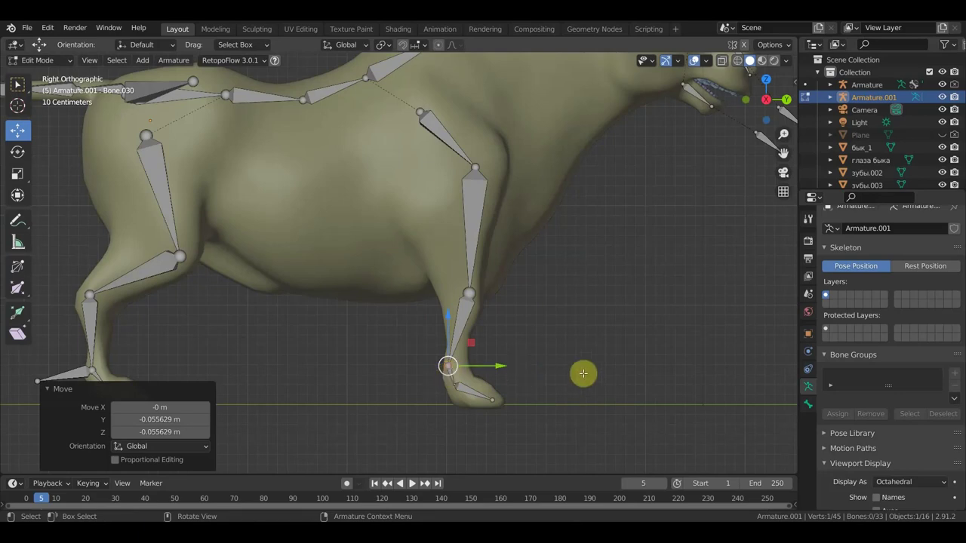
pyautogui.press('e')
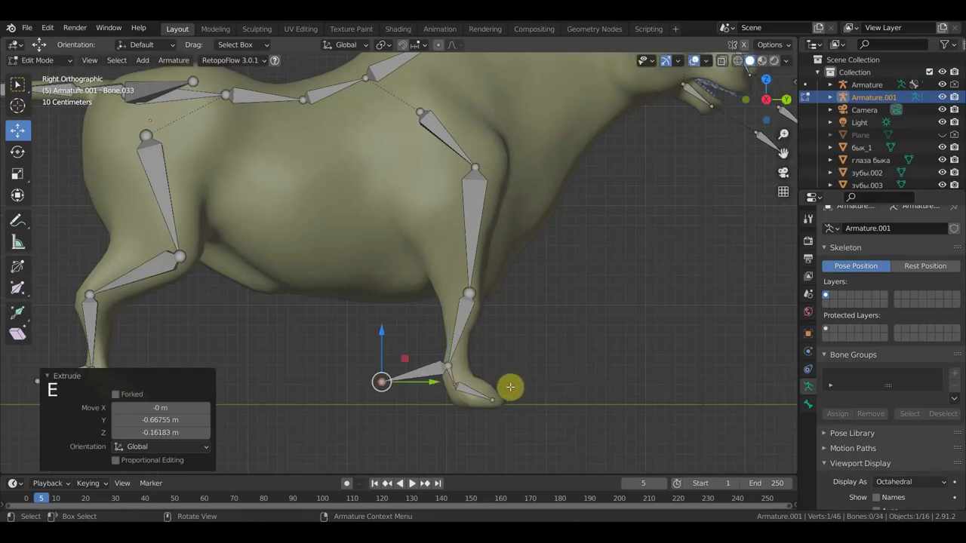
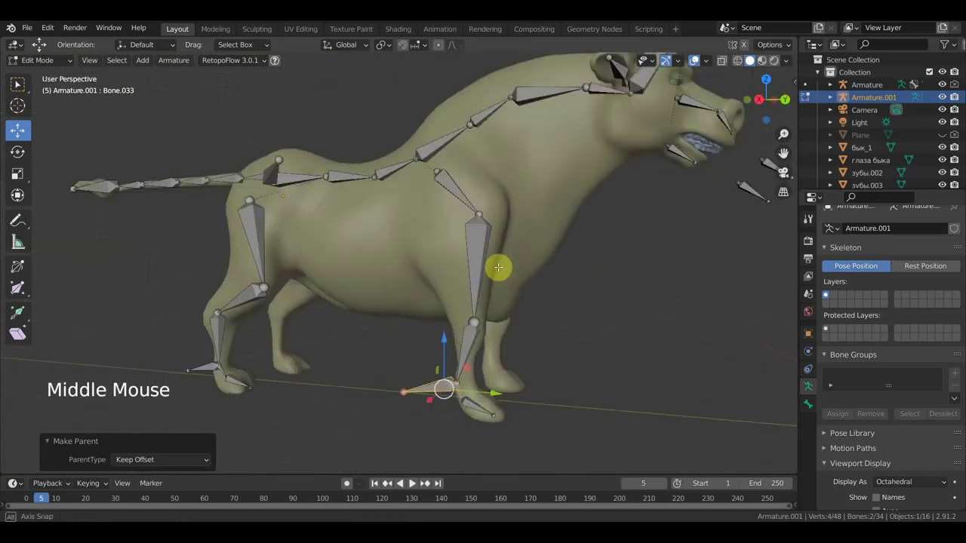
# Step: Place a free bone under the belly and duplicate it forward toward the chest
pyautogui.press('KP_3')
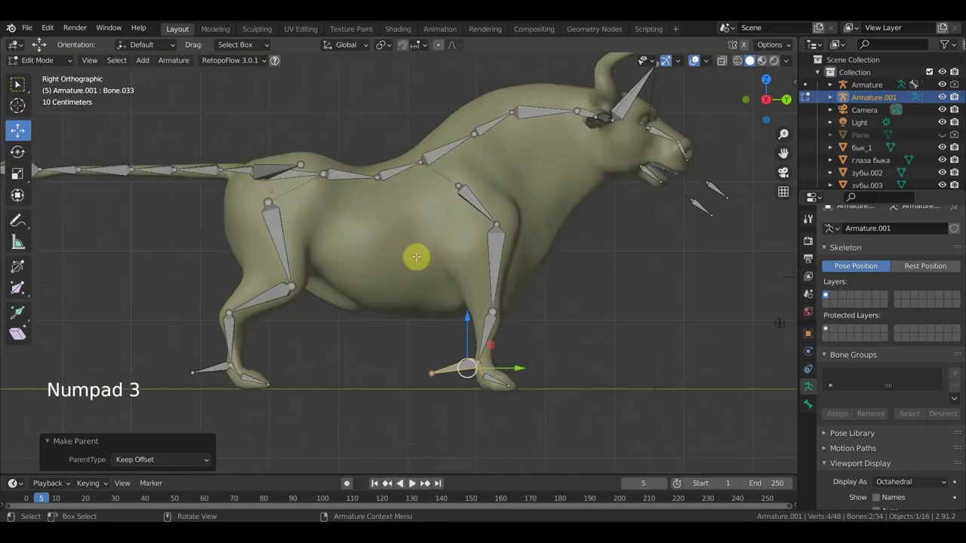
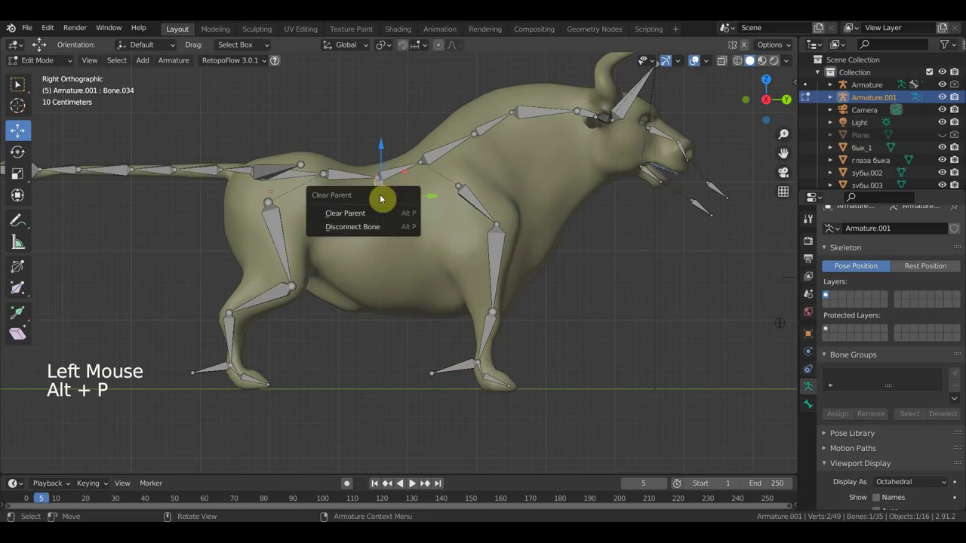
pyautogui.press('g')
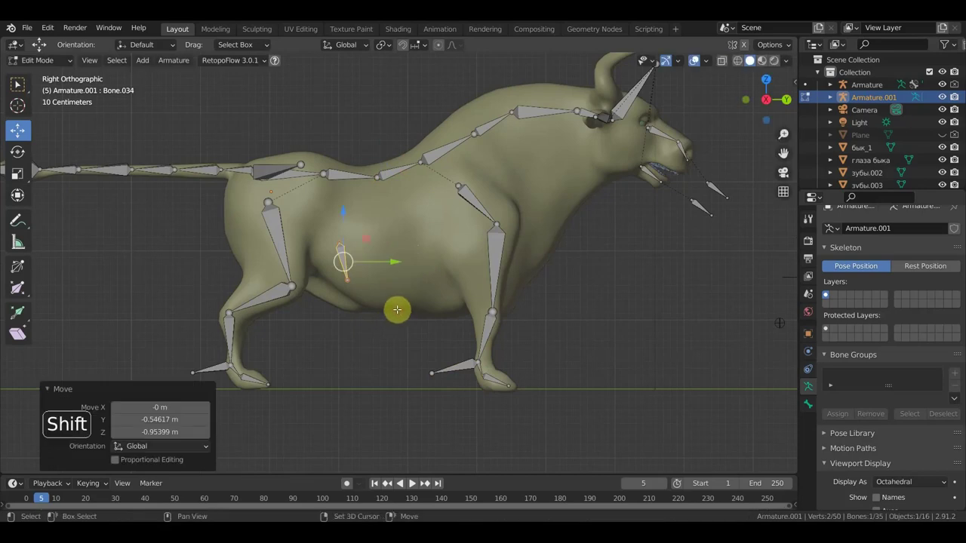
pyautogui.press('shift+d')
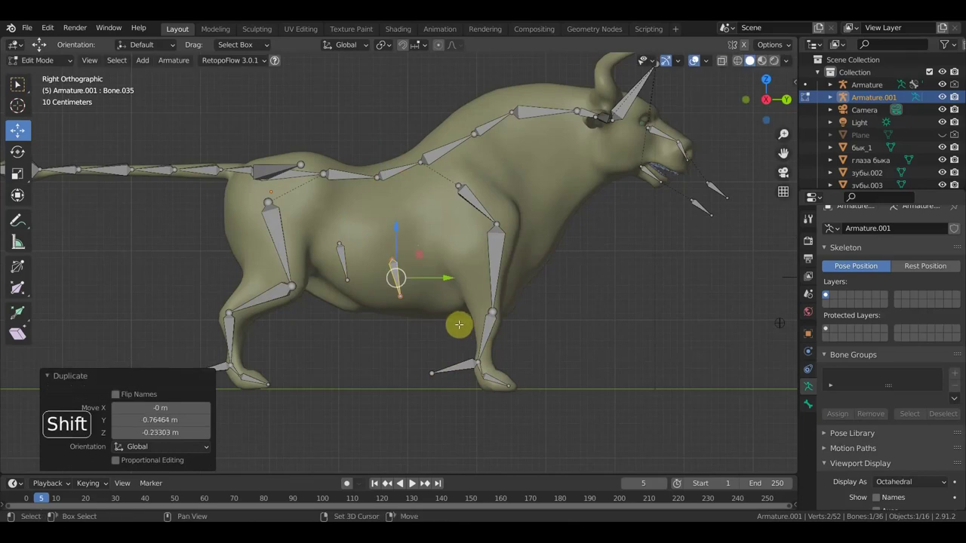
pyautogui.press('shift+d')
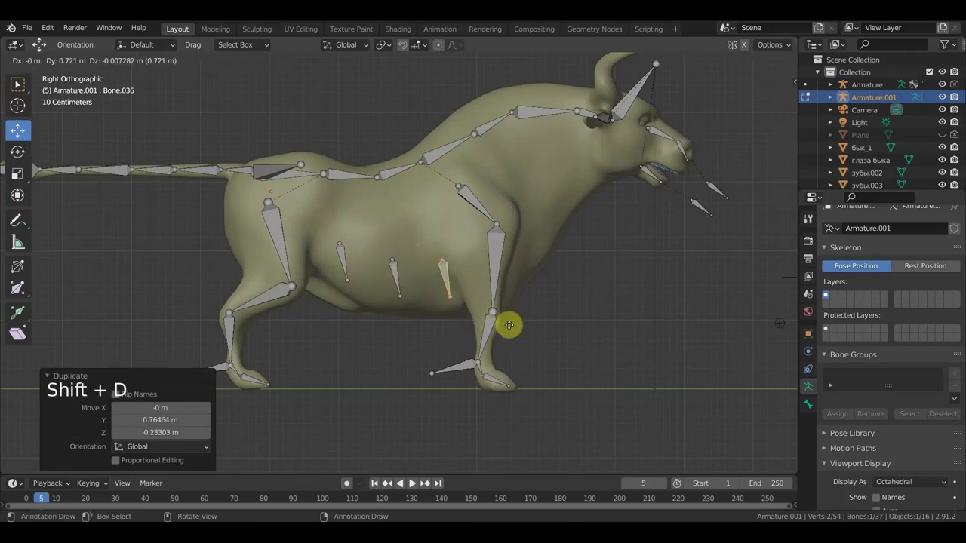
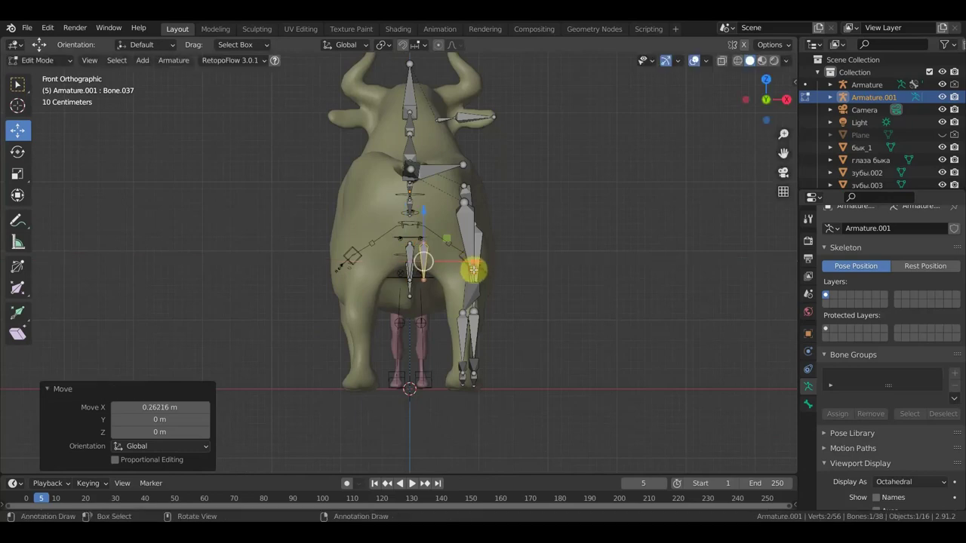
# Step: Rotate and position the chest bone in front of the front leg
pyautogui.press('r')
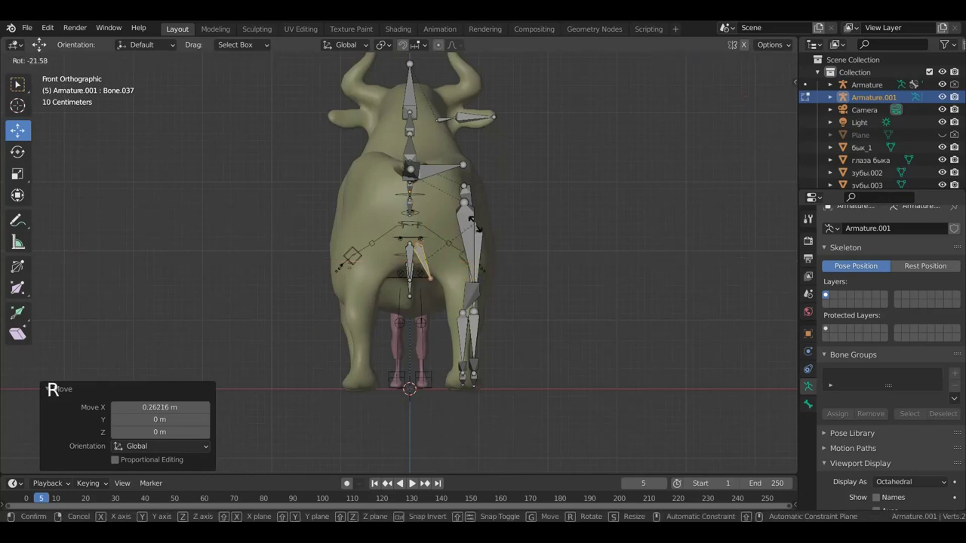
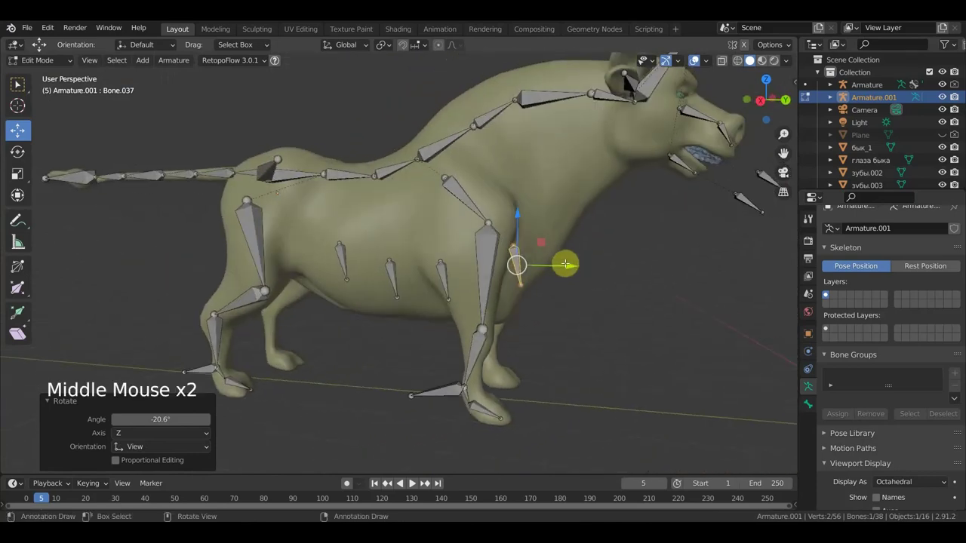
pyautogui.press('r')
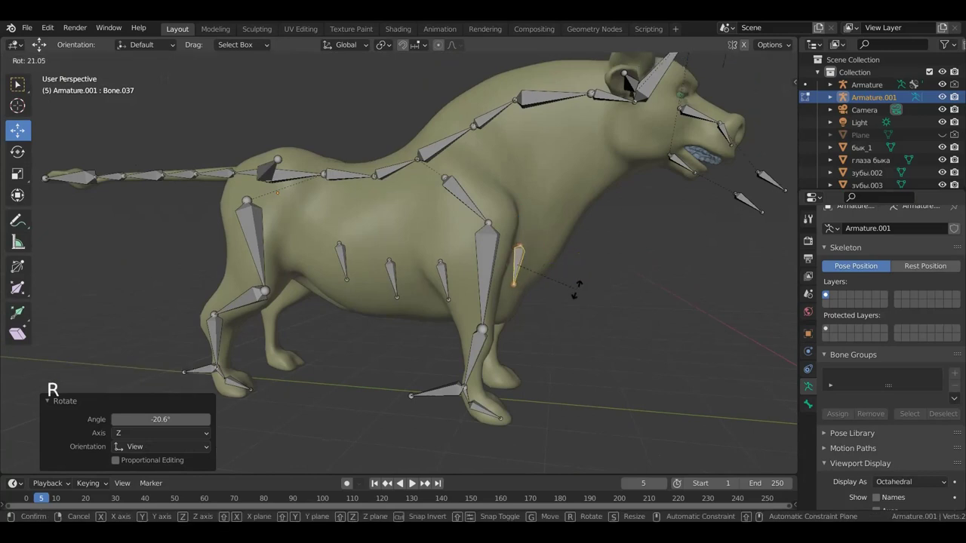
pyautogui.press('g')
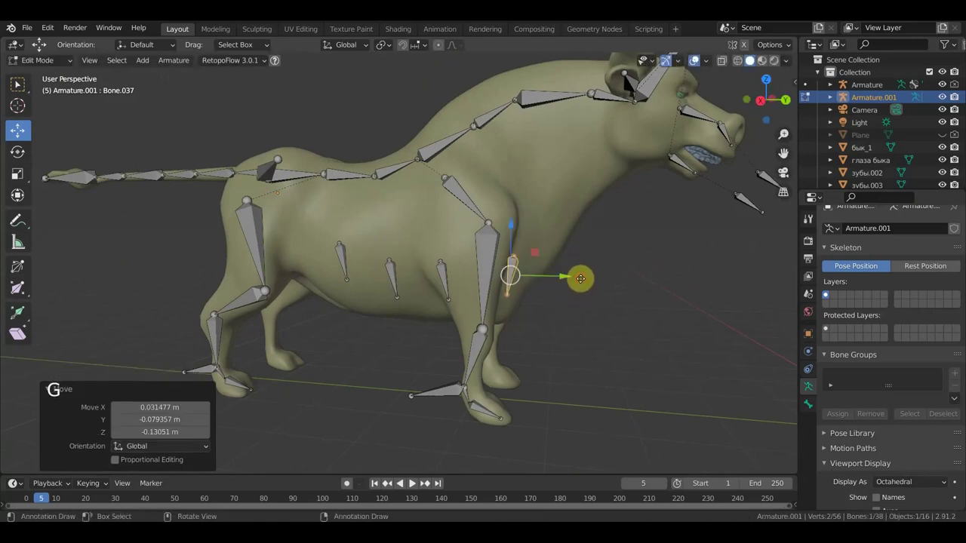
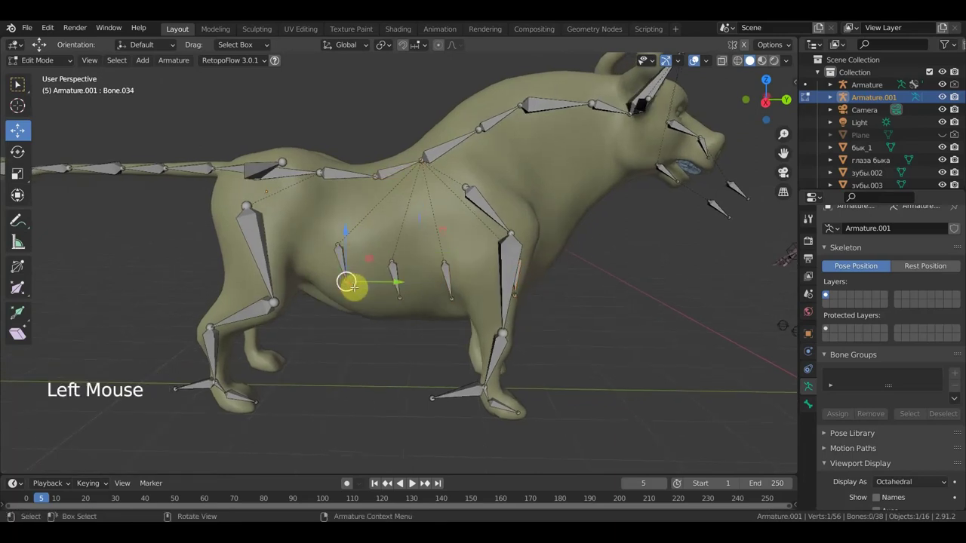
# Step: Shift a belly bone into place and view the rig from the front for selection
pyautogui.press('g')
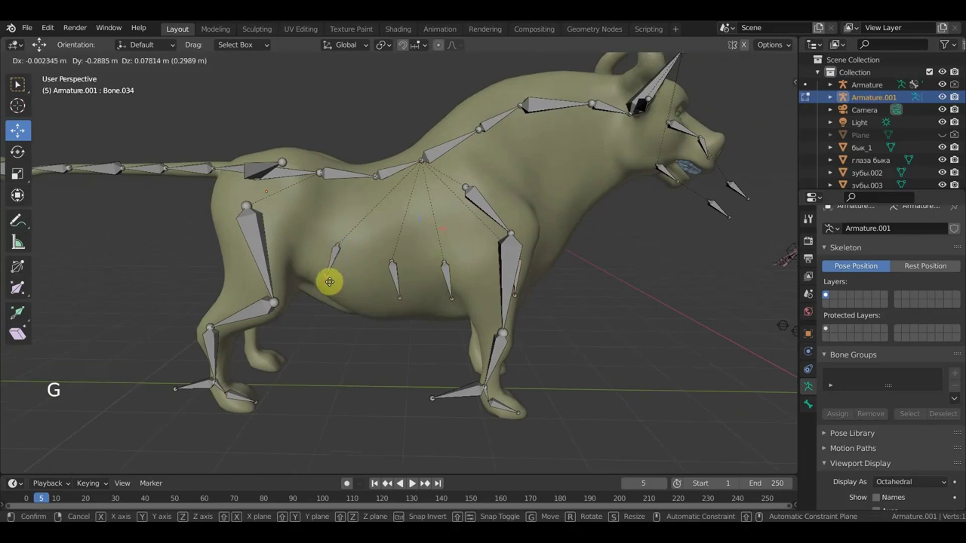
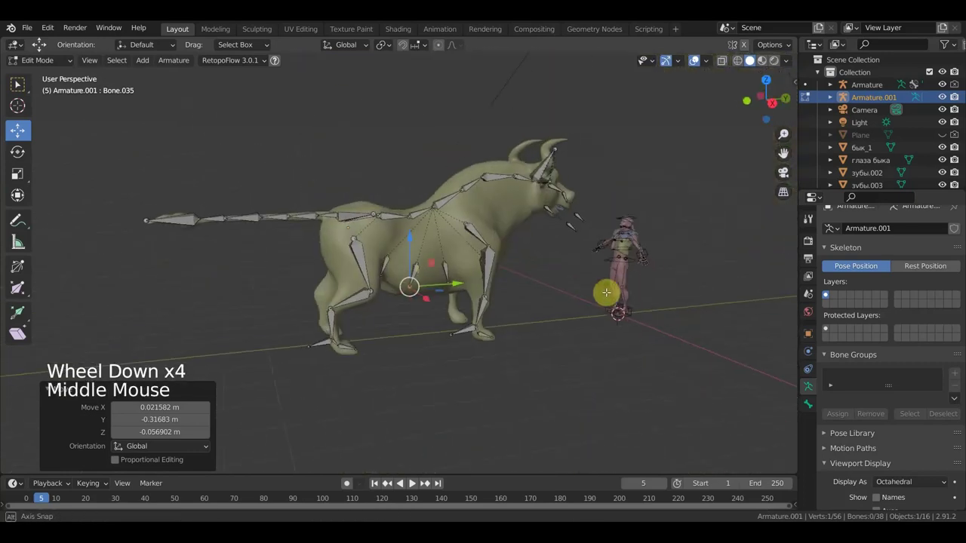
pyautogui.press('KP_1')
pyautogui.scroll(3)
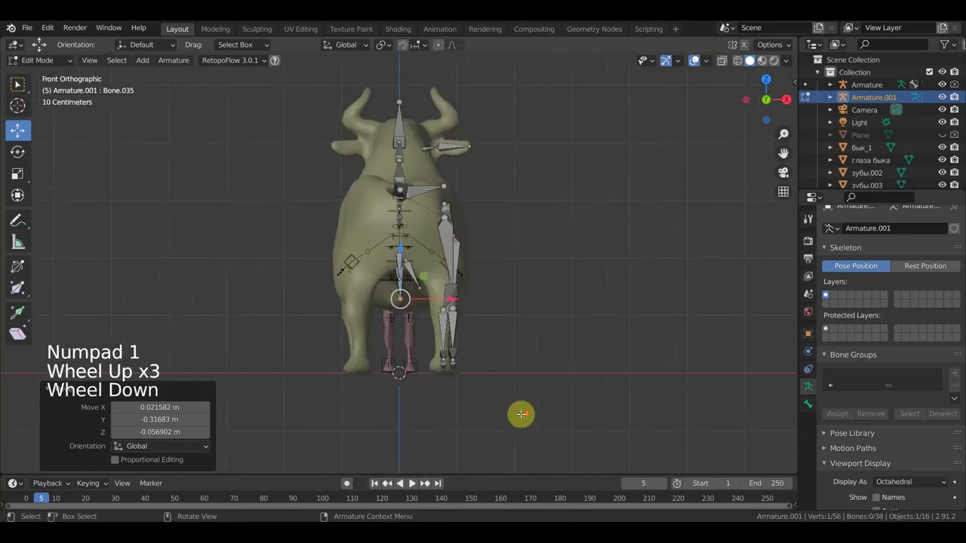
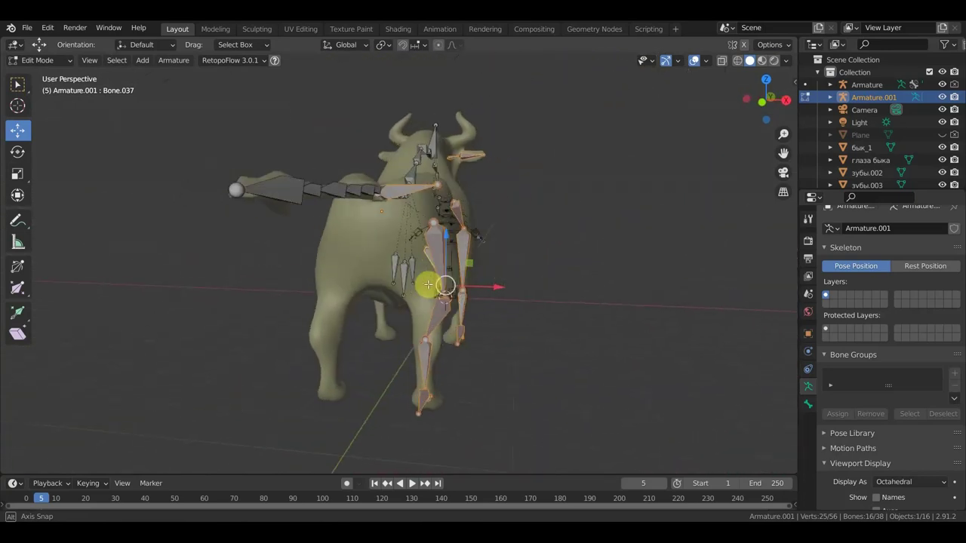
# Step: Duplicate the leg and belly bones and mirror the copies across X Global
pyautogui.press('KP_1')
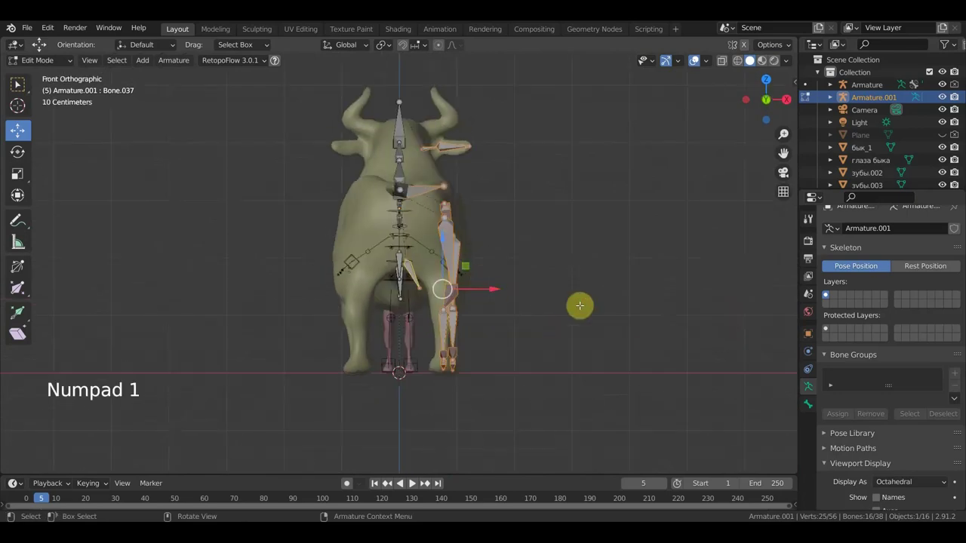
pyautogui.press('shift+d')
pyautogui.rightClick(582, 307)
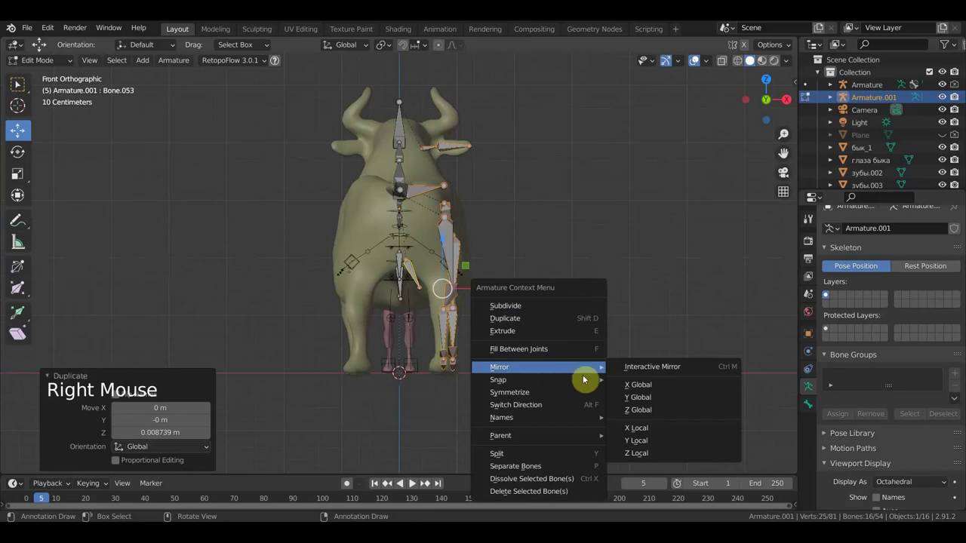
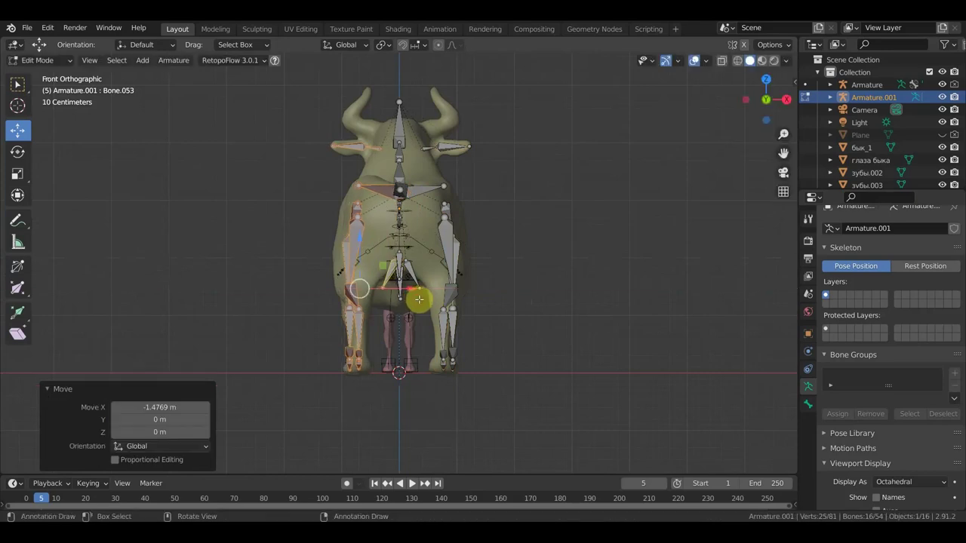
pyautogui.scroll(3)
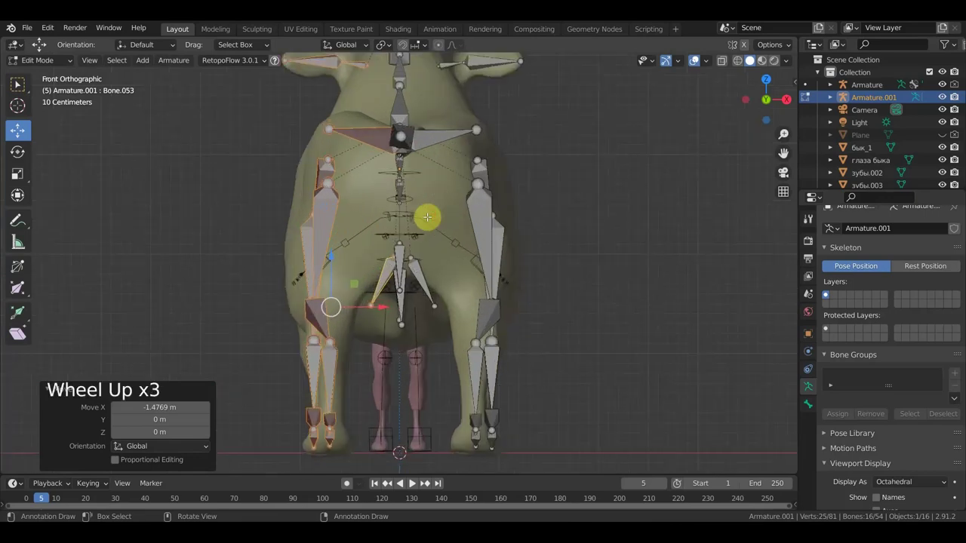
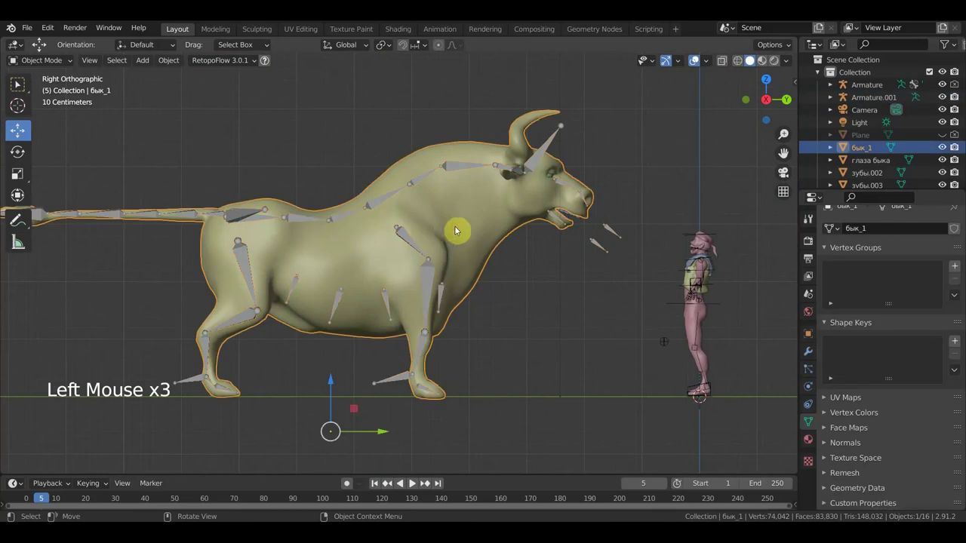
# Step: Parent the bull body mesh to Armature.001
pyautogui.click(413, 248)
pyautogui.doubleClick(412, 248)
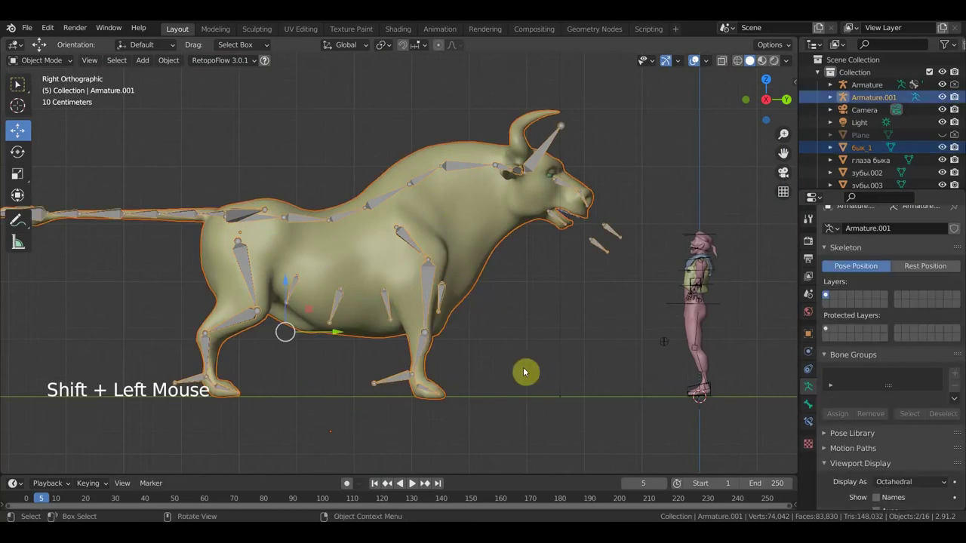
pyautogui.press('ctrl+p')
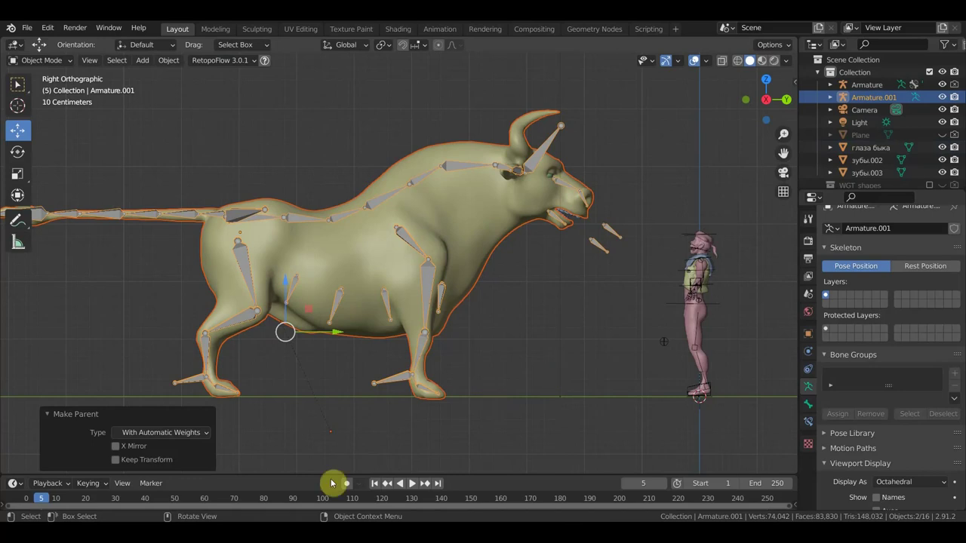
# Step: Zoom to the mouth and select both teeth pieces, зубы.002 and зубы.003
pyautogui.middleClick(464, 381)
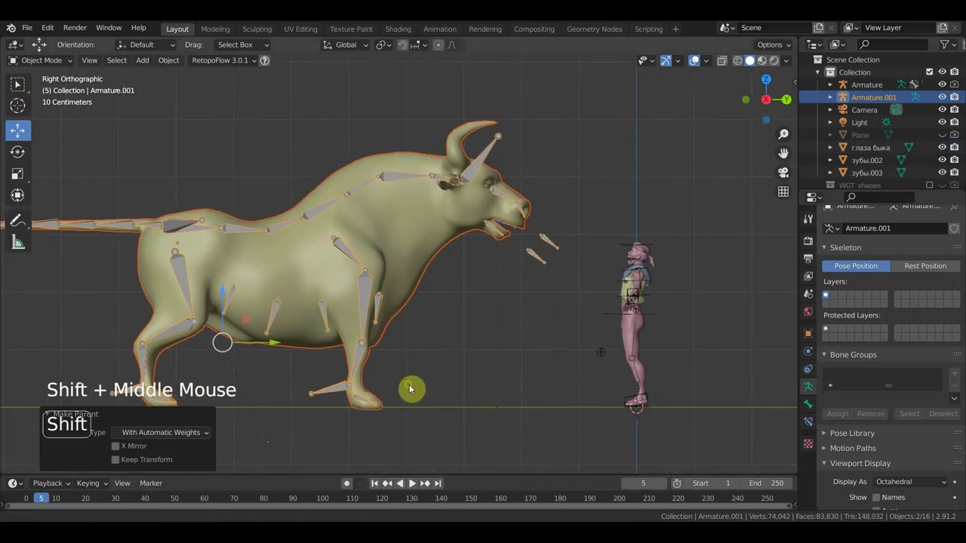
pyautogui.scroll(3)
pyautogui.middleClick(363, 351)
pyautogui.scroll(3)
pyautogui.click(497, 198)
pyautogui.click(493, 201)
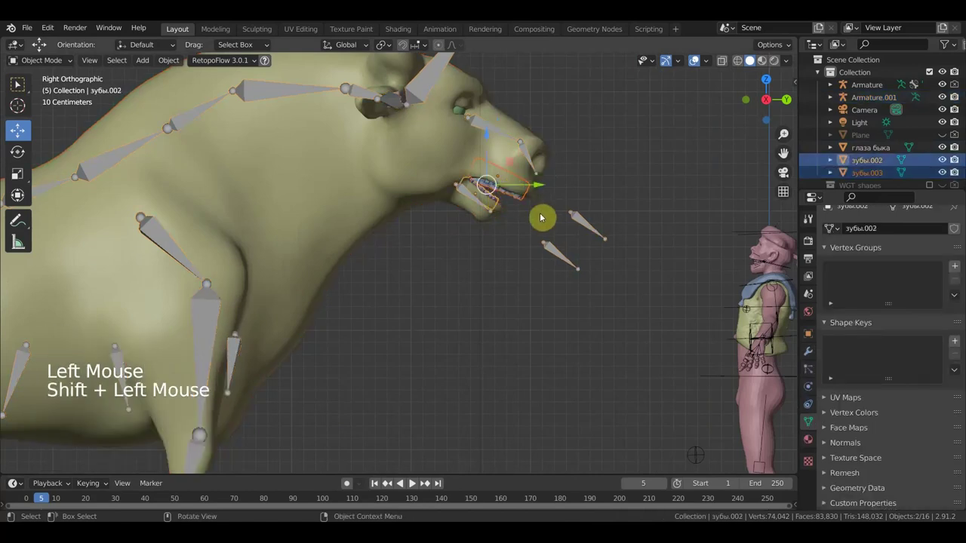
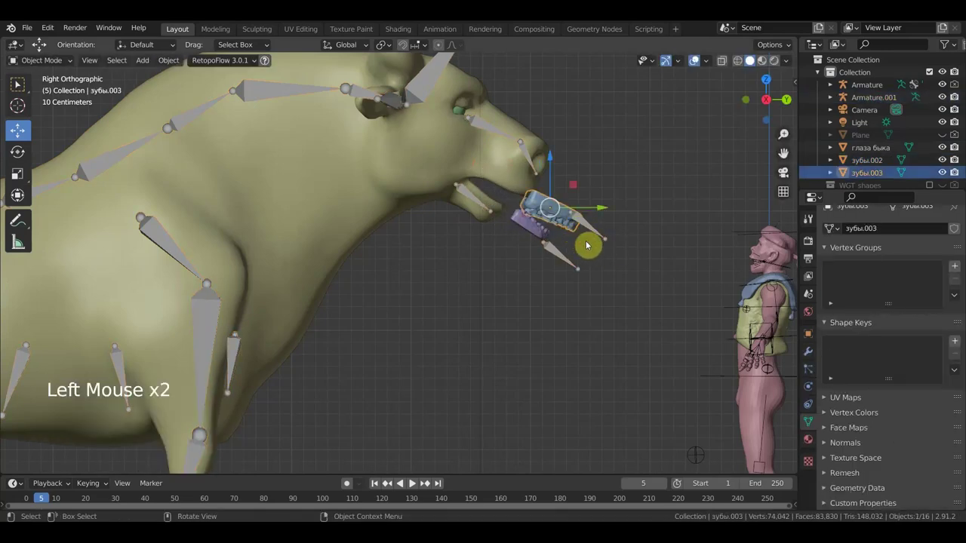
# Step: Move and rotate the upper and lower teeth onto the bones in front of the mouth
pyautogui.press('r')
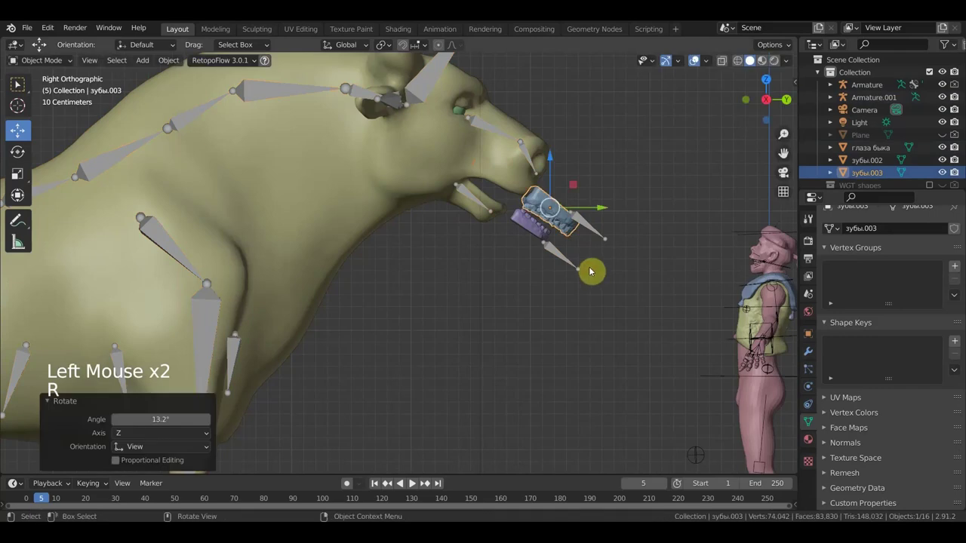
pyautogui.press('g')
pyautogui.click(536, 231)
pyautogui.press('g')
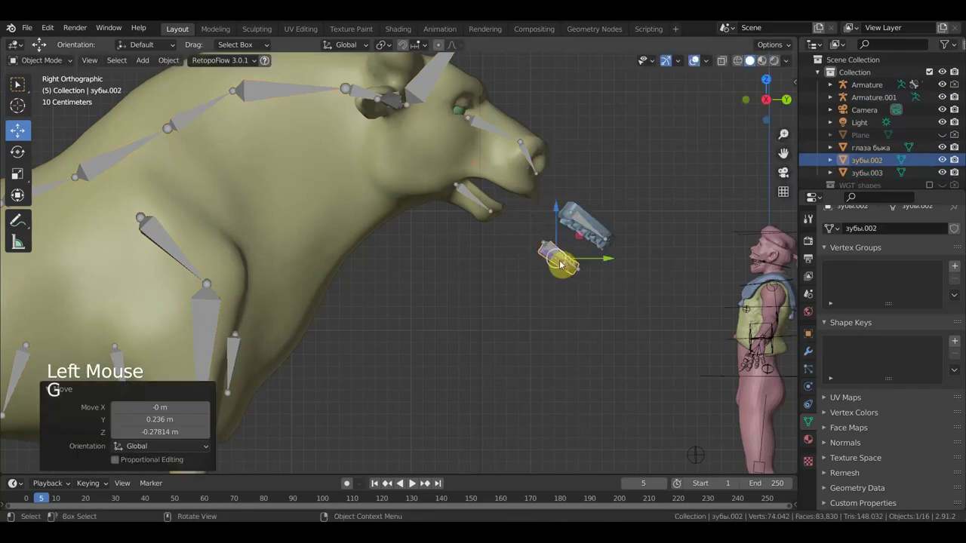
# Step: Orbit around the head to check the teeth alignment and bring the eyes into view
pyautogui.middleClick(537, 265)
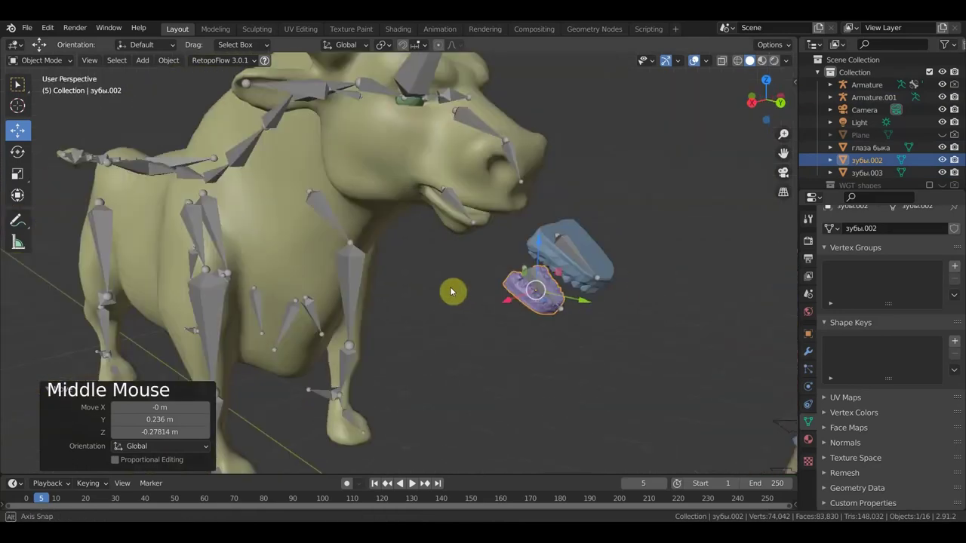
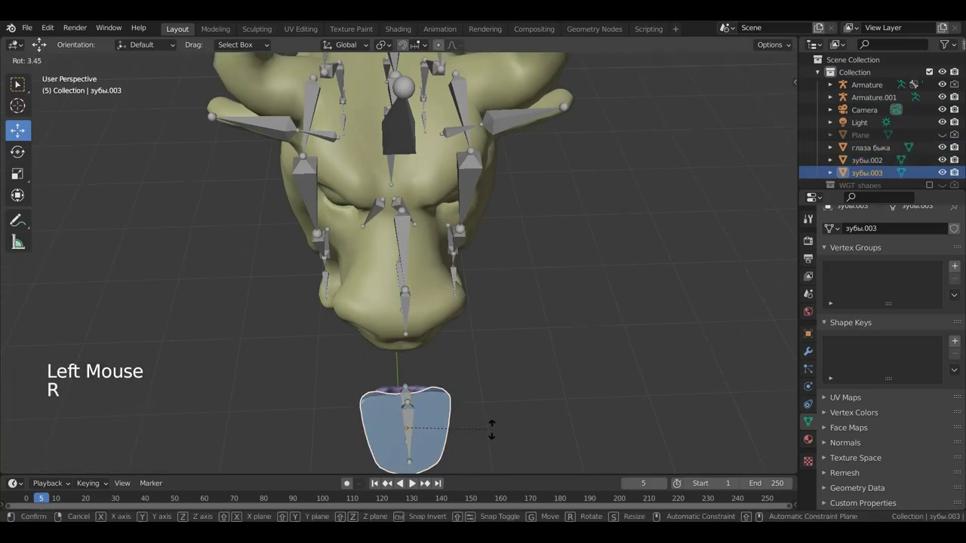
pyautogui.middleClick(494, 424)
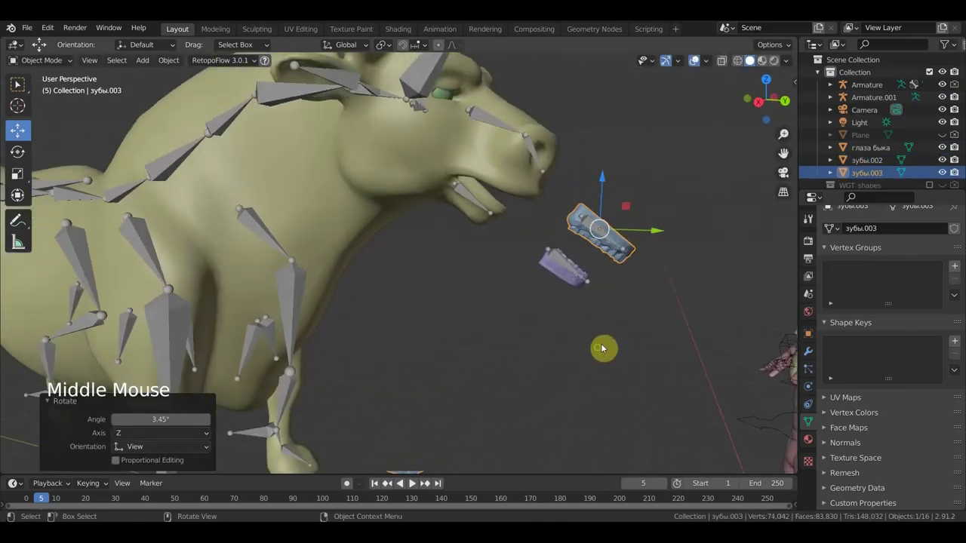
pyautogui.middleClick(608, 307)
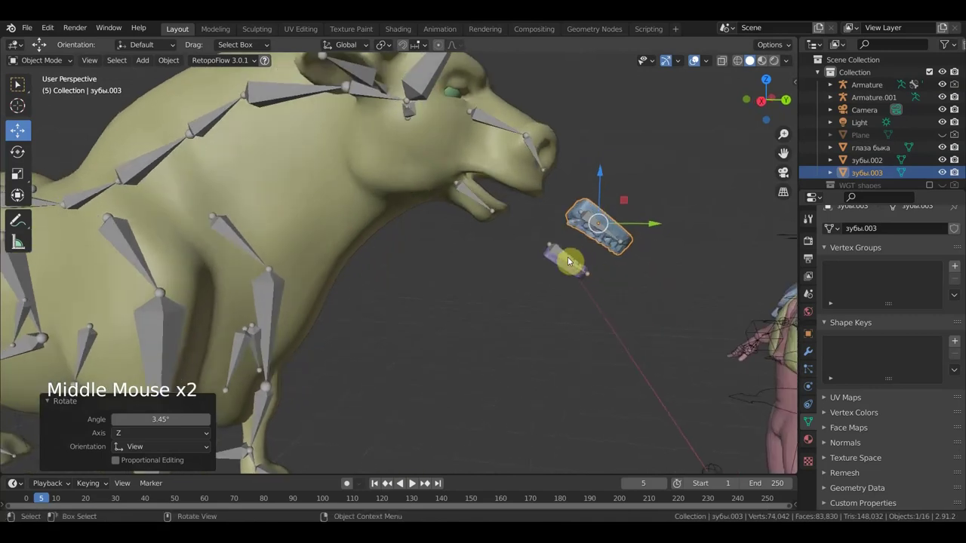
pyautogui.click(567, 260)
pyautogui.scroll(-3)
pyautogui.middleClick(476, 184)
pyautogui.scroll(3)
pyautogui.middleClick(465, 242)
# Step: Parent the bull's eyes object to a head bone of Armature.001 in Pose Mode
pyautogui.click(462, 235)
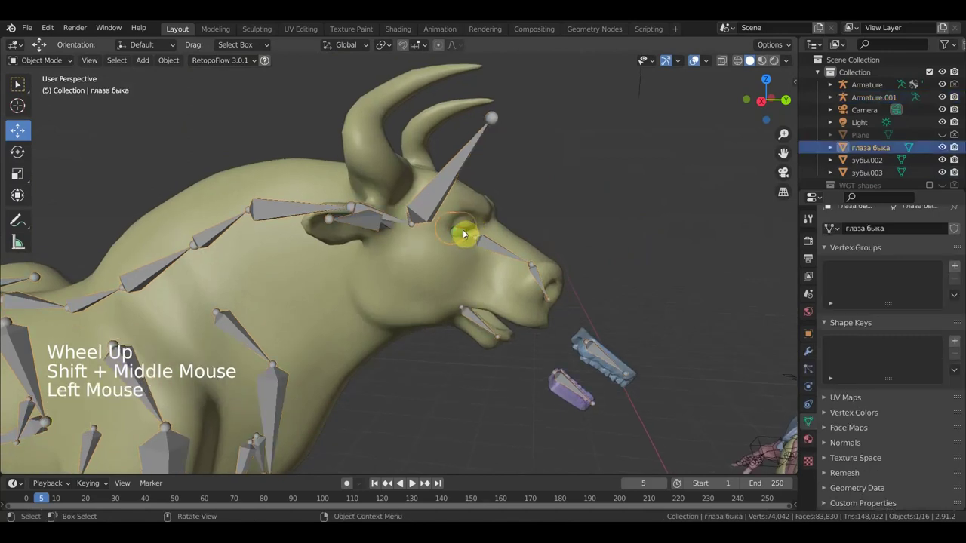
pyautogui.click(455, 170)
pyautogui.middleClick(426, 221)
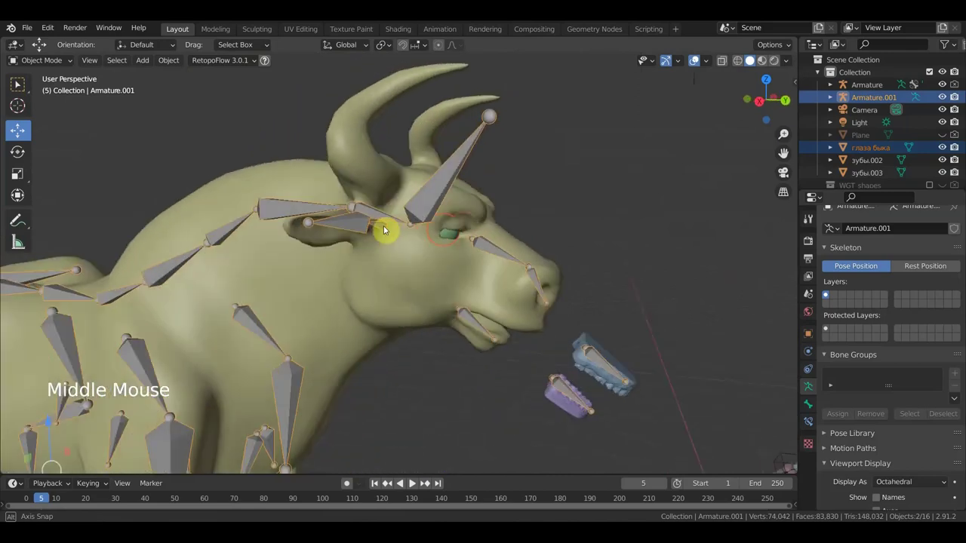
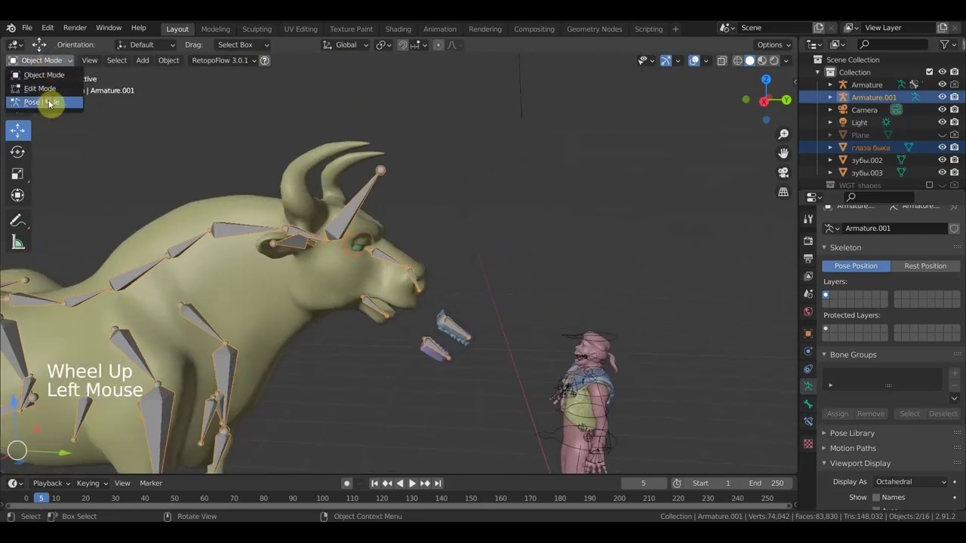
pyautogui.click(361, 205)
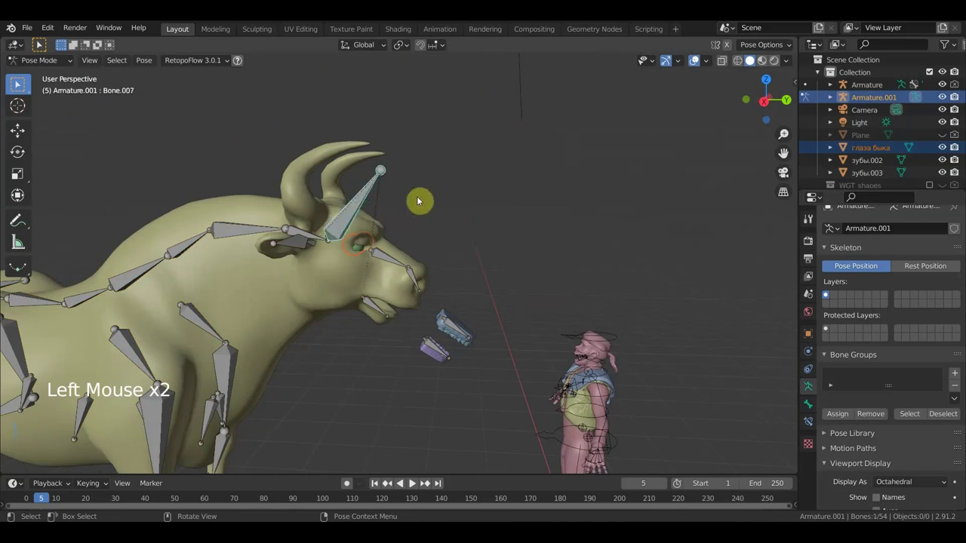
pyautogui.press('ctrl+p')
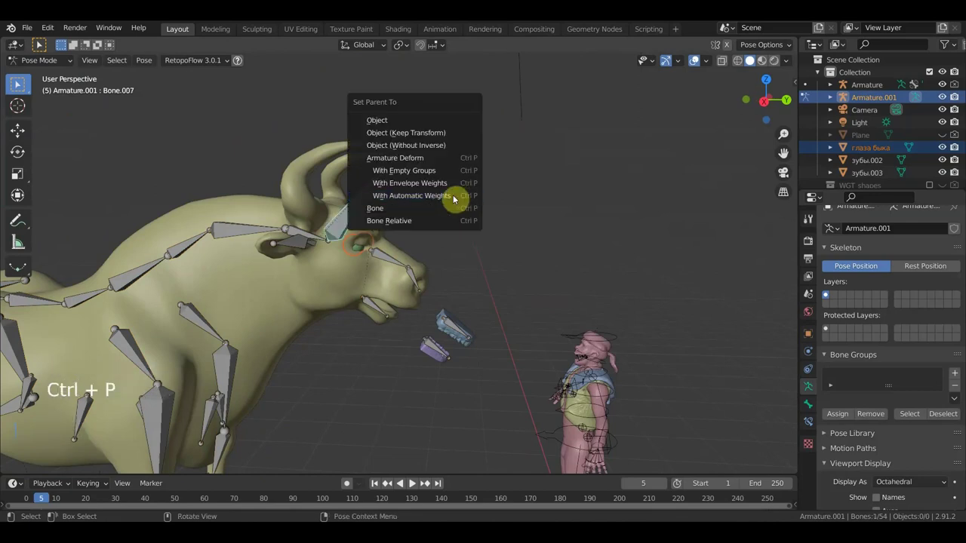
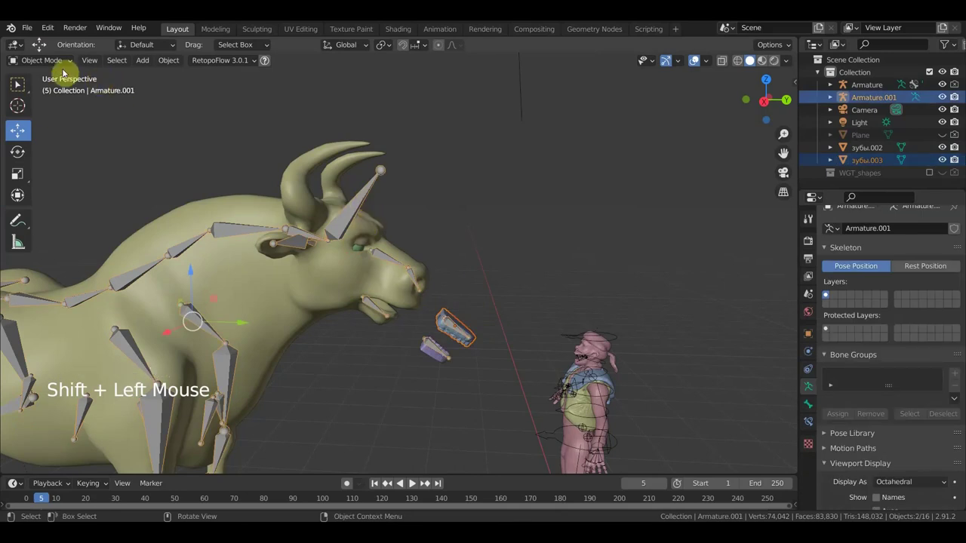
# Step: Bone-parent the teeth pieces to their jaw bones and return to Object Mode
pyautogui.click(54, 60)
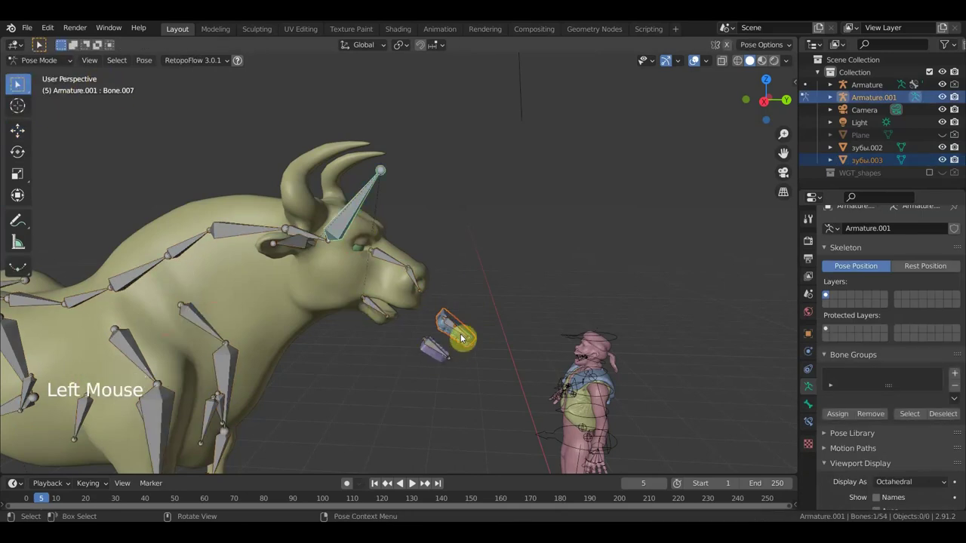
pyautogui.click(461, 334)
pyautogui.scroll(3)
pyautogui.middleClick(487, 311)
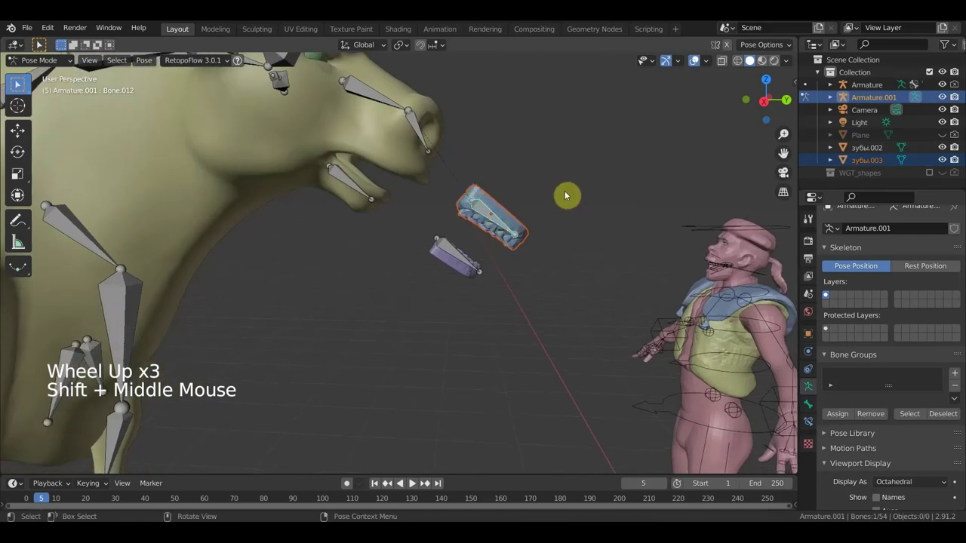
pyautogui.press('ctrl+p')
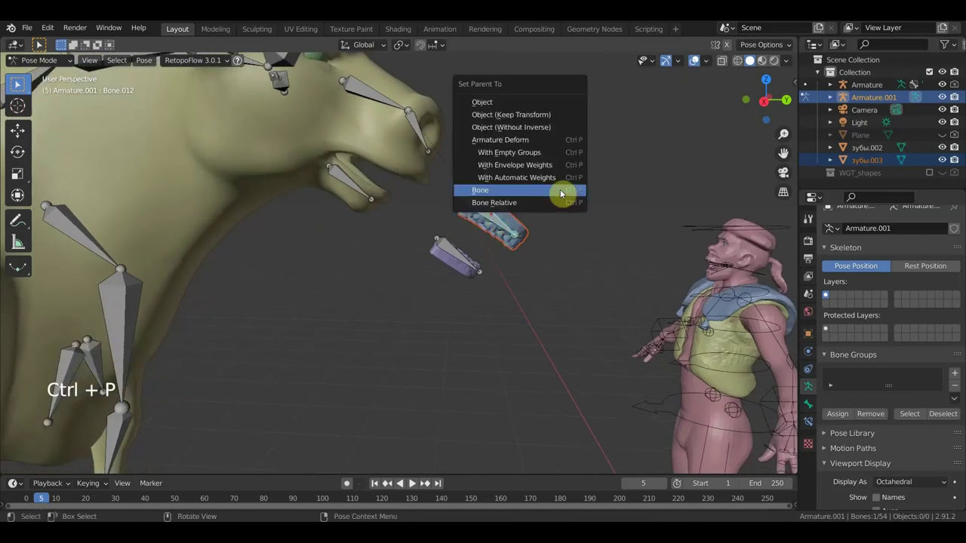
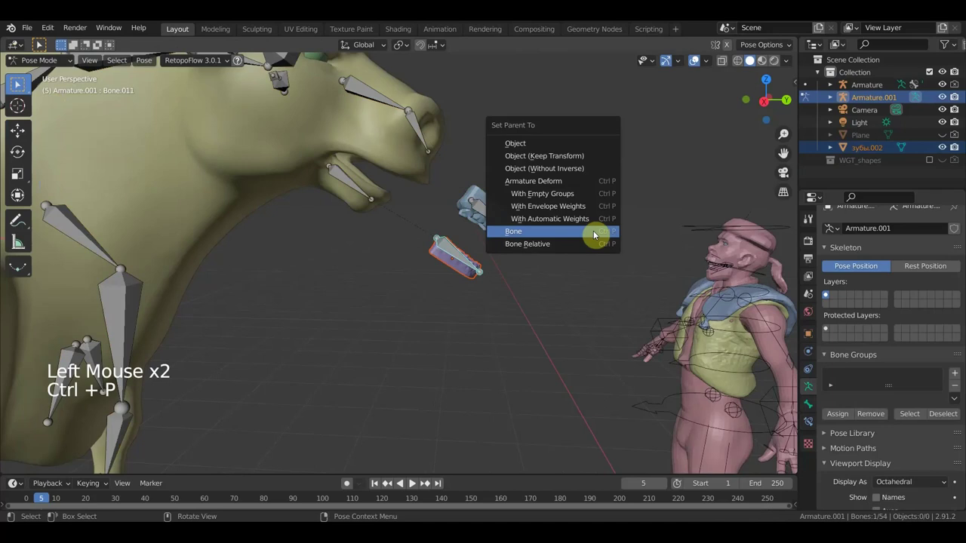
pyautogui.scroll(-3)
pyautogui.click(43, 62)
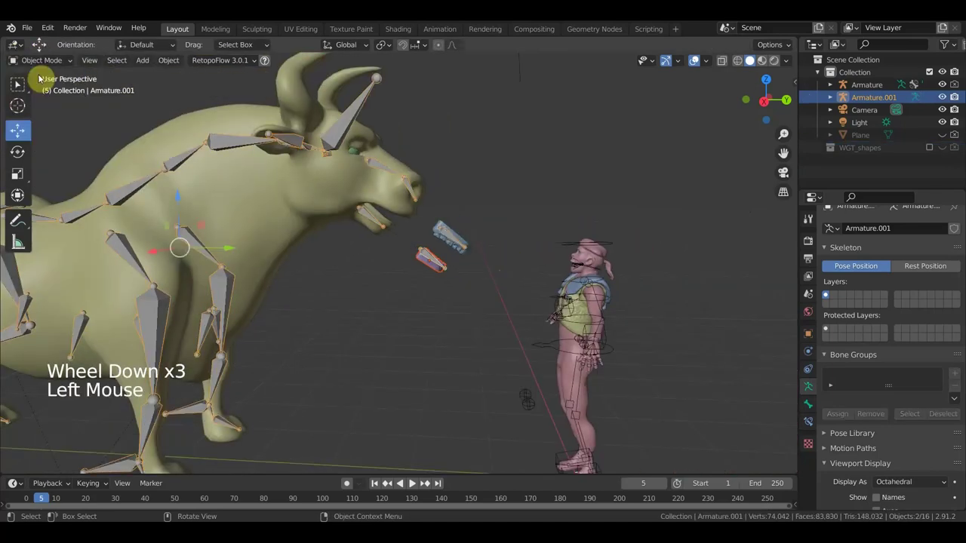
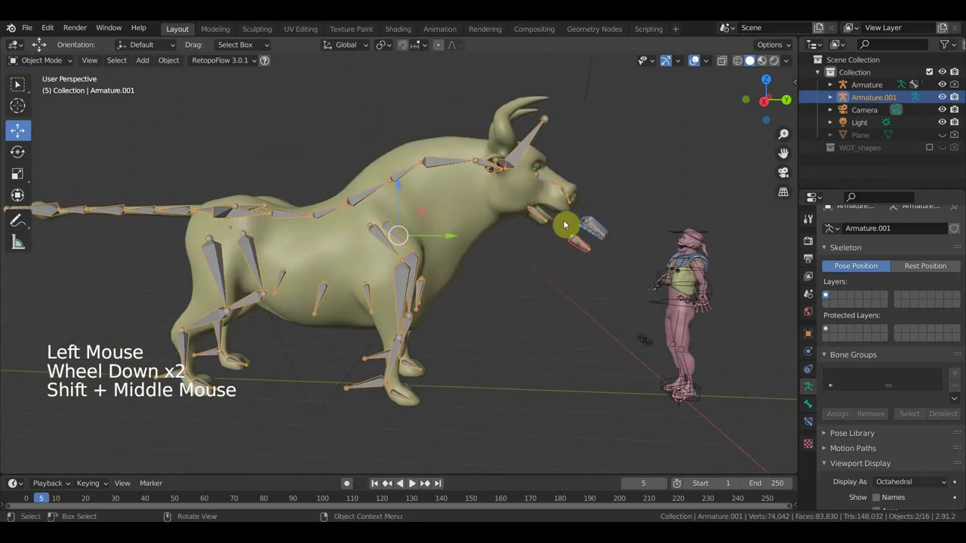
# Step: Check the rig from the right orthographic view and select the bull's armature
pyautogui.press('KP_3')
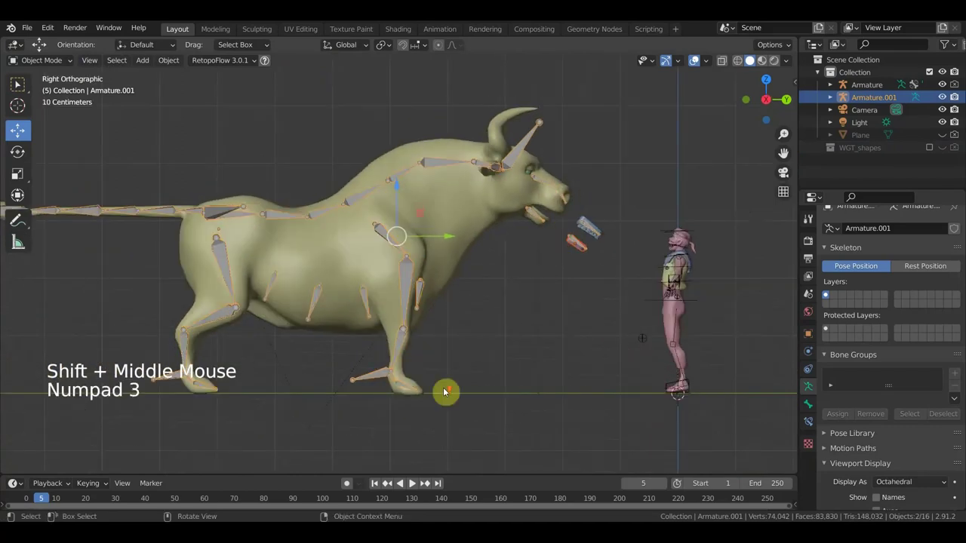
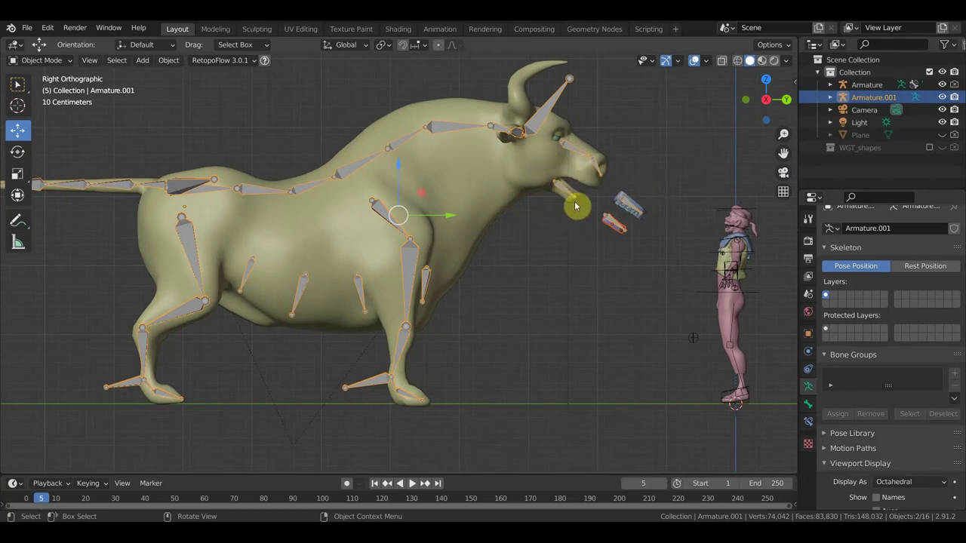
pyautogui.middleClick(579, 243)
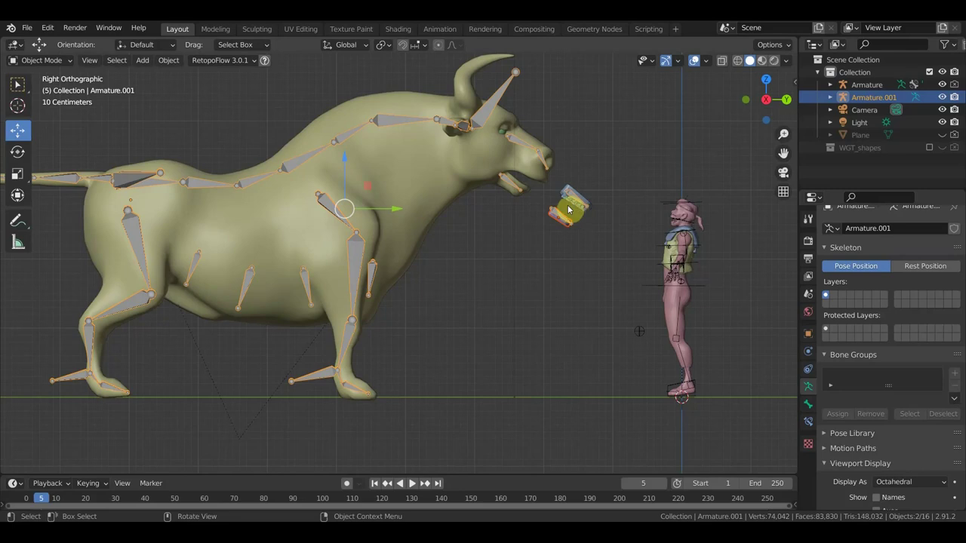
pyautogui.middleClick(496, 261)
pyautogui.click(397, 368)
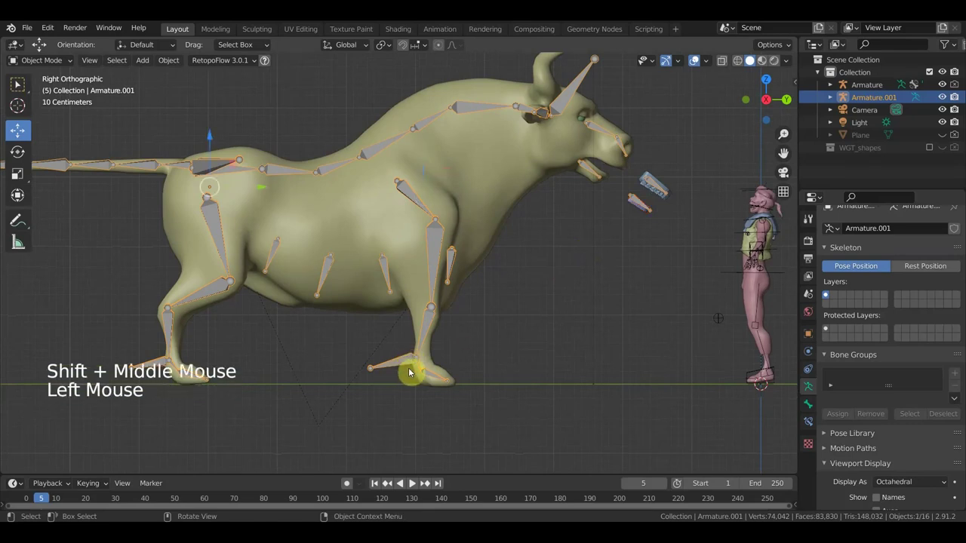
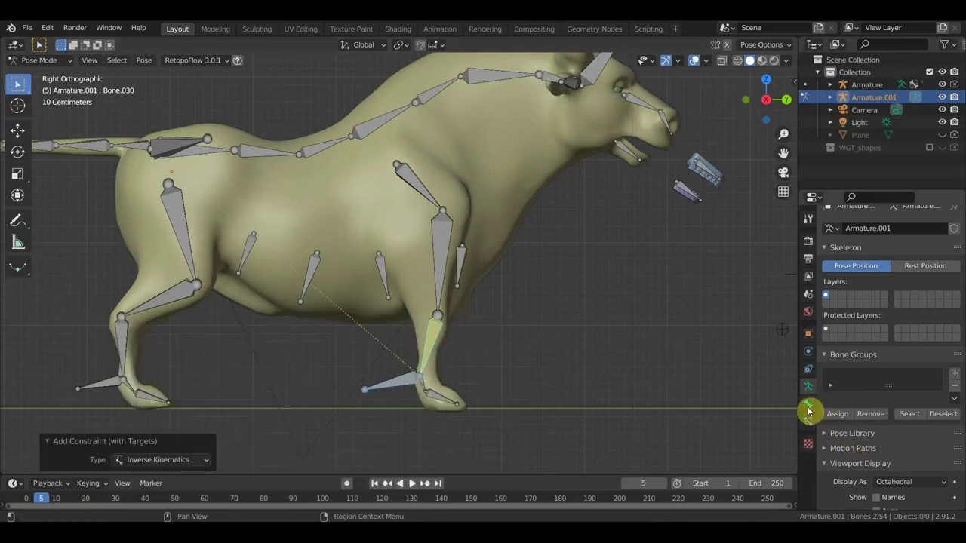
# Step: Adjust the IK chain length on Bone.030 in Bone Constraints and test the leg by moving the foot
pyautogui.click(808, 411)
pyautogui.click(805, 425)
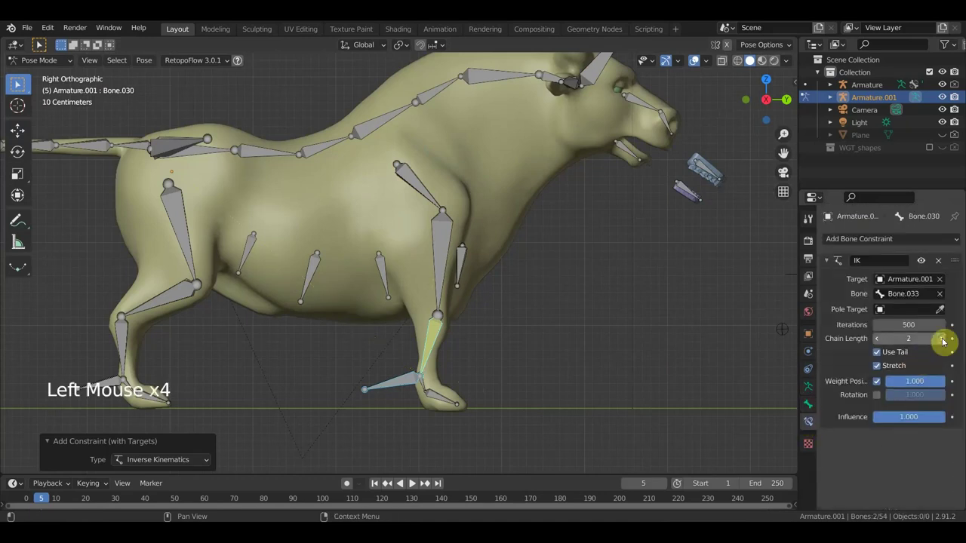
pyautogui.click(947, 344)
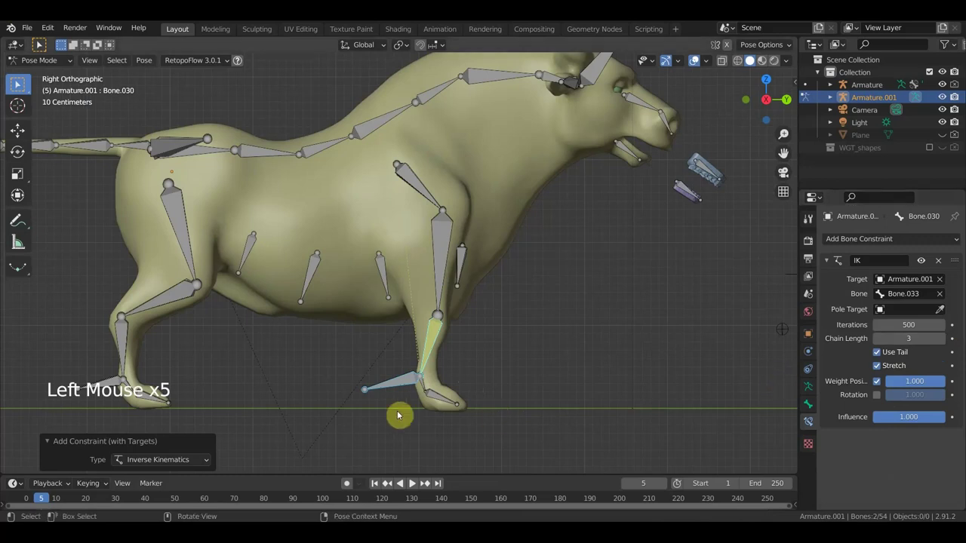
pyautogui.press('g')
pyautogui.scroll(3)
pyautogui.middleClick(394, 408)
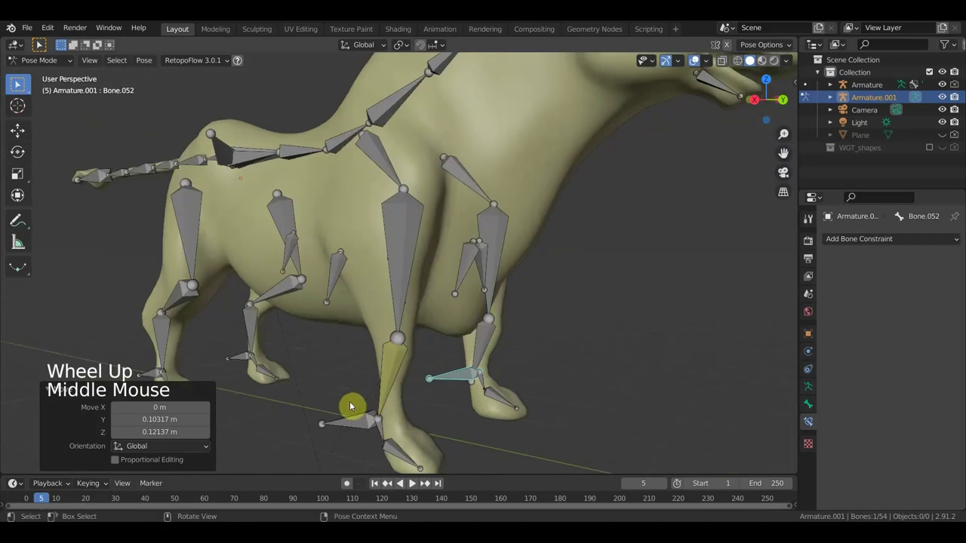
pyautogui.press('ctrl+z')
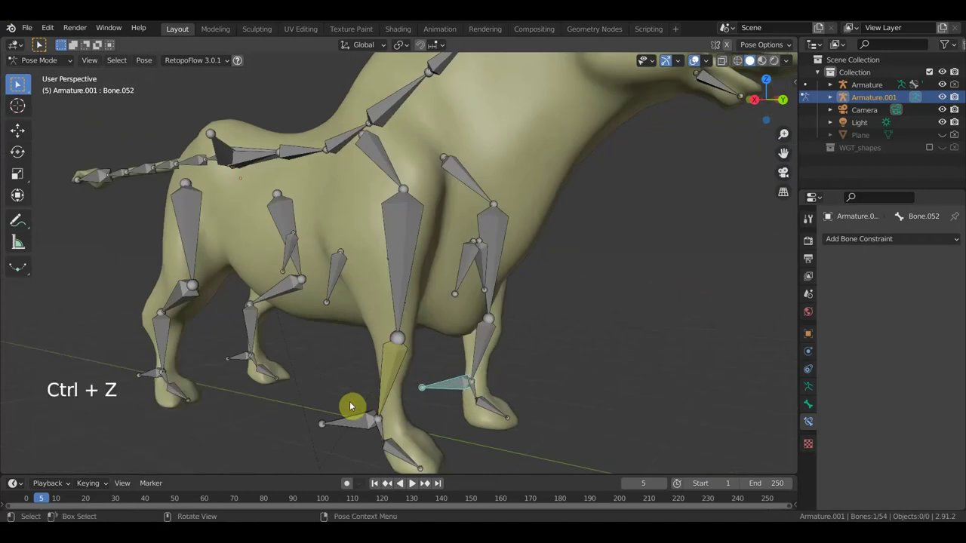
pyautogui.scroll(-3)
pyautogui.middleClick(546, 370)
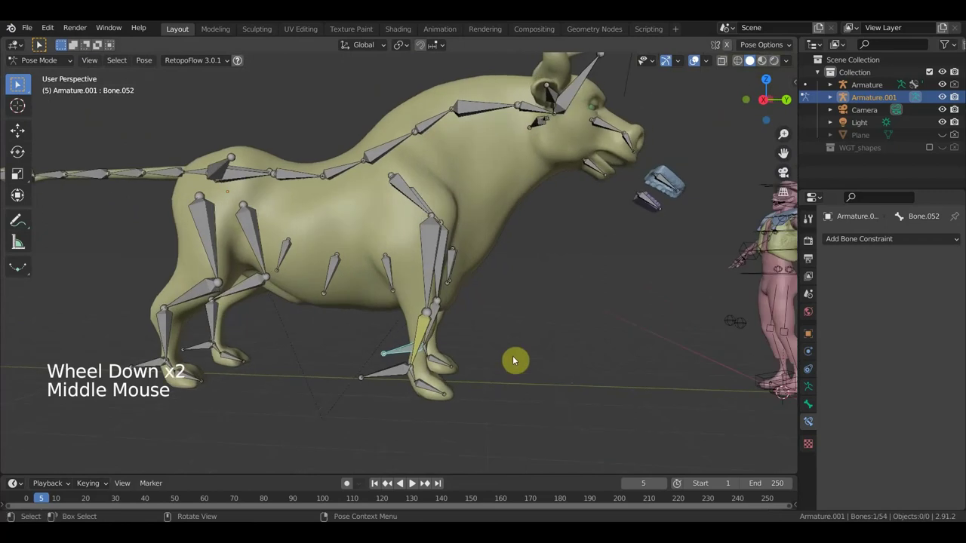
# Step: Select the front foot control and the lower front leg bone together for constraint work
pyautogui.click(426, 331)
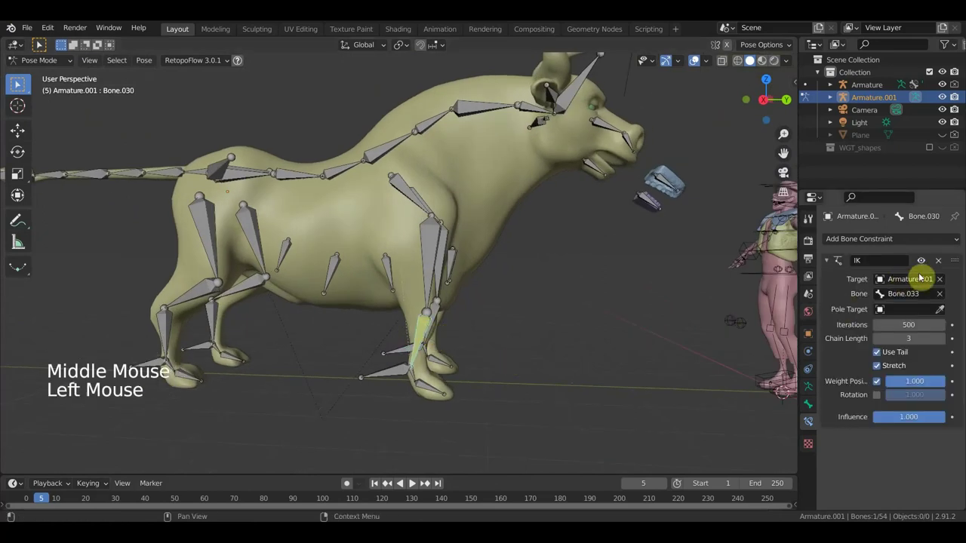
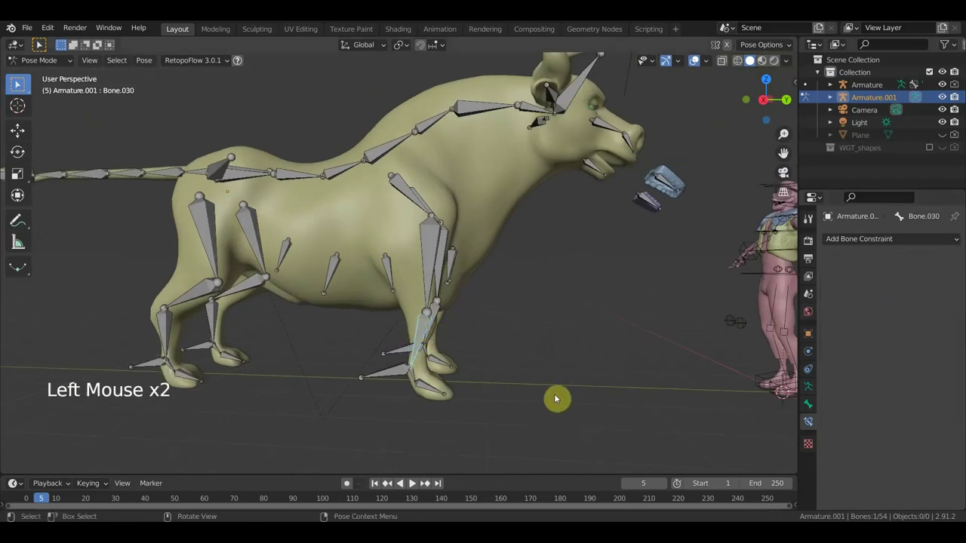
pyautogui.press('KP_3')
pyautogui.scroll(3)
pyautogui.middleClick(429, 401)
pyautogui.click(416, 402)
pyautogui.click(445, 358)
pyautogui.middleClick(498, 374)
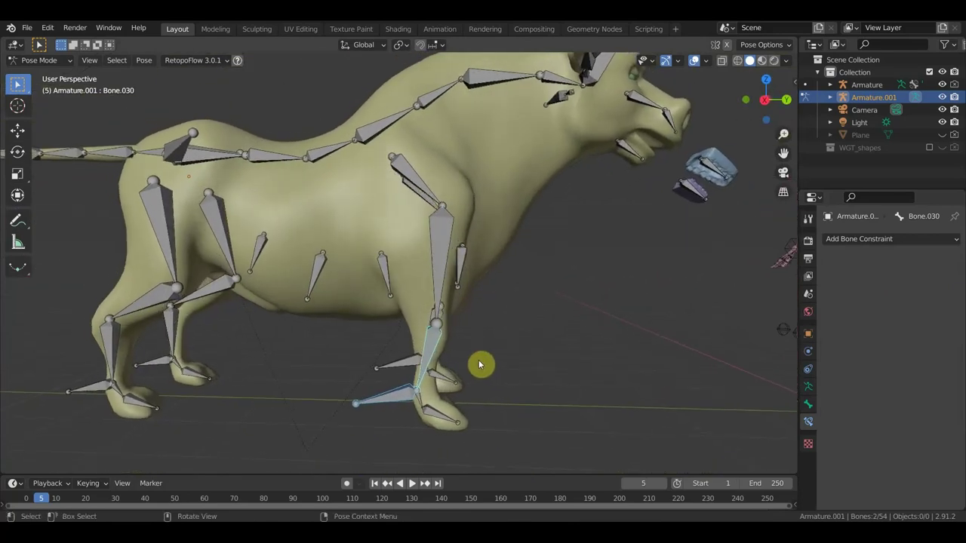
# Step: Add an IK constraint on the lower front leg targeting the foot control and test the leg bending
pyautogui.press('ctrl+p')
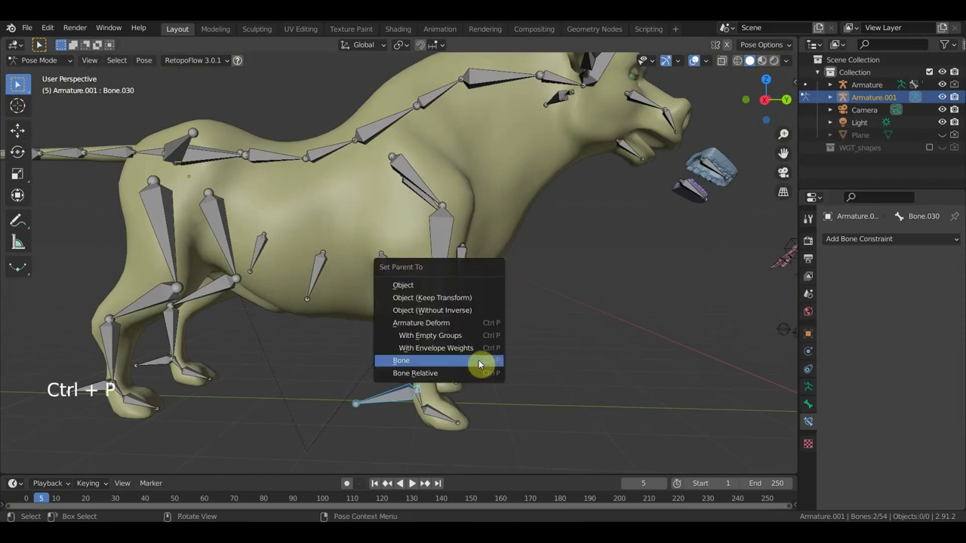
pyautogui.press('ctrl+shift+c')
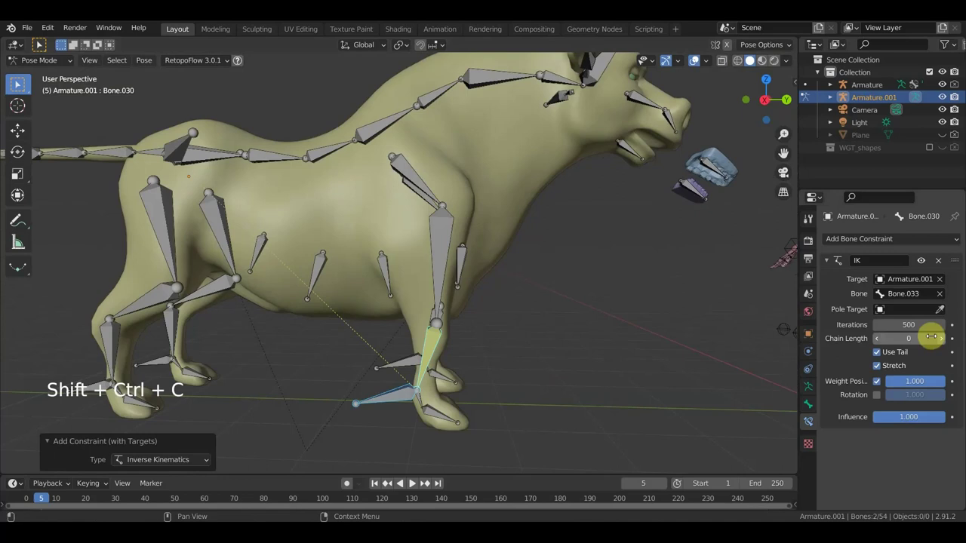
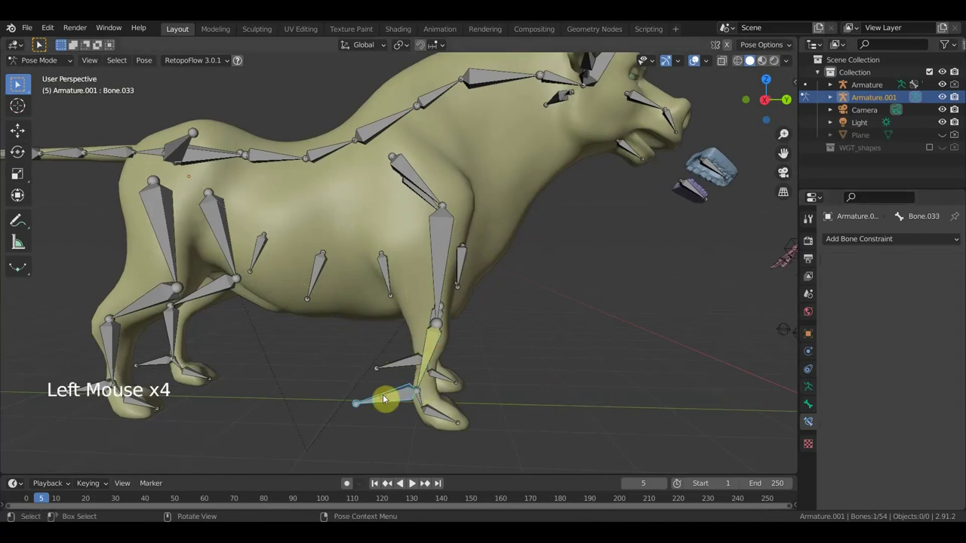
pyautogui.press('g')
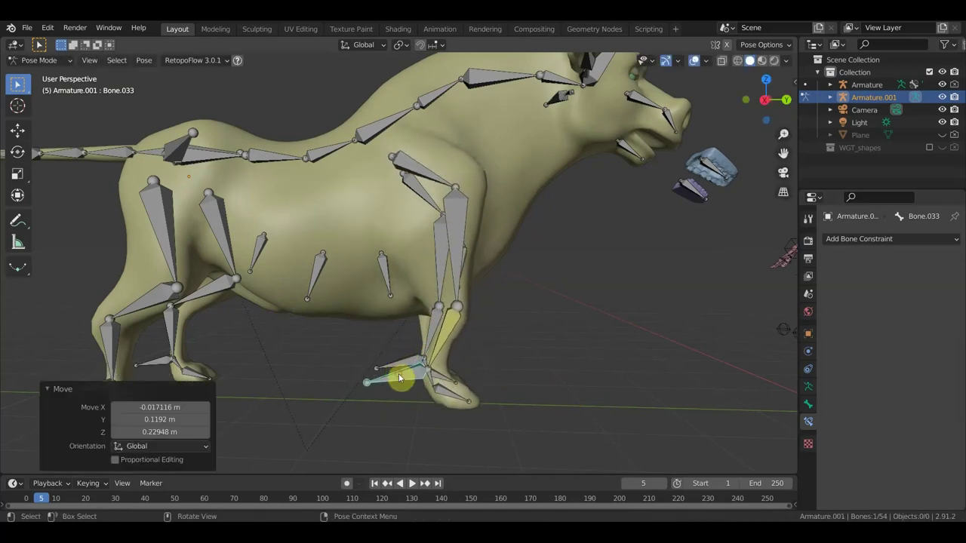
pyautogui.press('ctrl+z')
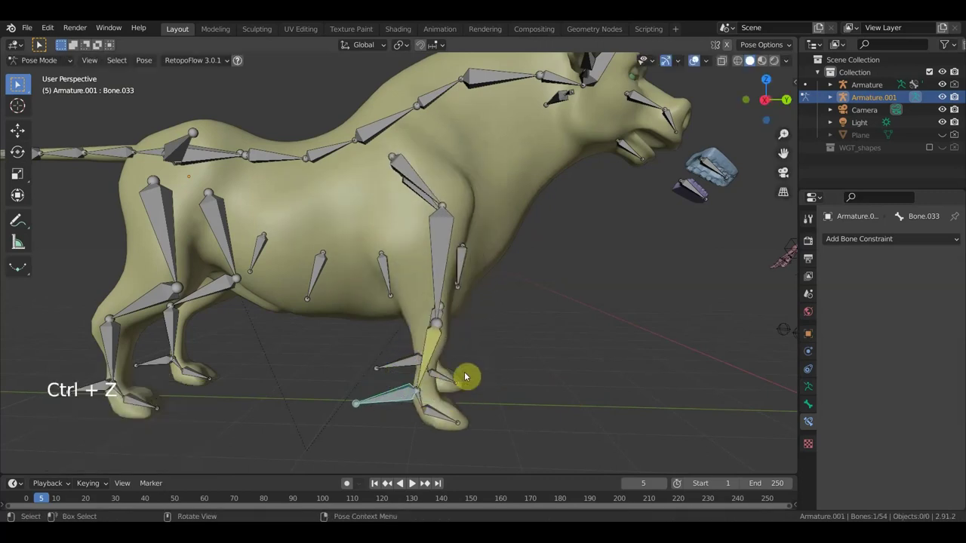
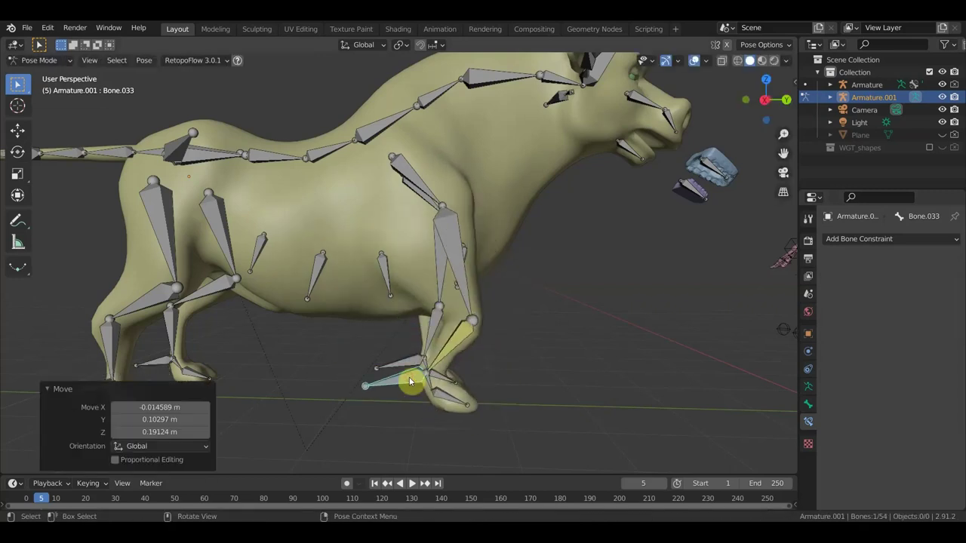
pyautogui.press('ctrl+z')
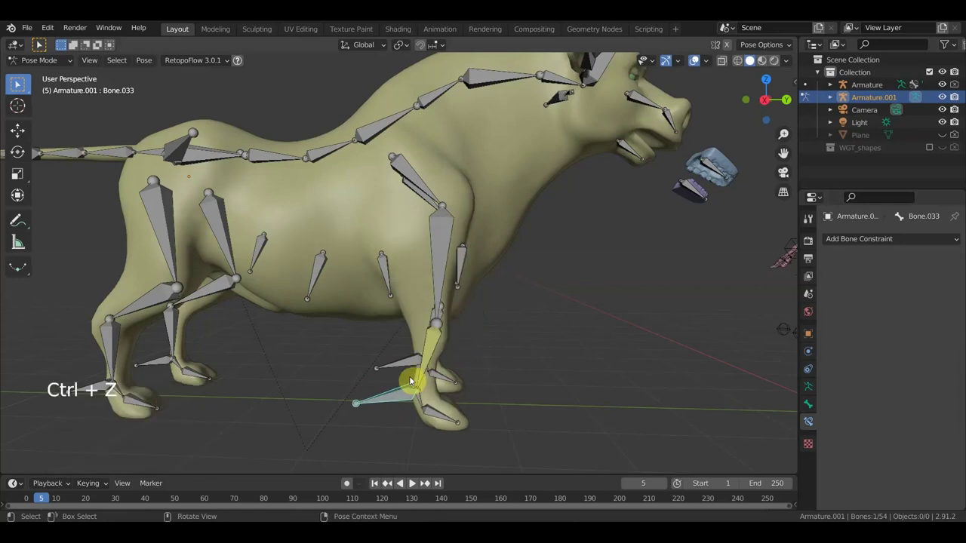
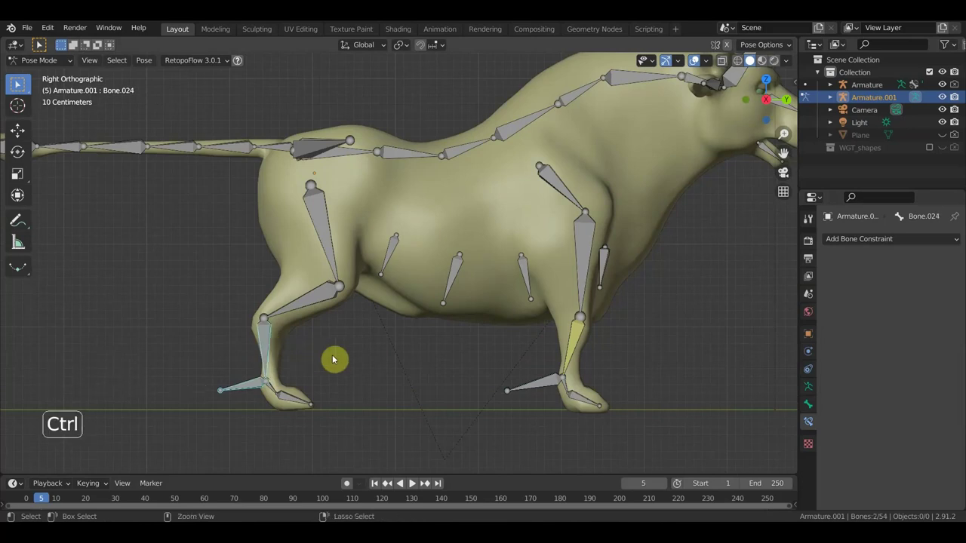
# Step: Add IK to Bone.024 targeting Bone.027, then select Bone.046 and Bone.043 for the next leg
pyautogui.press('ctrl+shift+c')
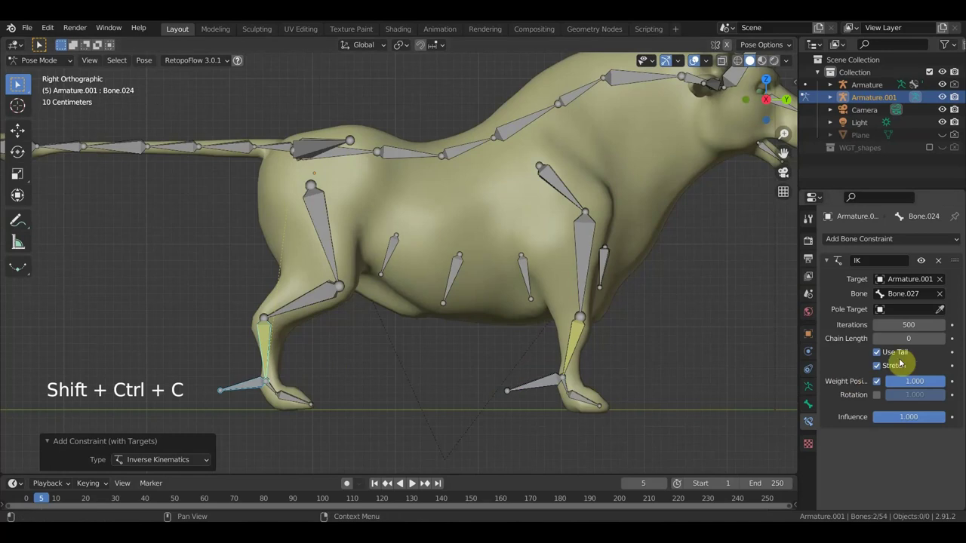
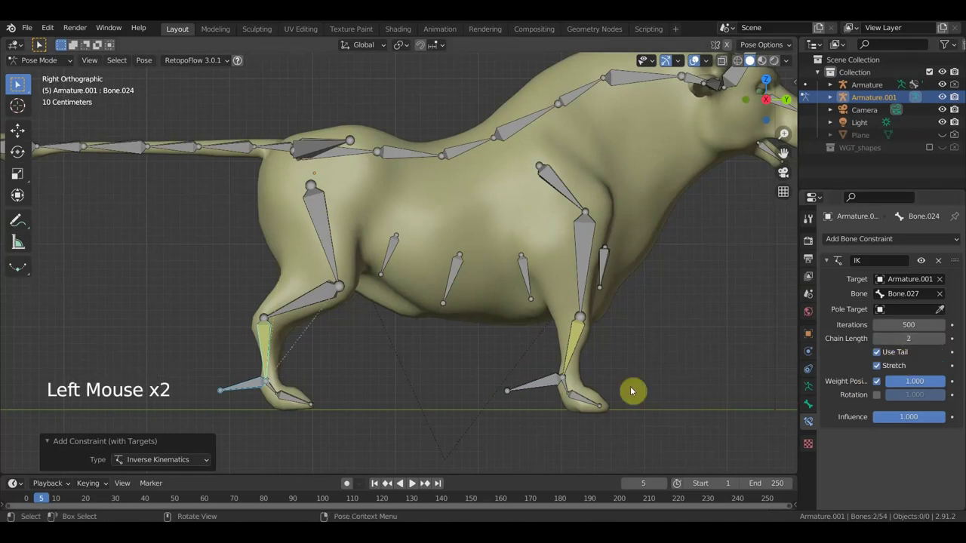
pyautogui.middleClick(445, 366)
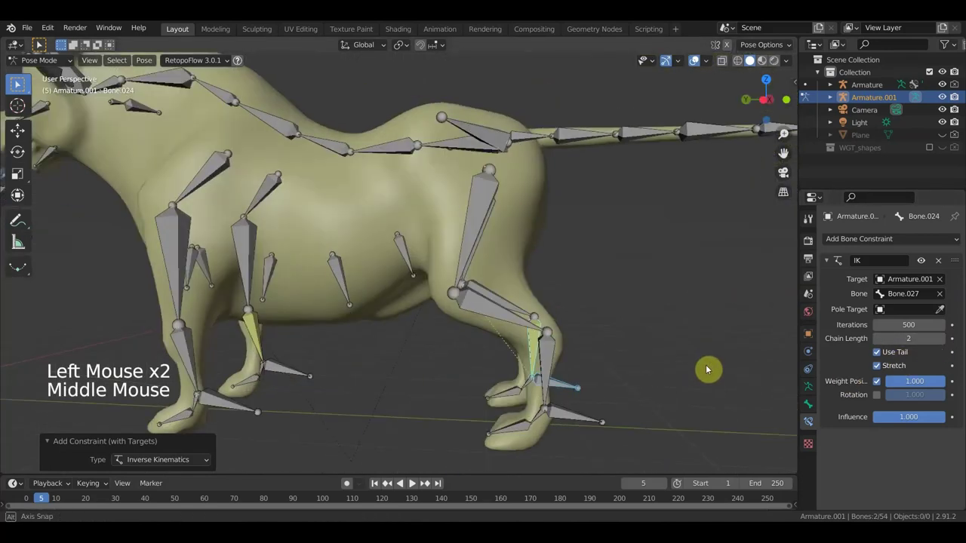
pyautogui.click(583, 414)
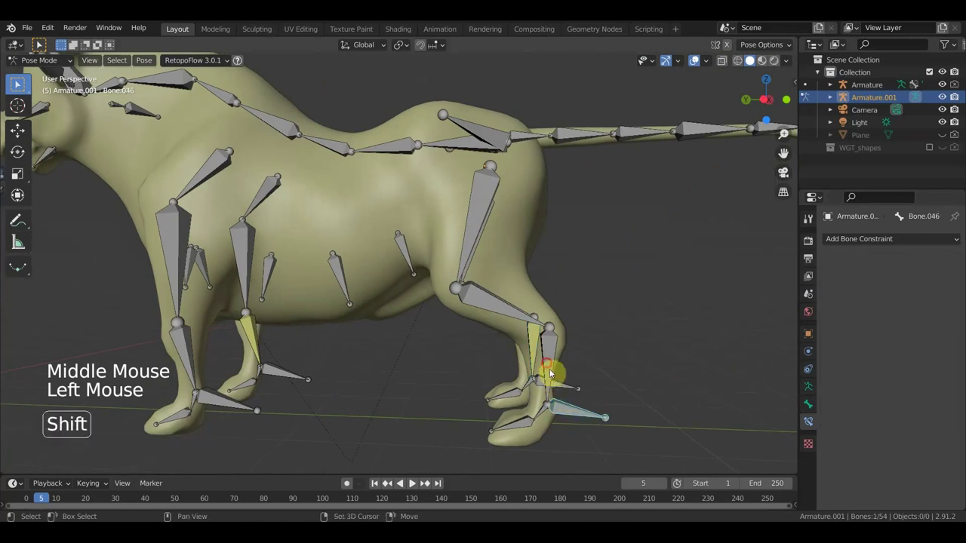
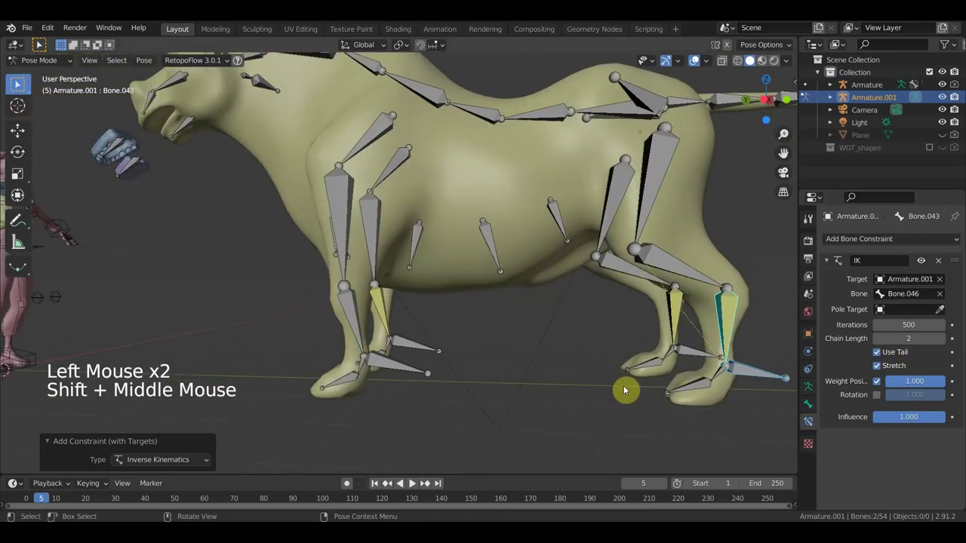
pyautogui.click(401, 368)
pyautogui.click(354, 324)
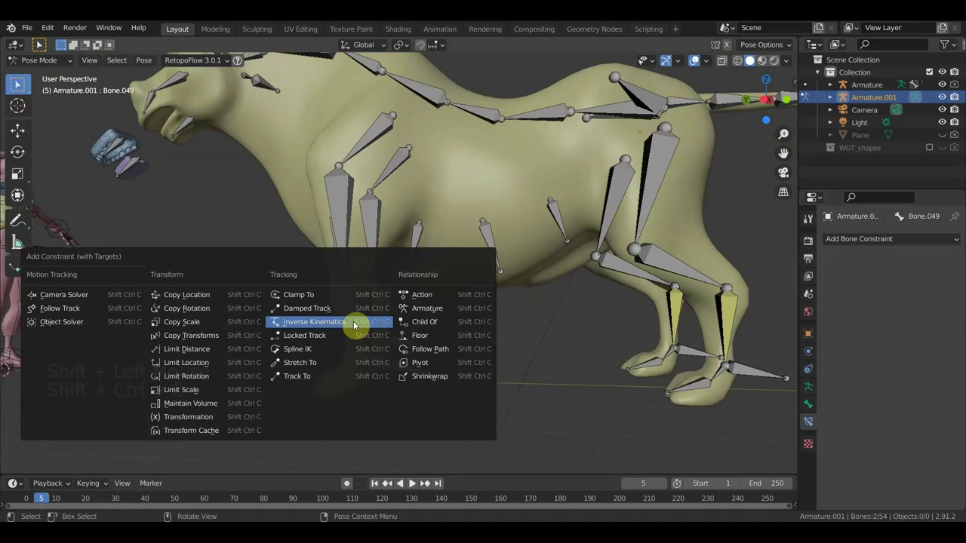
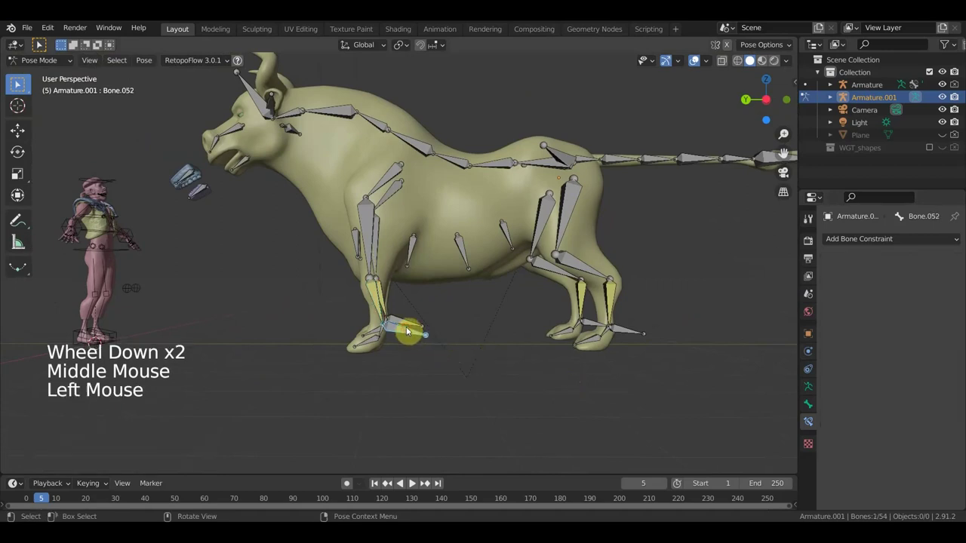
pyautogui.press('KP_3')
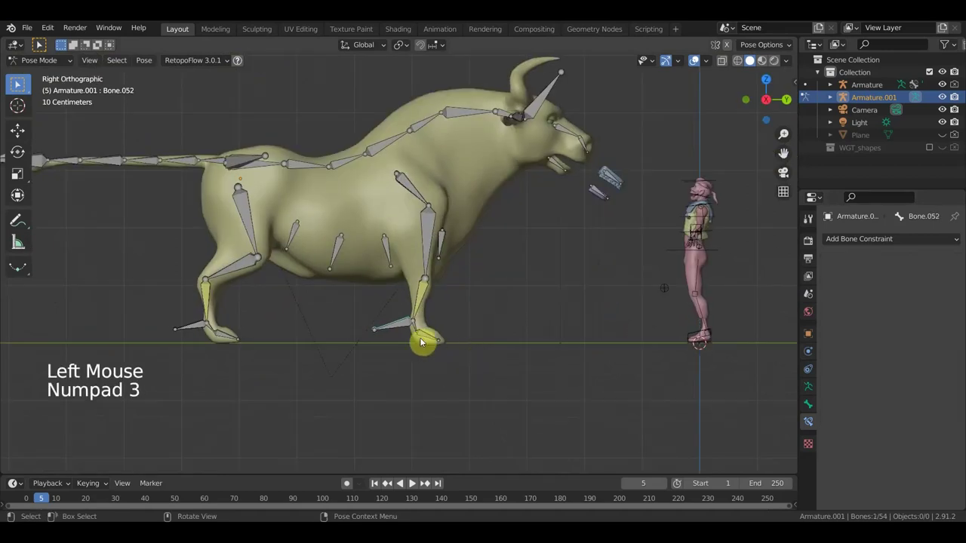
pyautogui.click(400, 326)
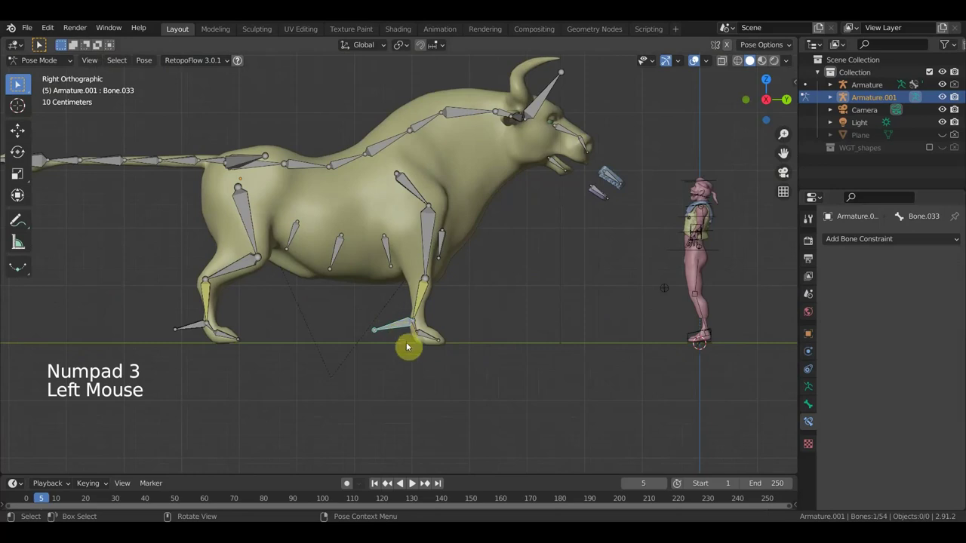
pyautogui.press('g')
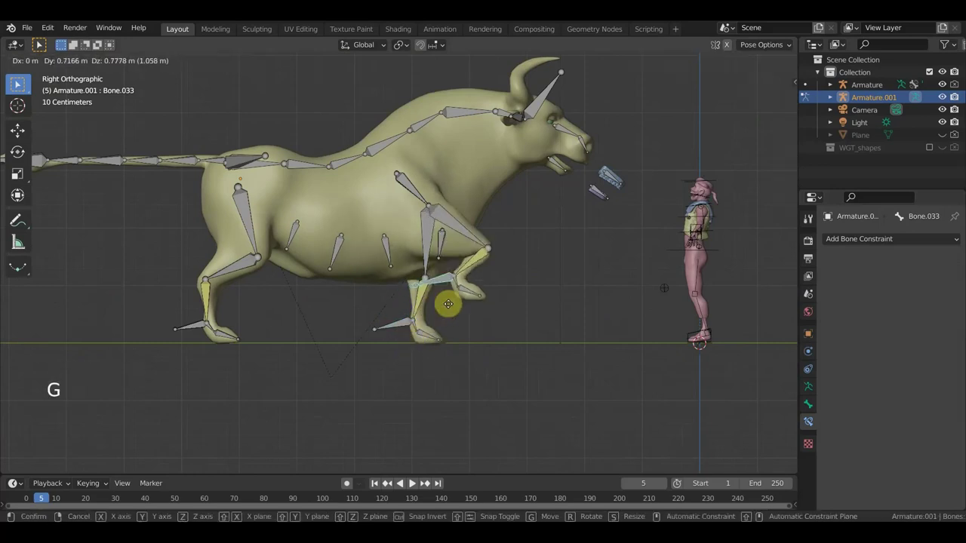
pyautogui.middleClick(417, 332)
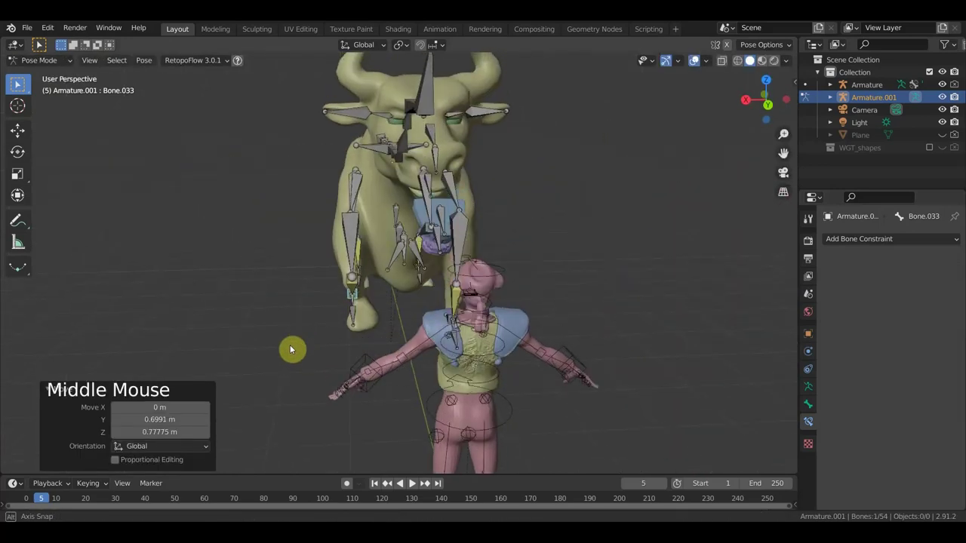
pyautogui.press('g')
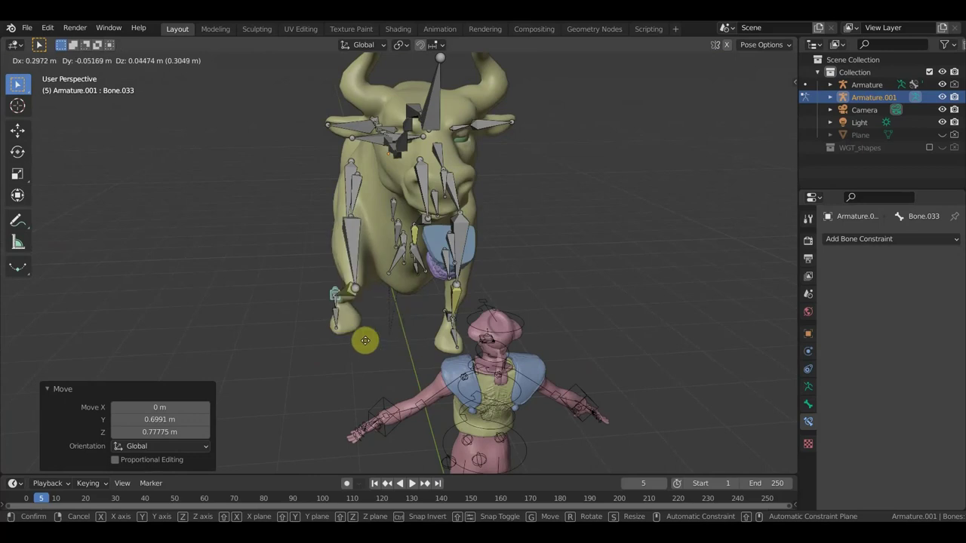
pyautogui.middleClick(374, 344)
pyautogui.press('ctrl+z')
pyautogui.press('ctrl+z')
pyautogui.press('KP_3')
pyautogui.scroll(3)
pyautogui.scroll(3)
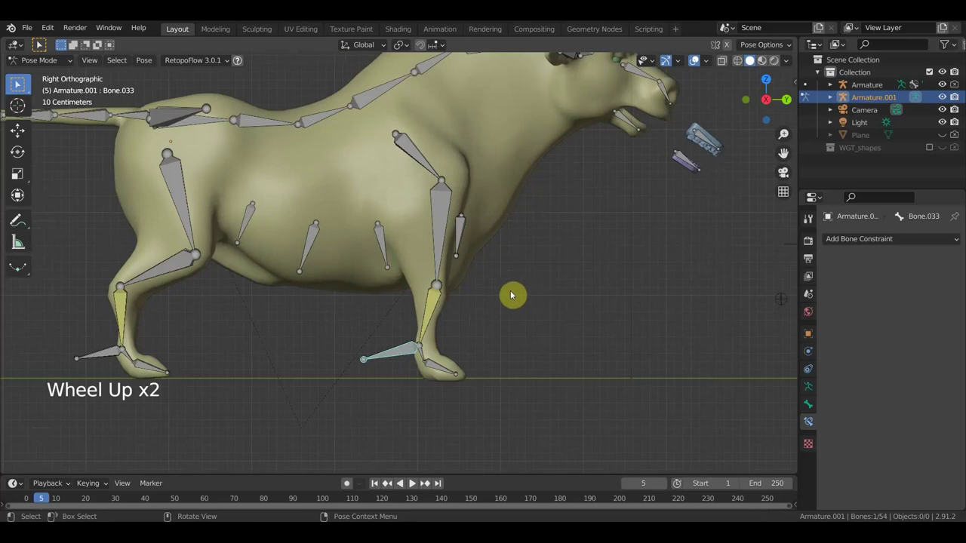
# Step: Give the upper front leg bone a Copy Location constraint following Bone.030, then select foot control and Bone.030
pyautogui.scroll(-3)
pyautogui.scroll(3)
pyautogui.scroll(-3)
pyautogui.middleClick(458, 317)
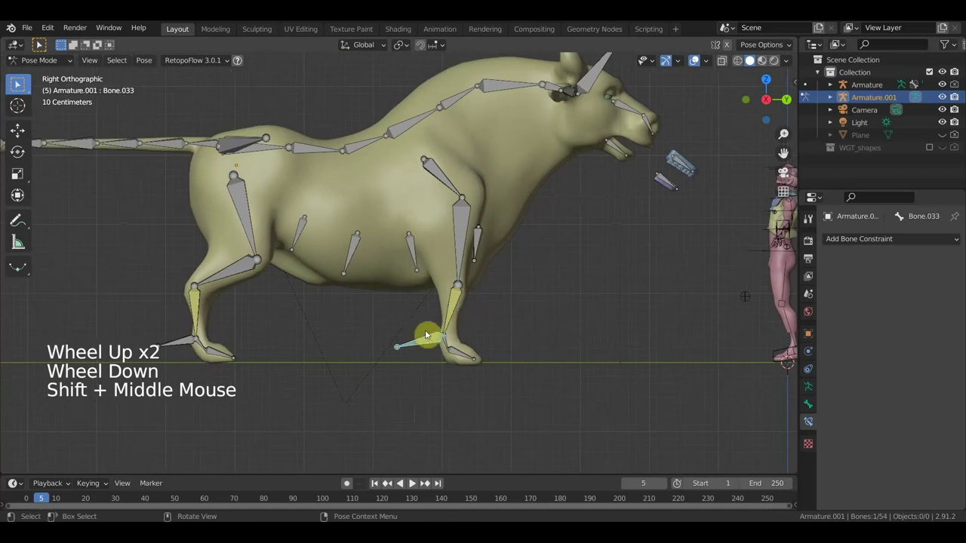
pyautogui.click(452, 318)
pyautogui.click(461, 246)
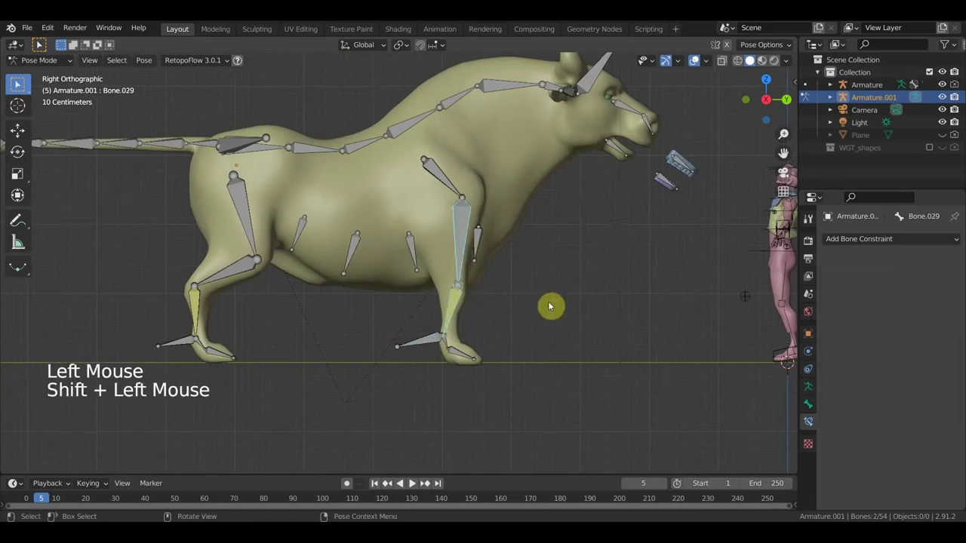
pyautogui.press('ctrl+shift+c')
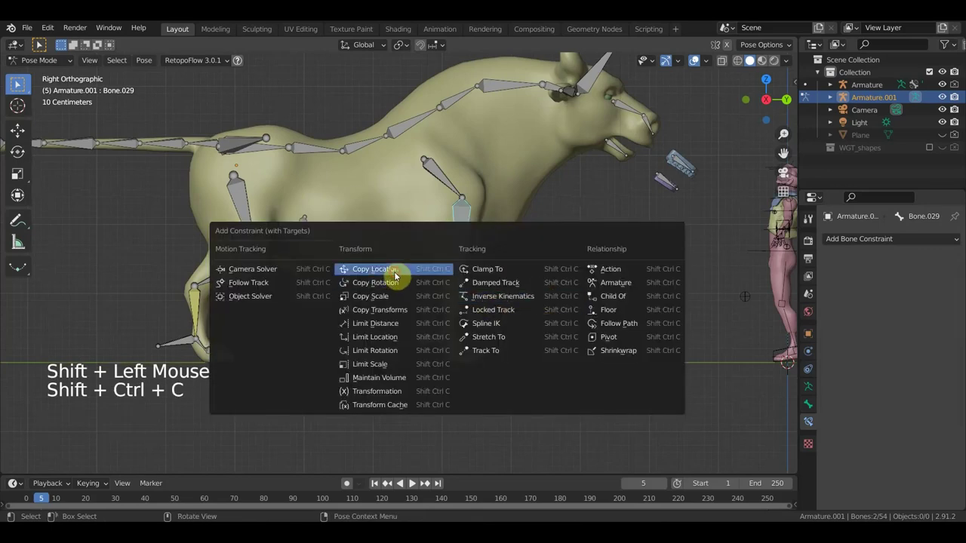
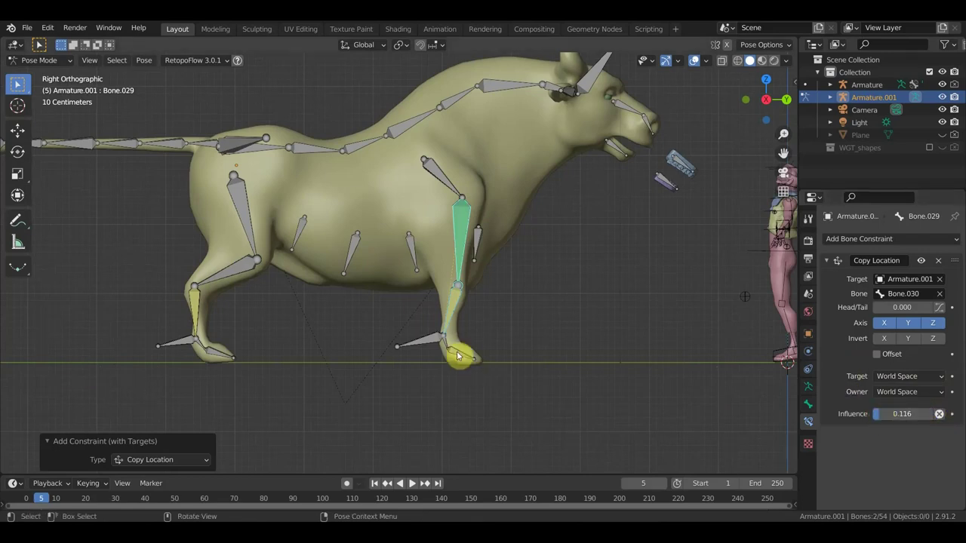
pyautogui.click(420, 343)
pyautogui.click(454, 313)
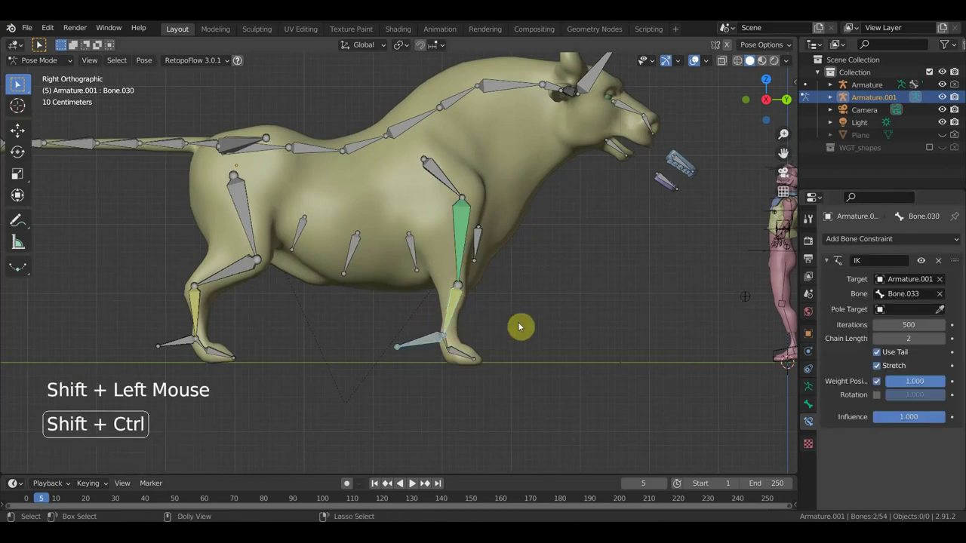
# Step: Add a Copy Transforms constraint on Bone.030 from the foot control in Local With Parent spaces
pyautogui.press('ctrl+shift+c')
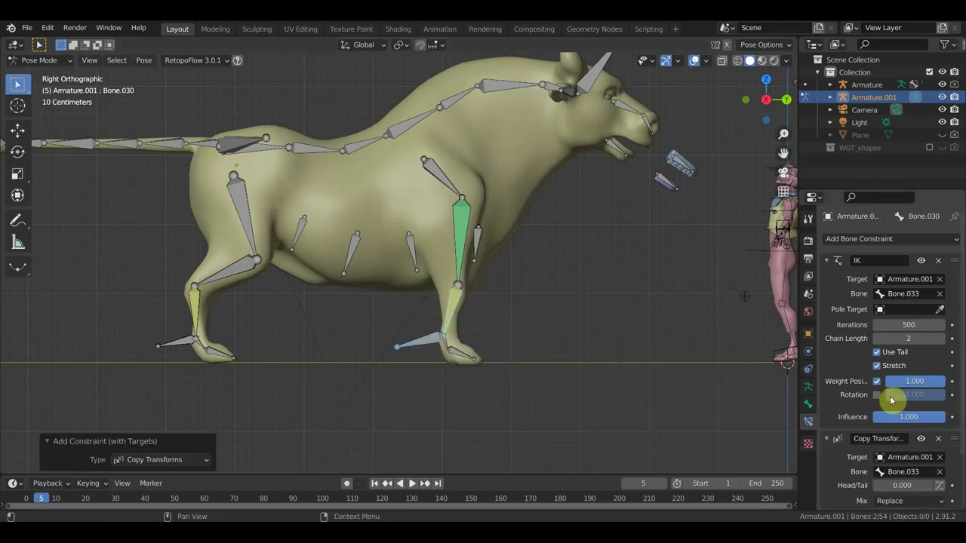
pyautogui.scroll(-3)
pyautogui.click(928, 465)
pyautogui.scroll(-3)
pyautogui.click(923, 480)
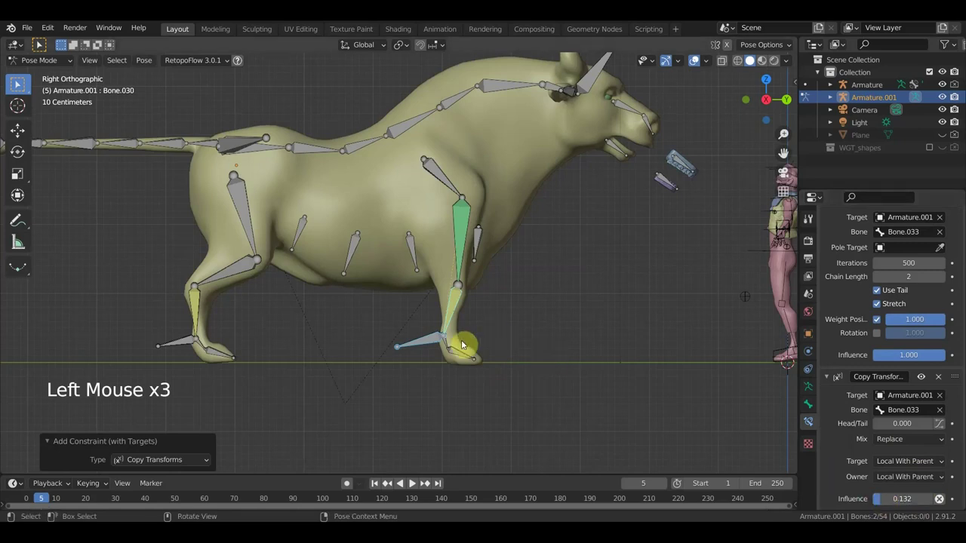
# Step: Drag the front foot controls to test the legs bending and return them to rest
pyautogui.click(431, 344)
pyautogui.press('g')
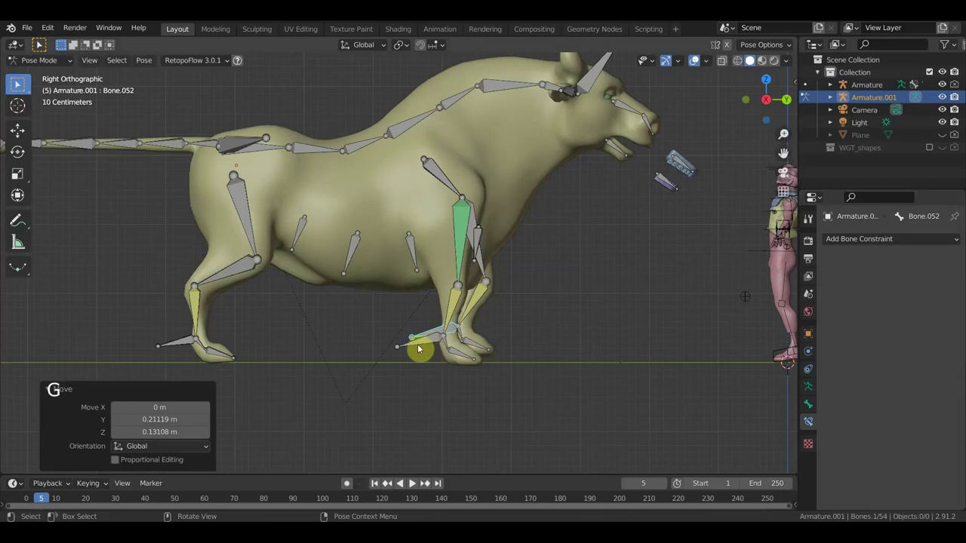
pyautogui.press('ctrl+z')
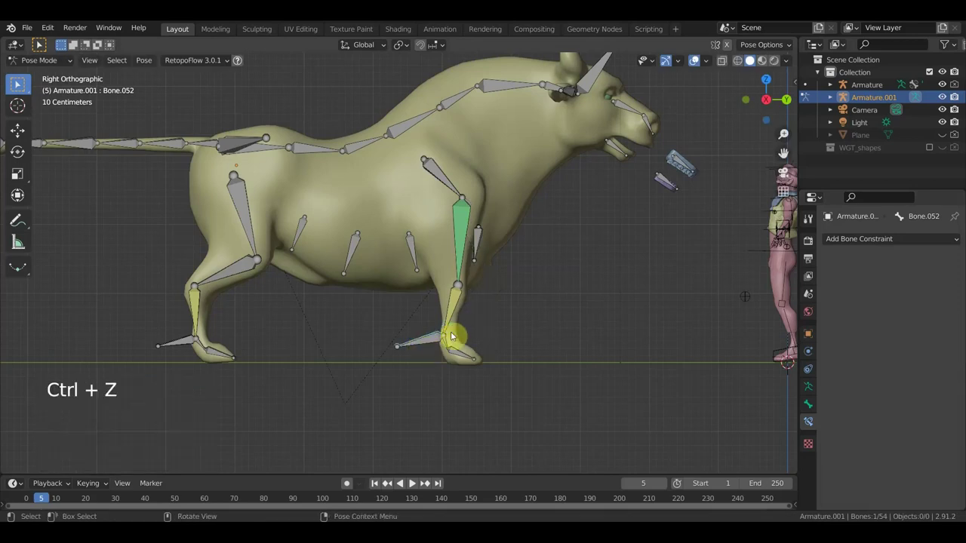
pyautogui.click(435, 346)
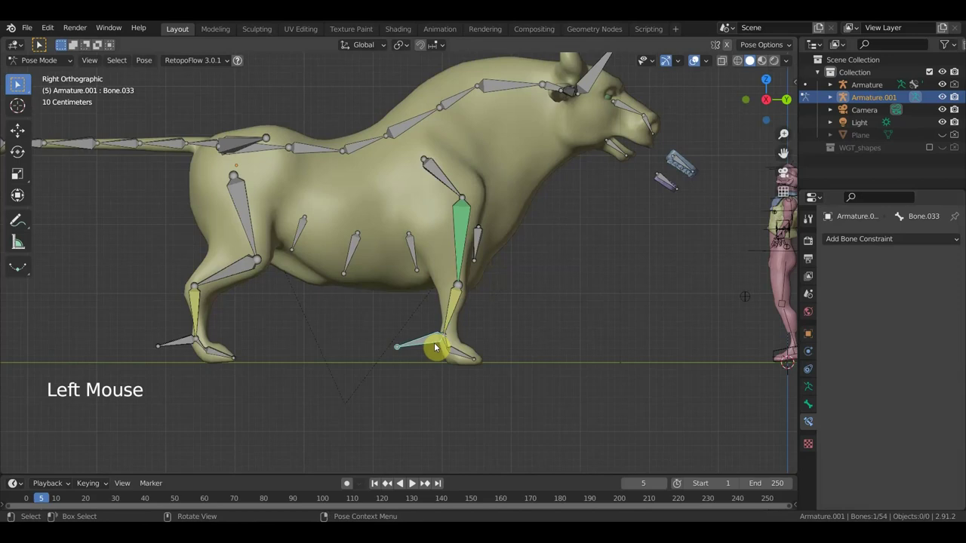
pyautogui.press('g')
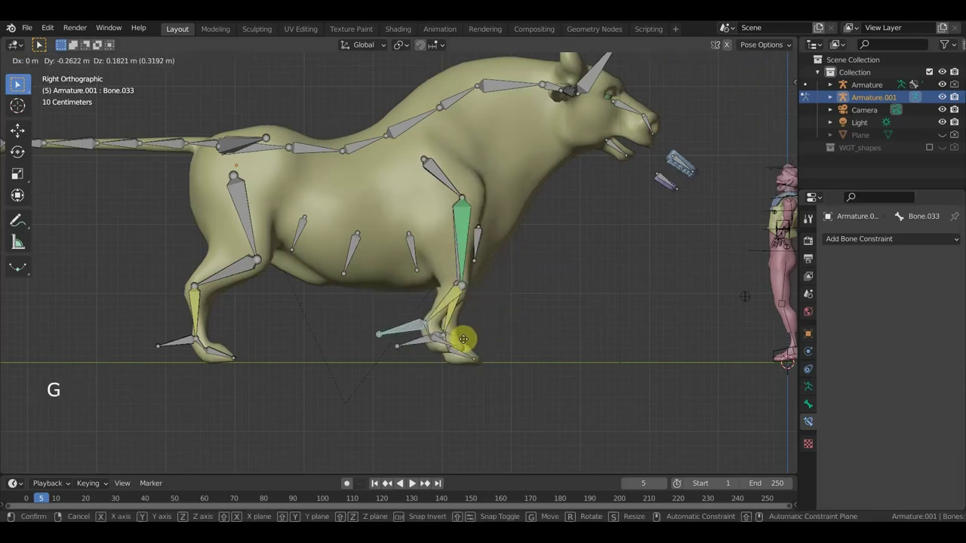
pyautogui.press('ctrl+z')
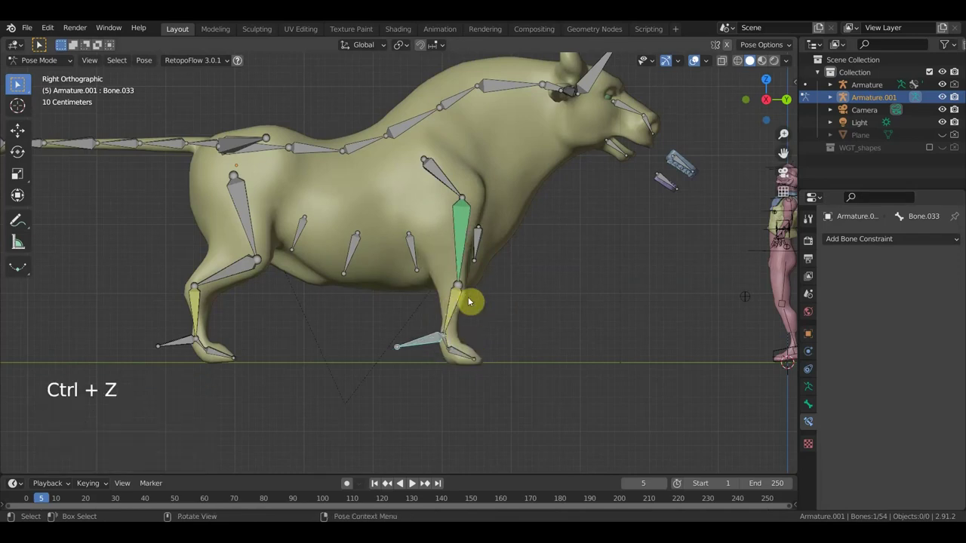
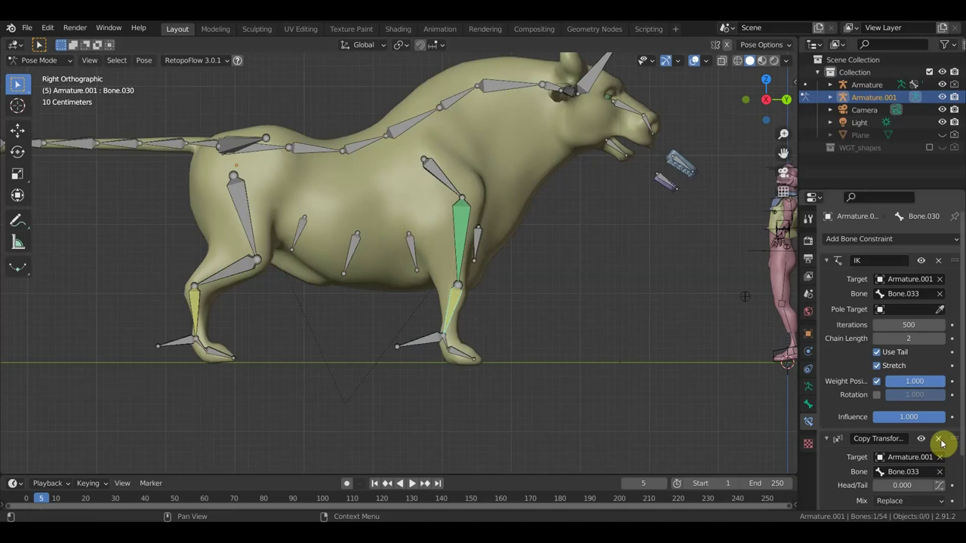
# Step: Delete and re-add Bone.030's Copy Transforms from Bone.033, Local With Parent spaces, influence about 0.12
pyautogui.click(939, 446)
pyautogui.click(426, 339)
pyautogui.middleClick(476, 359)
pyautogui.doubleClick(466, 315)
pyautogui.press('ctrl+shift+c')
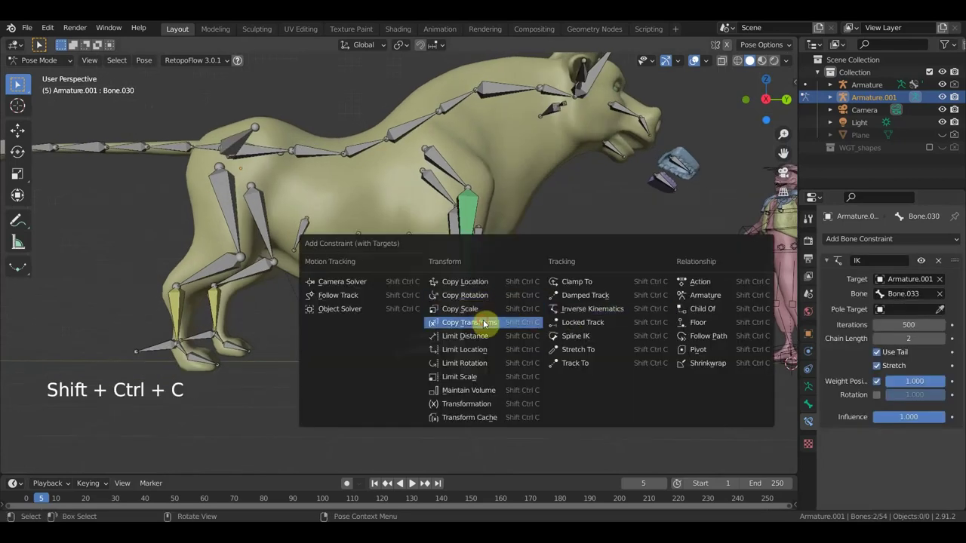
pyautogui.scroll(-3)
pyautogui.click(919, 462)
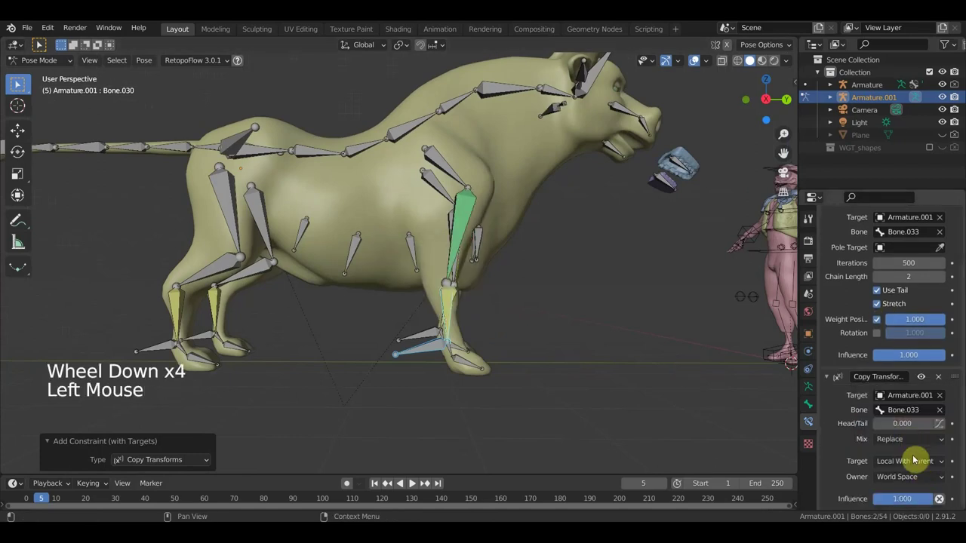
pyautogui.click(912, 484)
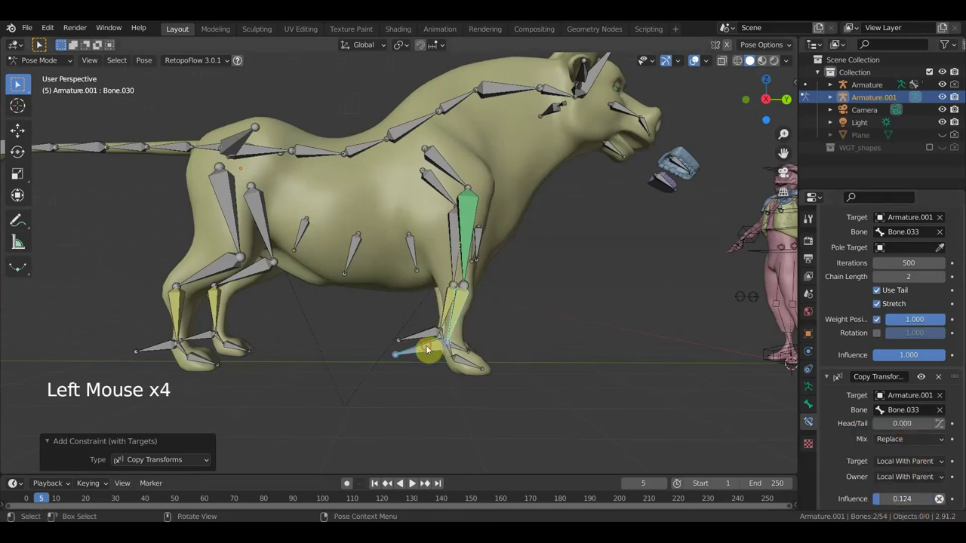
# Step: Rotate the front foot control to test how the lower leg follows, then undo
pyautogui.middleClick(507, 399)
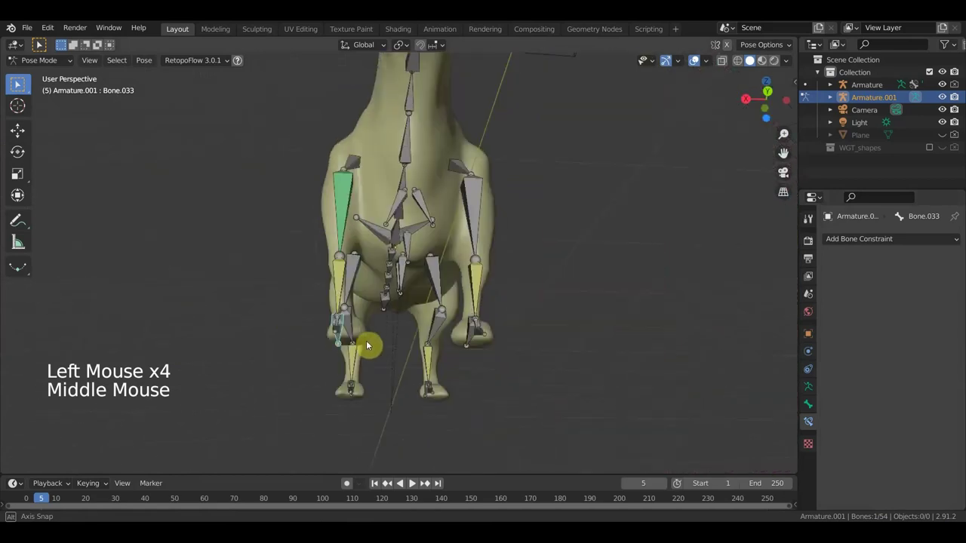
pyautogui.press('r')
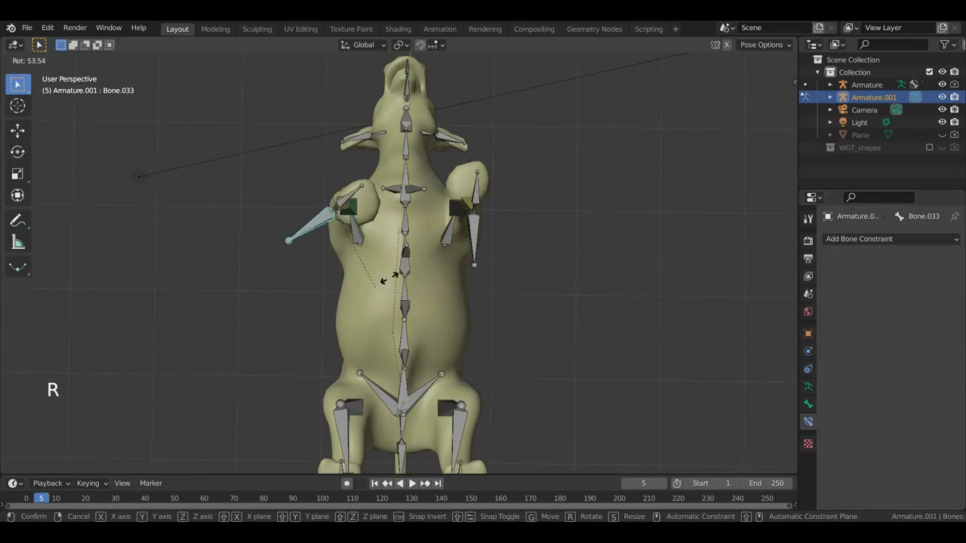
pyautogui.middleClick(428, 225)
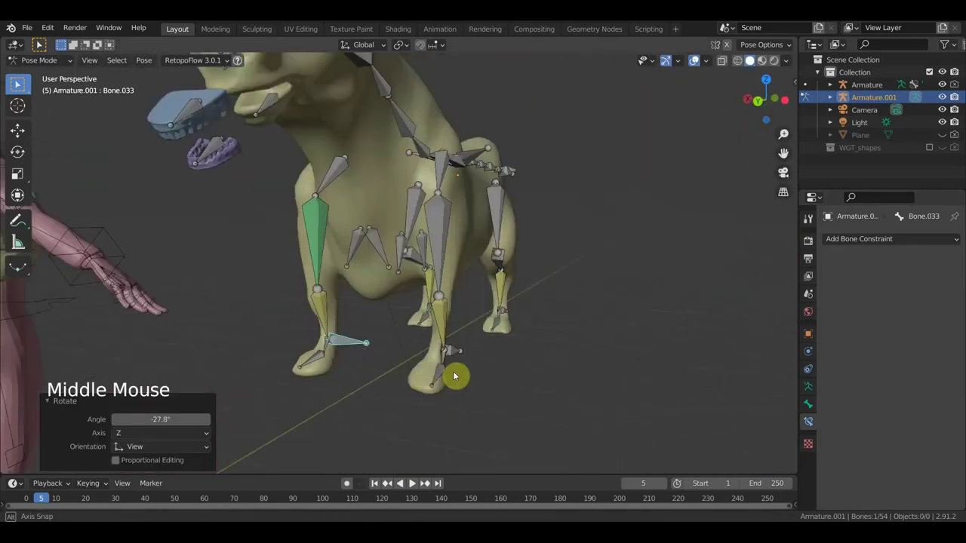
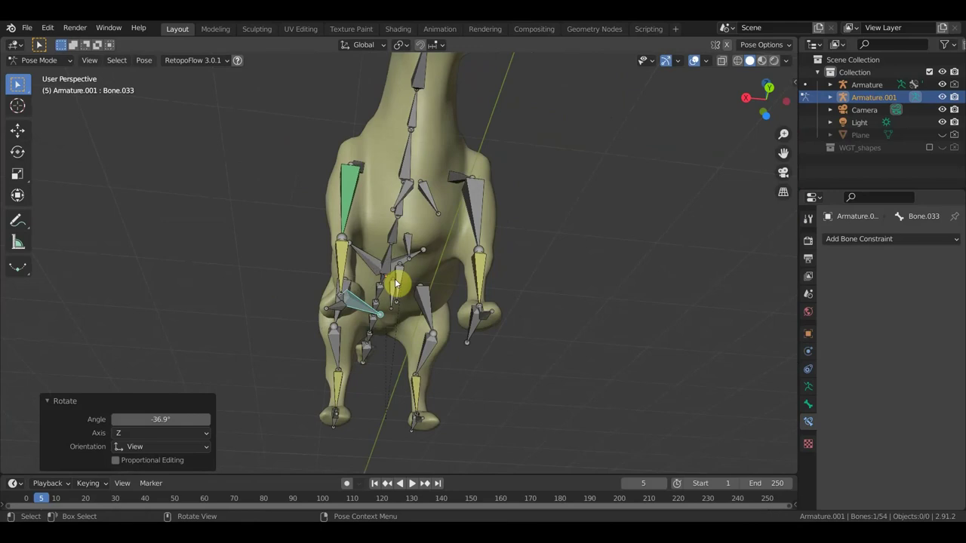
pyautogui.press('ctrl+z')
pyautogui.press('ctrl+z')
pyautogui.press('ctrl+z')
# Step: Nudge the foot control in right side view to test the leg, then select the spine-base bone
pyautogui.middleClick(485, 326)
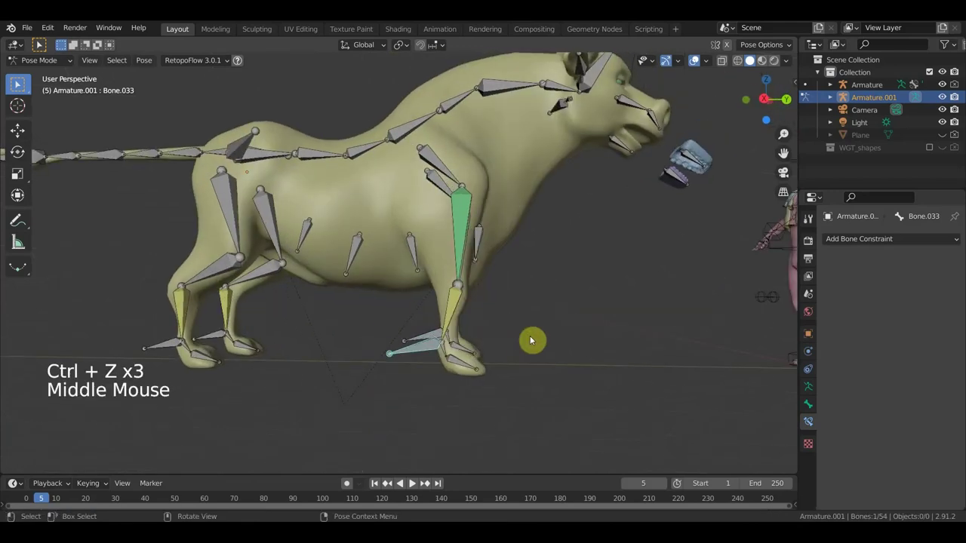
pyautogui.press('KP_3')
pyautogui.click(426, 343)
pyautogui.click(425, 342)
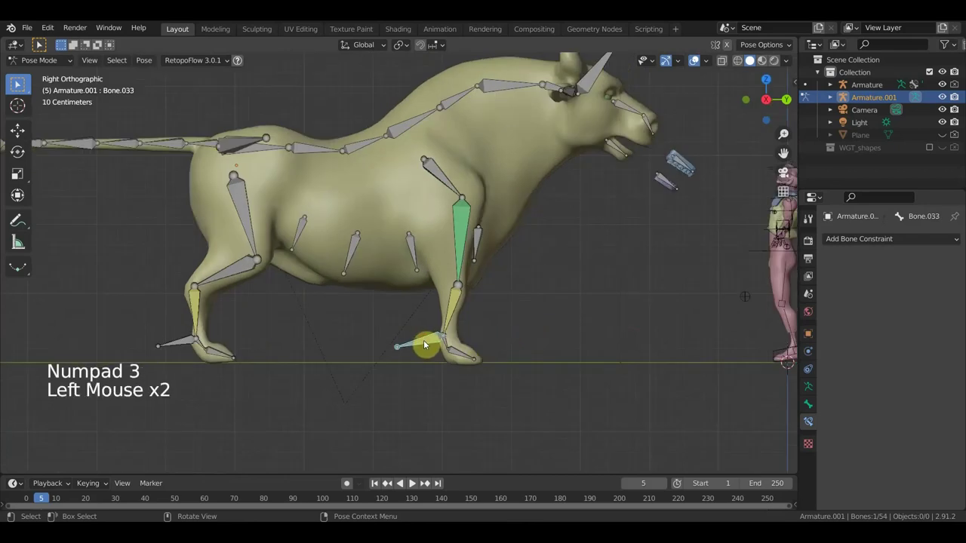
pyautogui.press('g')
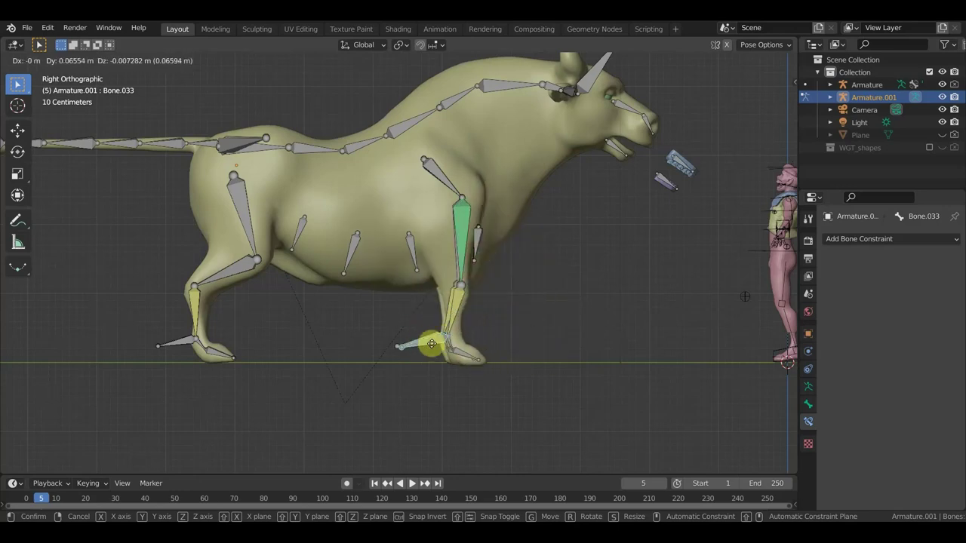
pyautogui.press('ctrl+z')
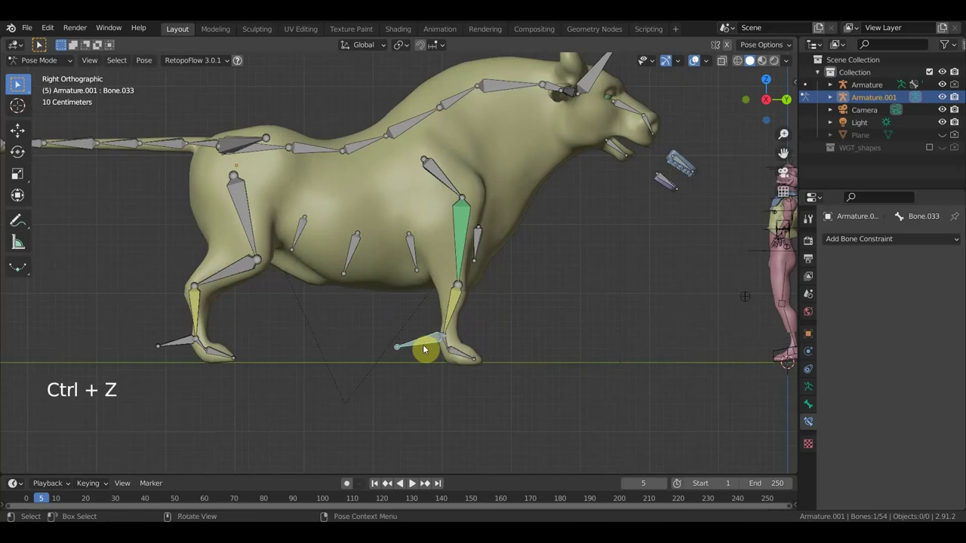
pyautogui.click(269, 151)
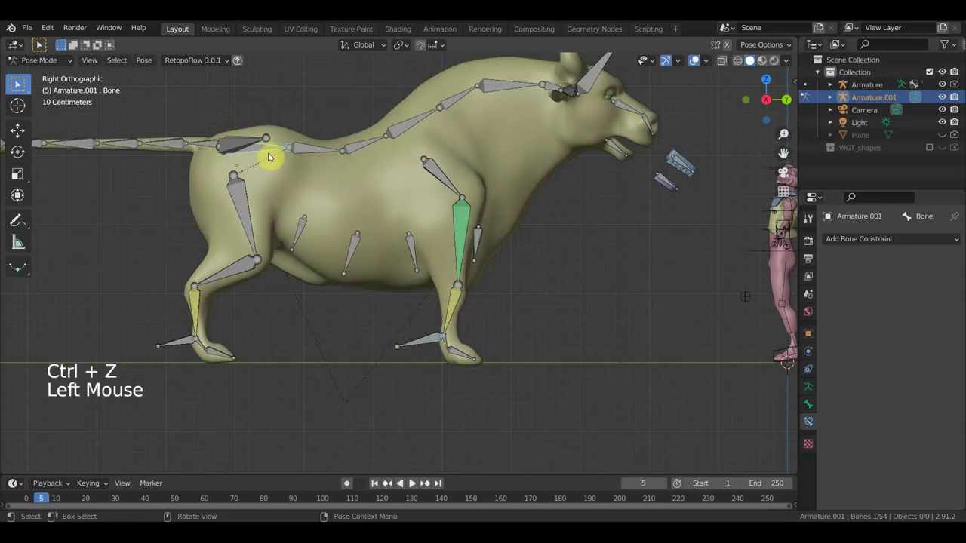
# Step: Move the back bone to check the body lowers while the IK legs stay planted, then restore it
pyautogui.press('g')
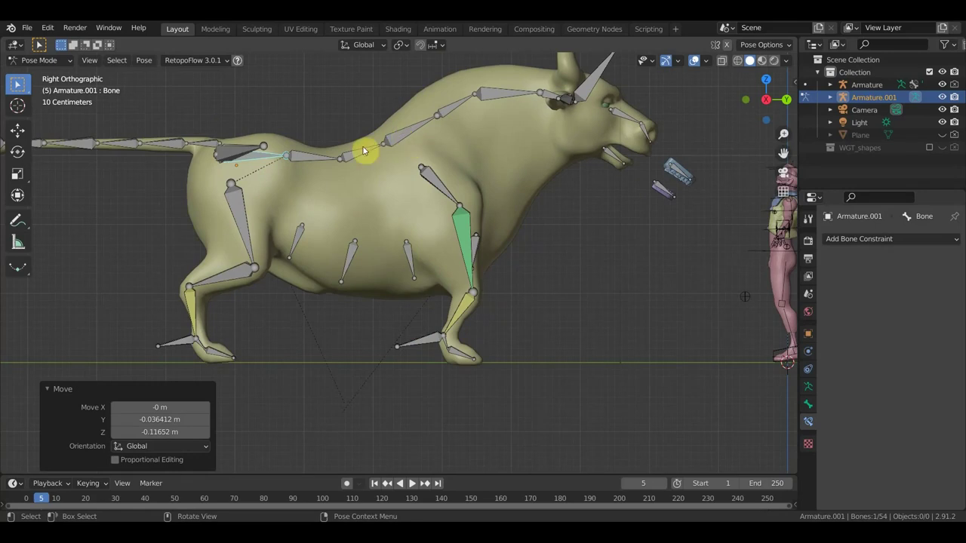
pyautogui.press('ctrl+z')
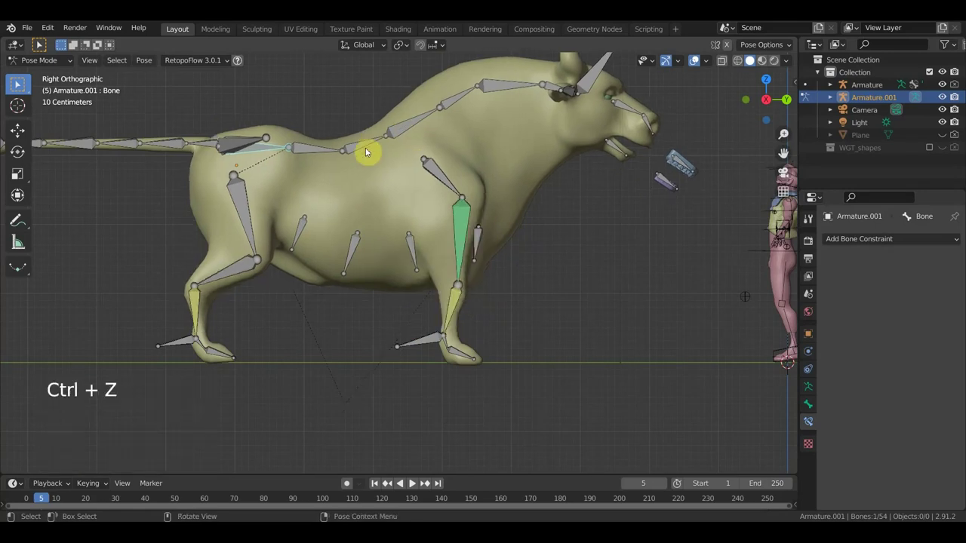
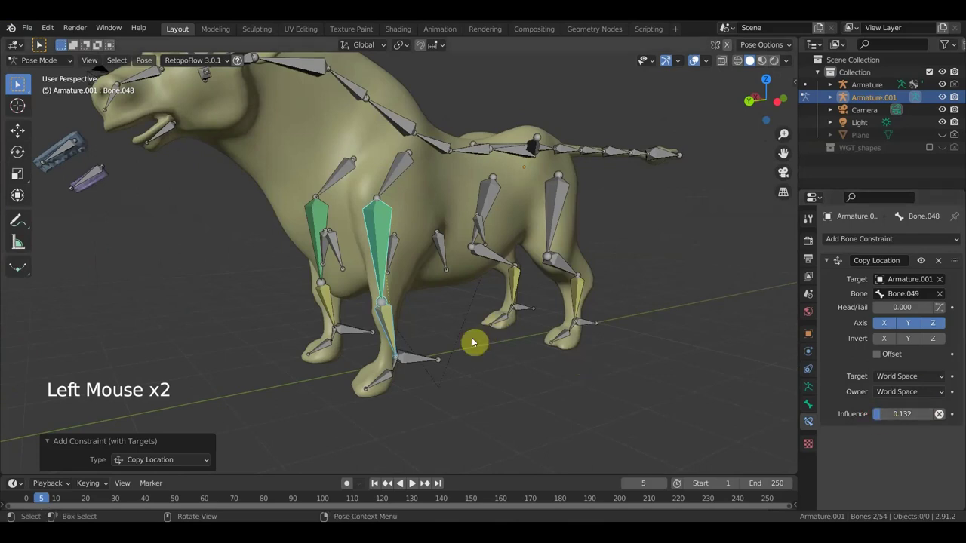
# Step: Give Bone.049 a Copy Transforms from Bone.052 in Local With Parent spaces, influence 0.116
pyautogui.click(392, 326)
pyautogui.press('ctrl+shift+c')
pyautogui.middleClick(448, 367)
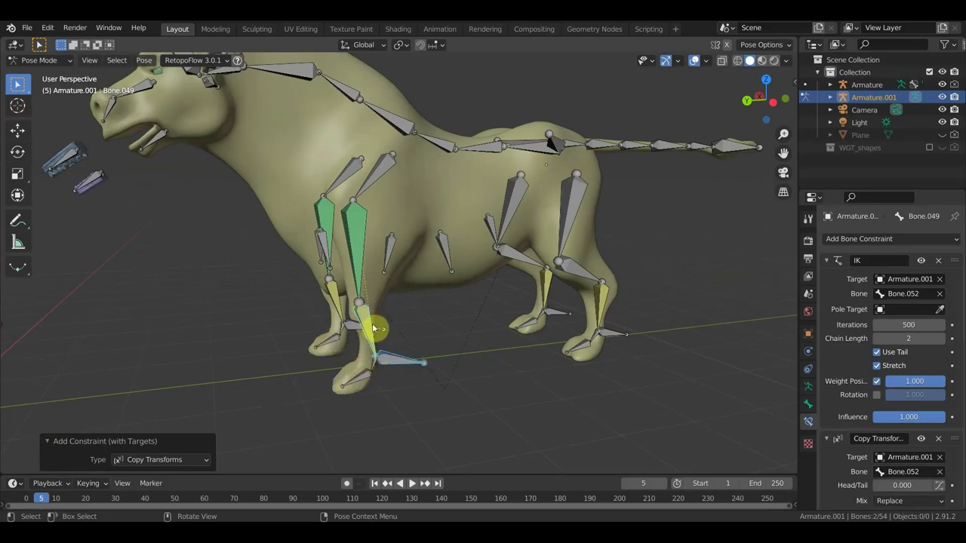
pyautogui.scroll(-3)
pyautogui.click(922, 465)
pyautogui.scroll(-3)
pyautogui.click(921, 478)
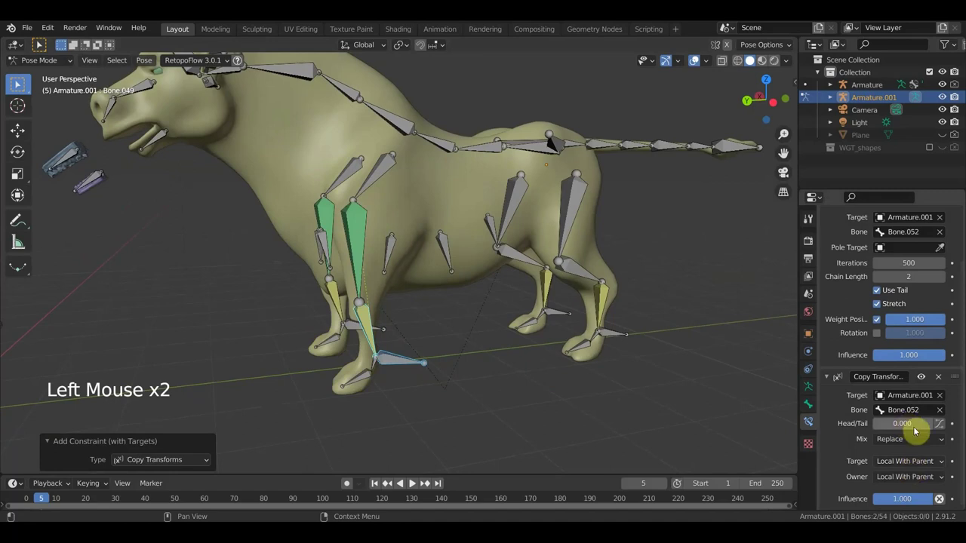
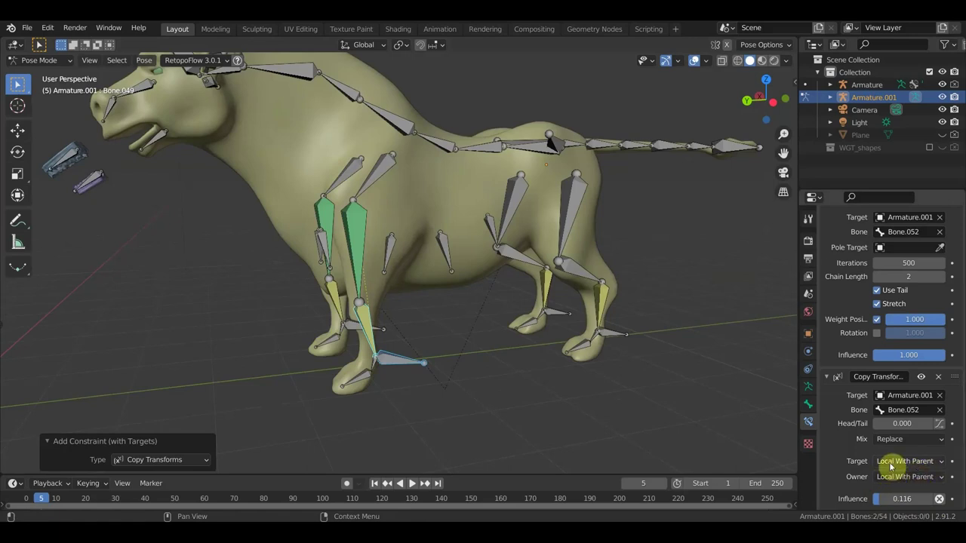
pyautogui.middleClick(520, 372)
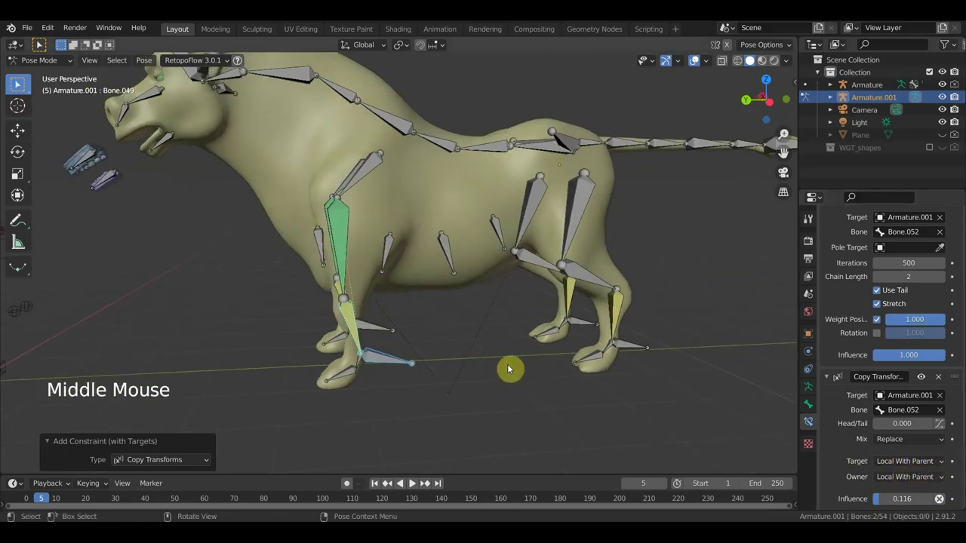
pyautogui.middleClick(506, 368)
pyautogui.scroll(-3)
pyautogui.middleClick(608, 321)
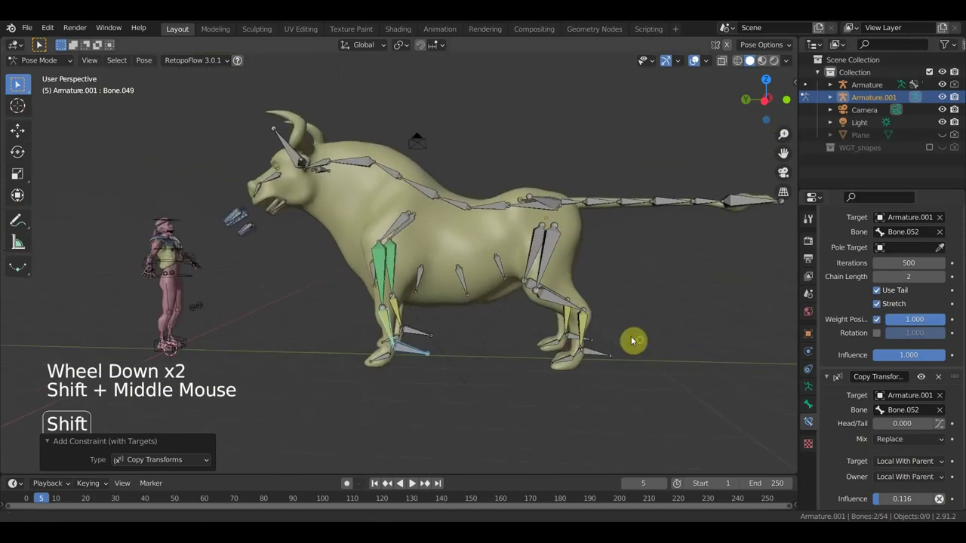
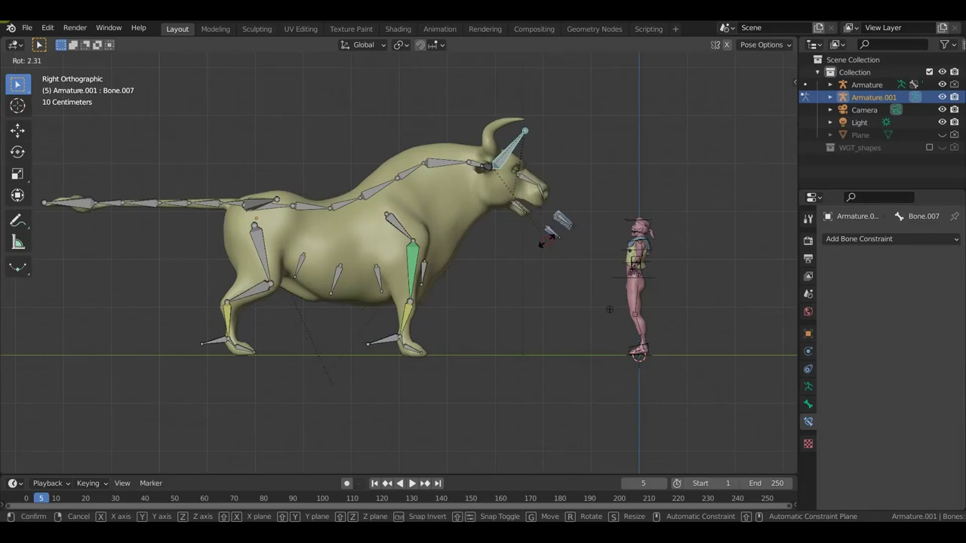
pyautogui.press('ctrl+z')
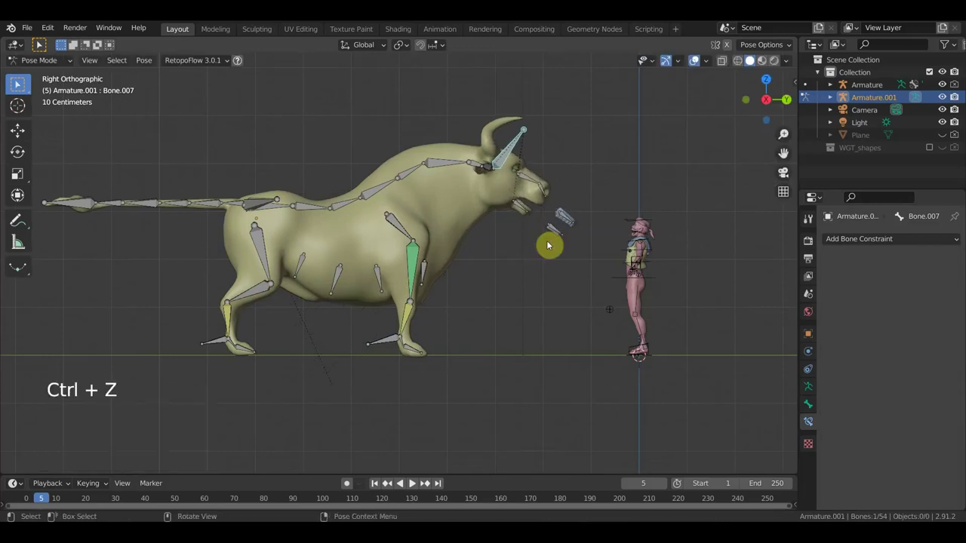
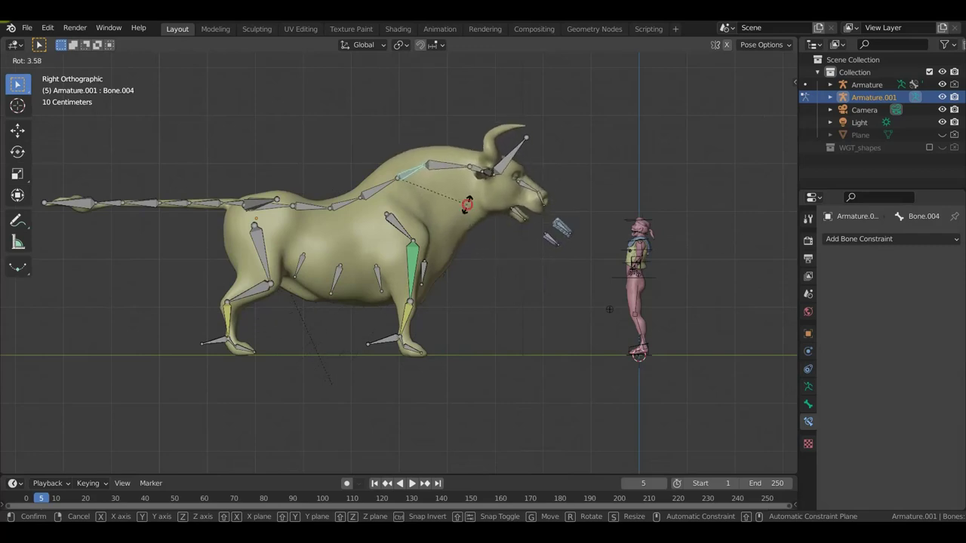
pyautogui.middleClick(439, 253)
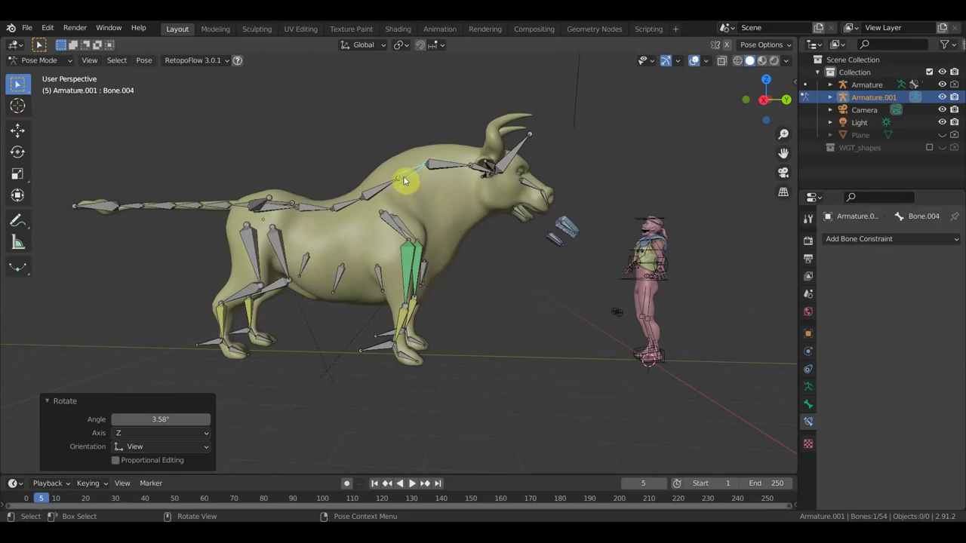
pyautogui.click(408, 176)
pyautogui.middleClick(425, 194)
pyautogui.click(381, 188)
pyautogui.press('r')
pyautogui.middleClick(477, 284)
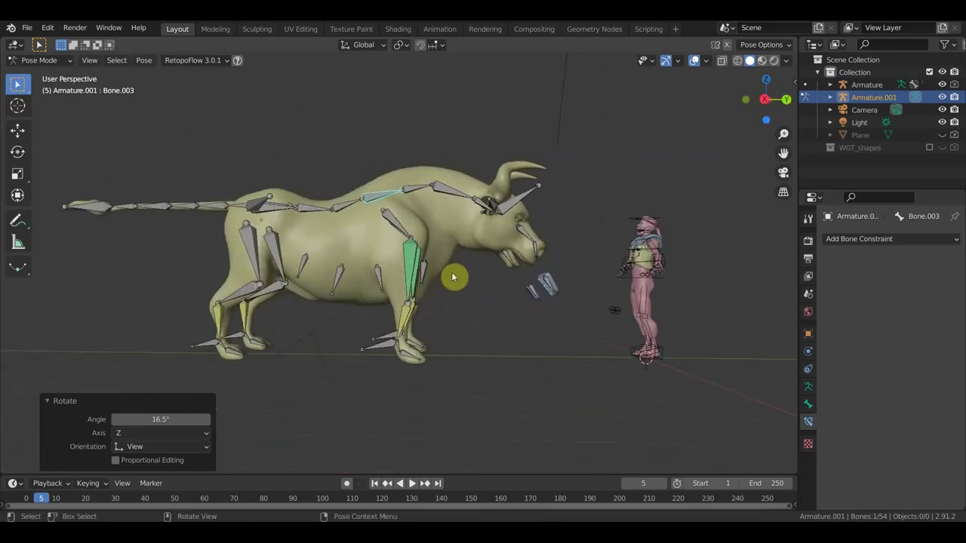
pyautogui.press('ctrl+z')
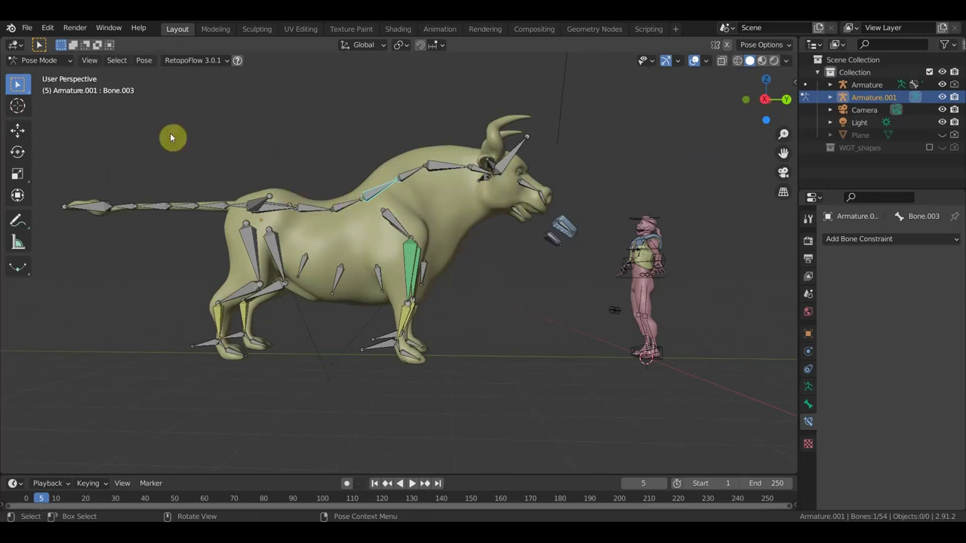
pyautogui.click(40, 62)
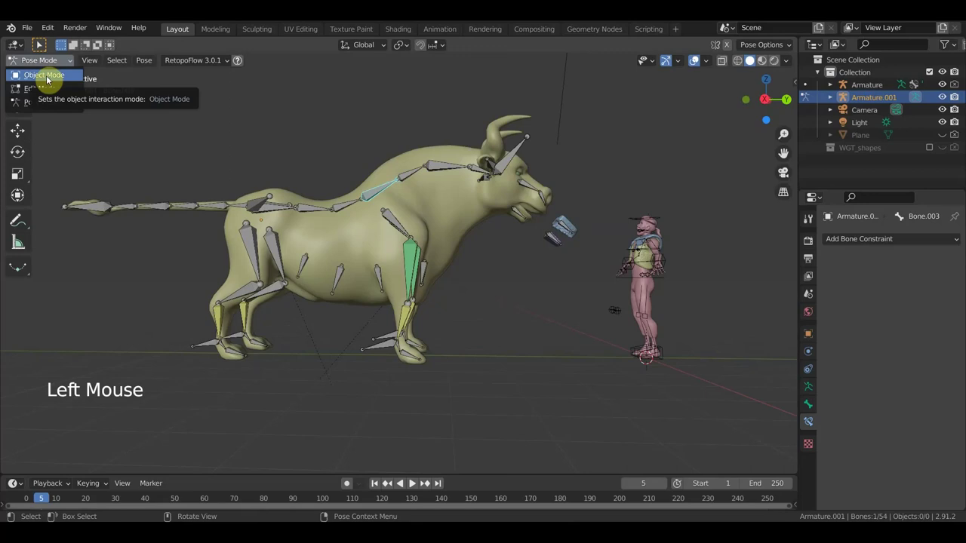
pyautogui.click(21, 86)
pyautogui.middleClick(21, 86)
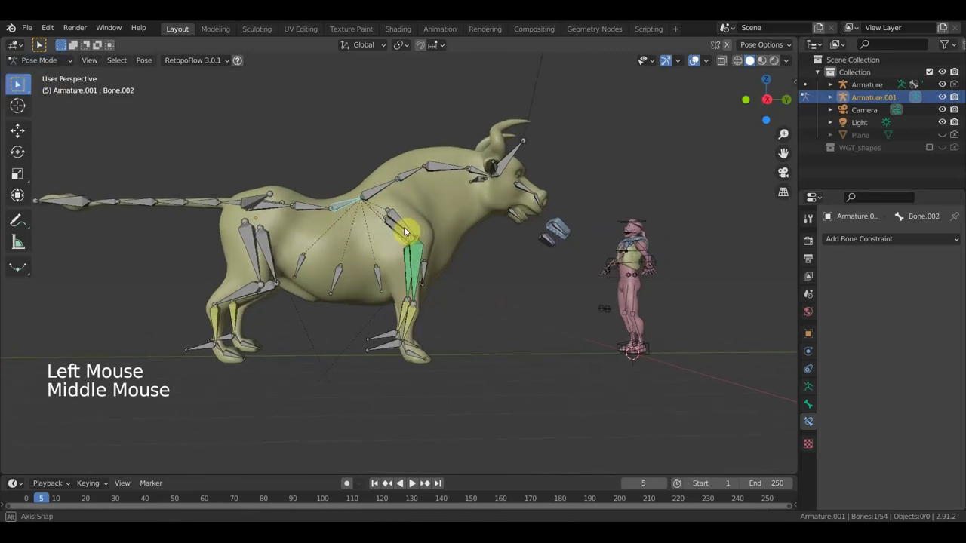
pyautogui.press('r')
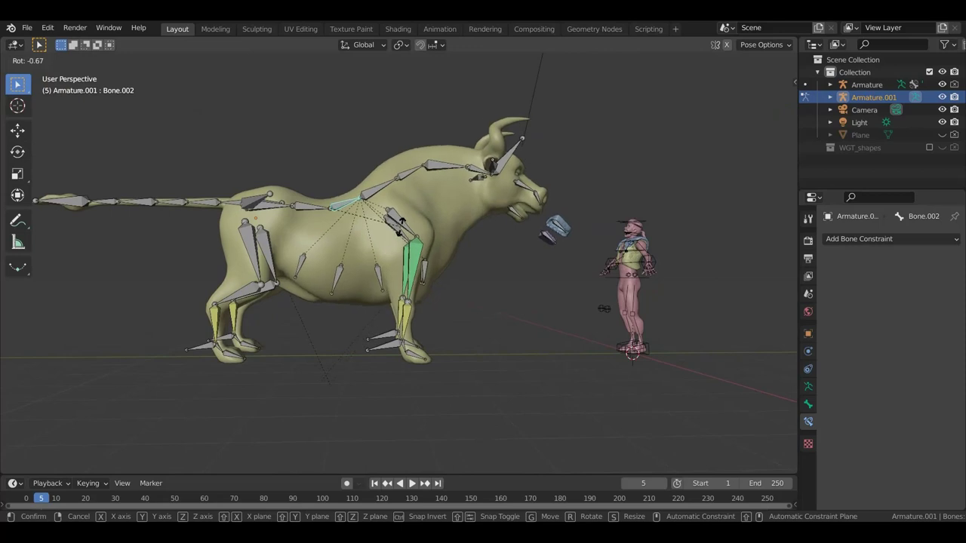
pyautogui.press('ctrl+z')
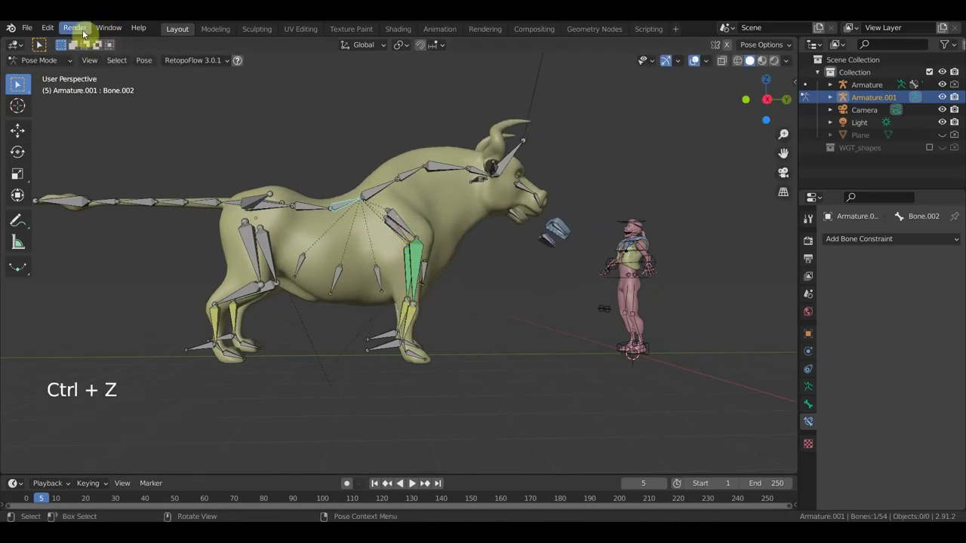
# Step: Add a new bone, Bone.054, to the armature and place it toward the chest
pyautogui.click(52, 62)
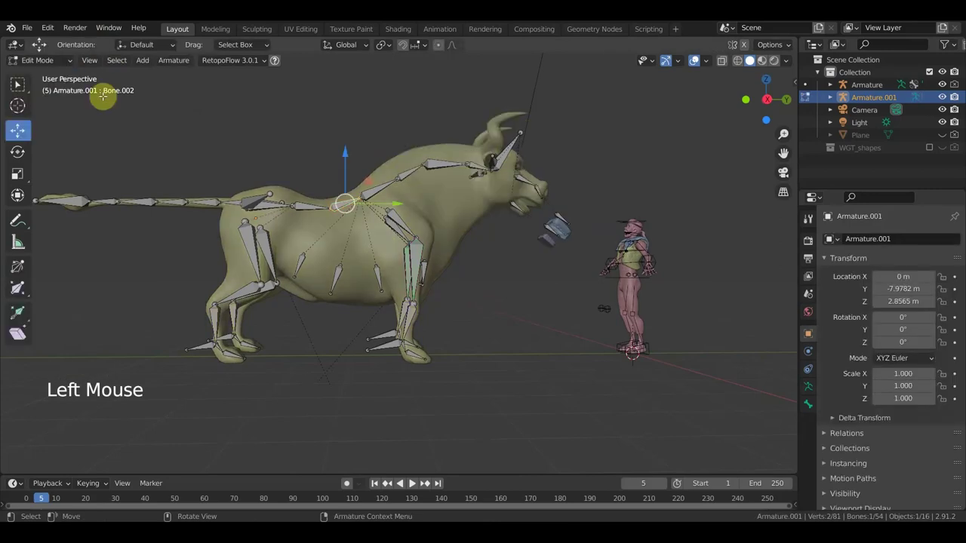
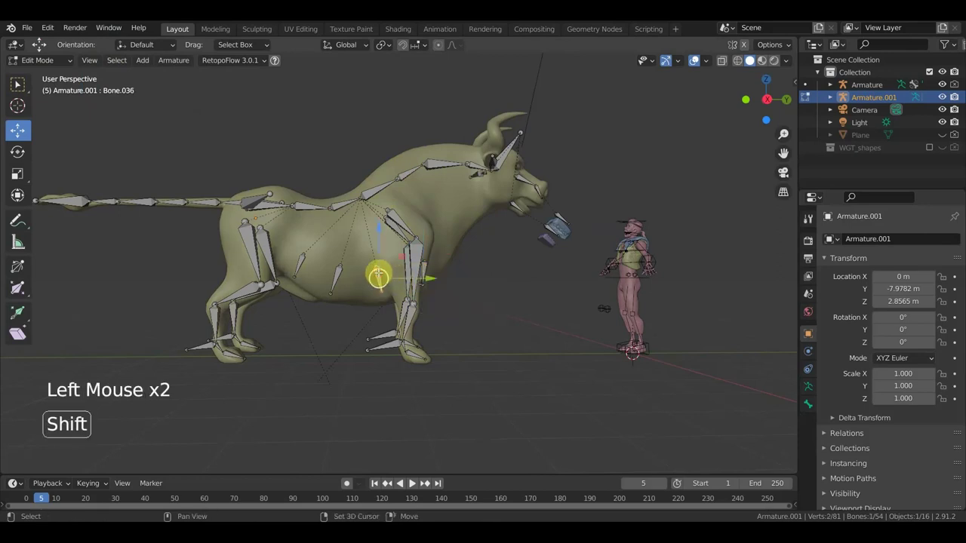
pyautogui.press('shift+d')
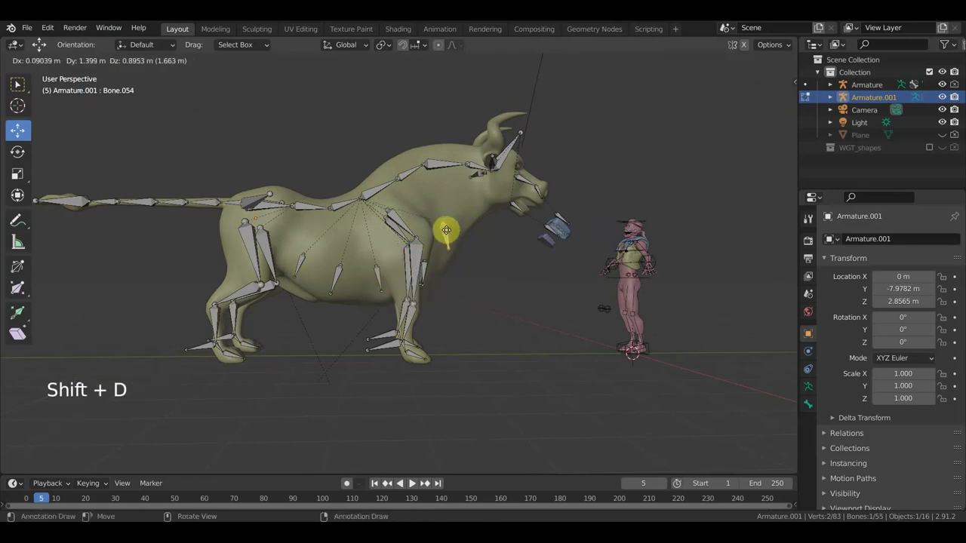
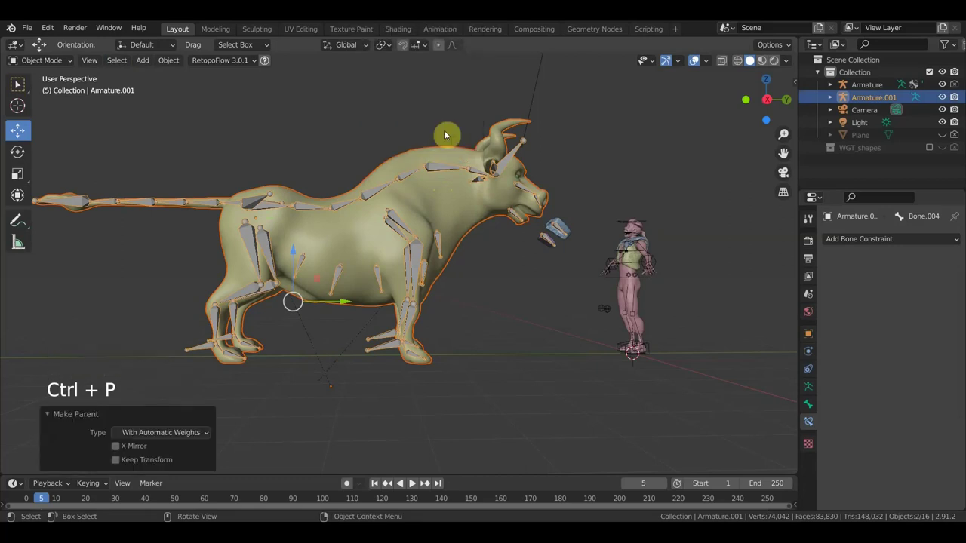
# Step: Test-rotate the neck bone Bone.004 in Pose Mode, swinging the head down
pyautogui.scroll(3)
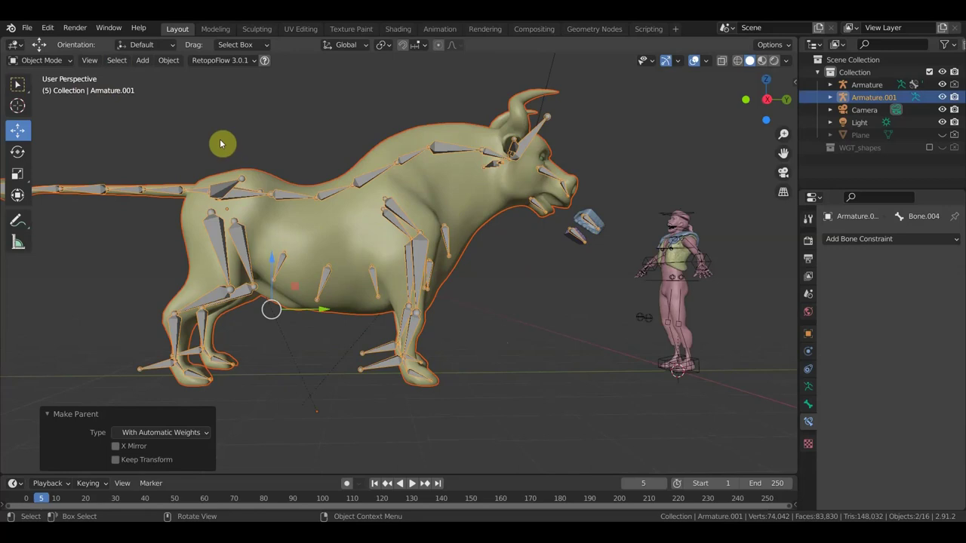
pyautogui.click(54, 64)
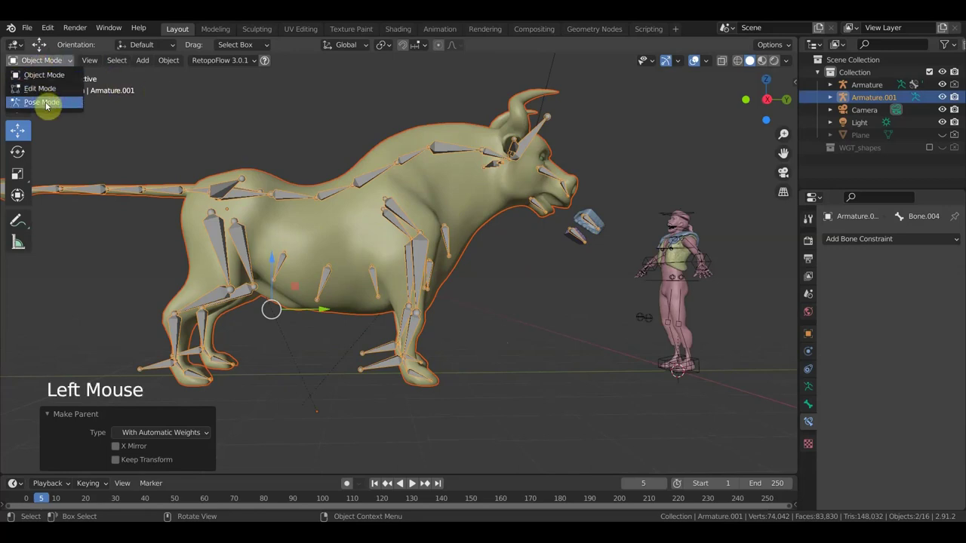
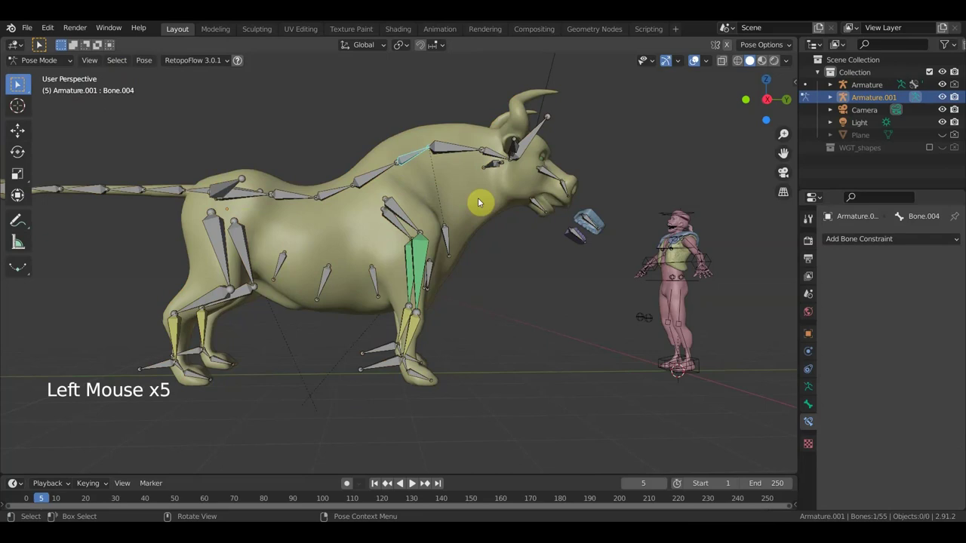
pyautogui.press('r')
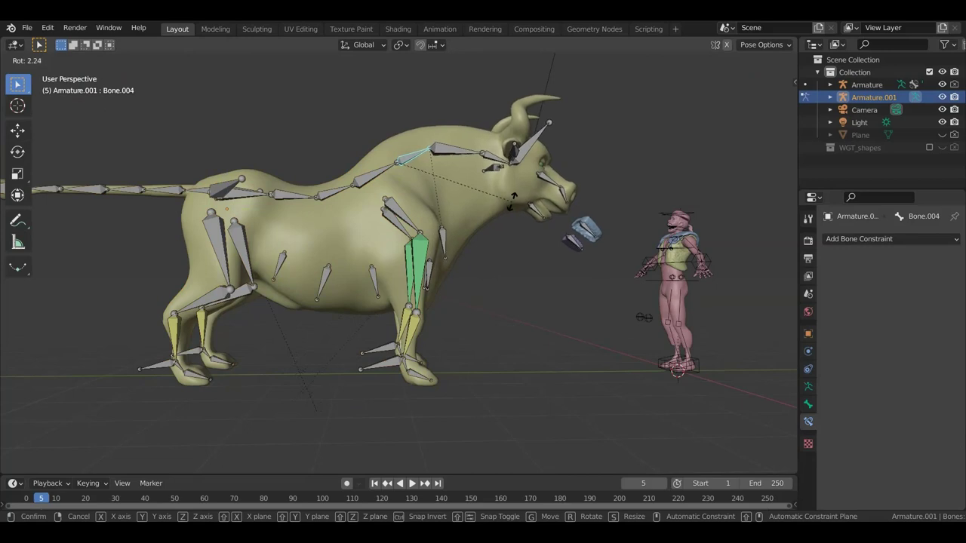
pyautogui.middleClick(490, 221)
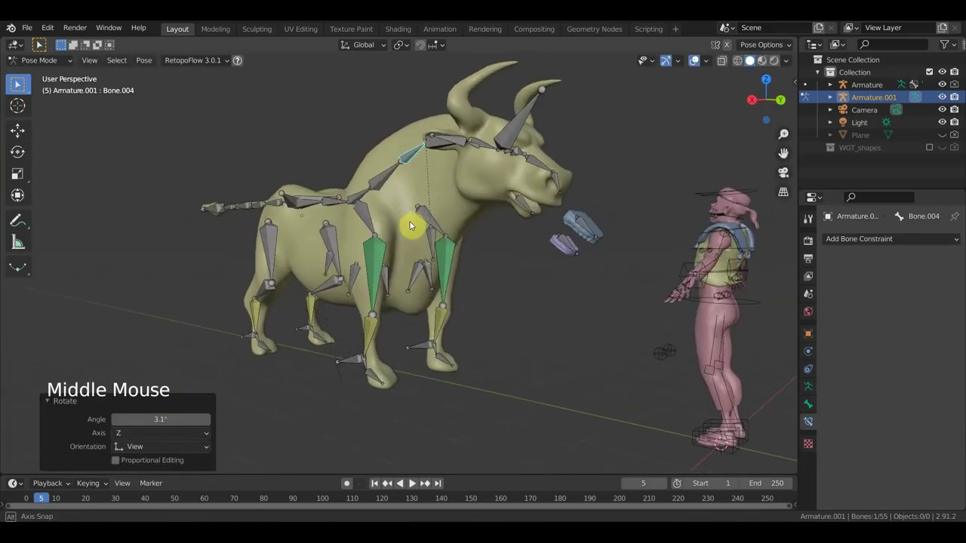
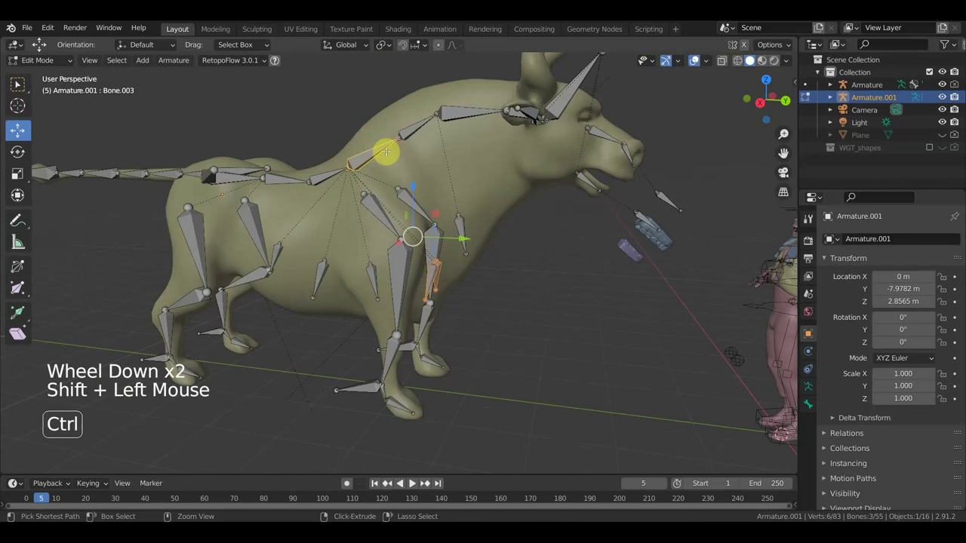
# Step: Return the armature to posing with Bone.003 above the shoulders active
pyautogui.press('ctrl+p')
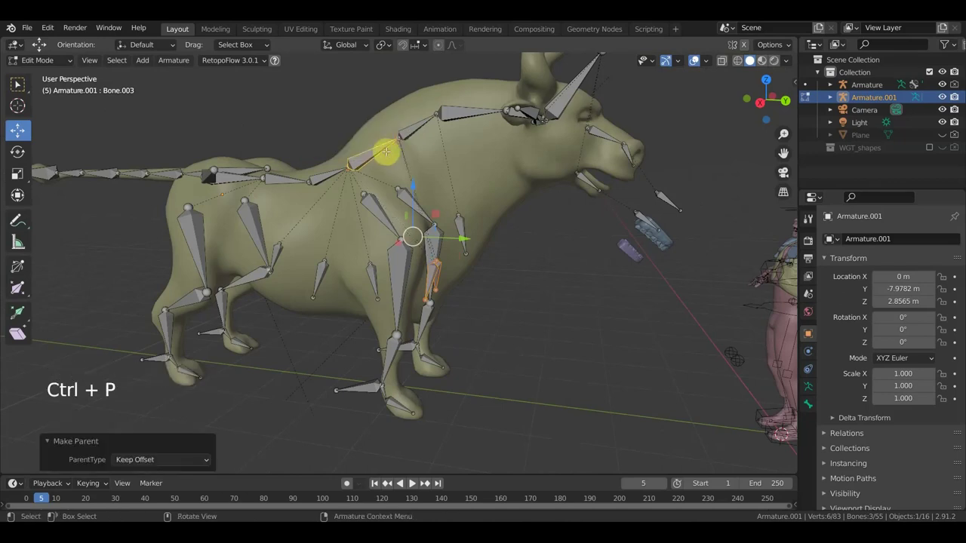
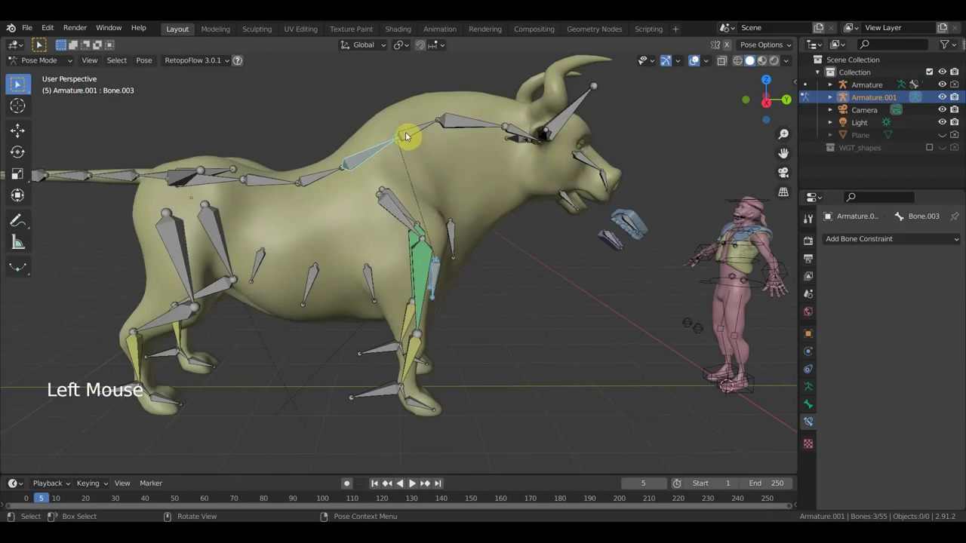
pyautogui.click(21, 86)
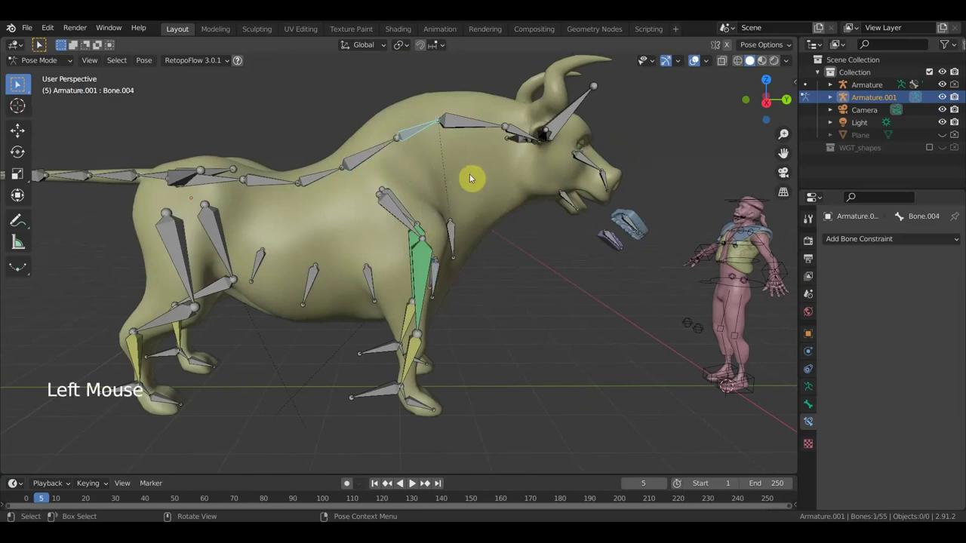
pyautogui.press('r')
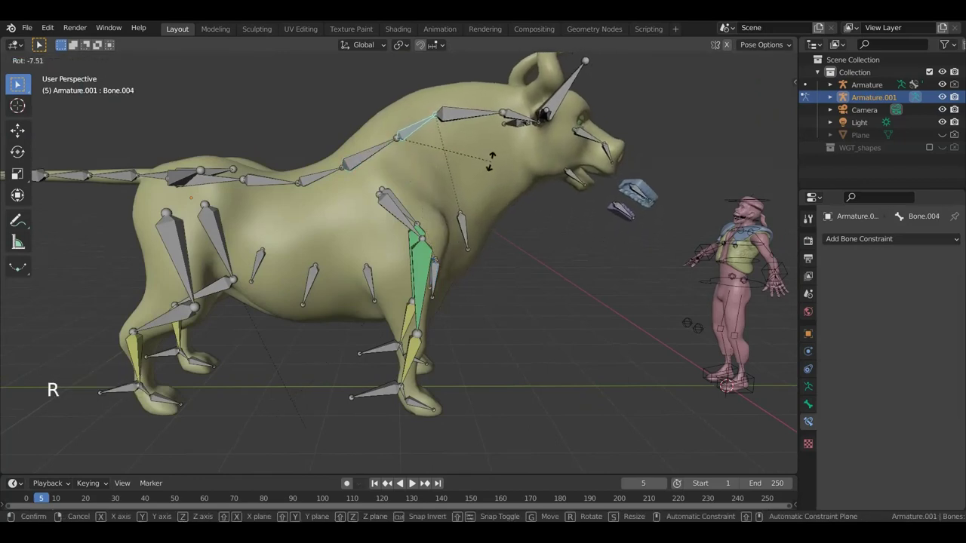
pyautogui.click(21, 86)
pyautogui.press('r')
pyautogui.middleClick(21, 86)
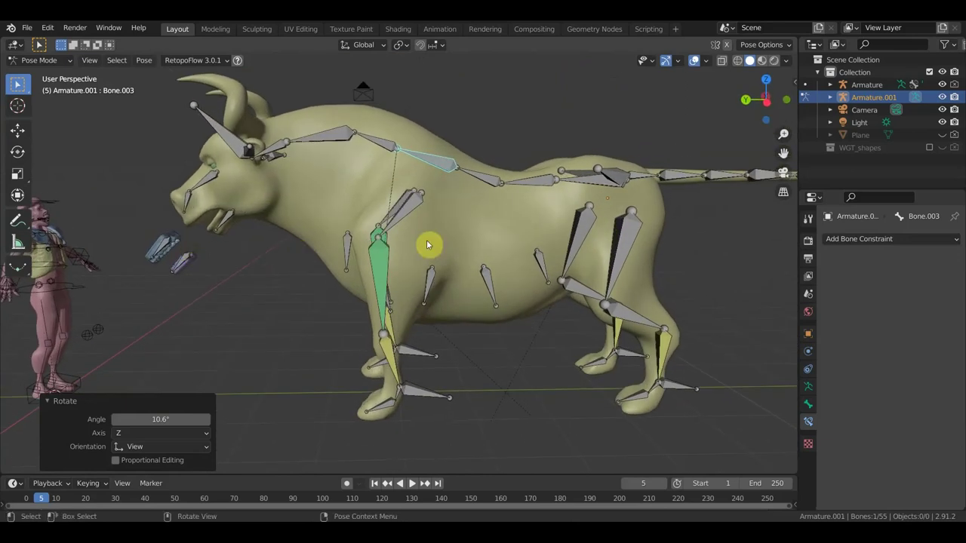
pyautogui.press('r')
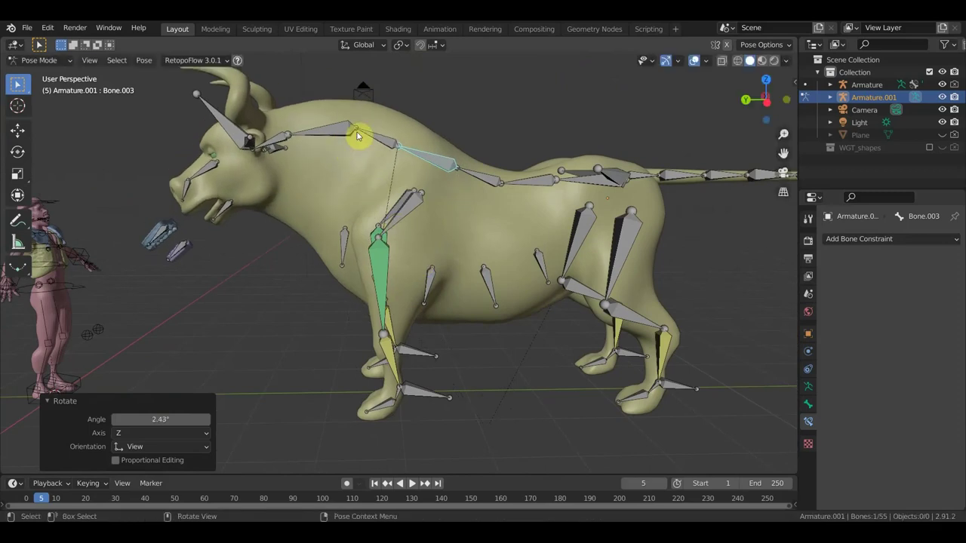
pyautogui.click(22, 86)
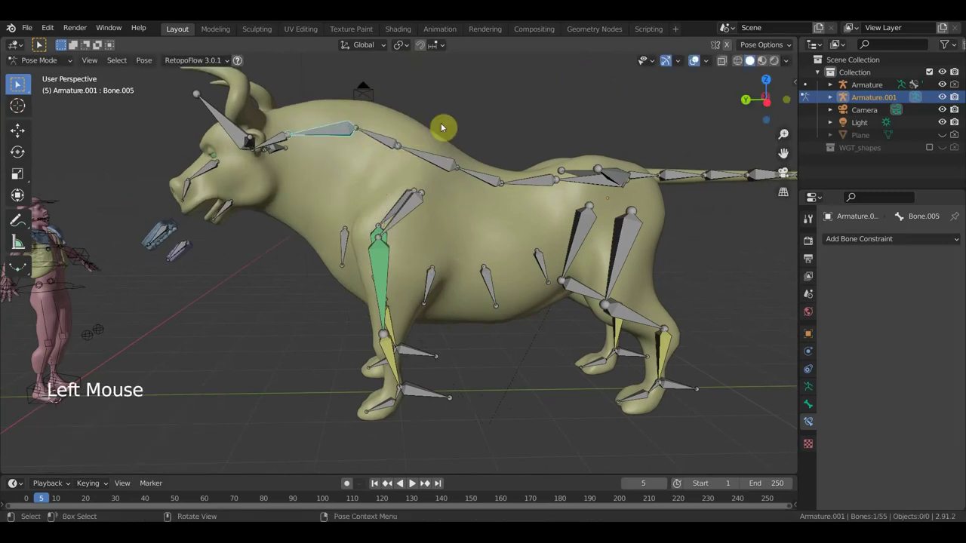
pyautogui.press('r')
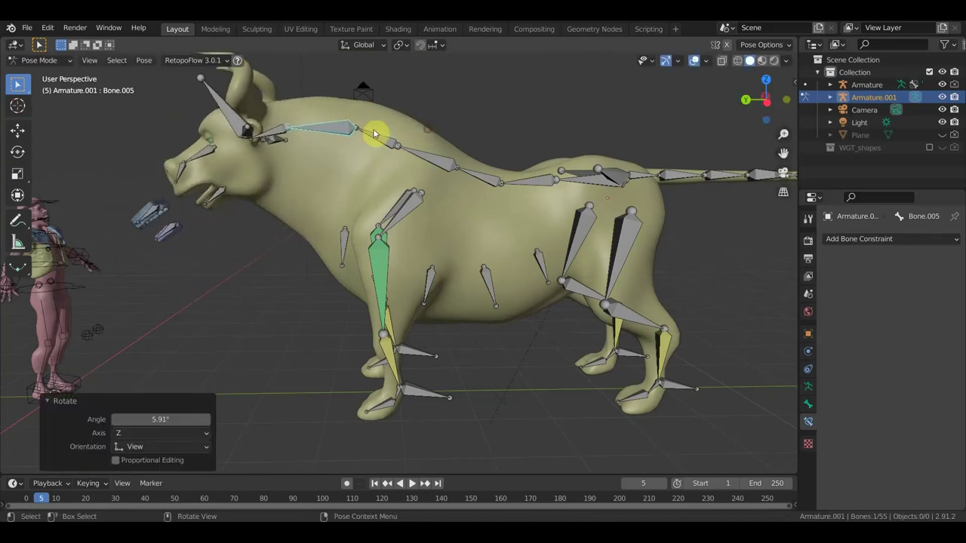
pyautogui.click(285, 129)
pyautogui.press('r')
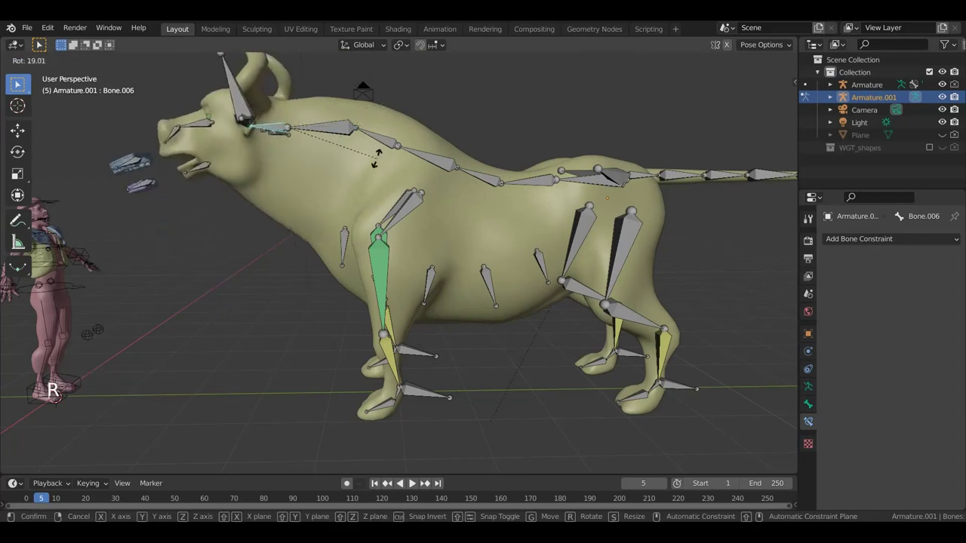
pyautogui.click(439, 163)
pyautogui.press('r')
pyautogui.click(384, 164)
pyautogui.press('r')
pyautogui.click(21, 86)
pyautogui.press('r')
pyautogui.middleClick(396, 184)
pyautogui.scroll(-3)
pyautogui.middleClick(21, 85)
pyautogui.click(21, 86)
pyautogui.press('r')
pyautogui.middleClick(21, 86)
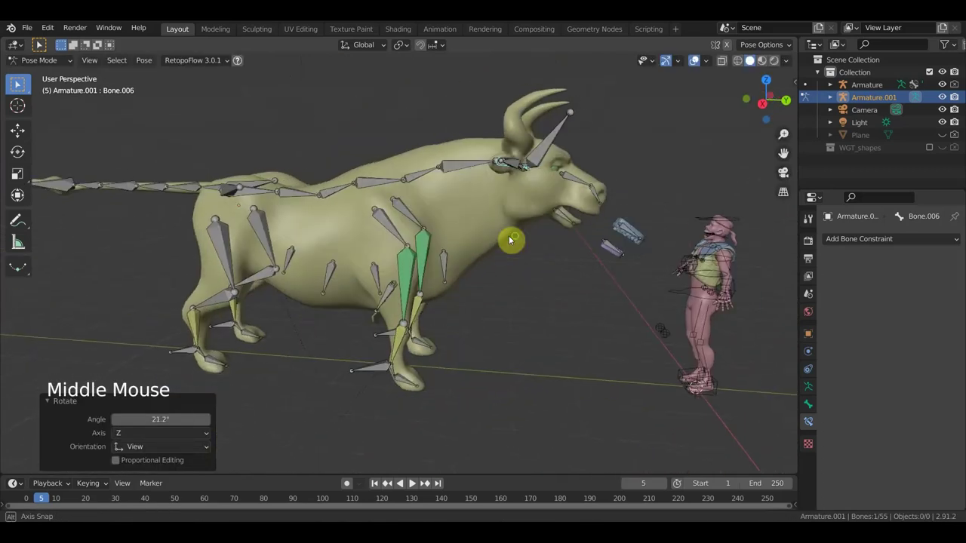
pyautogui.press('ctrl+z')
pyautogui.press('ctrl+z')
pyautogui.press('ctrl+z')
pyautogui.press('ctrl+z')
pyautogui.press('ctrl+z')
pyautogui.press('ctrl+z')
pyautogui.press('ctrl+z')
pyautogui.press('ctrl+z')
pyautogui.press('ctrl+z')
pyautogui.press('ctrl+z')
pyautogui.press('ctrl+z')
pyautogui.press('ctrl+z')
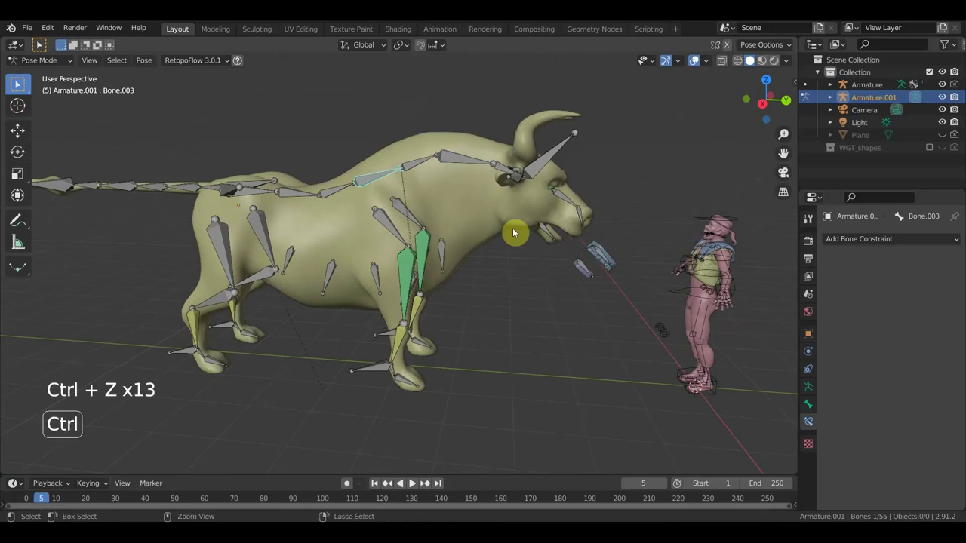
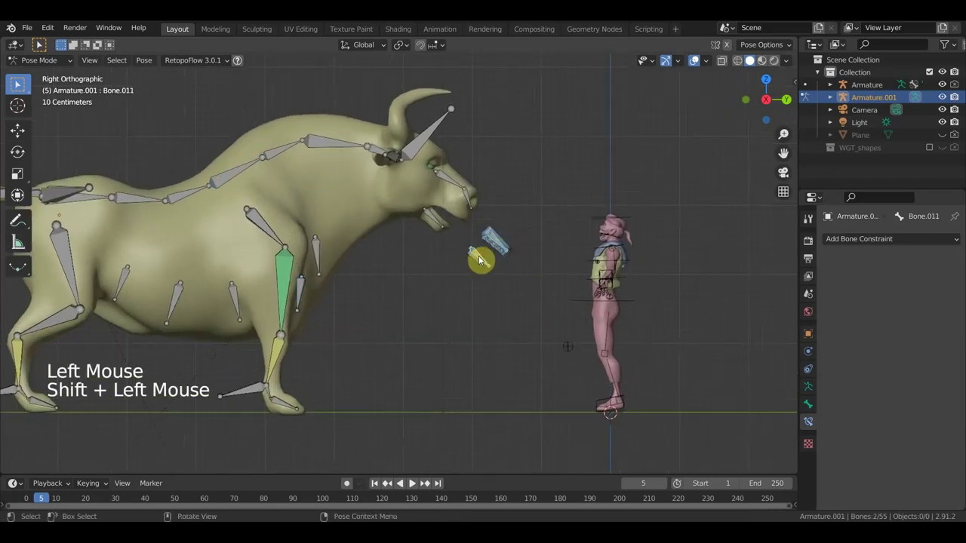
pyautogui.click(499, 242)
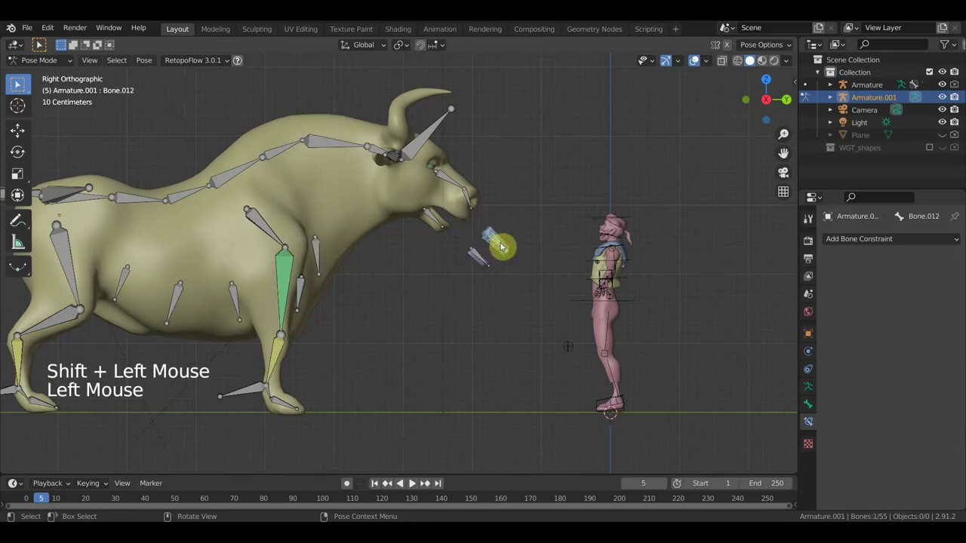
pyautogui.press('g')
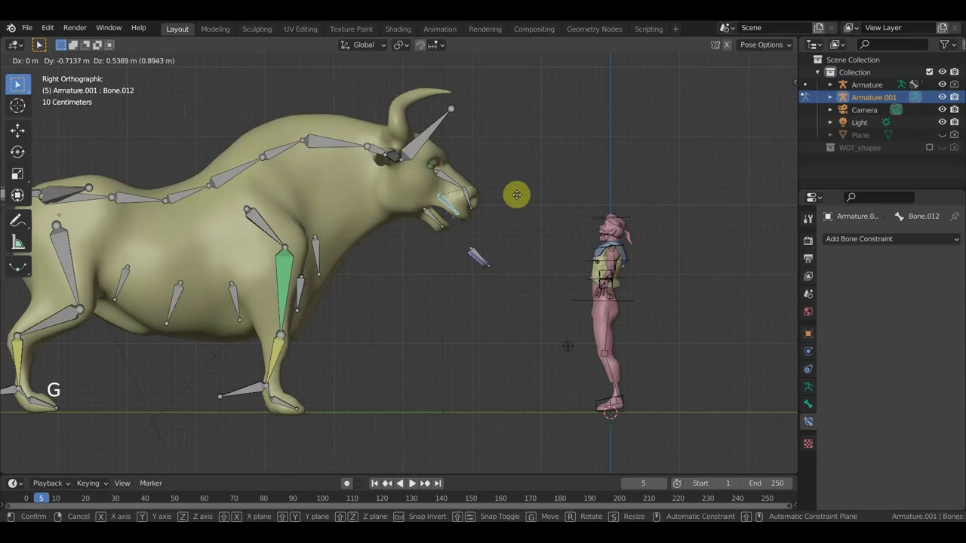
pyautogui.click(480, 261)
pyautogui.press('g')
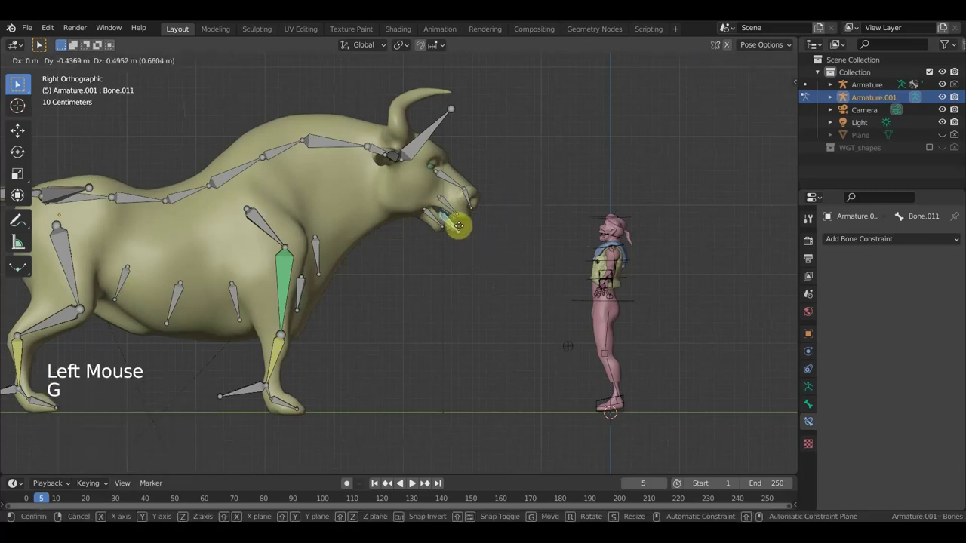
pyautogui.scroll(3)
pyautogui.scroll(3)
pyautogui.middleClick(487, 219)
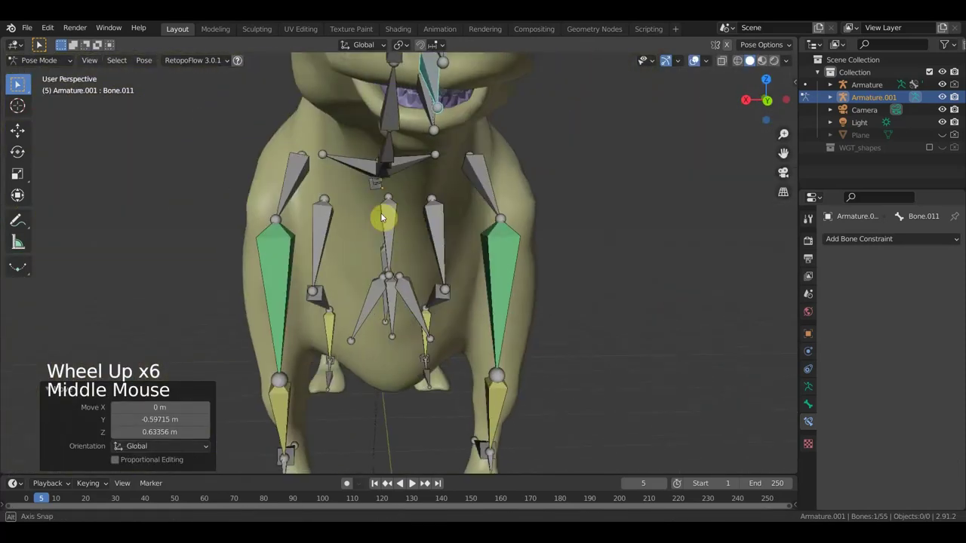
pyautogui.scroll(-3)
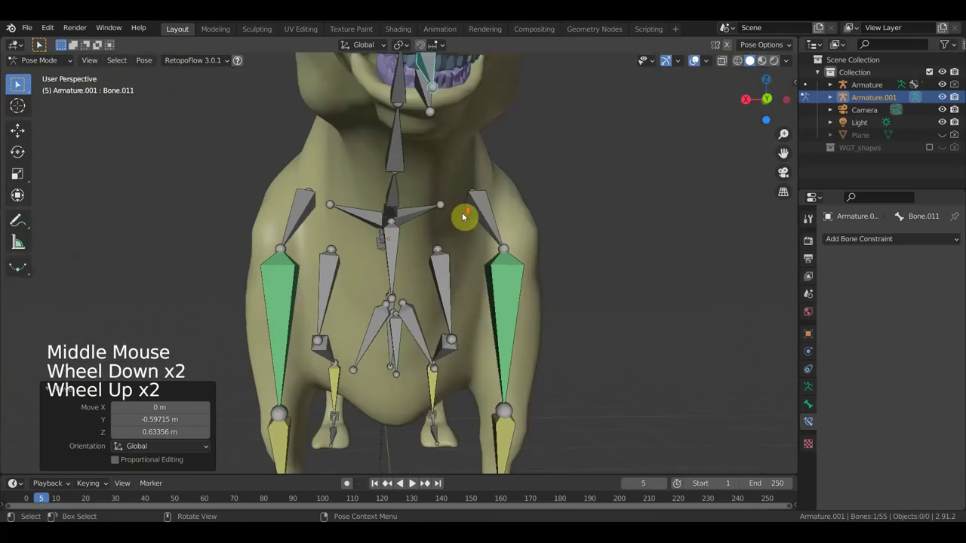
pyautogui.middleClick(456, 220)
pyautogui.press('g')
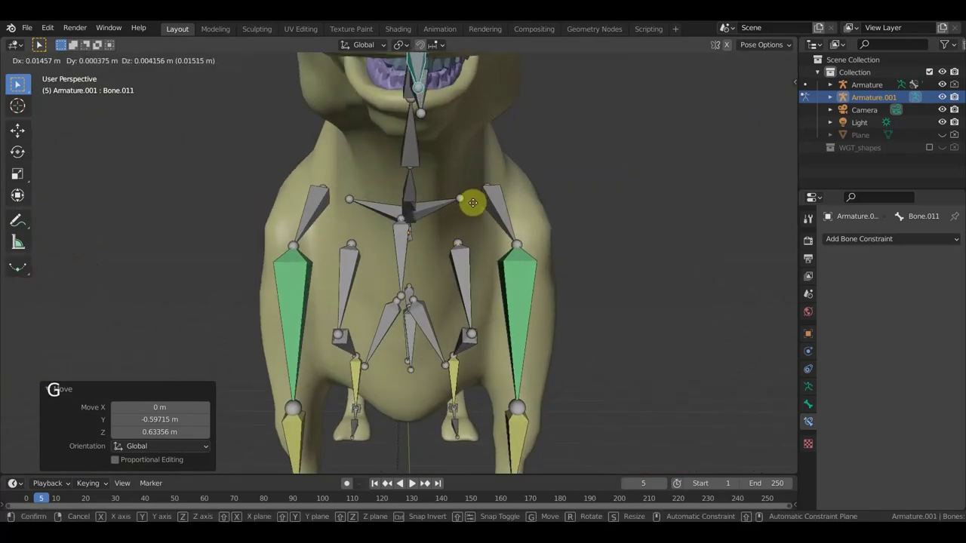
pyautogui.scroll(-3)
pyautogui.scroll(-3)
pyautogui.middleClick(487, 204)
pyautogui.scroll(-3)
pyautogui.middleClick(494, 205)
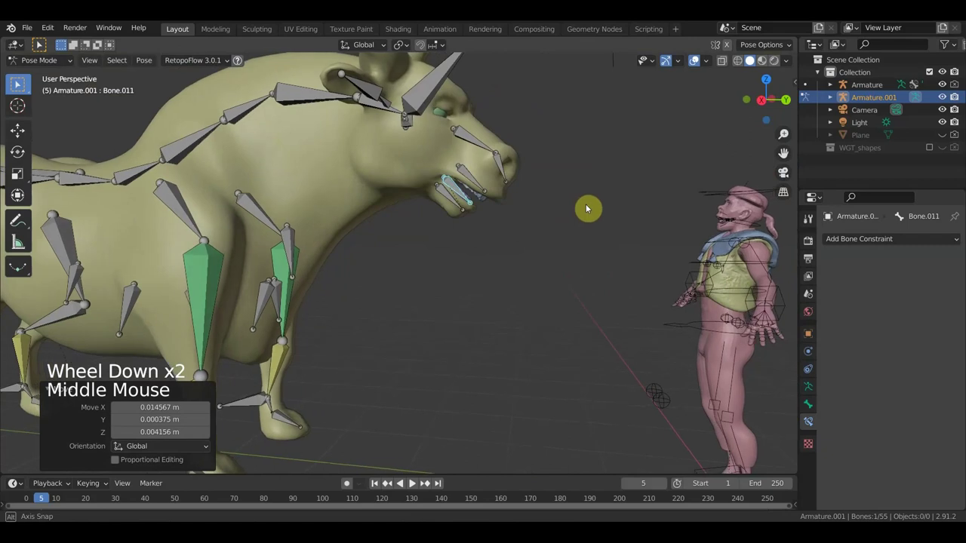
pyautogui.middleClick(503, 180)
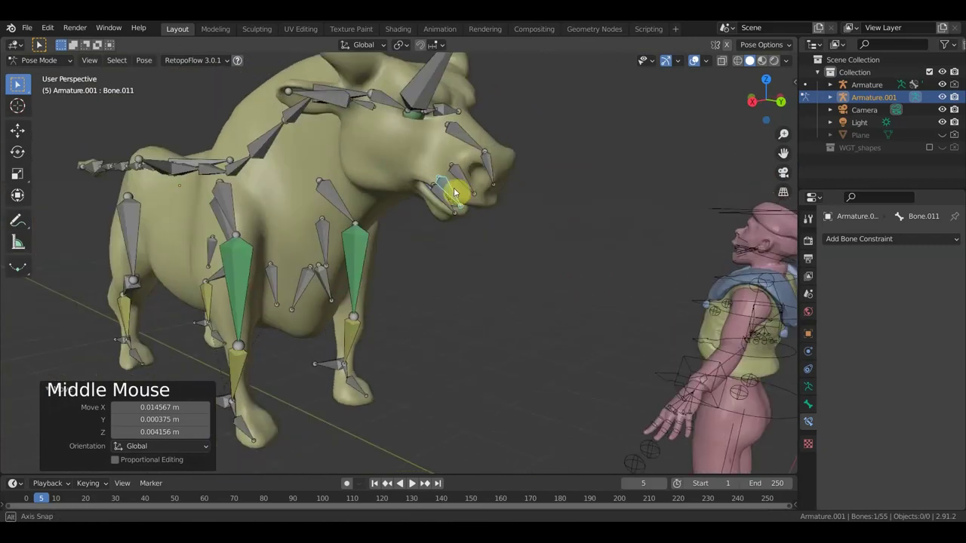
pyautogui.scroll(3)
pyautogui.middleClick(504, 194)
pyautogui.middleClick(515, 183)
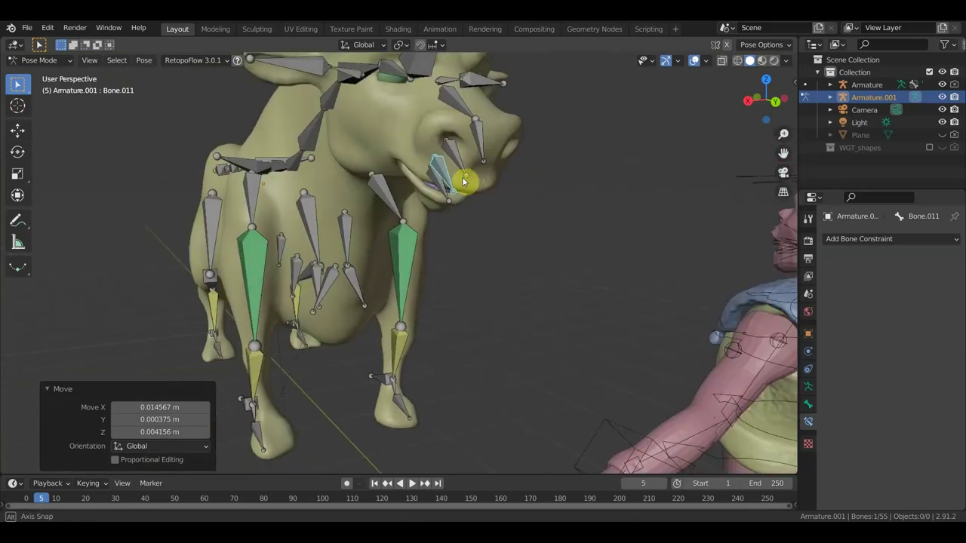
pyautogui.scroll(-3)
pyautogui.middleClick(476, 193)
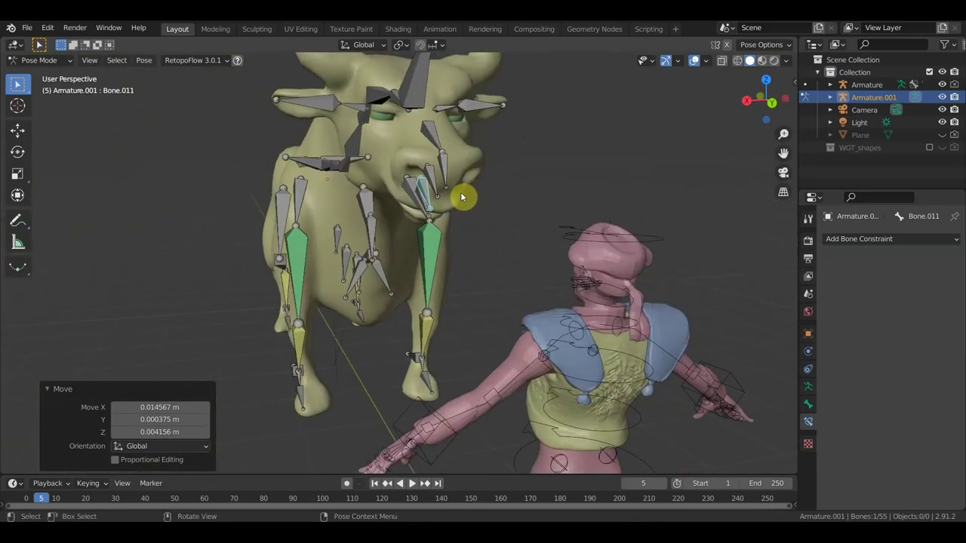
pyautogui.scroll(-3)
pyautogui.middleClick(448, 206)
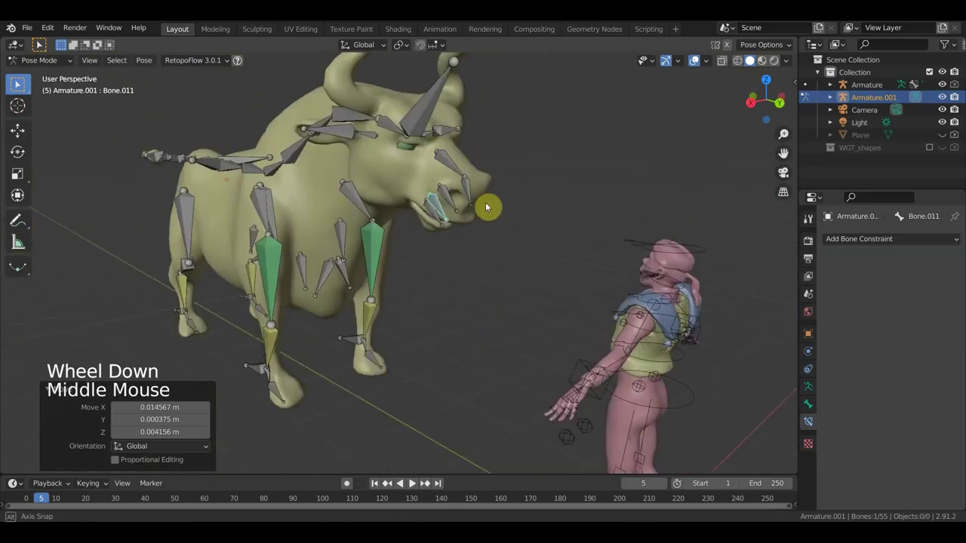
pyautogui.press('KP_1')
pyautogui.press('KP_3')
pyautogui.scroll(-3)
pyautogui.scroll(-3)
pyautogui.middleClick(382, 243)
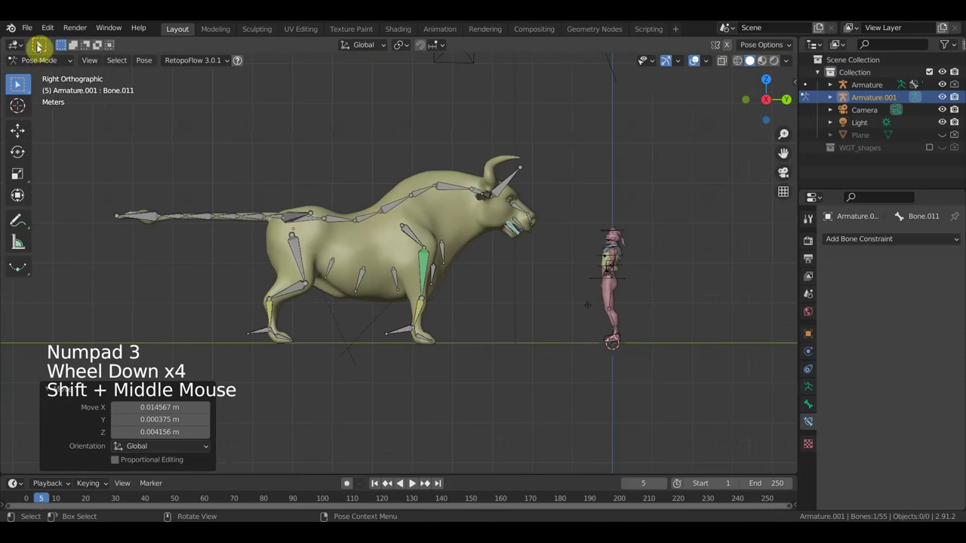
# Step: Save the bull rig file via File > Save
pyautogui.click(30, 34)
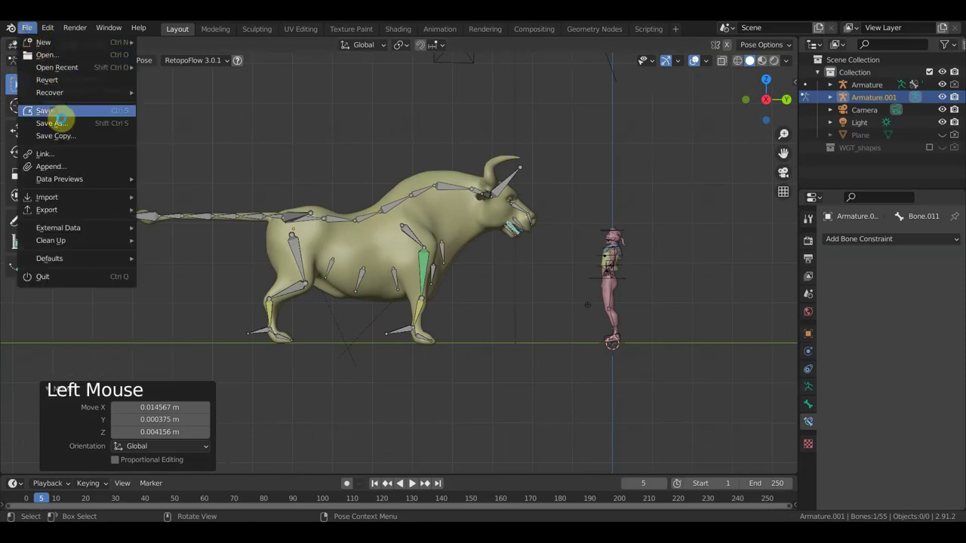
pyautogui.click(21, 86)
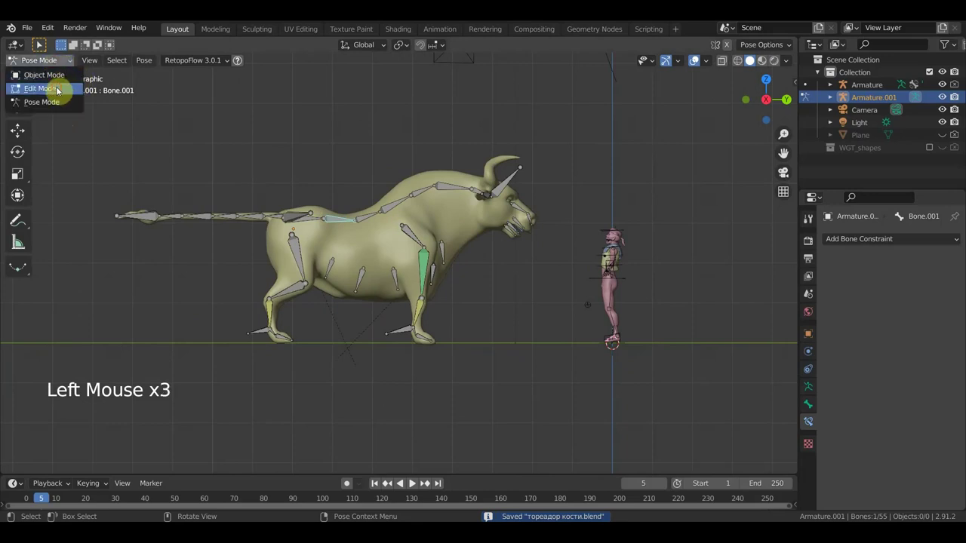
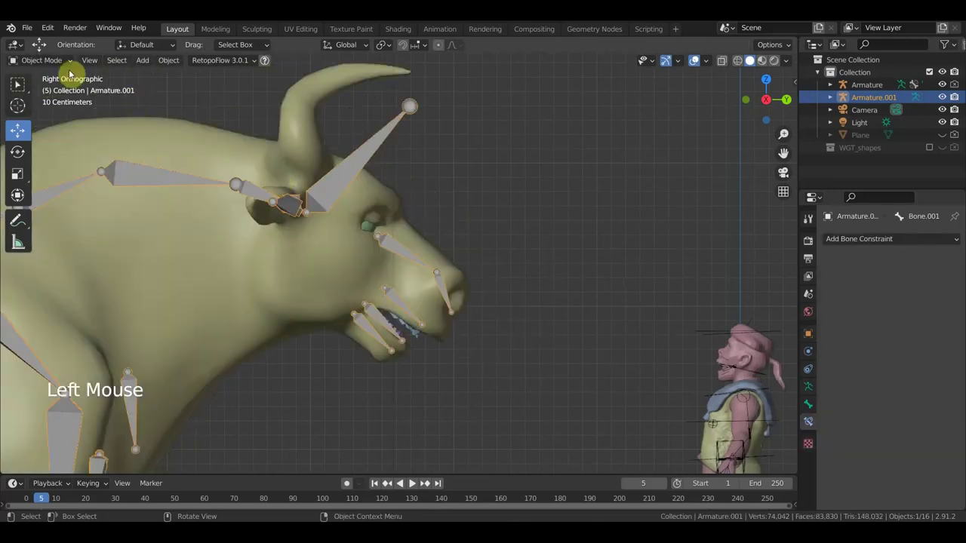
# Step: Enter bone editing on the armature, zoomed in on the head and mouth bones
pyautogui.click(56, 65)
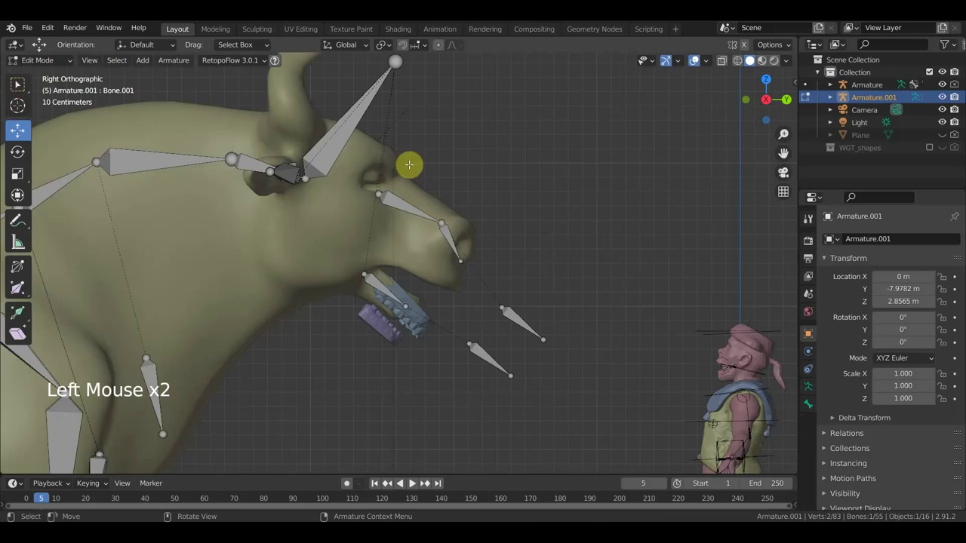
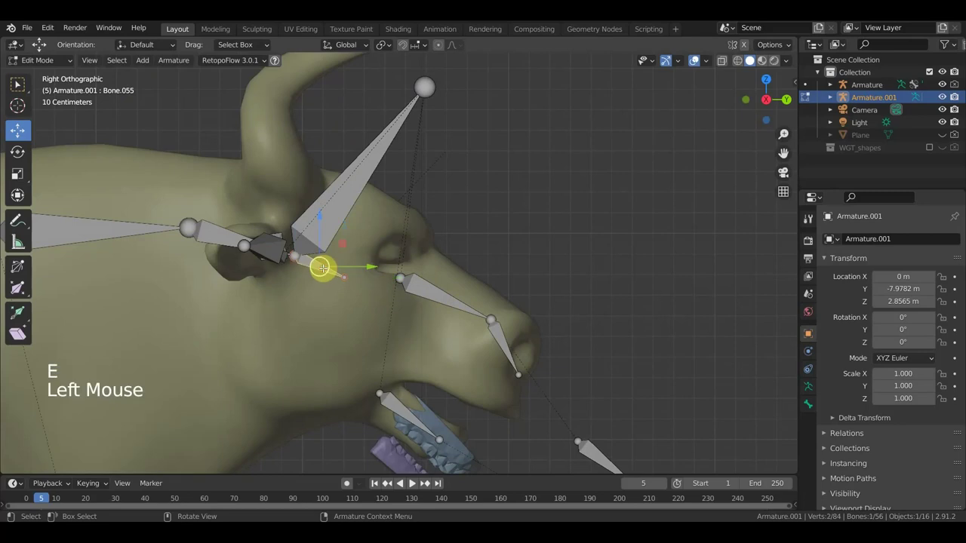
# Step: Copy a head bone into Bone.056 and move the copy toward the eye in side view
pyautogui.press('alt+p')
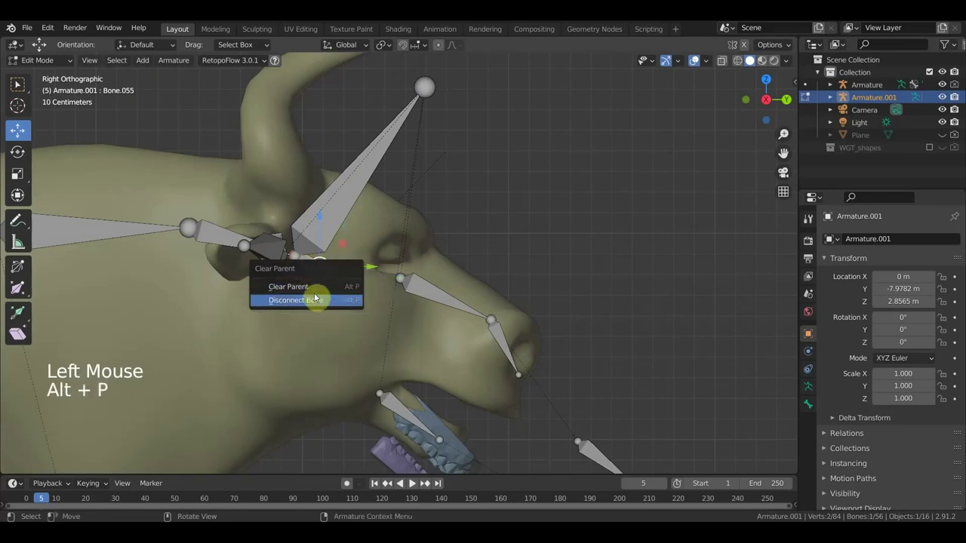
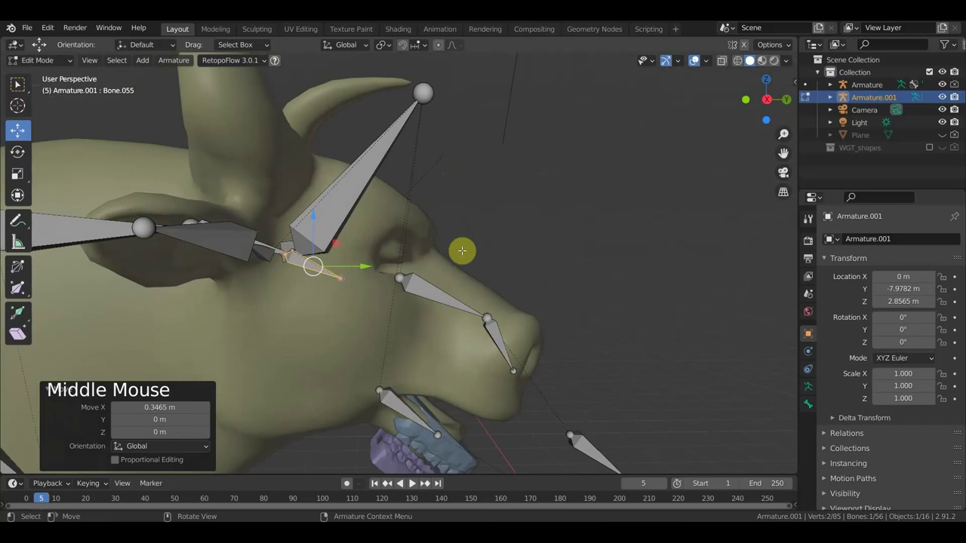
pyautogui.press('g')
pyautogui.press('KP_3')
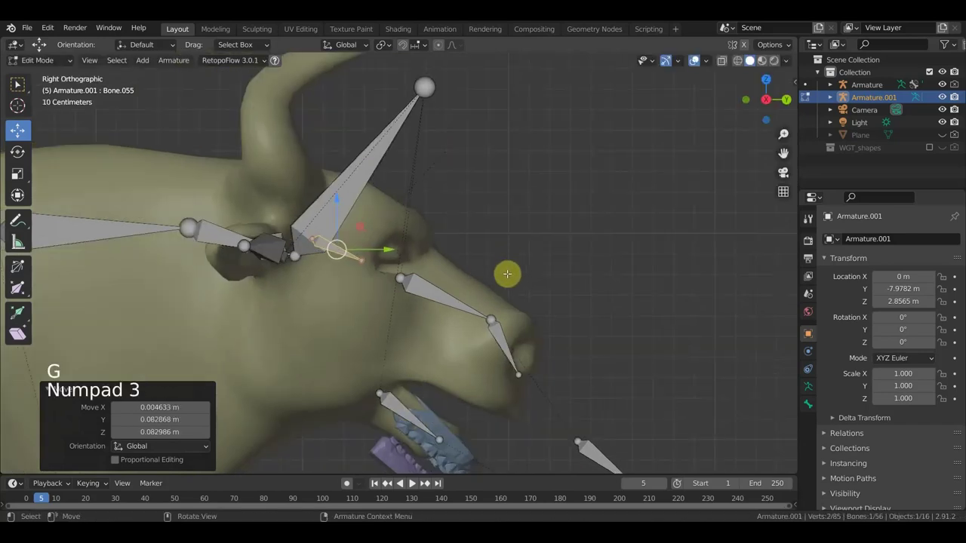
pyautogui.press('r')
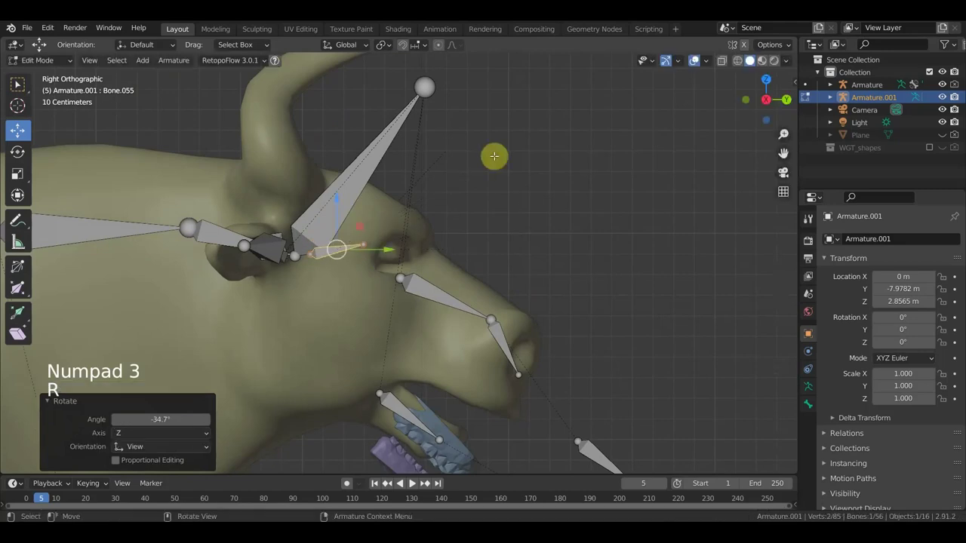
pyautogui.press('g')
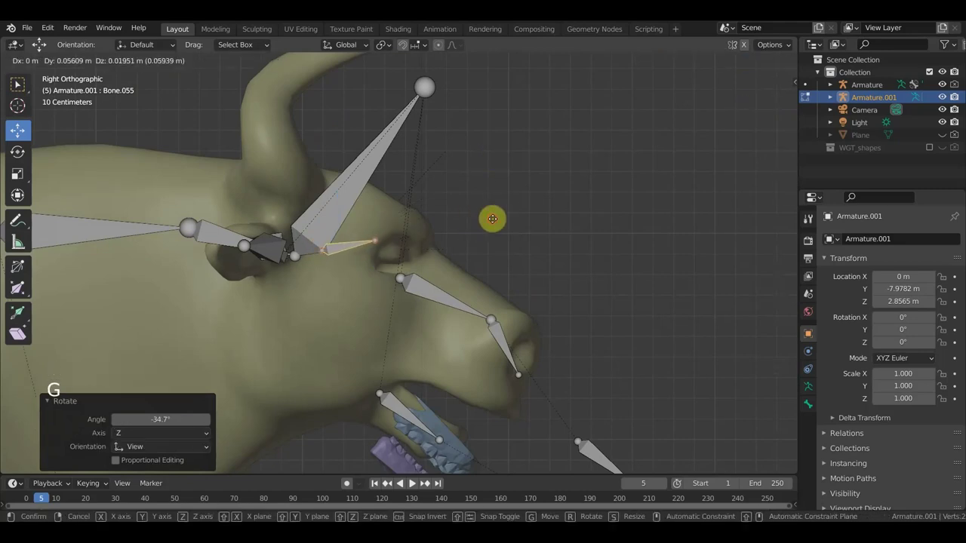
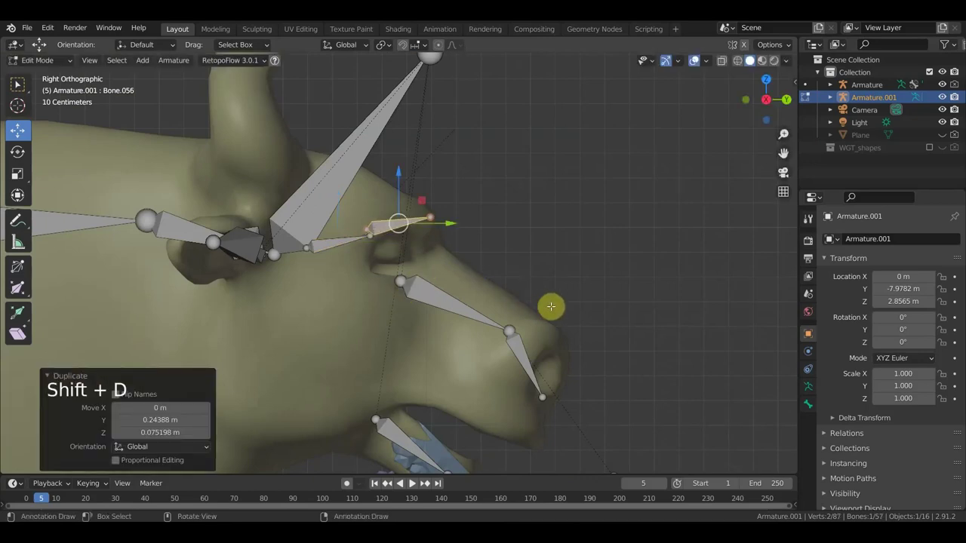
# Step: Shrink Bone.056 to about half size and seat it against the bull's eye
pyautogui.press('s')
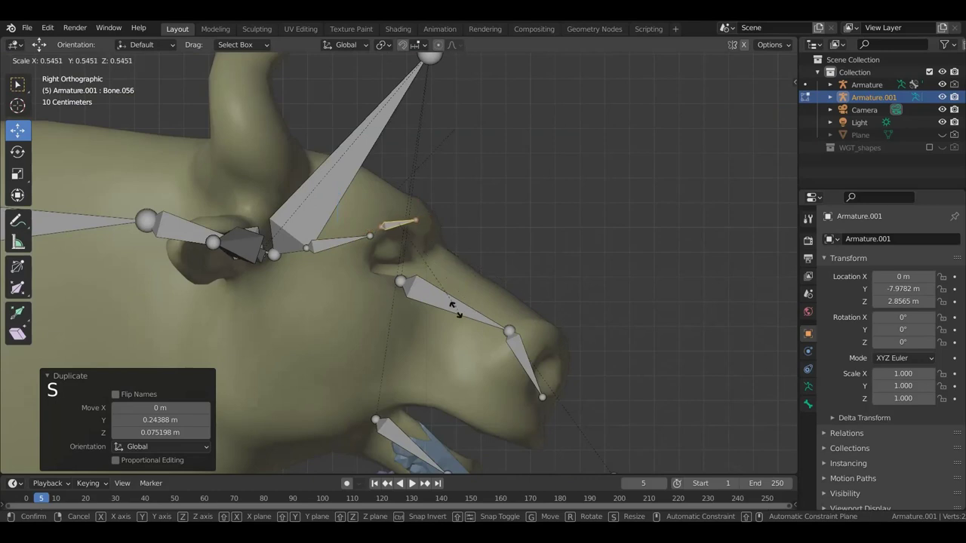
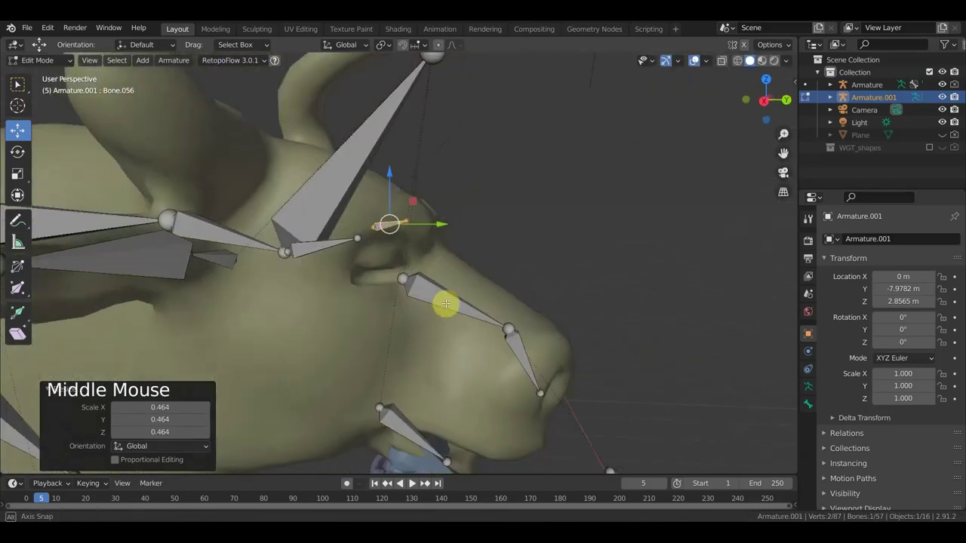
pyautogui.press('KP_3')
pyautogui.press('r')
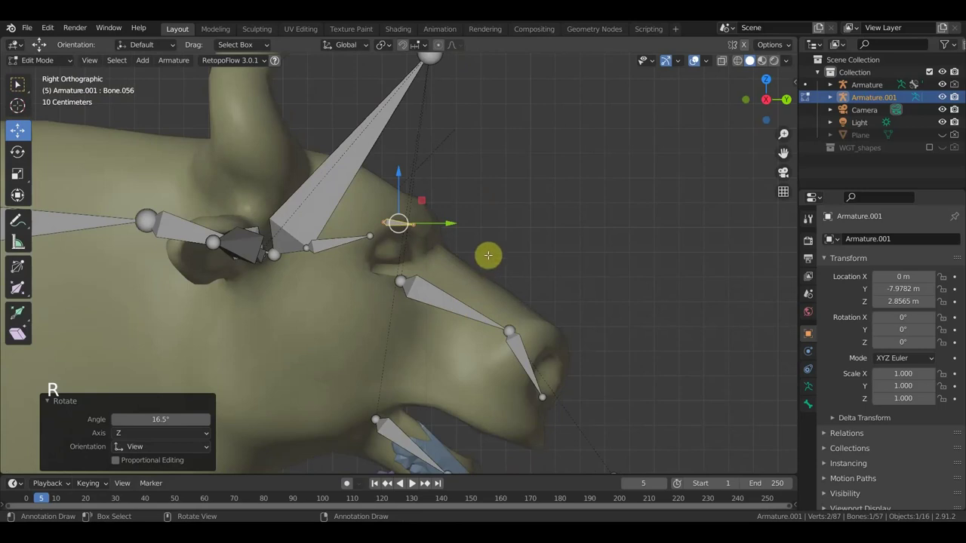
pyautogui.press('g')
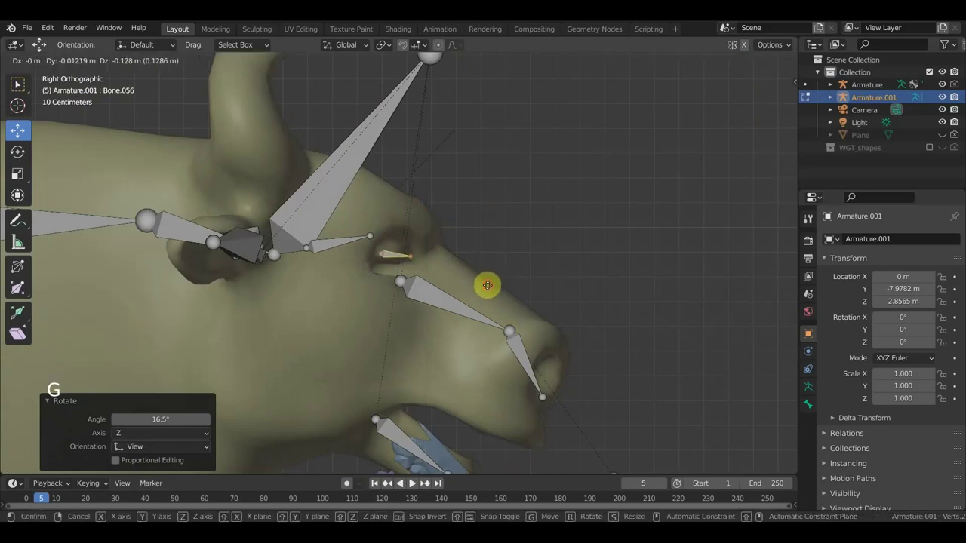
pyautogui.press('s')
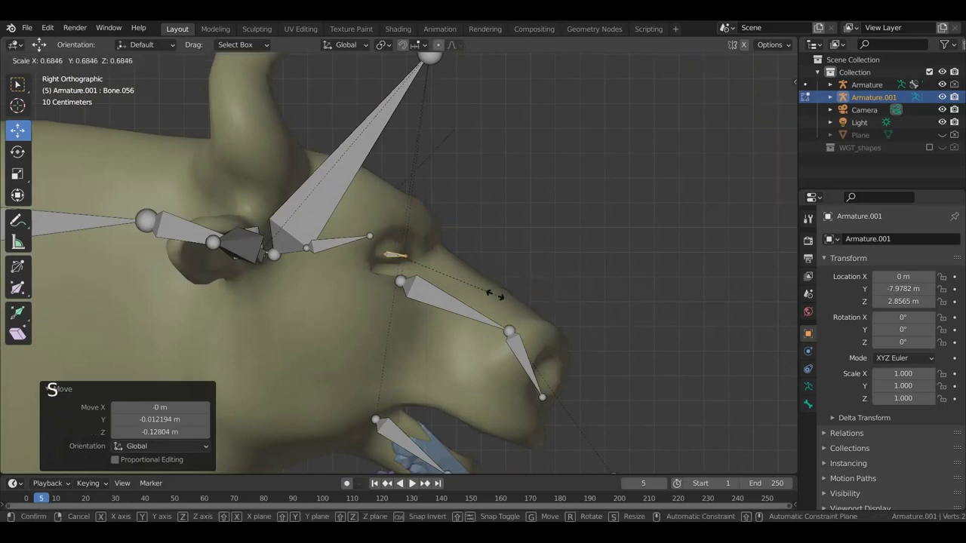
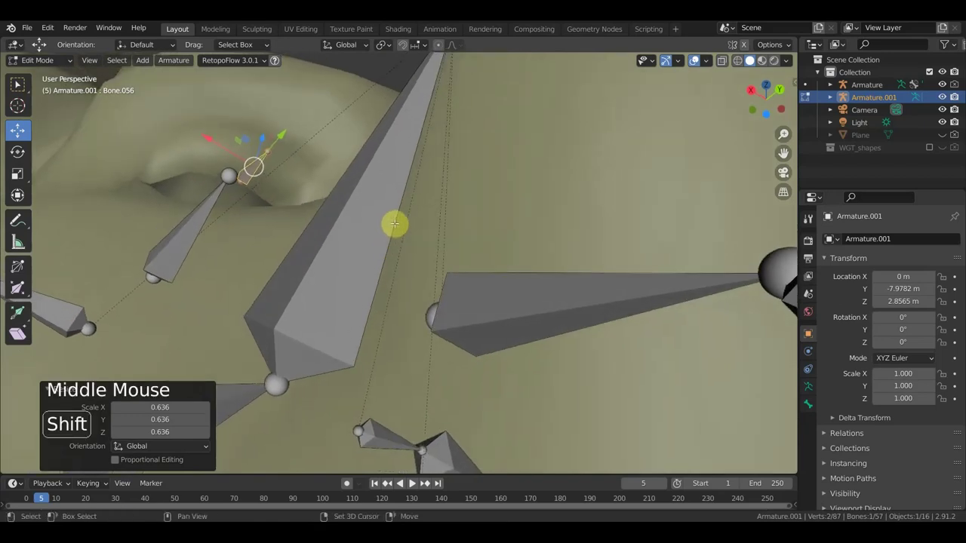
# Step: Duplicate the small eye bone into Bone.058, Bone.059 and Bone.060 and position each around the eye
pyautogui.press('shift+d')
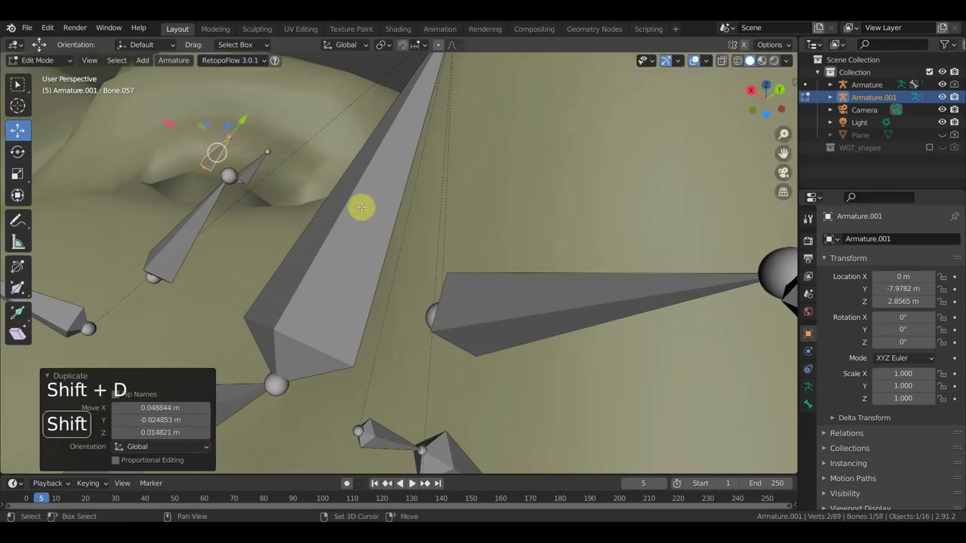
pyautogui.press('shift+d')
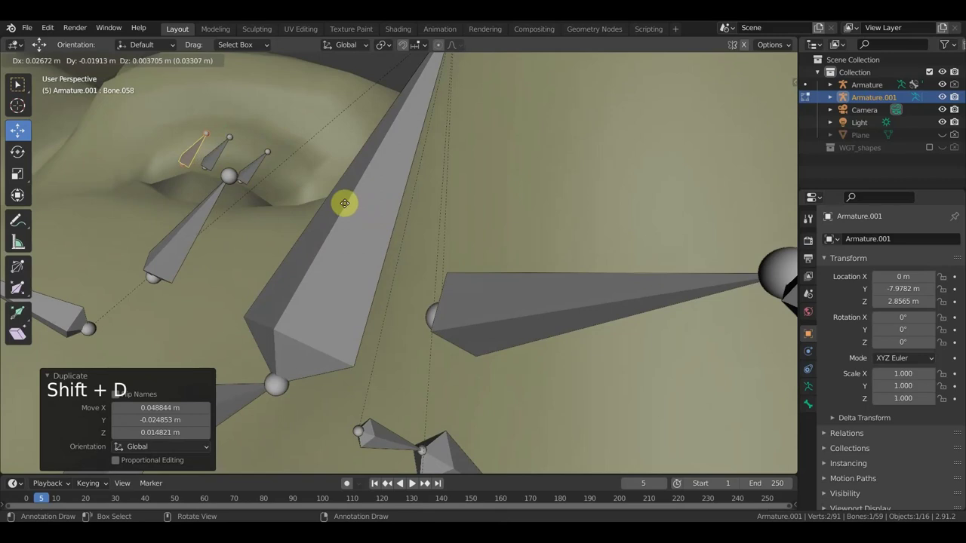
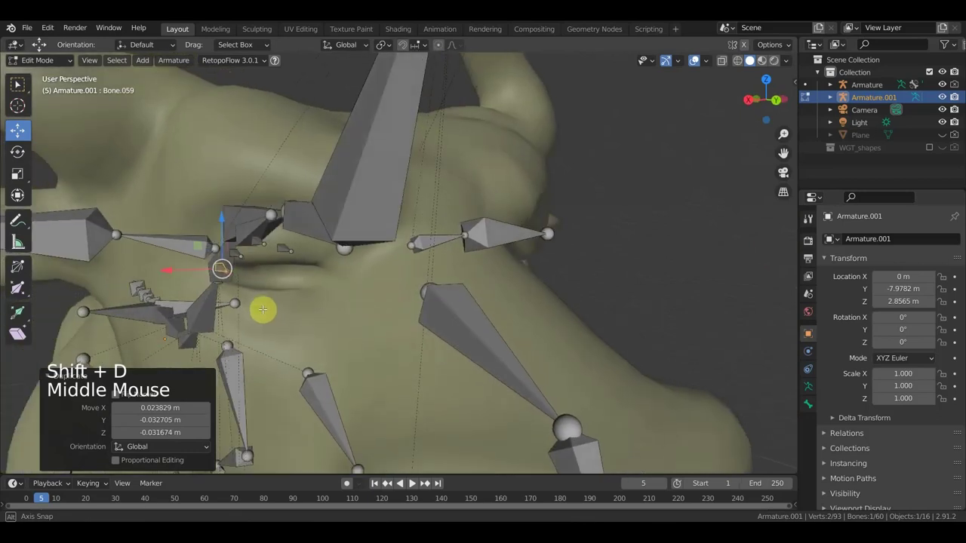
pyautogui.press('shift+d')
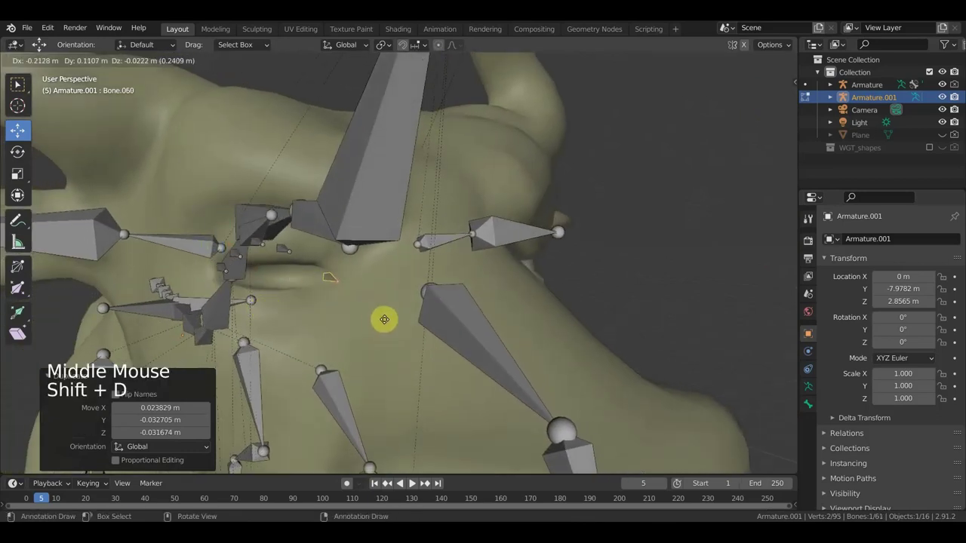
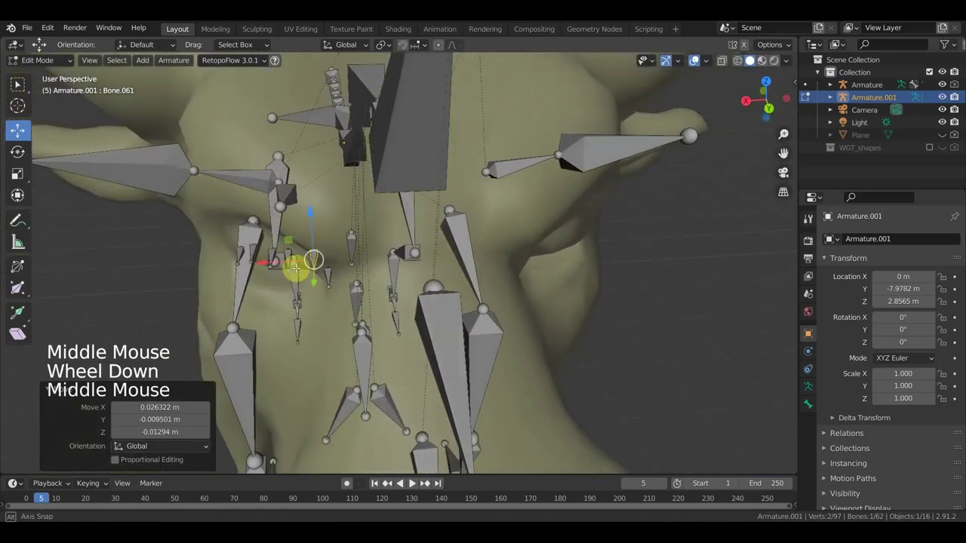
# Step: Place a row of tiny bones along the eyelid edge, bringing the rig to 62 bones
pyautogui.press('g')
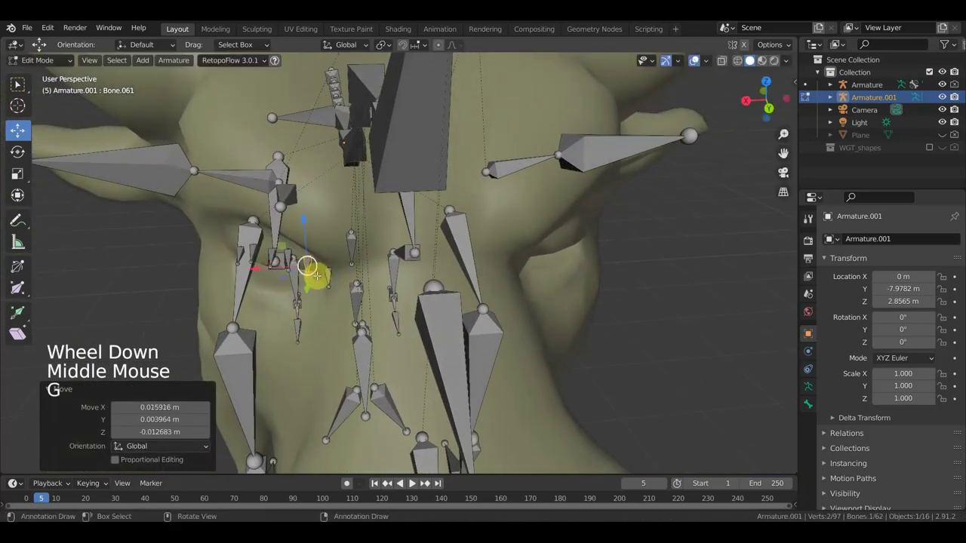
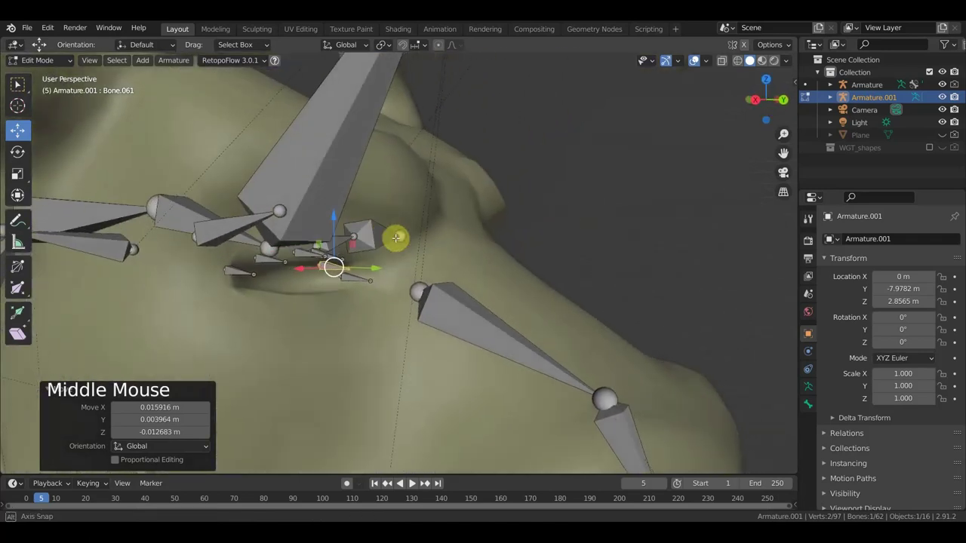
pyautogui.press('g')
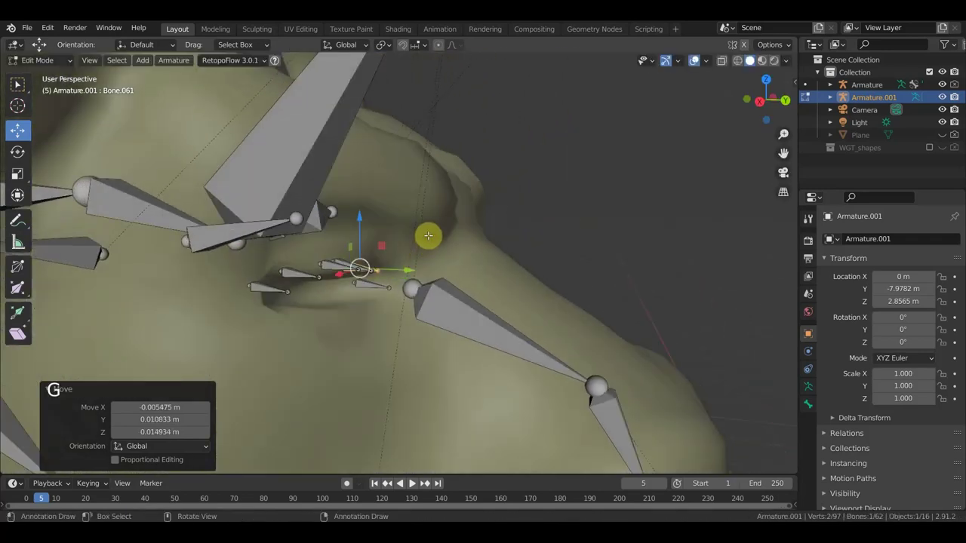
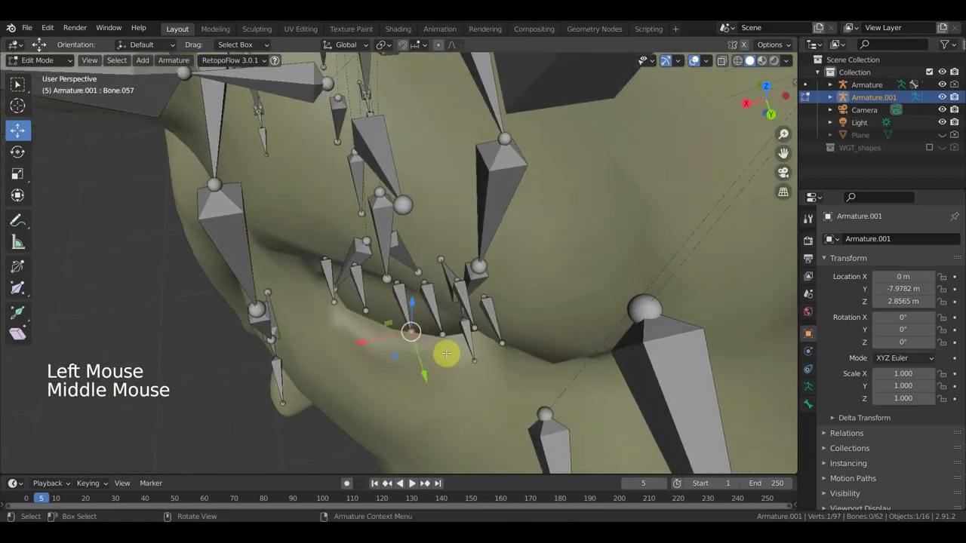
pyautogui.press('g')
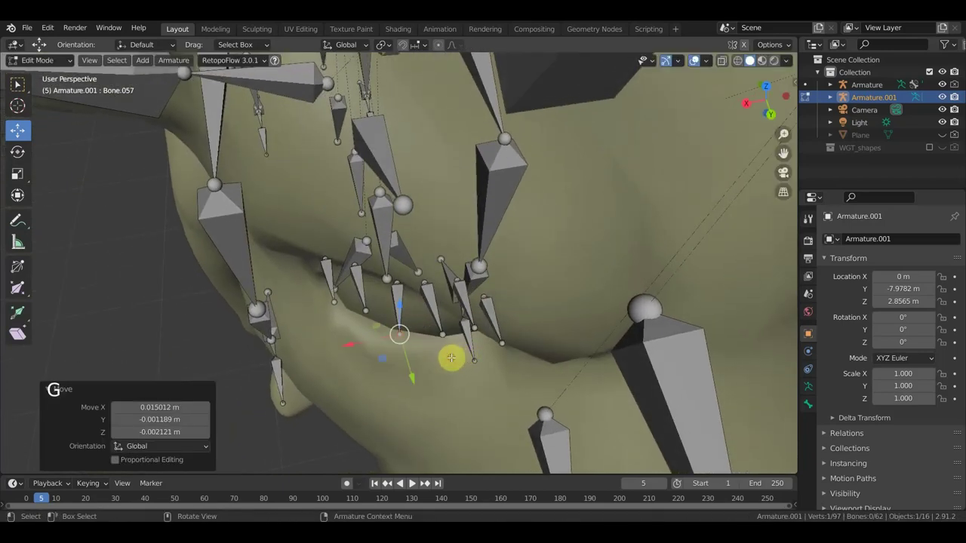
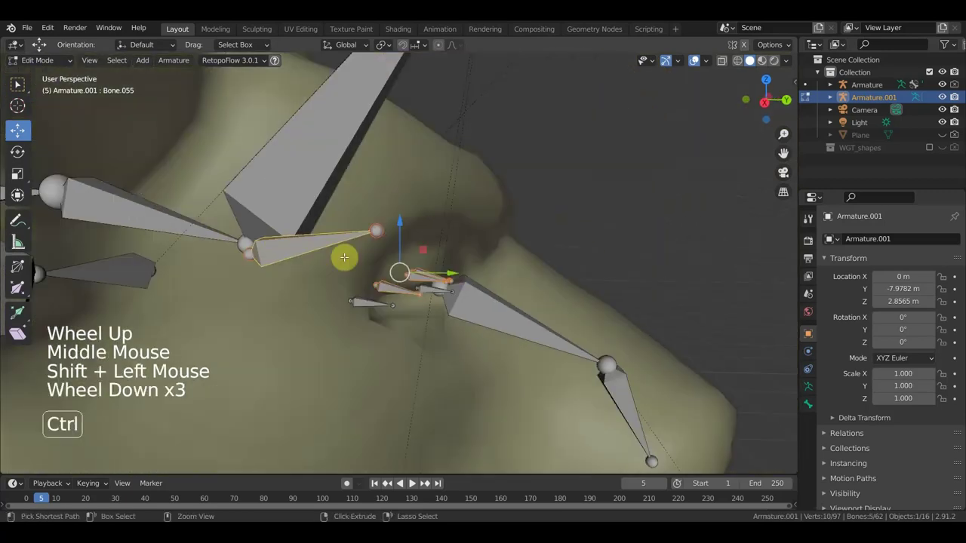
# Step: Parent the five tiny eyelid bones to head bone Bone.055 with Keep Offset
pyautogui.press('ctrl+p')
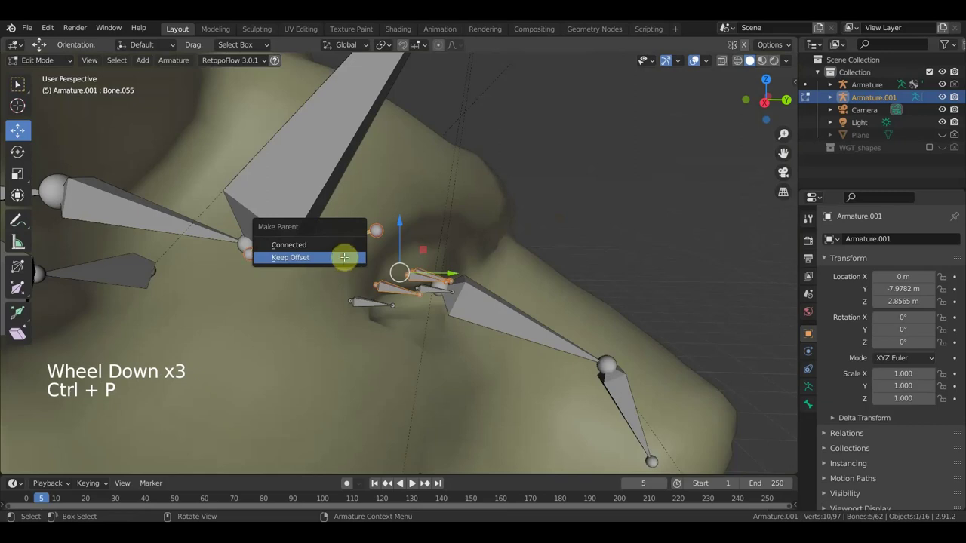
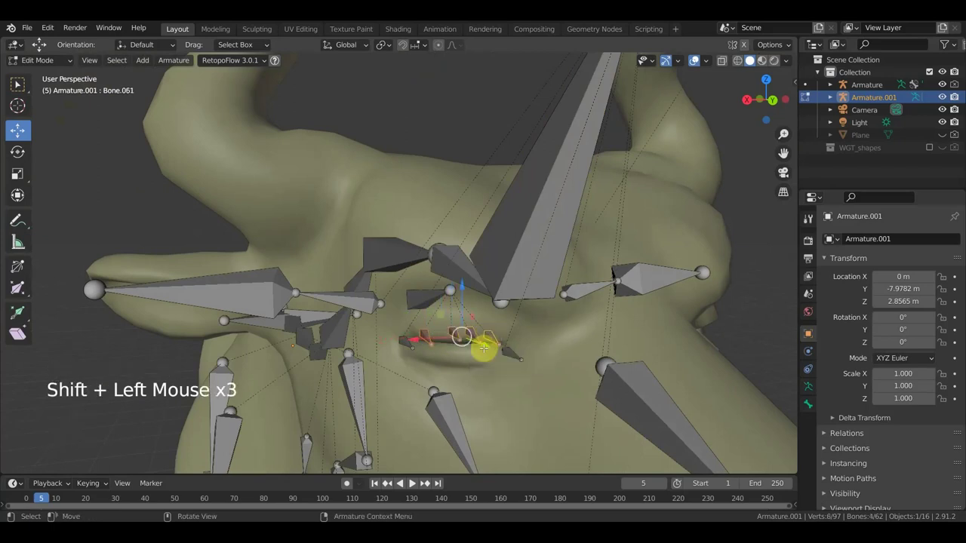
# Step: Duplicate the eyelid bones into a second row, tilting and moving Bone.064 and Bone.065 along the lid
pyautogui.press('shift+d')
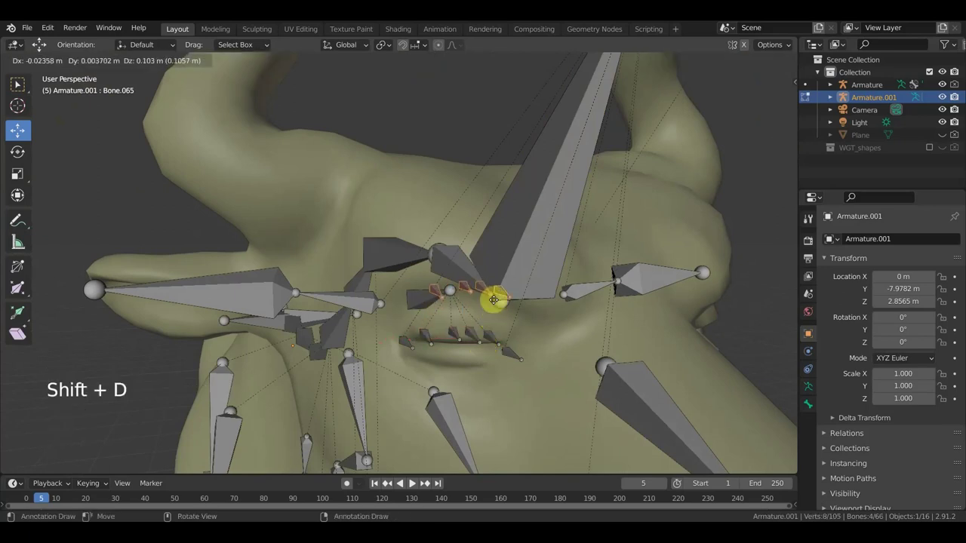
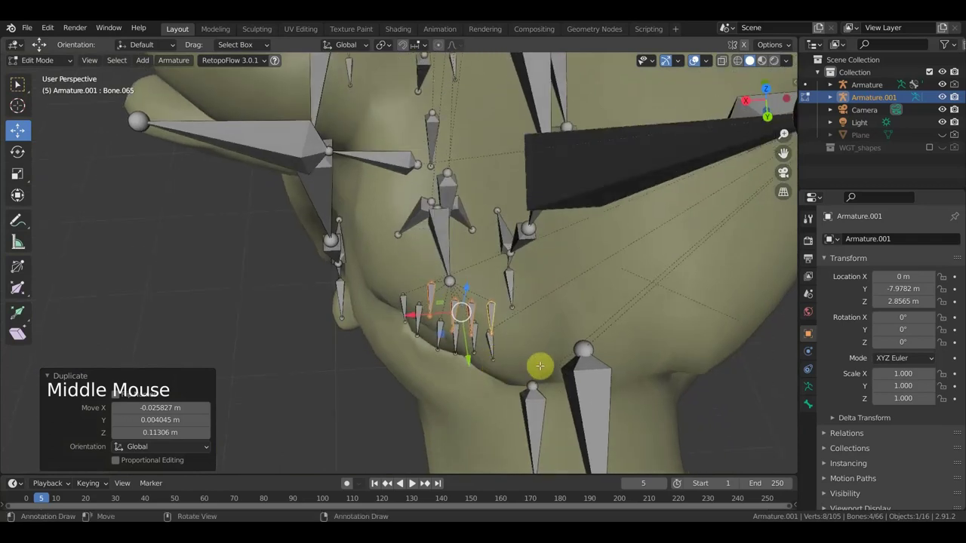
pyautogui.press('r')
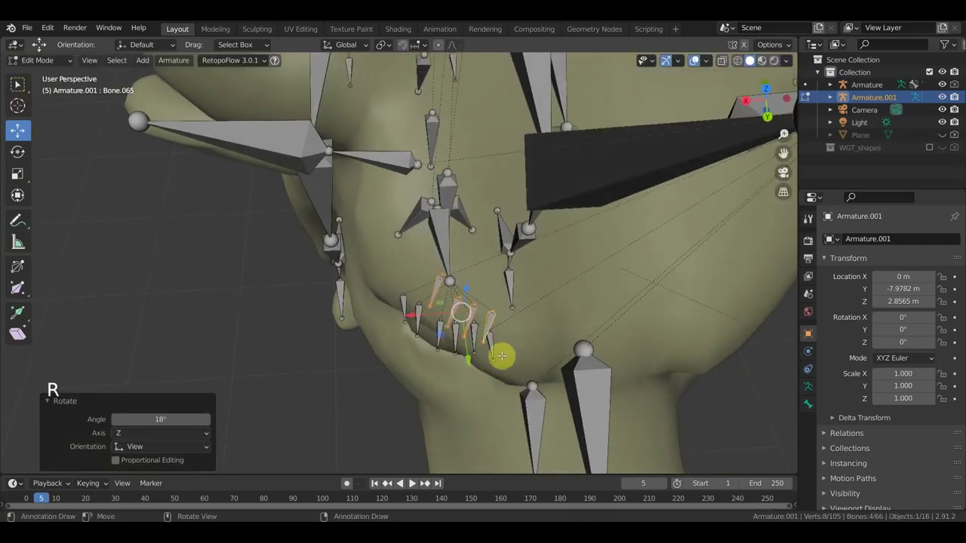
pyautogui.press('g')
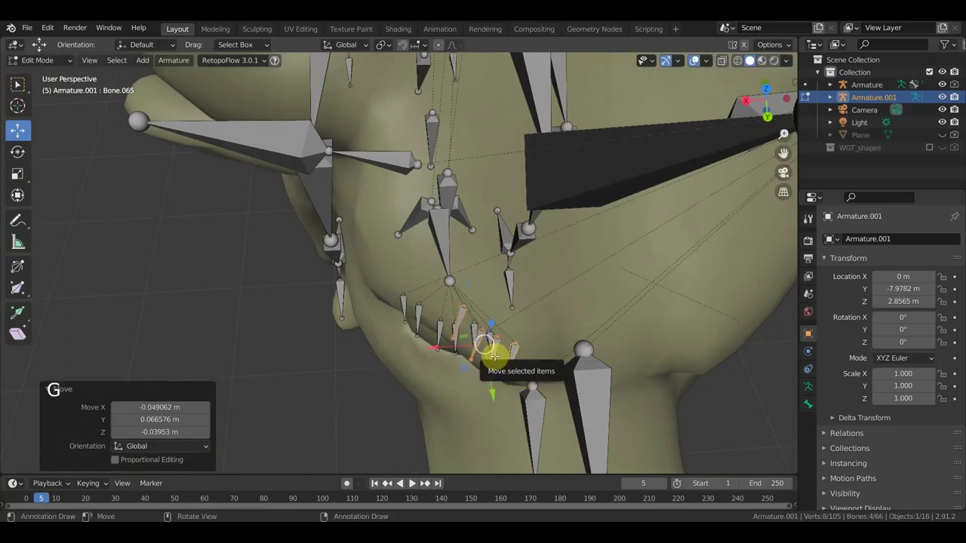
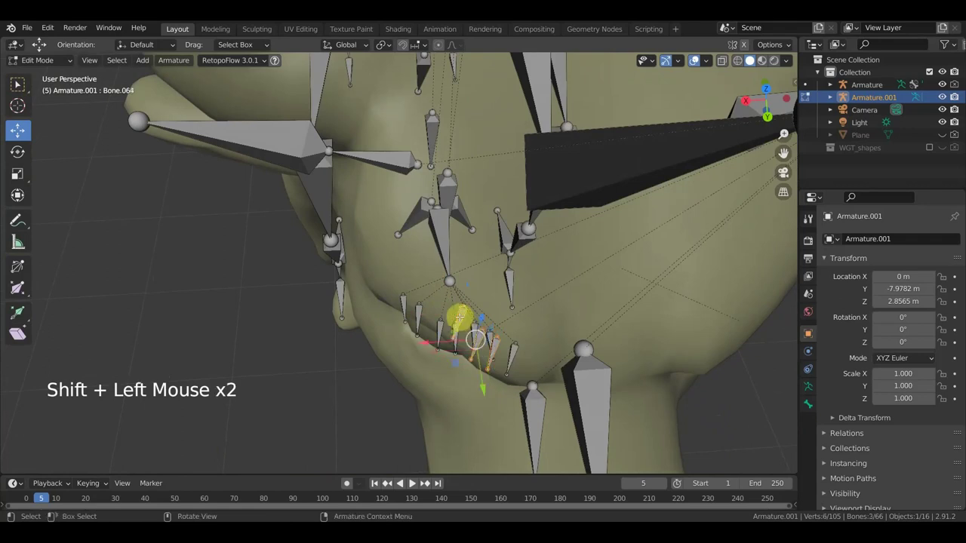
pyautogui.press('g')
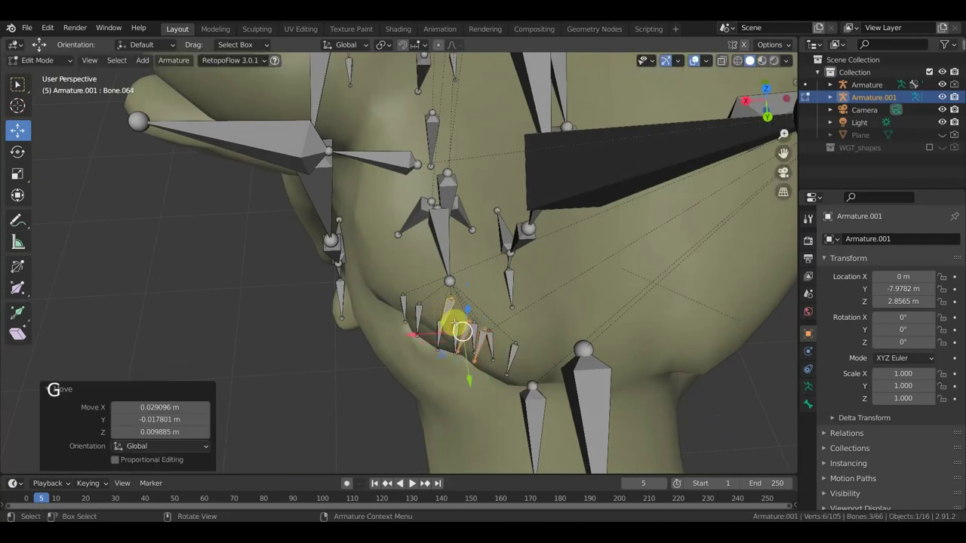
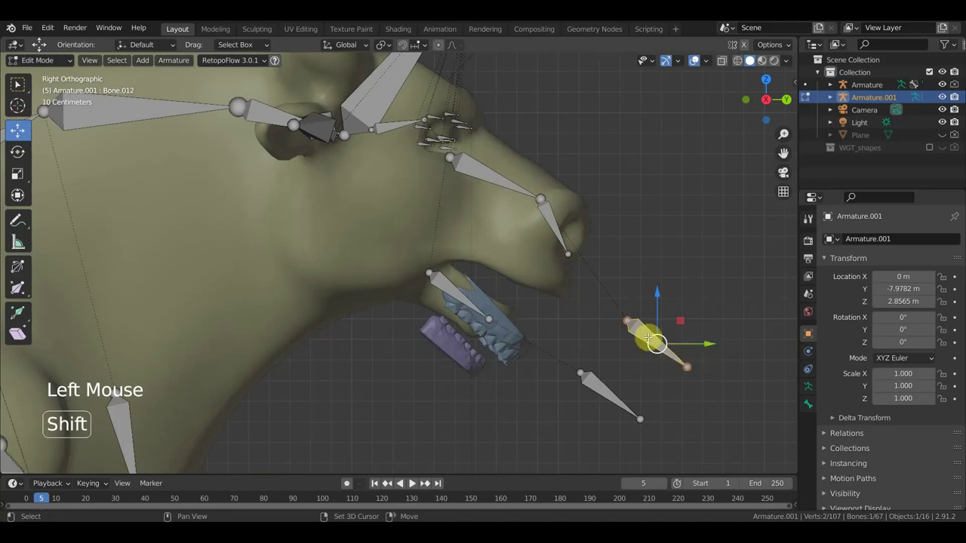
# Step: Duplicate a bone to the mouth corner, scale it small and move it onto the lip line
pyautogui.press('shift+d')
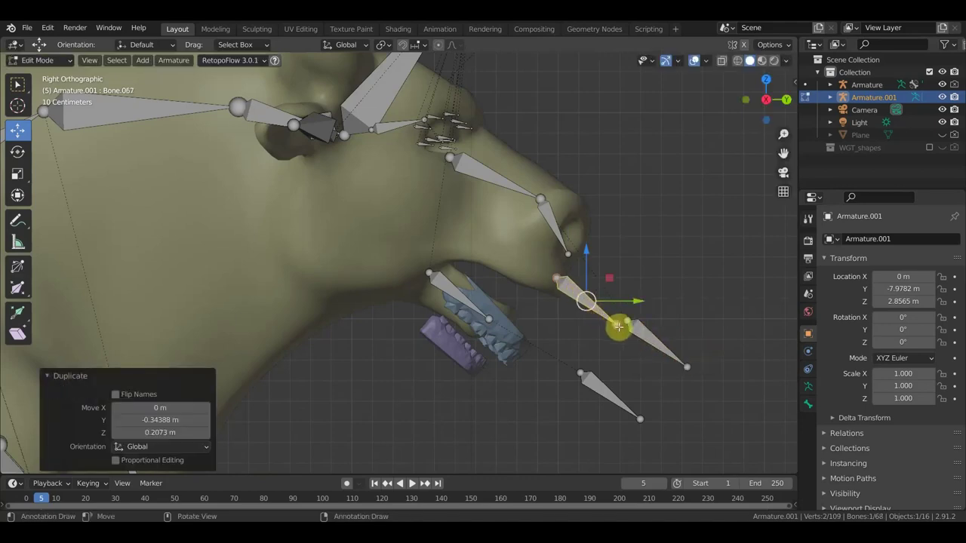
pyautogui.press('s')
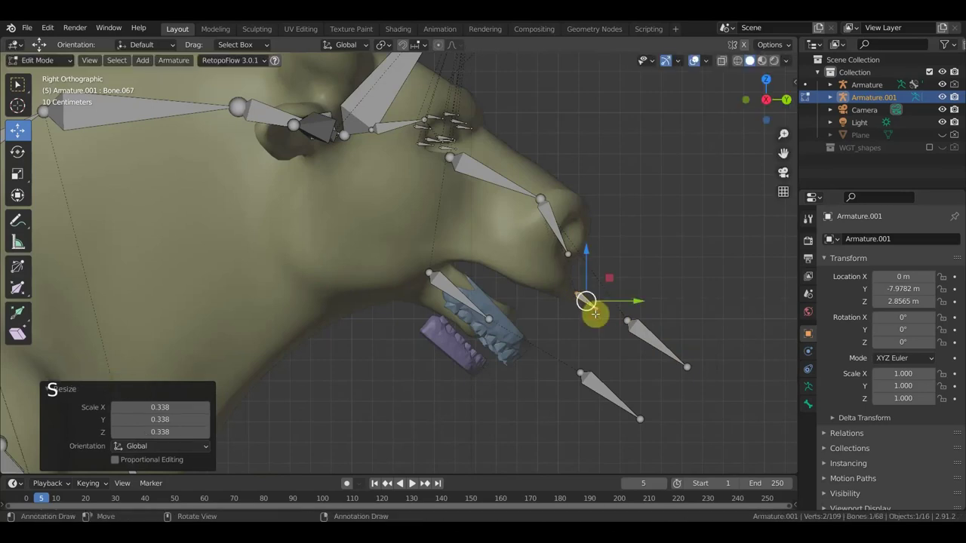
pyautogui.press('g')
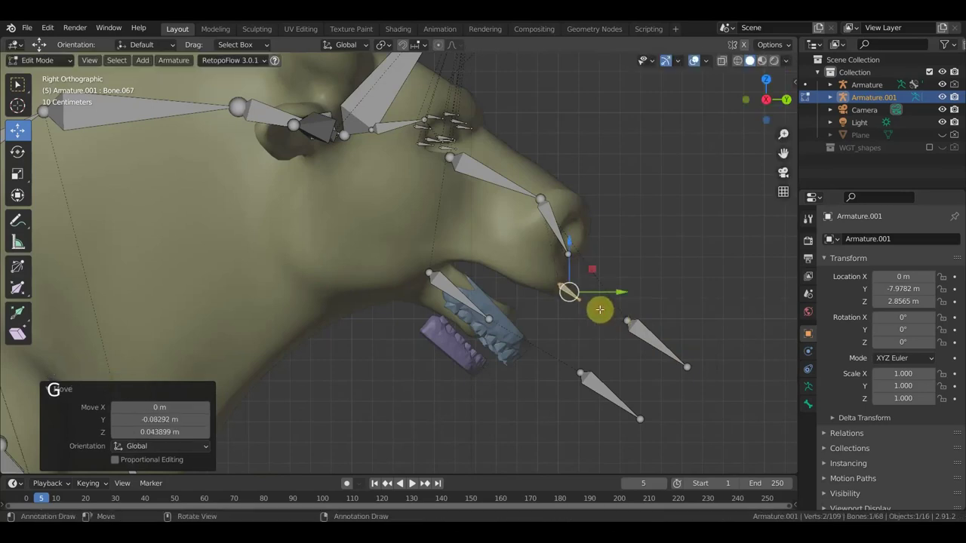
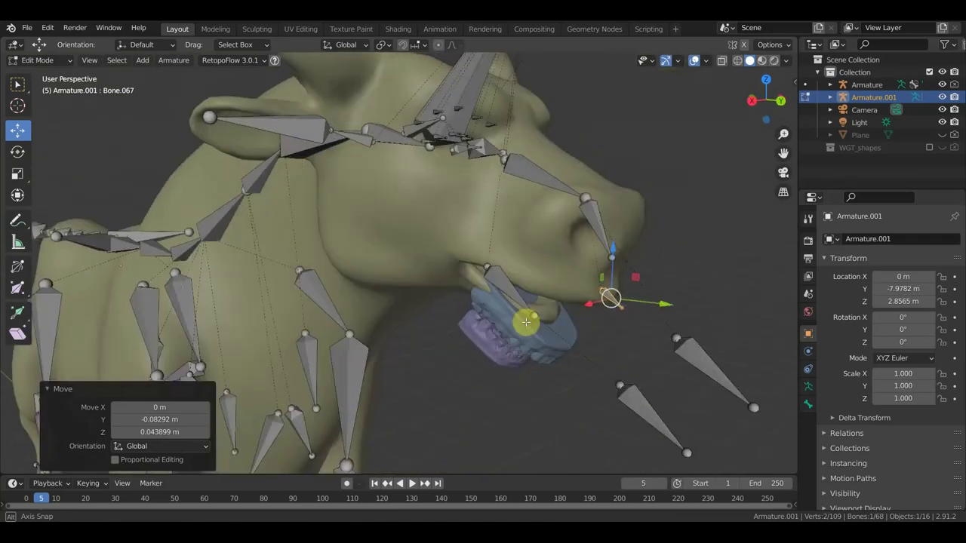
pyautogui.press('g')
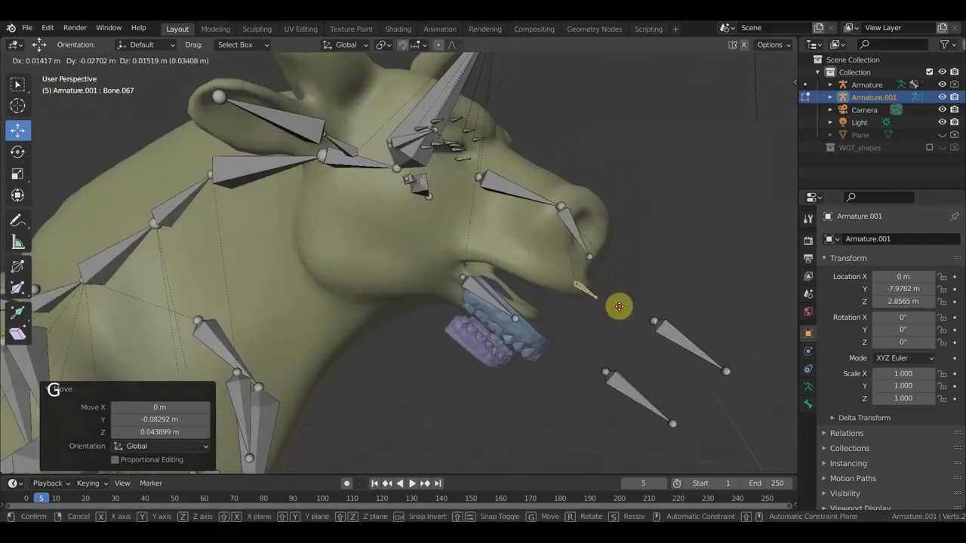
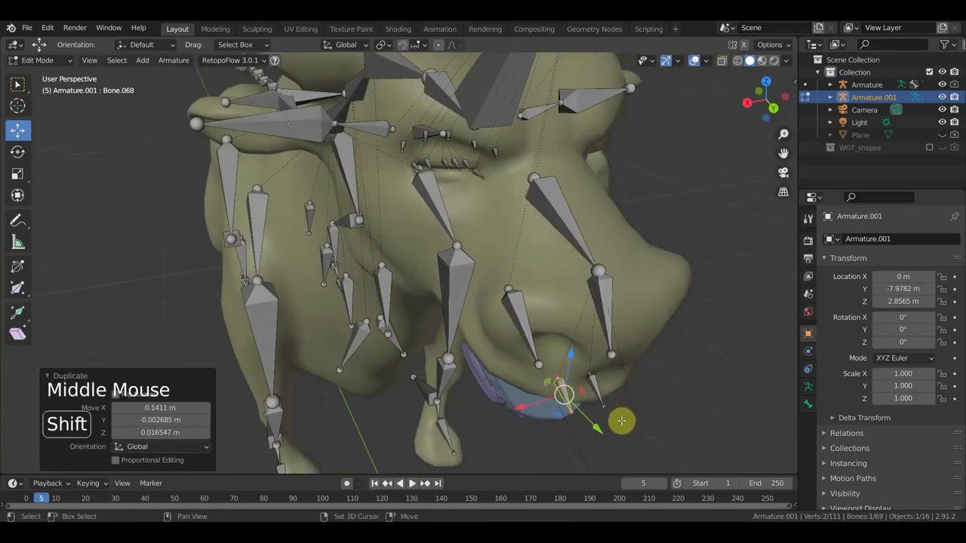
# Step: Duplicate a row of tiny bones along the lips up to Bone.072, rotating and moving each into alignment
pyautogui.press('shift+d')
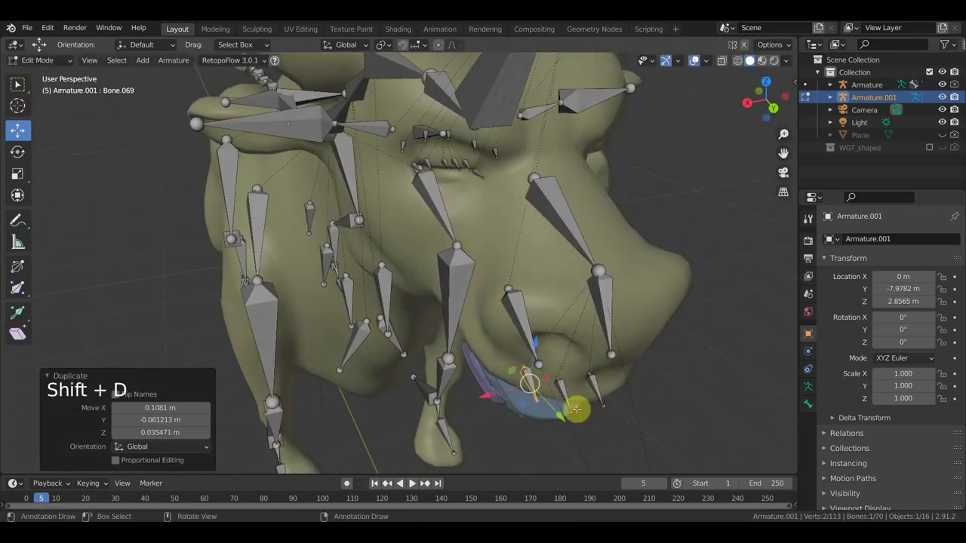
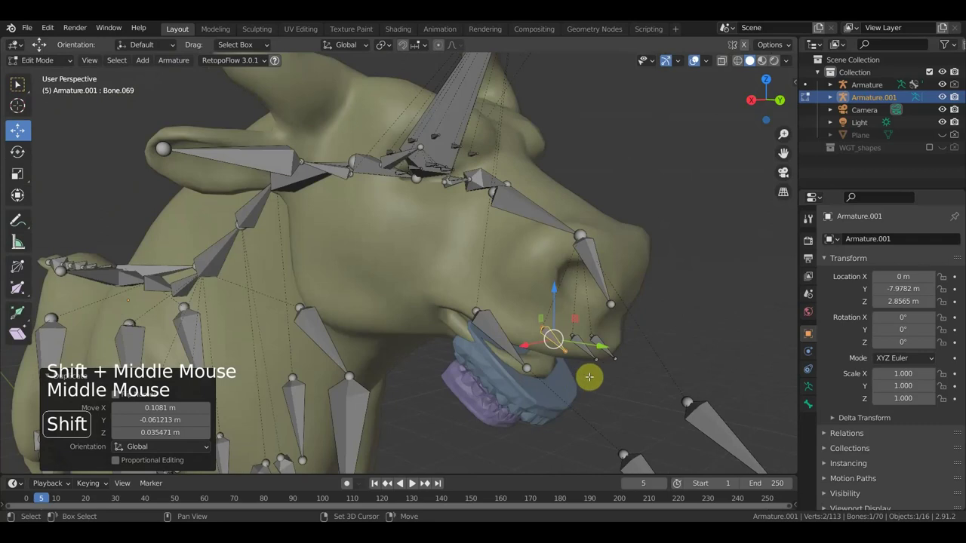
pyautogui.press('shift+d')
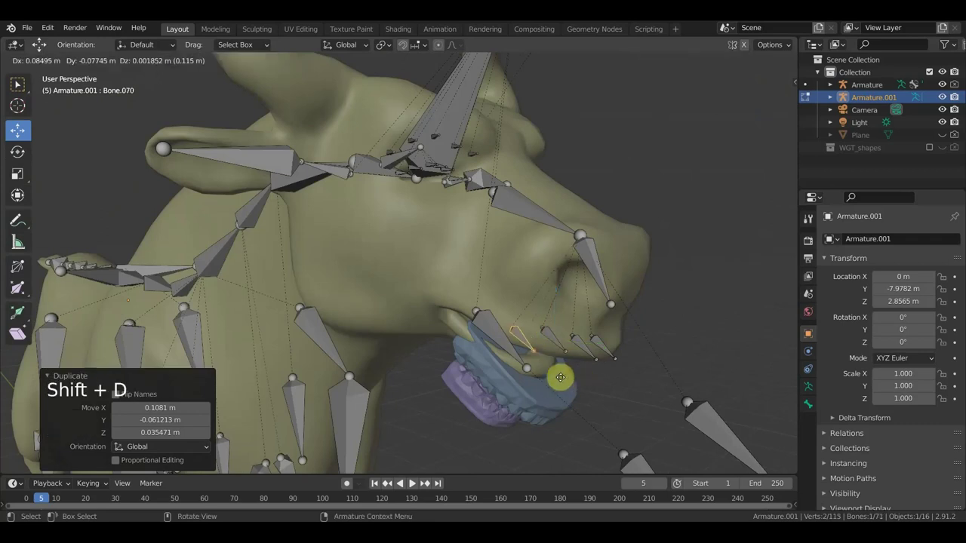
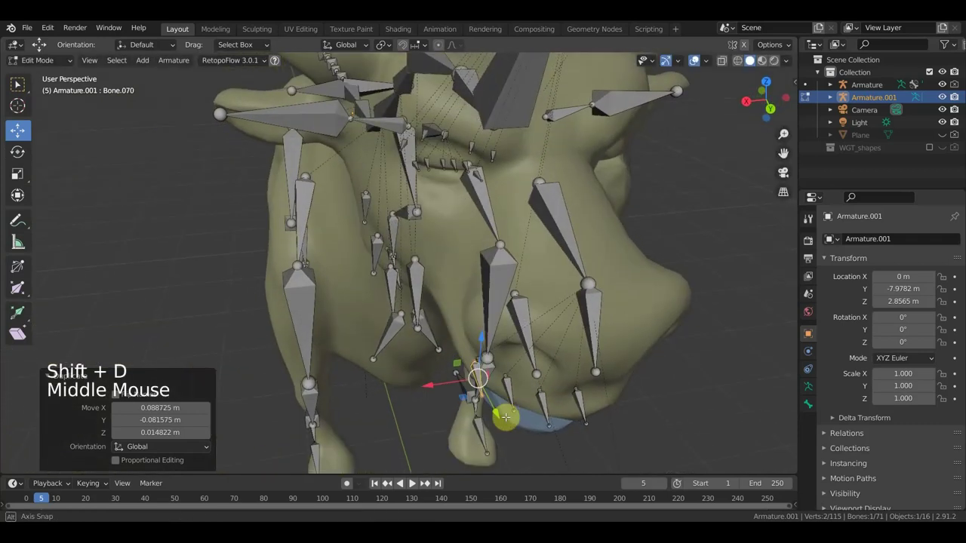
pyautogui.press('shift+d')
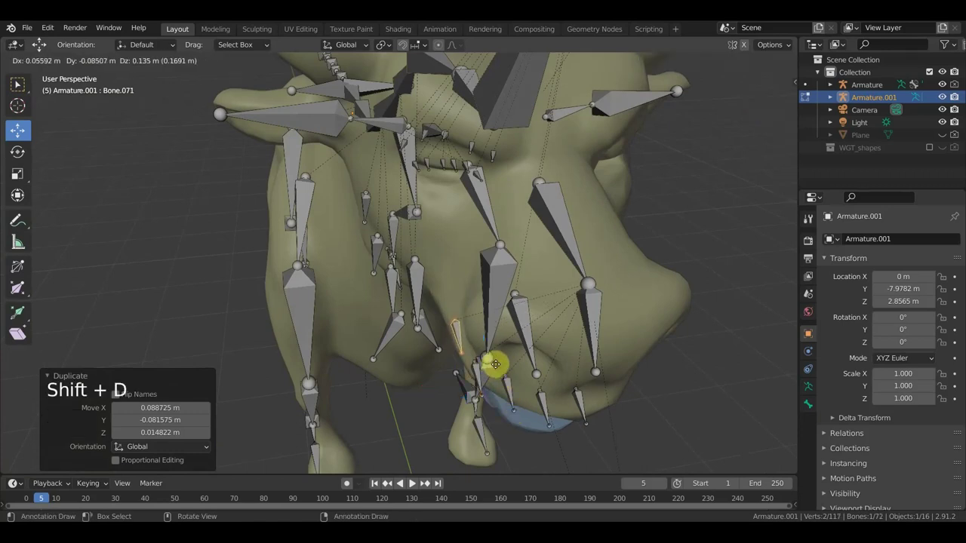
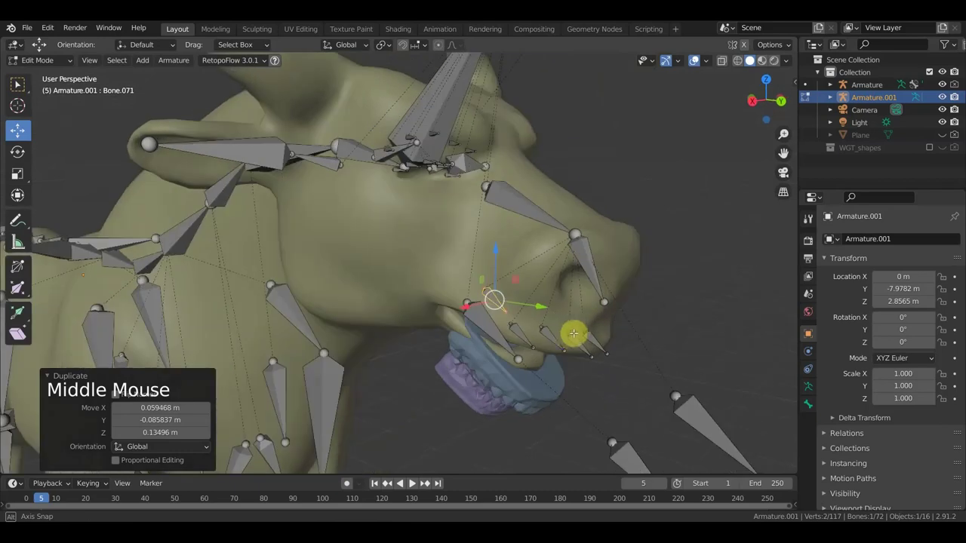
pyautogui.press('g')
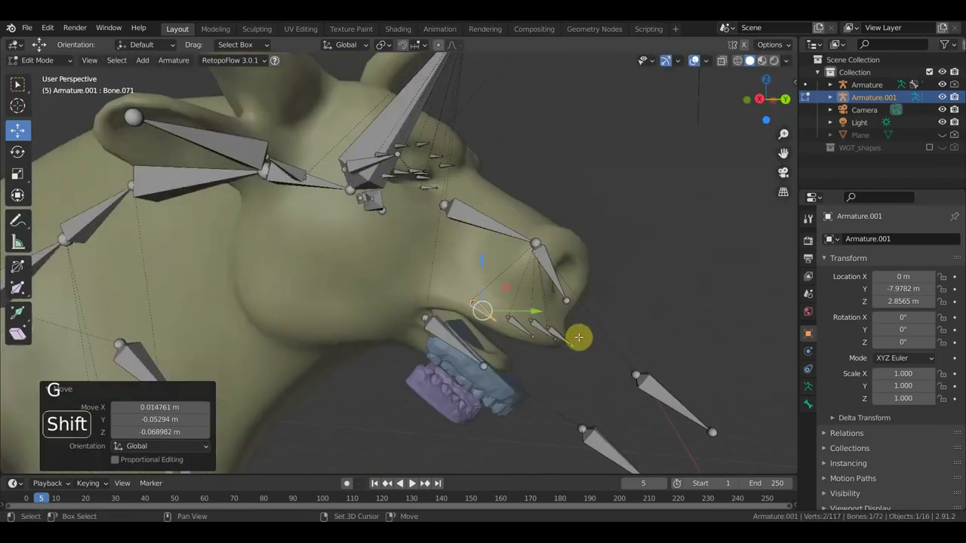
pyautogui.press('shift+d')
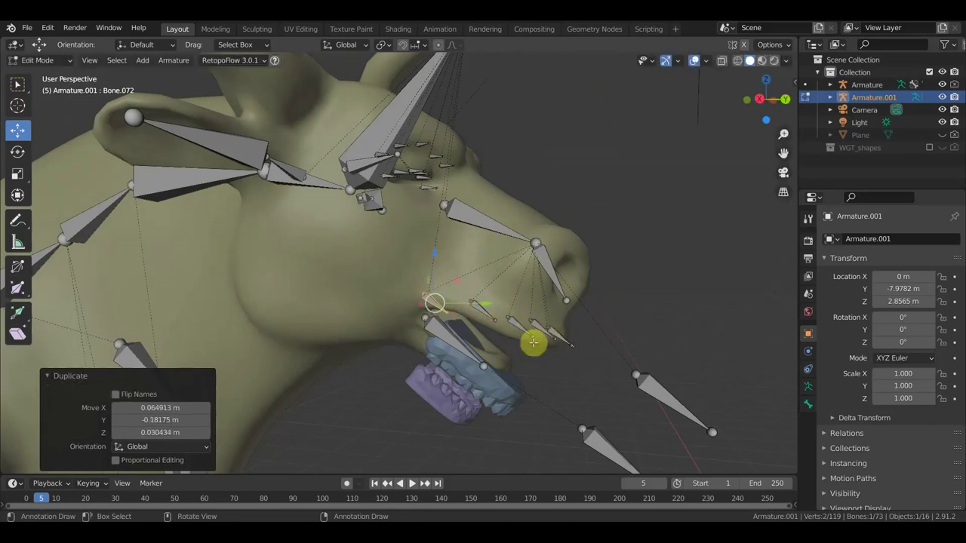
pyautogui.press('r')
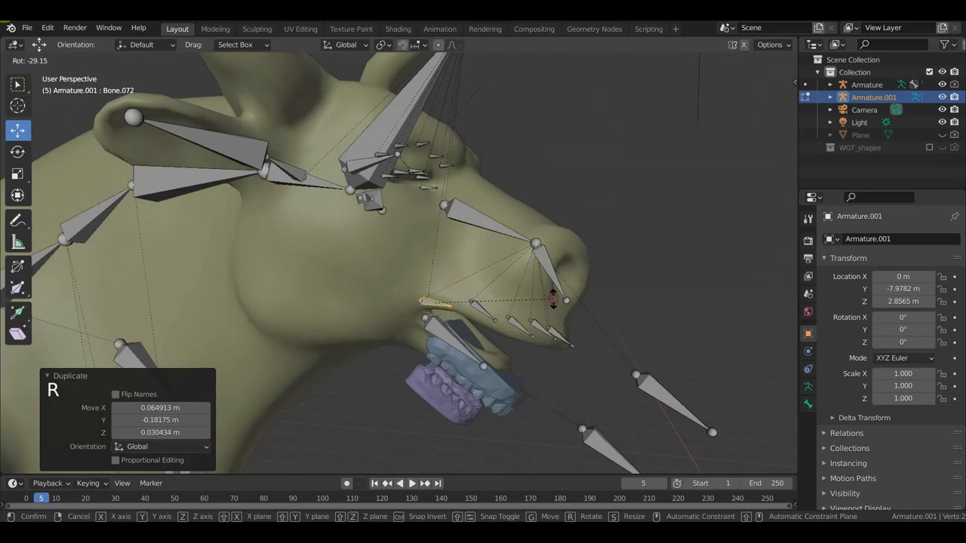
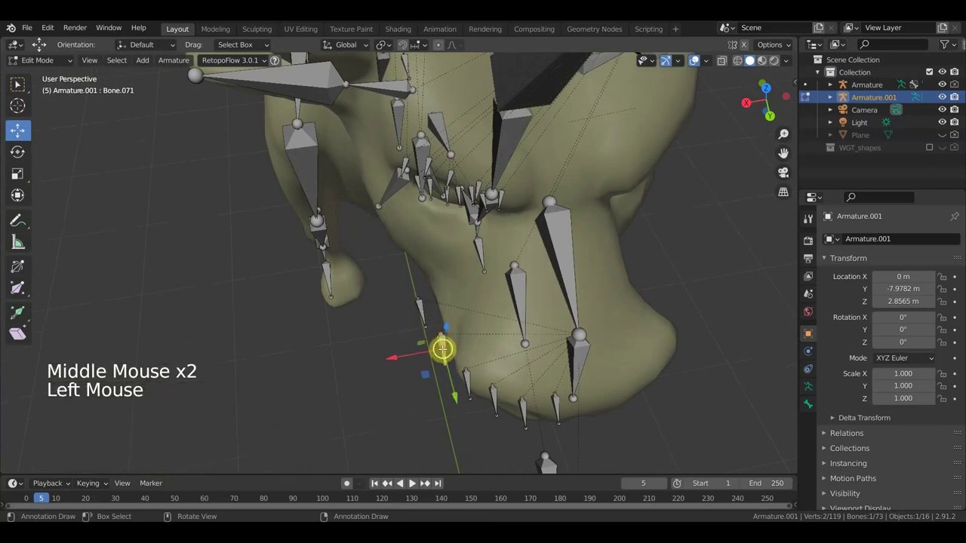
pyautogui.press('g')
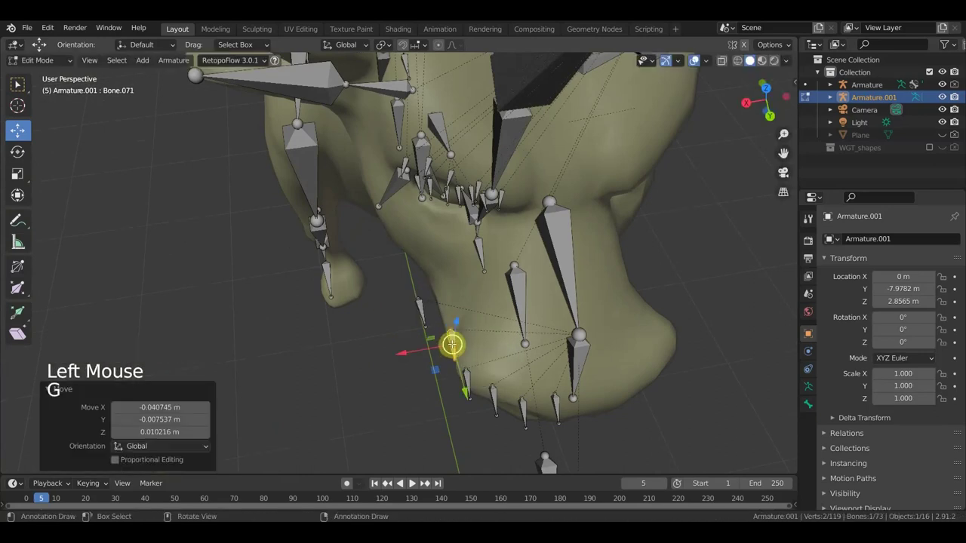
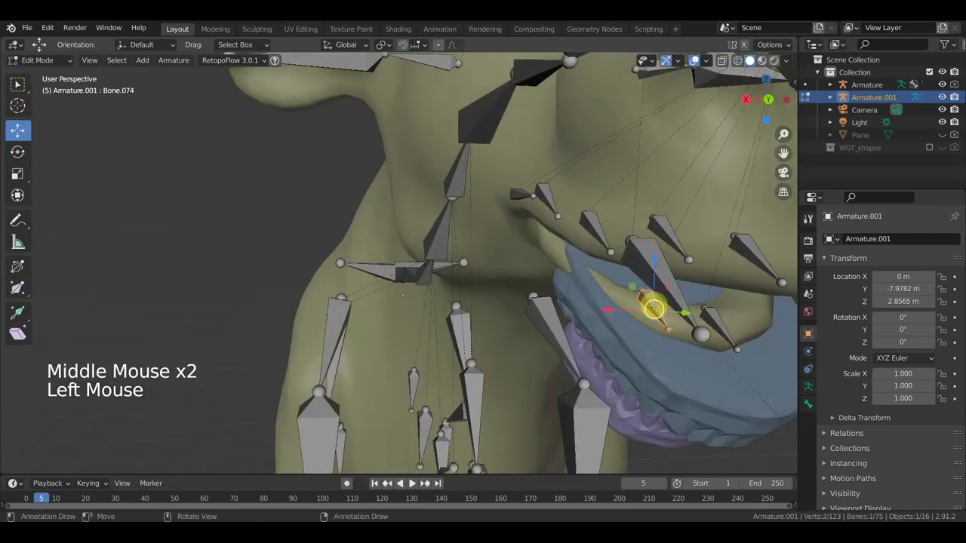
# Step: Duplicate another bone along the tongue inside the mouth
pyautogui.press('shift+d')
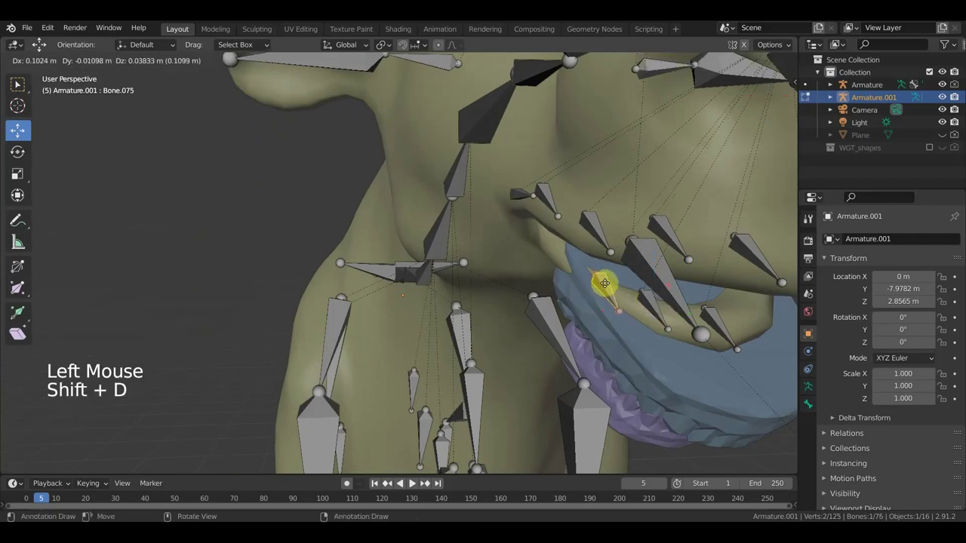
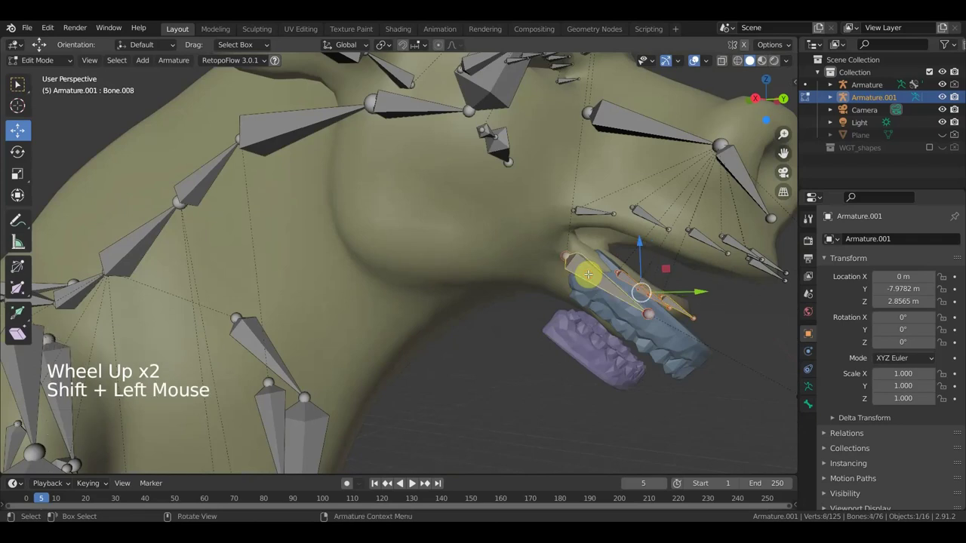
# Step: Parent the selected tongue bones to jaw bone Bone.008 with Keep Offset
pyautogui.press('ctrl+p')
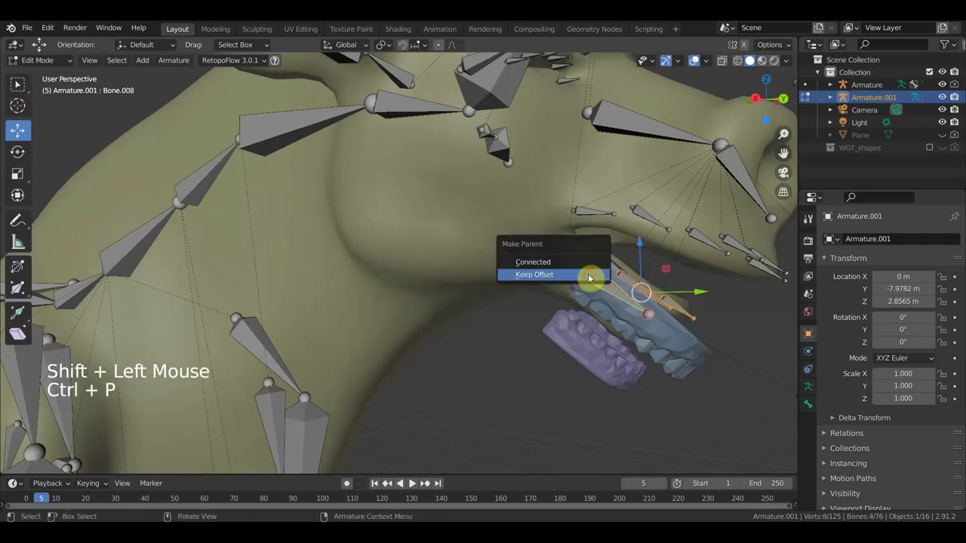
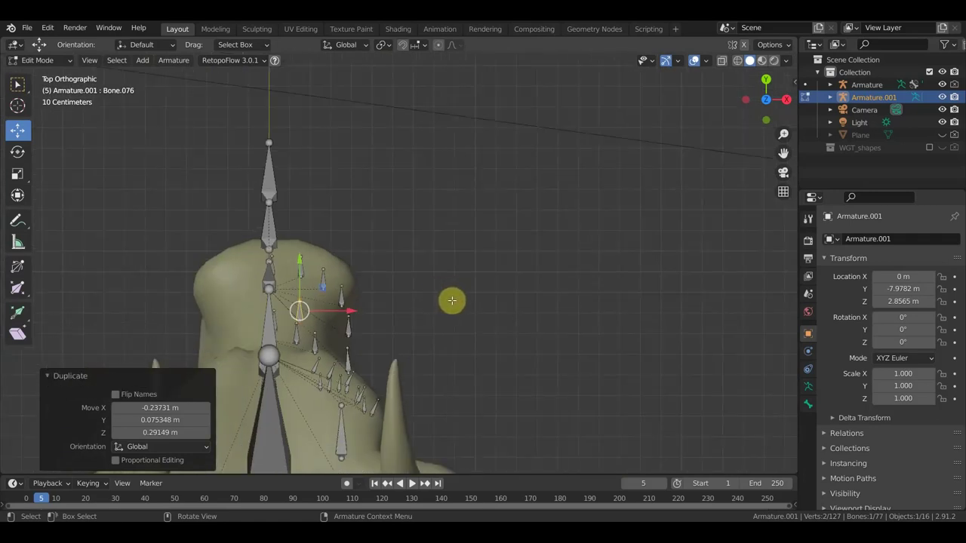
# Step: Rotate and move Bone.076 into place beside the bull's eye
pyautogui.press('r')
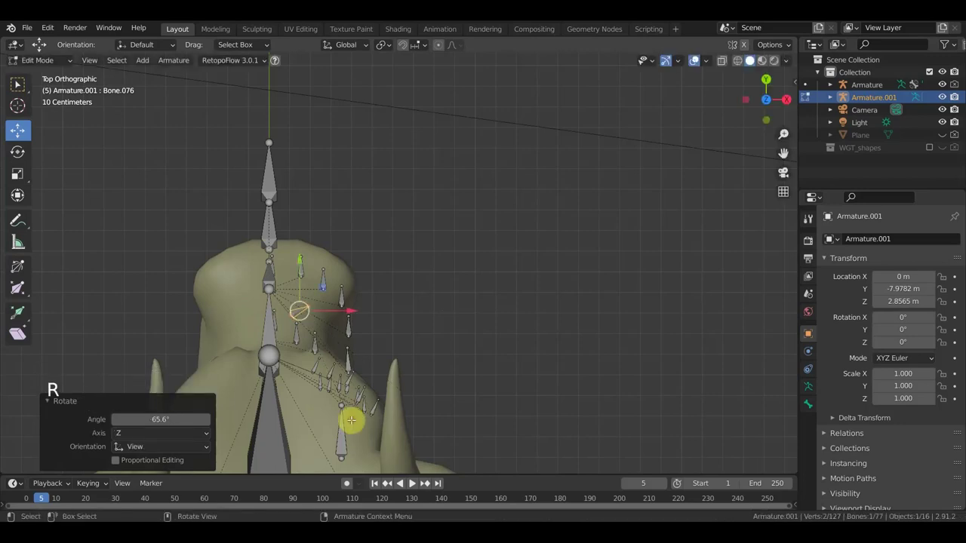
pyautogui.press('g')
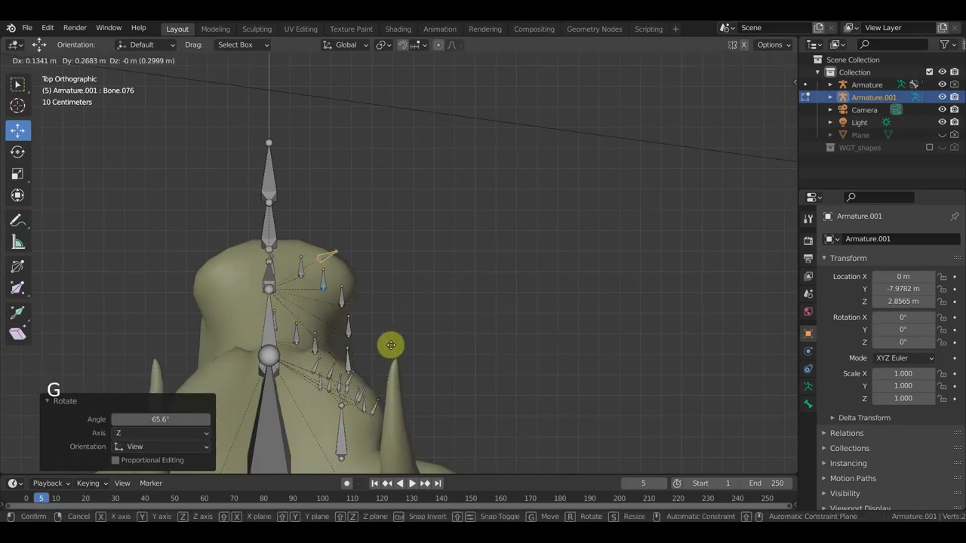
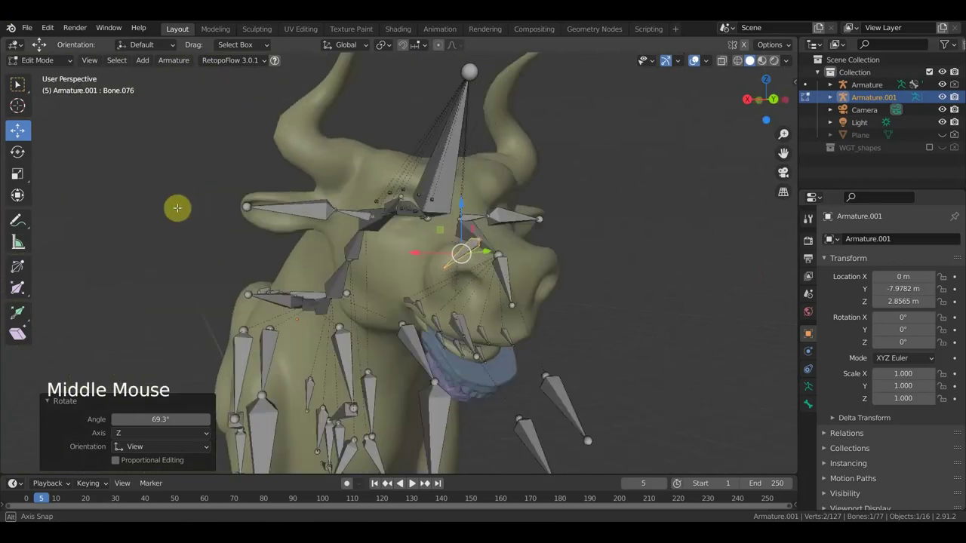
pyautogui.press('r')
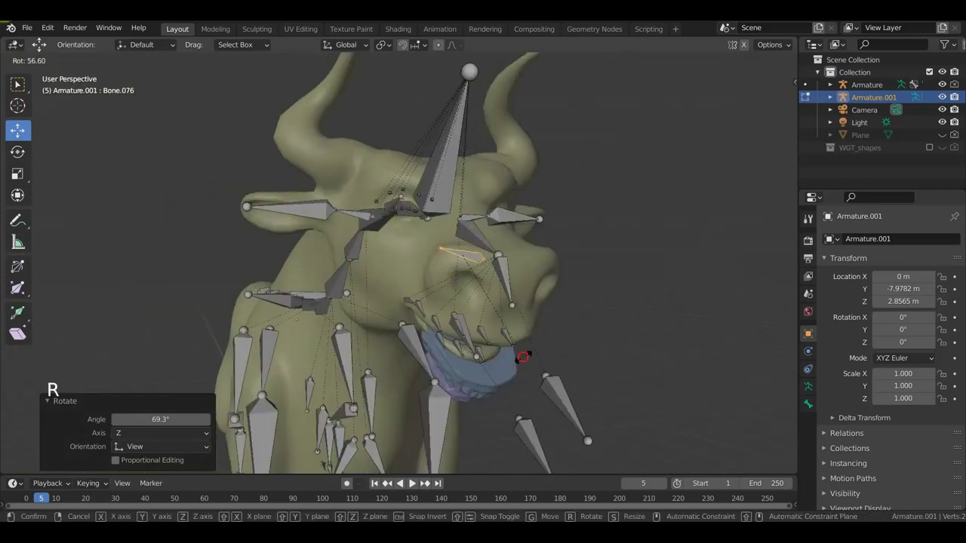
pyautogui.press('g')
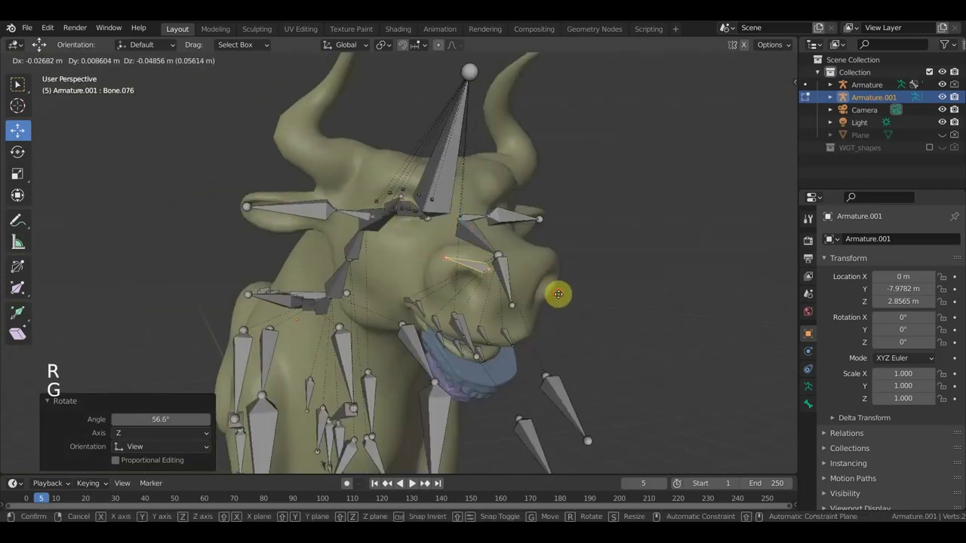
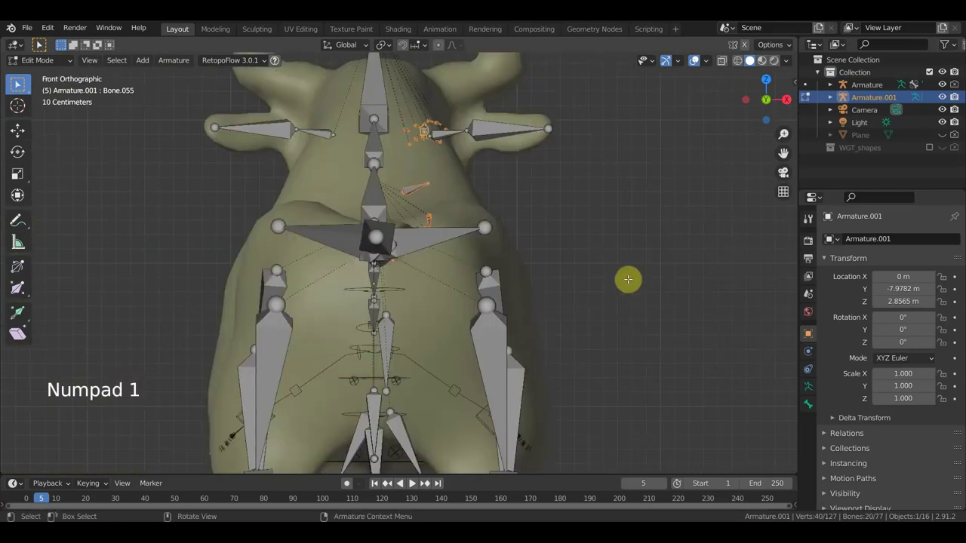
# Step: View the head from directly above to check the mirrored eye bones
pyautogui.press('KP_7')
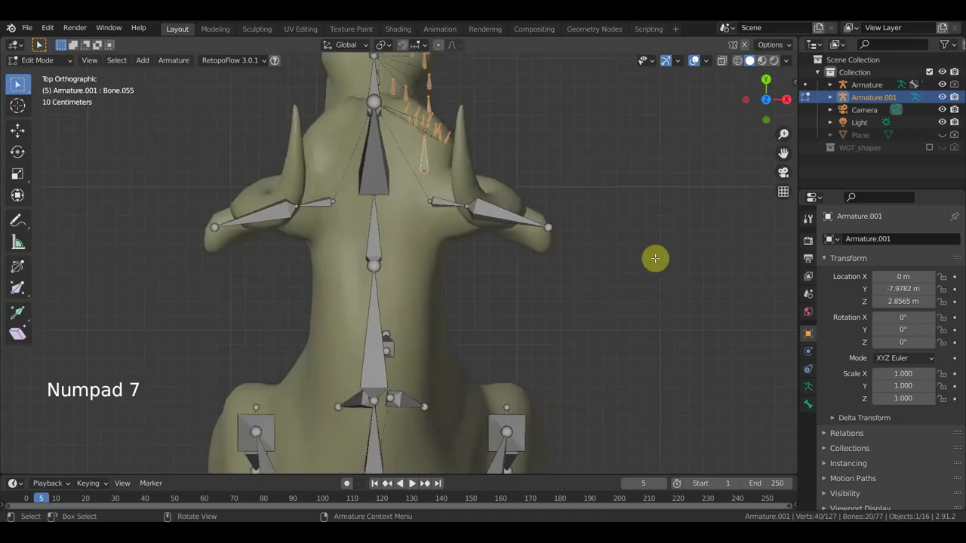
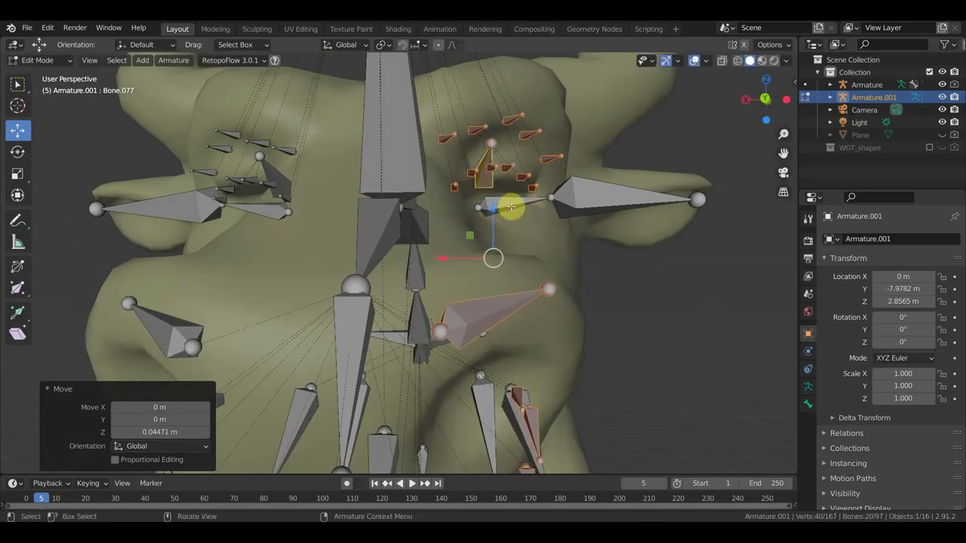
# Step: Check the head from the front, return the armature to Object Mode and select the bull mesh
pyautogui.press('KP_1')
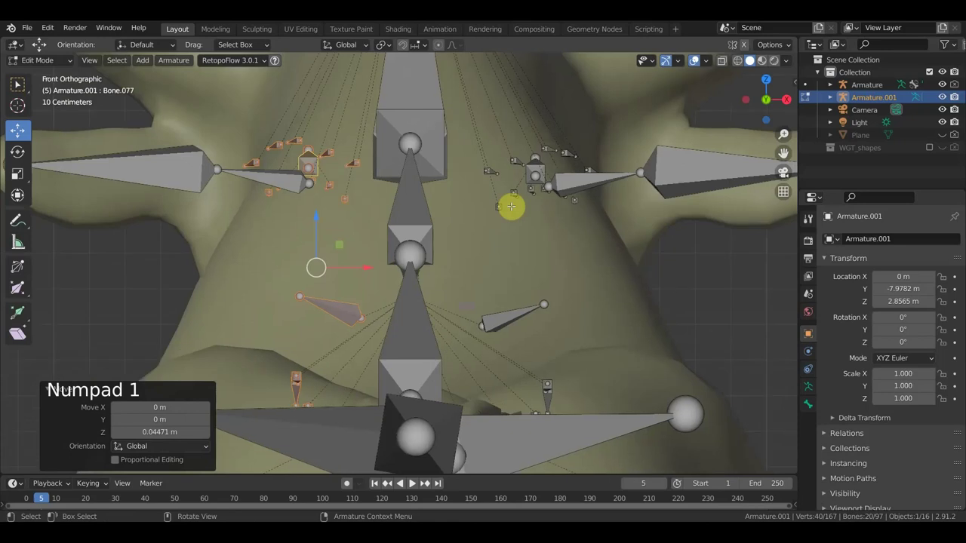
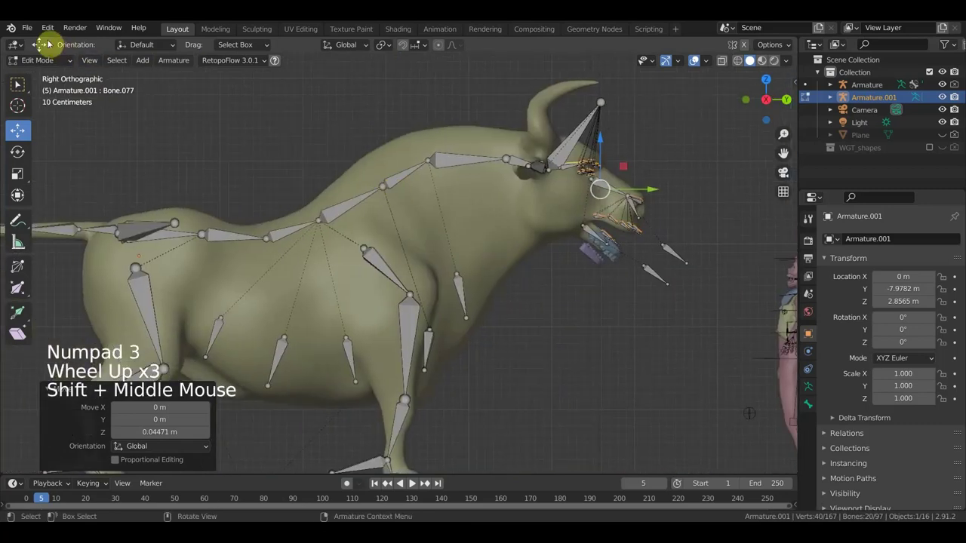
pyautogui.click(45, 64)
pyautogui.click(471, 242)
# Step: Add Armature.001 to the selection and parent the mesh to it With Automatic Weights
pyautogui.doubleClick(594, 156)
pyautogui.press('ctrl+p')
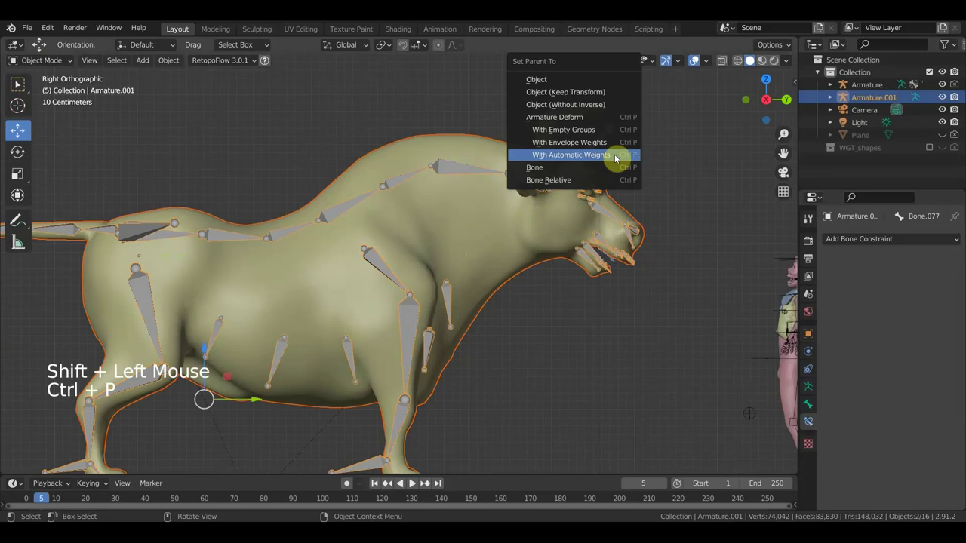
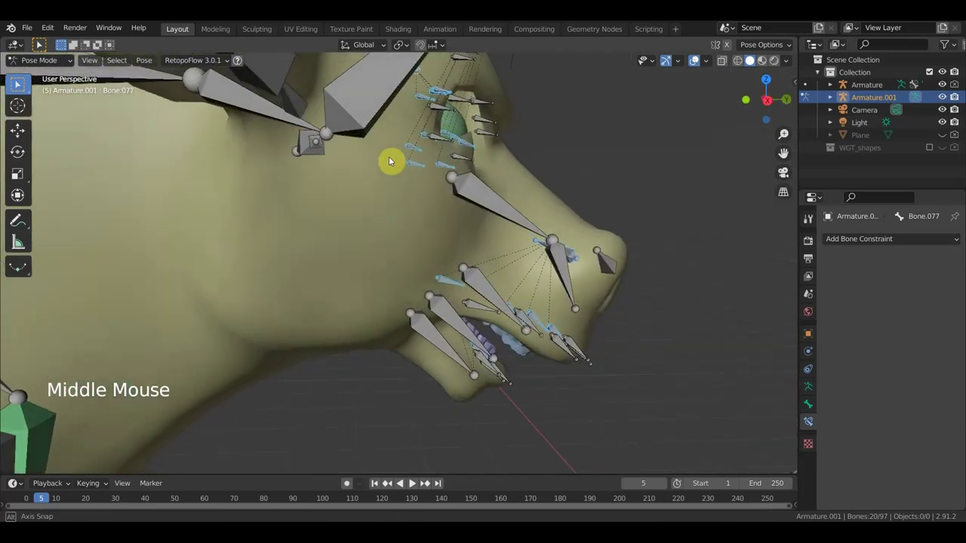
pyautogui.middleClick(428, 184)
pyautogui.middleClick(434, 179)
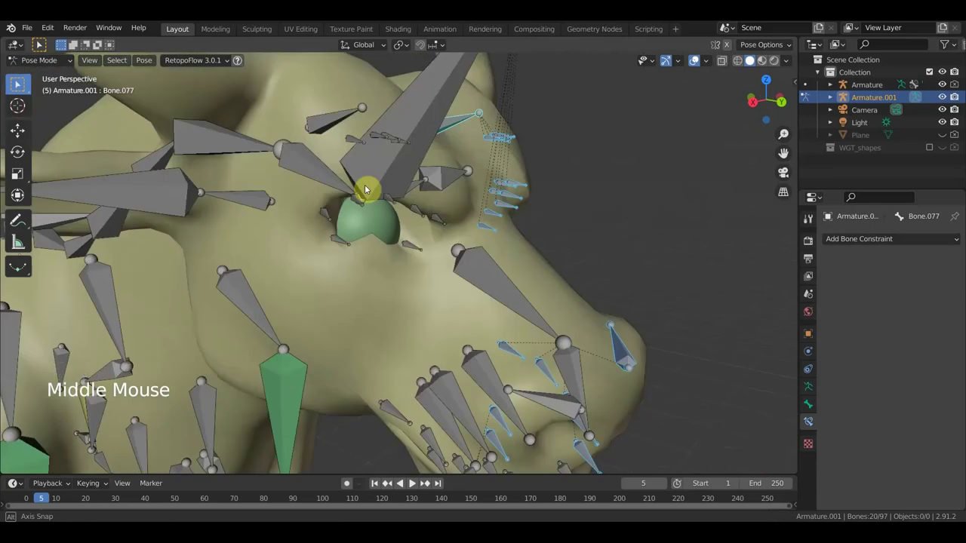
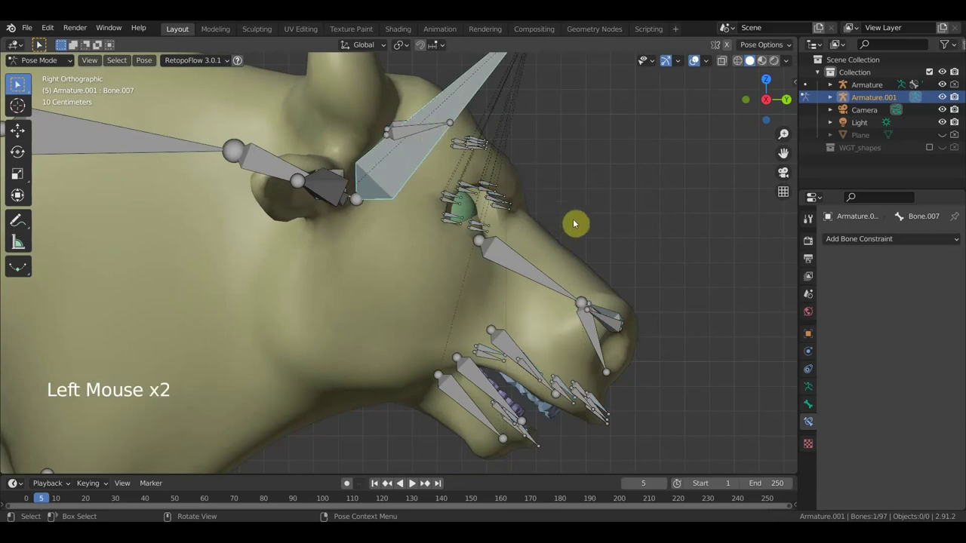
pyautogui.press('r')
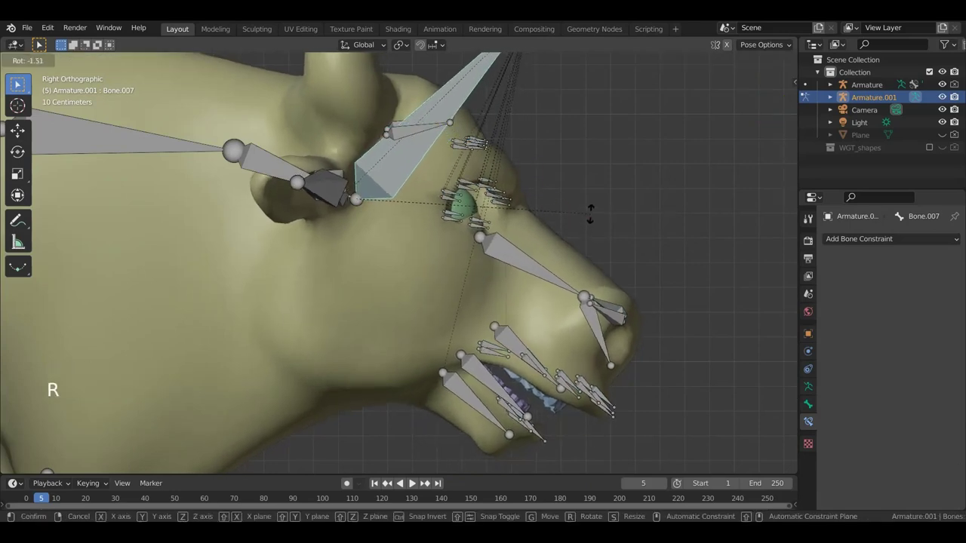
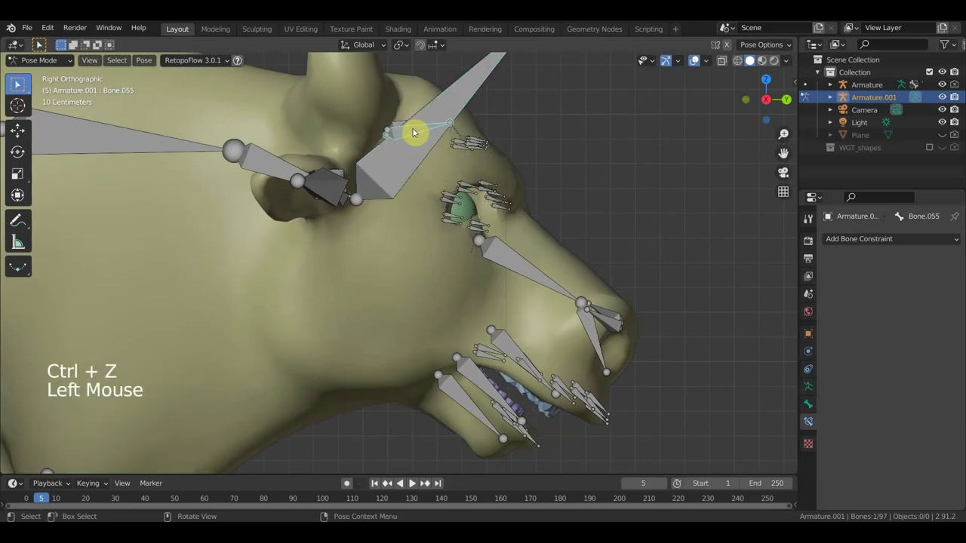
pyautogui.press('r')
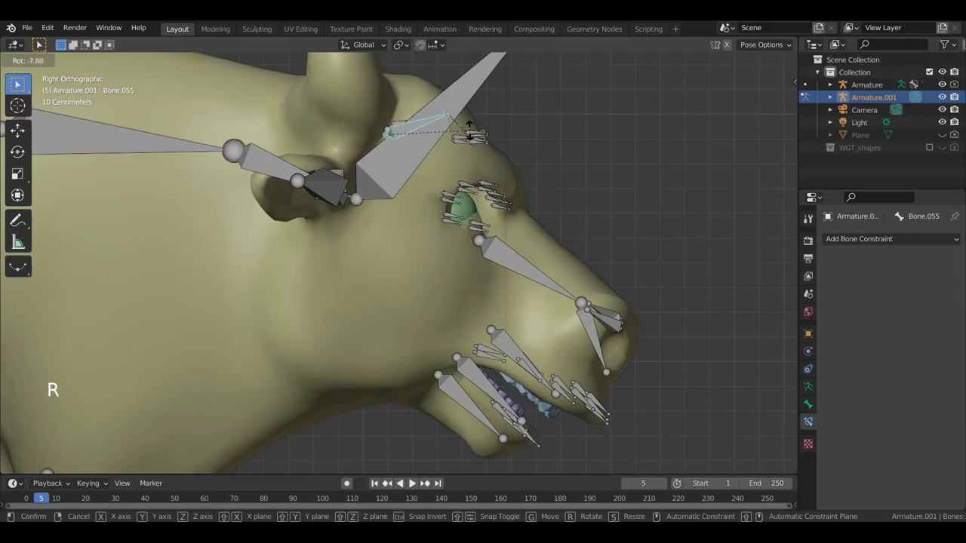
pyautogui.middleClick(437, 147)
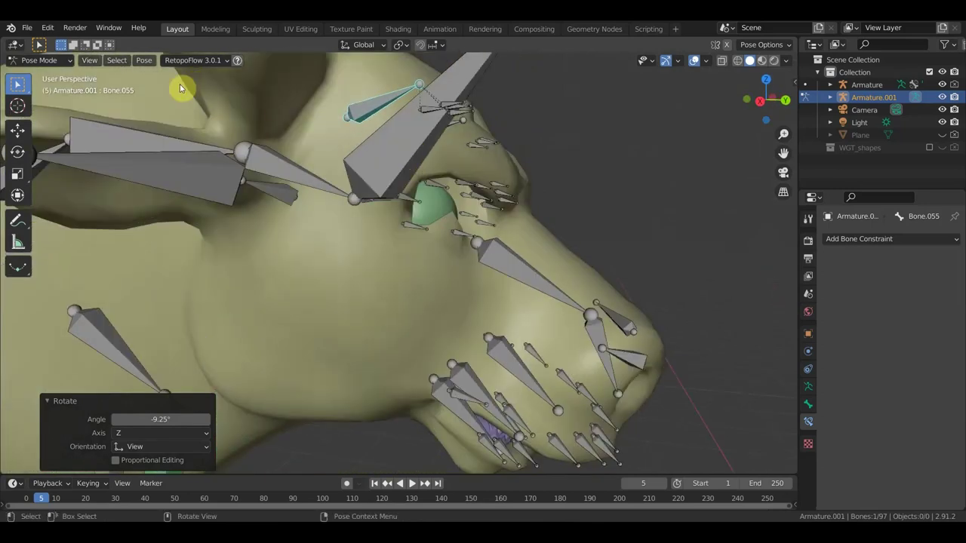
# Step: In Edit Mode, parent the eye bone to head bone Bone.007 with Keep Offset
pyautogui.click(40, 65)
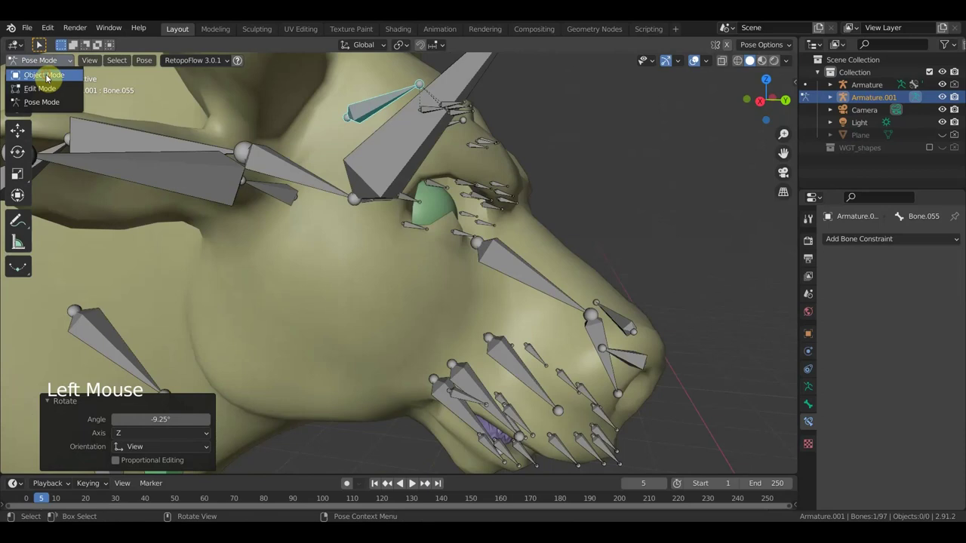
pyautogui.click(55, 68)
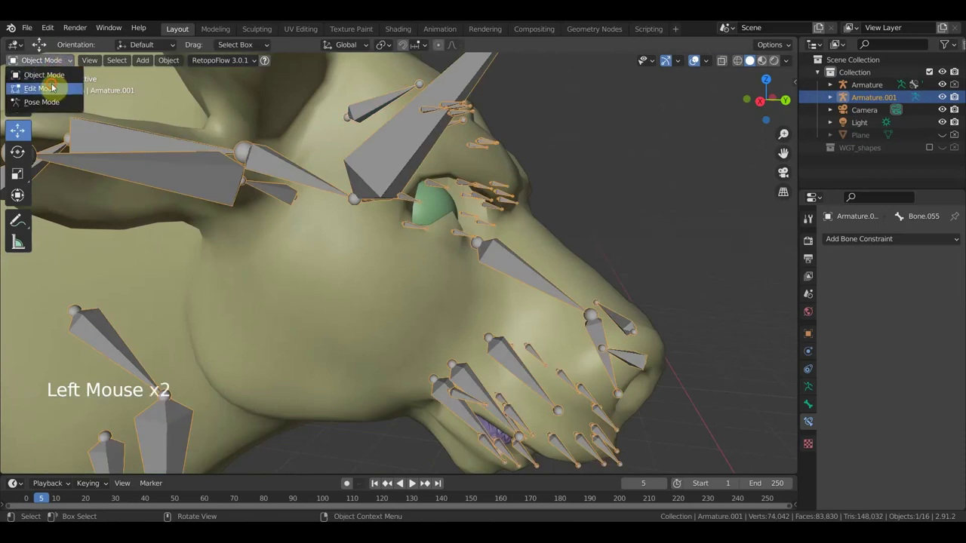
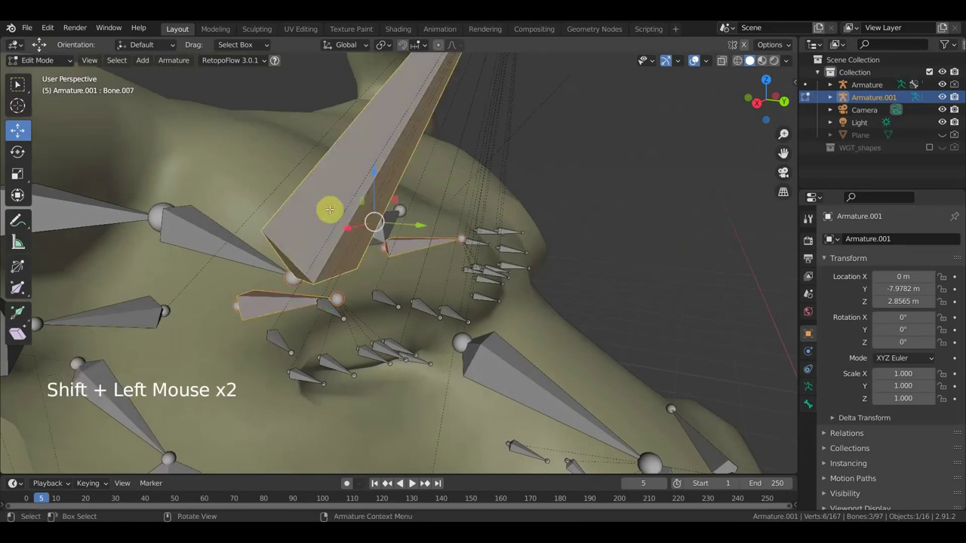
pyautogui.press('ctrl+p')
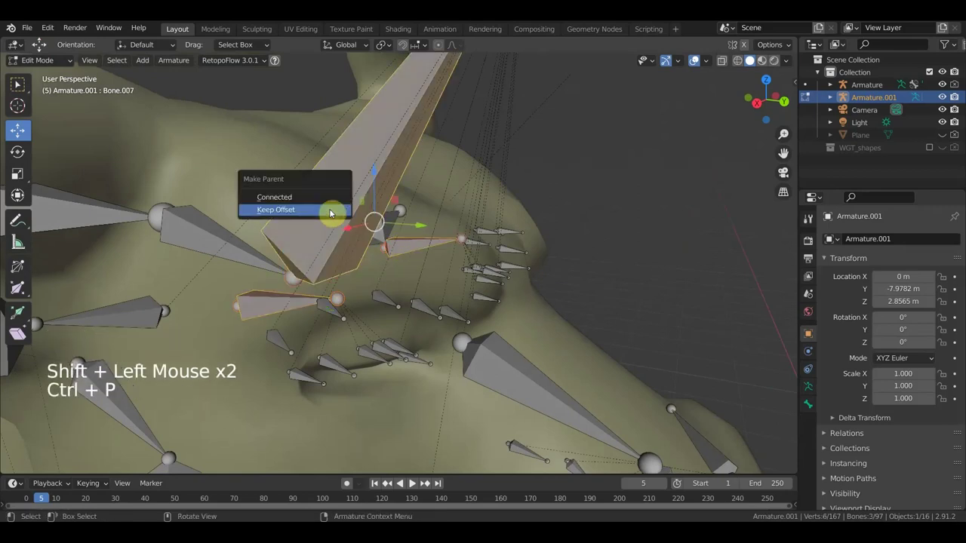
pyautogui.click(42, 64)
# Step: Return to Object Mode and select the bull mesh together with the armature
pyautogui.scroll(-3)
pyautogui.middleClick(363, 237)
pyautogui.click(357, 380)
pyautogui.click(415, 254)
# Step: Re-parent the mesh to Armature.001 With Automatic Weights and inspect the eyelid area
pyautogui.press('ctrl+p')
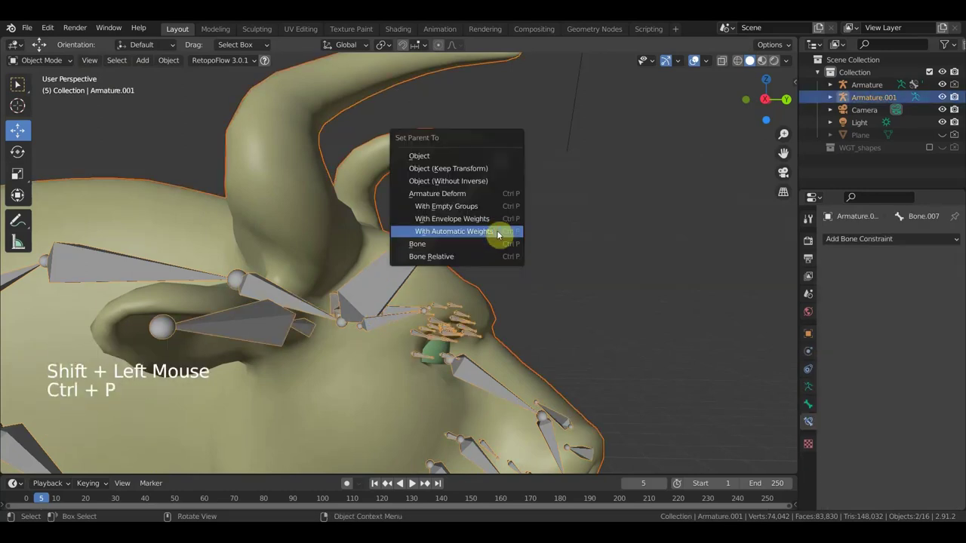
pyautogui.scroll(-3)
pyautogui.middleClick(438, 258)
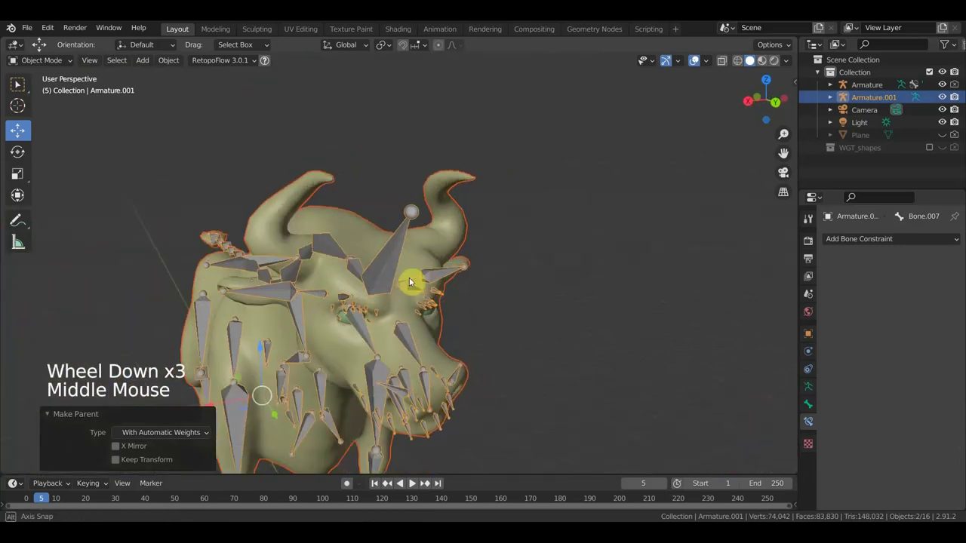
pyautogui.scroll(3)
pyautogui.middleClick(441, 265)
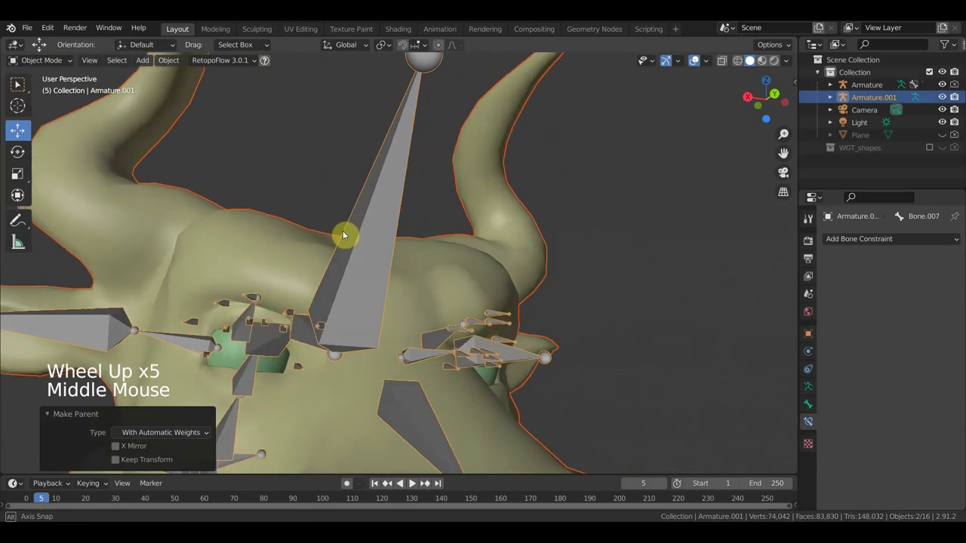
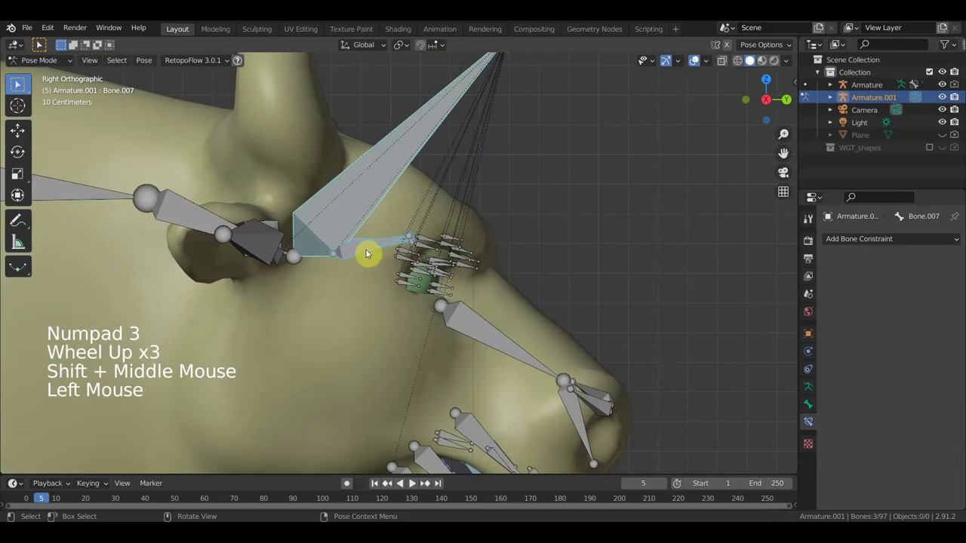
pyautogui.press('r')
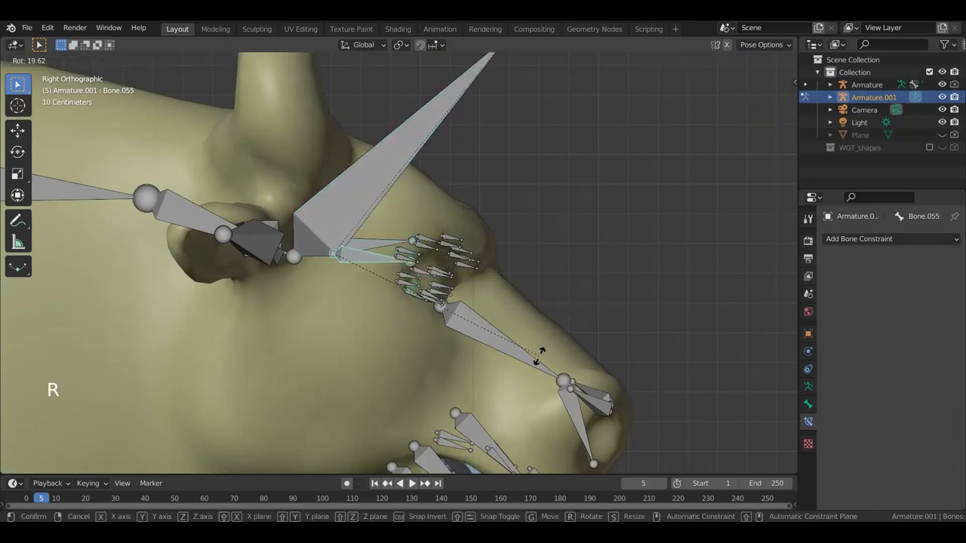
pyautogui.click(694, 67)
pyautogui.middleClick(605, 237)
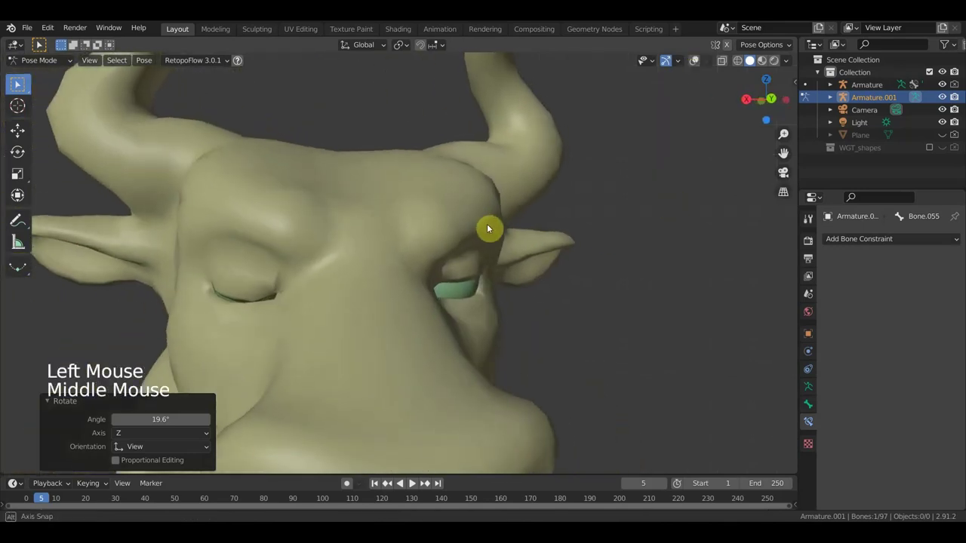
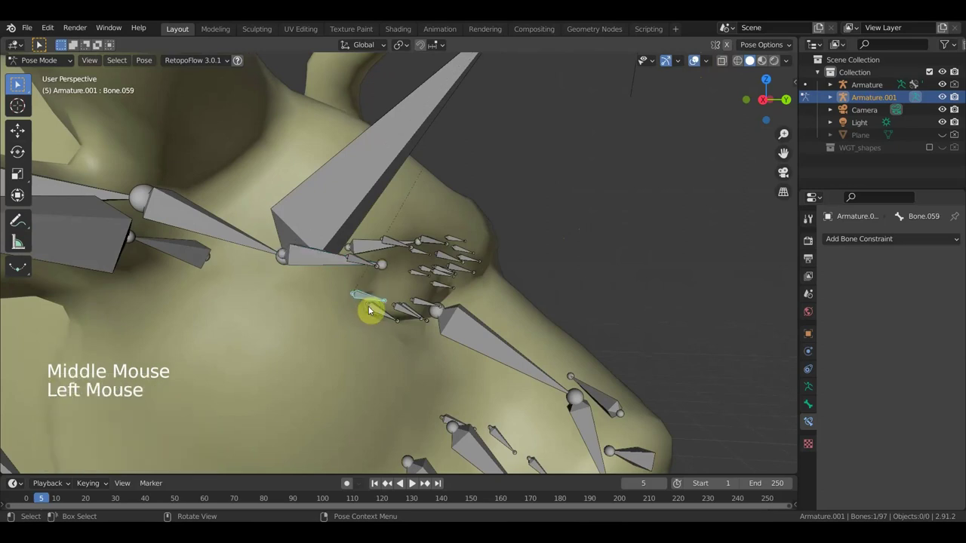
pyautogui.press('r')
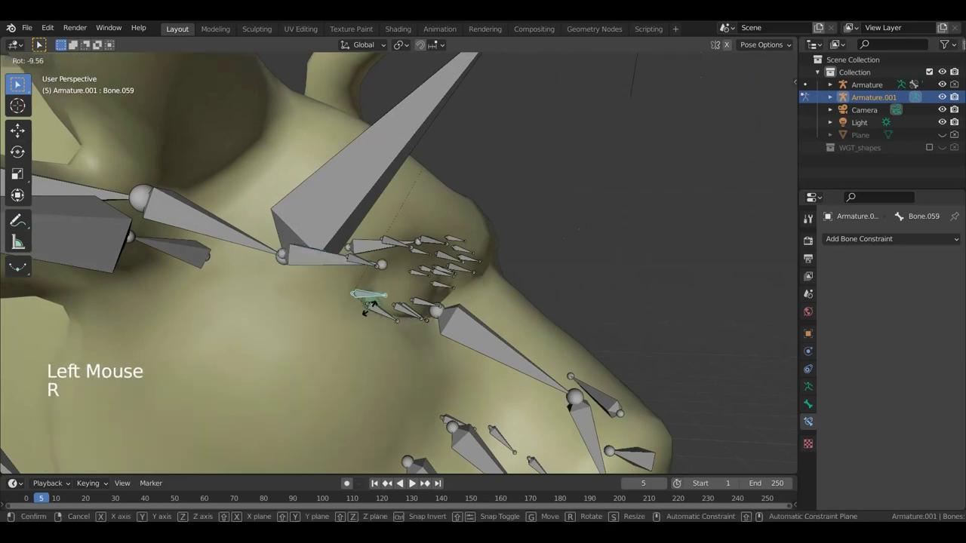
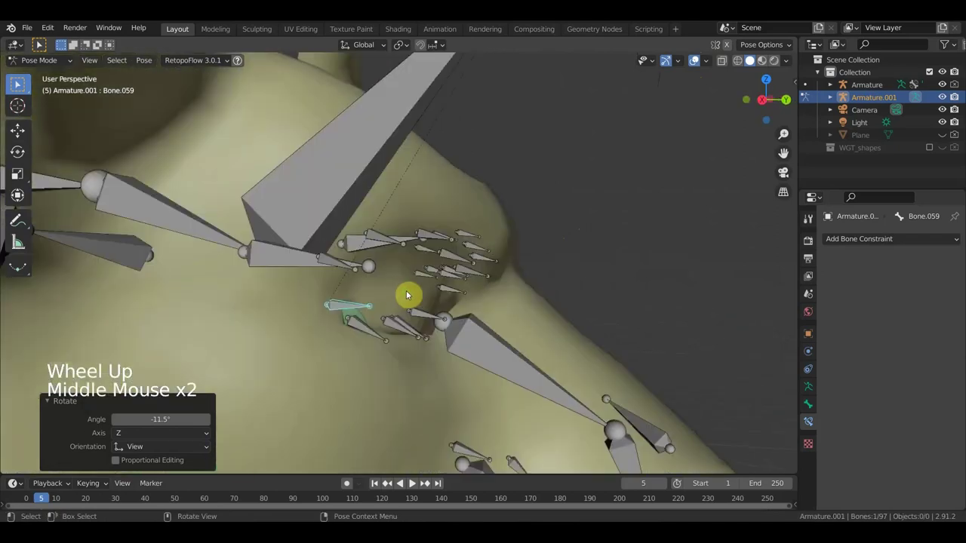
pyautogui.press('ctrl+z')
pyautogui.press('ctrl+z')
pyautogui.press('ctrl+z')
# Step: View the bull from the right side and save the file via File > Save
pyautogui.press('KP_1')
pyautogui.scroll(-3)
pyautogui.press('KP_3')
pyautogui.scroll(-3)
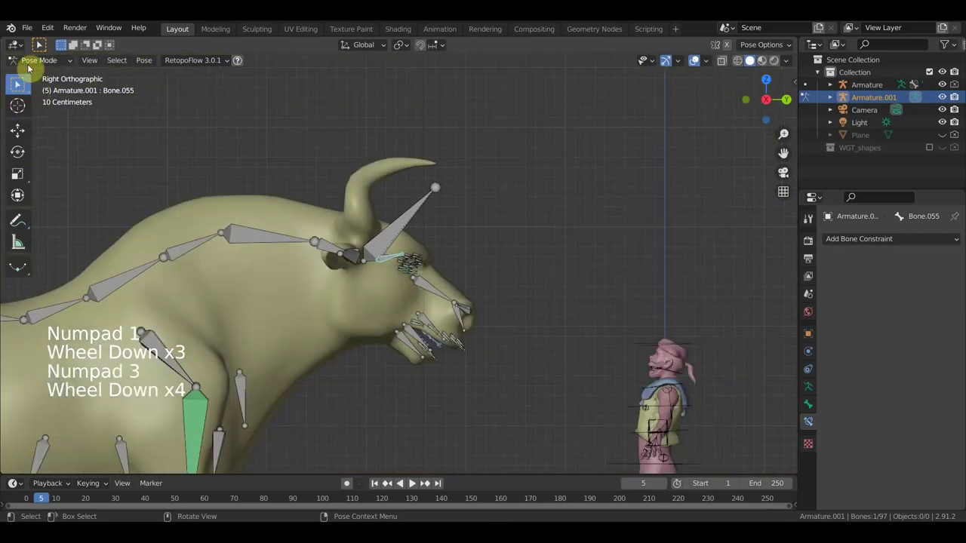
pyautogui.click(31, 29)
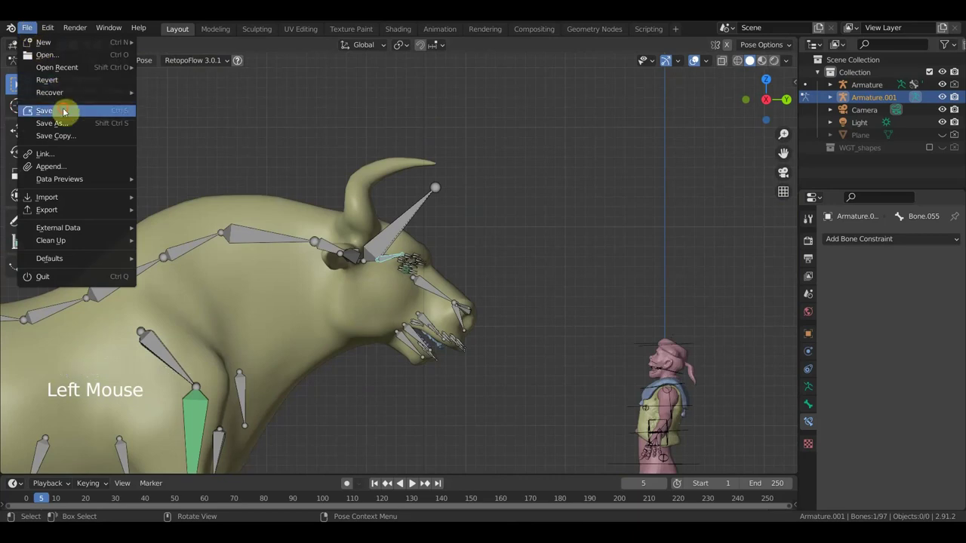
pyautogui.scroll(3)
pyautogui.click(410, 397)
# Step: Test-rotate snout bone Bone.010 and face bone Bone.009 in Pose Mode to check muzzle deformation
pyautogui.press('r')
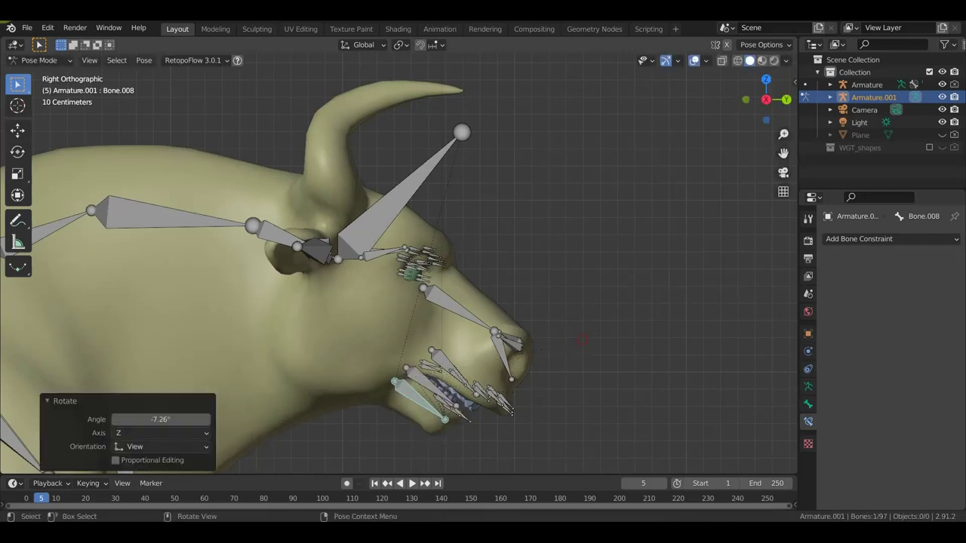
pyautogui.middleClick(541, 346)
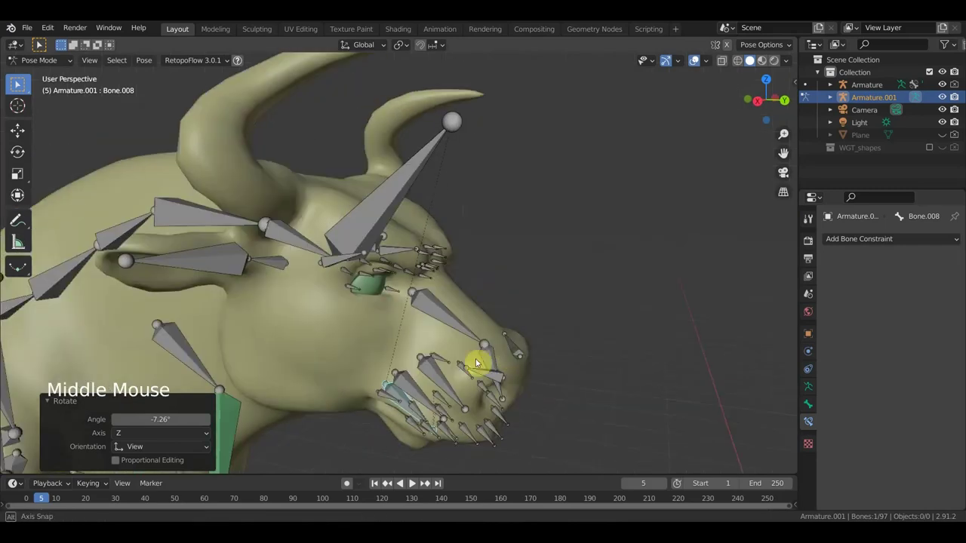
pyautogui.middleClick(500, 367)
pyautogui.click(514, 374)
pyautogui.middleClick(531, 385)
pyautogui.press('r')
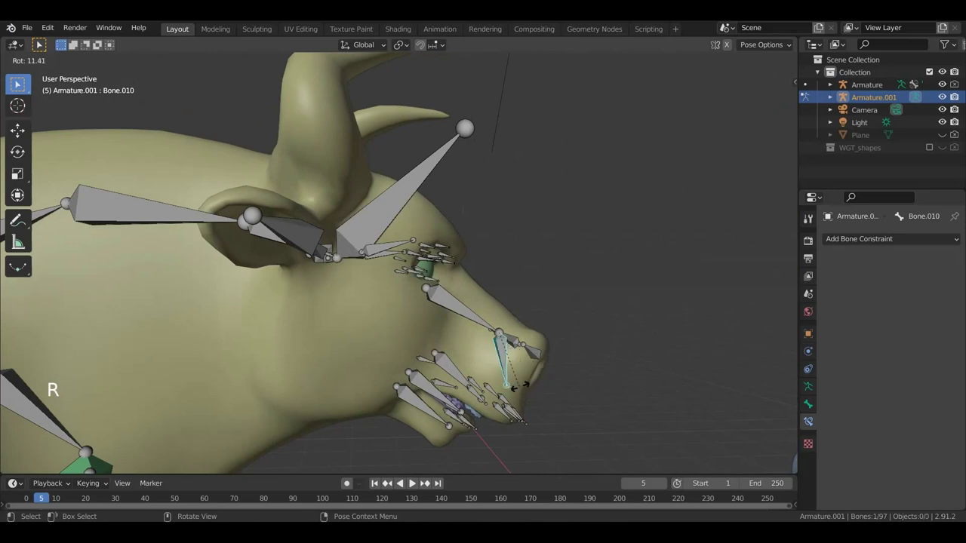
pyautogui.middleClick(499, 398)
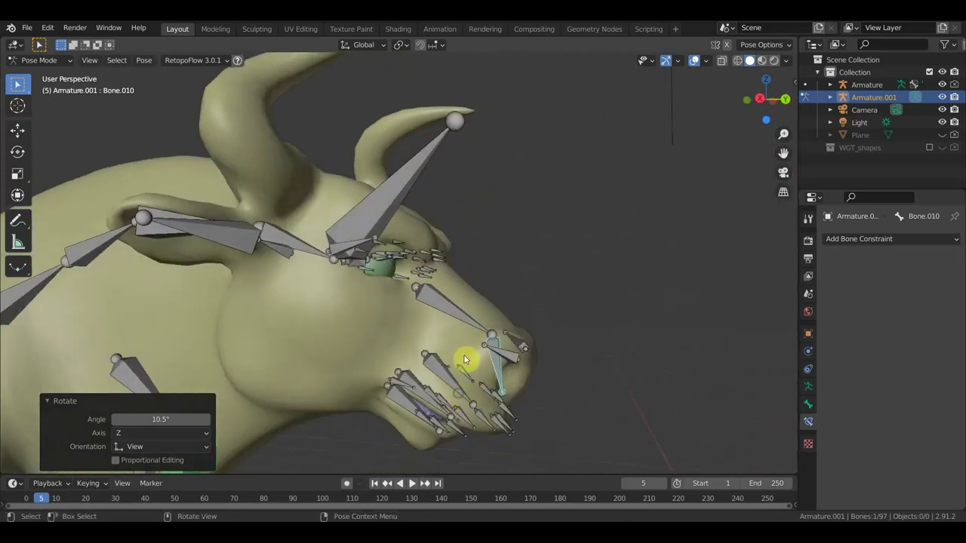
pyautogui.click(461, 314)
pyautogui.press('r')
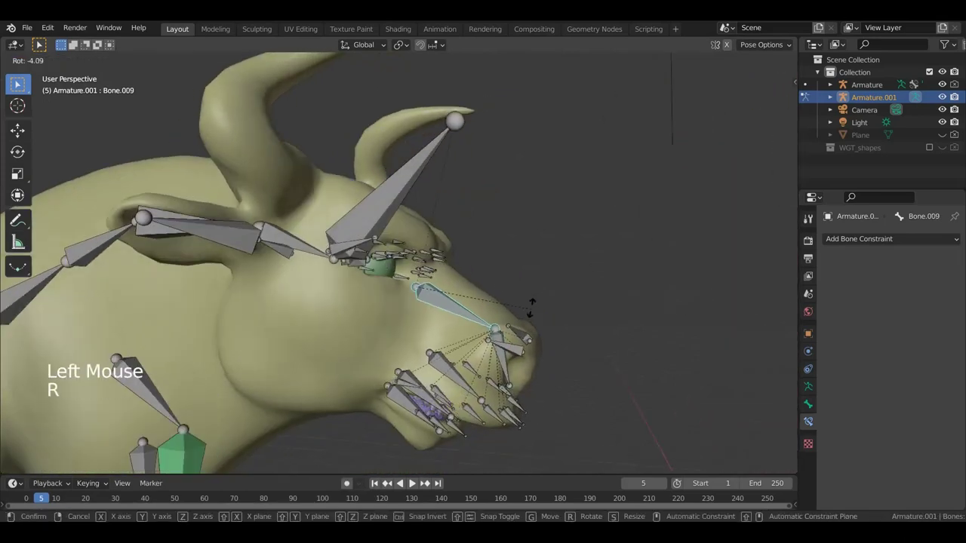
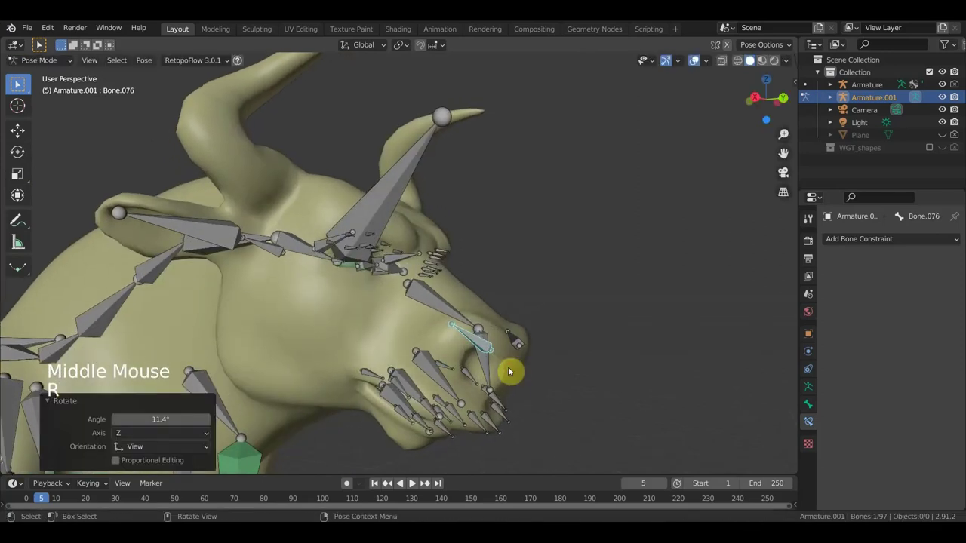
# Step: Grab nostril bone Bone.076 and move it to watch the muzzle mesh stretch
pyautogui.press('g')
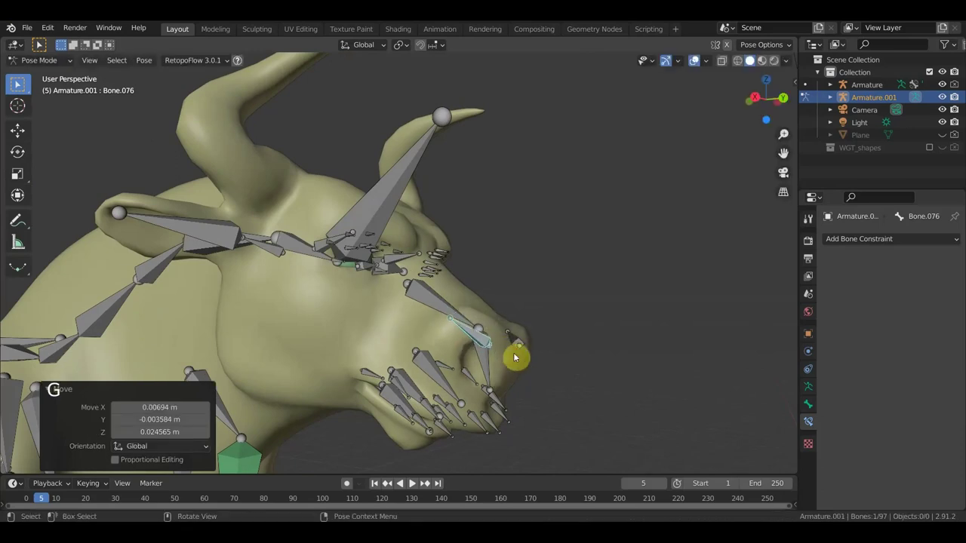
pyautogui.click(702, 69)
pyautogui.middleClick(603, 260)
pyautogui.middleClick(521, 277)
pyautogui.scroll(3)
pyautogui.press('g')
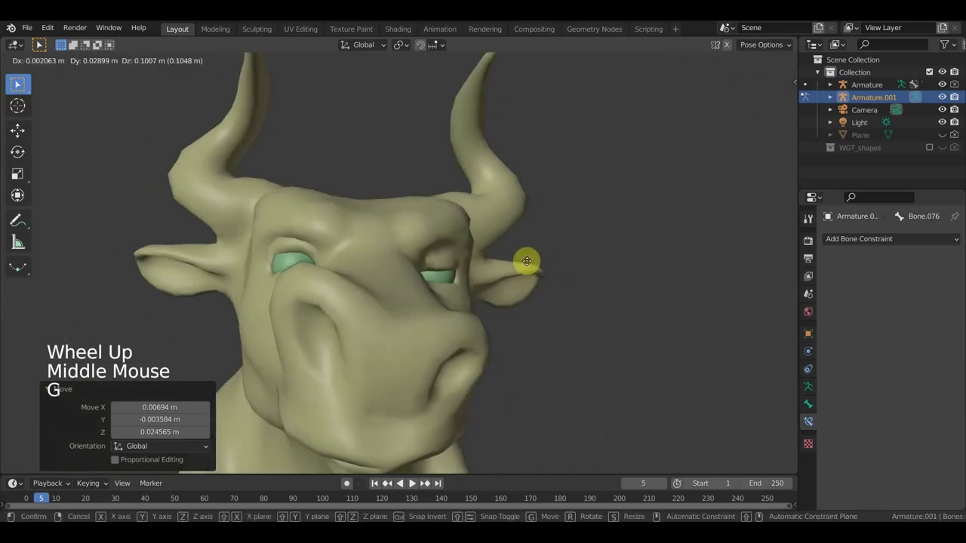
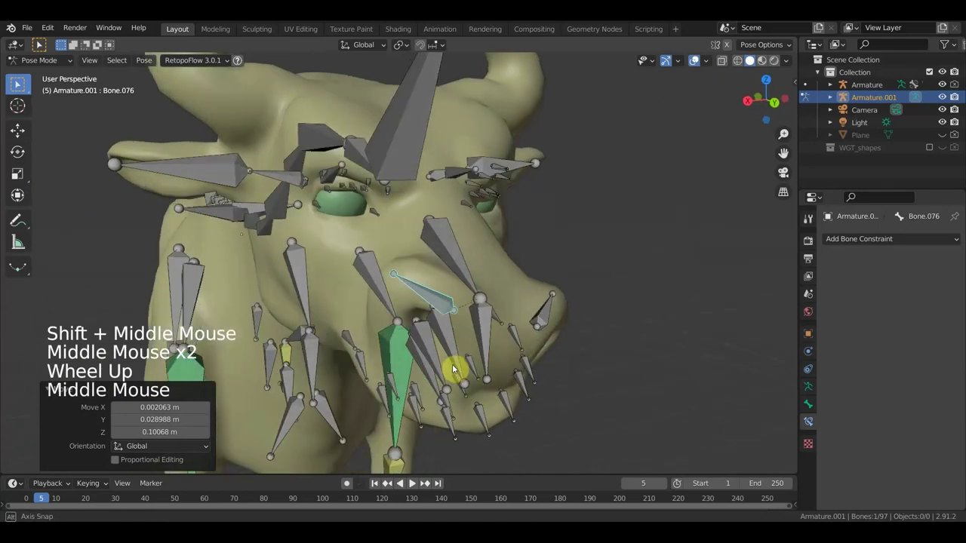
# Step: Select a few lower lip bones and move them to test how the mouth deforms
pyautogui.click(455, 428)
pyautogui.middleClick(472, 406)
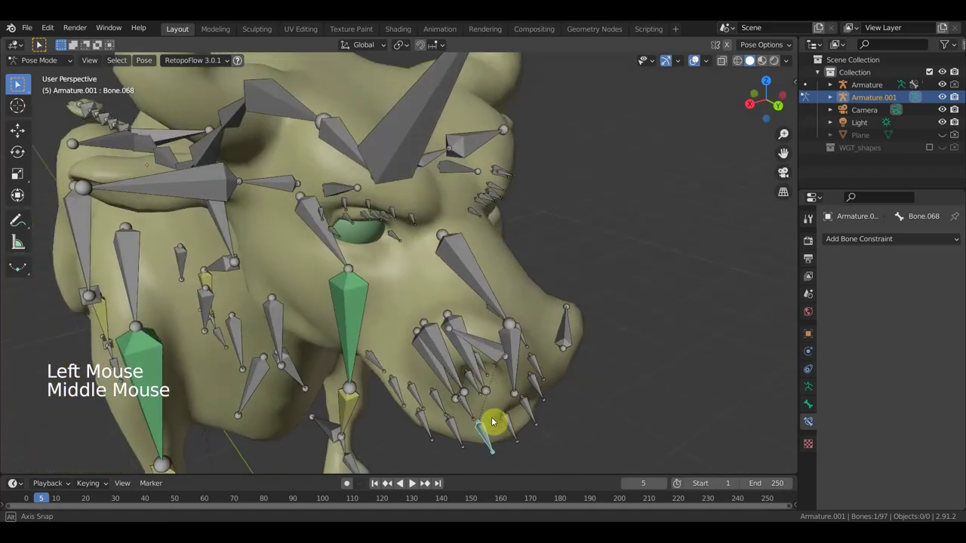
pyautogui.click(451, 439)
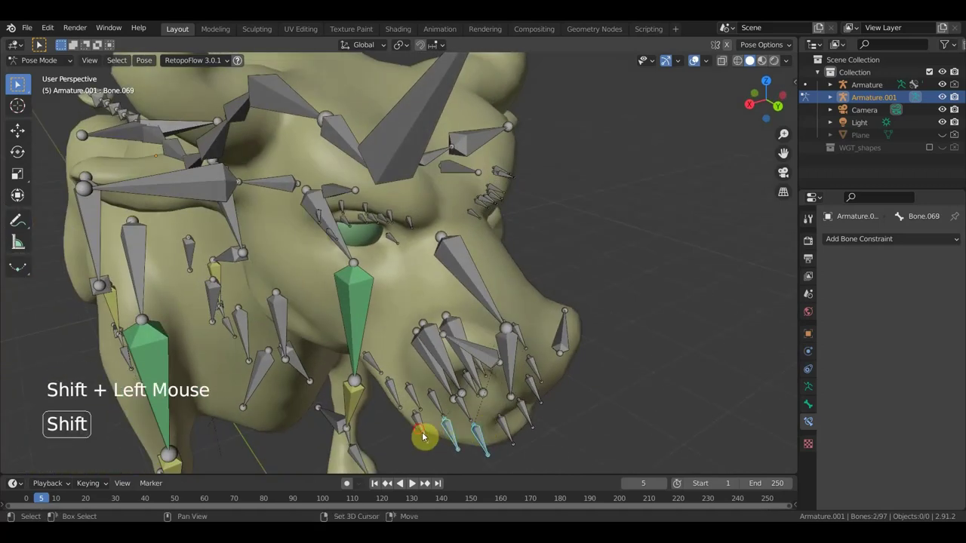
pyautogui.doubleClick(438, 424)
pyautogui.middleClick(472, 417)
pyautogui.middleClick(549, 384)
pyautogui.press('g')
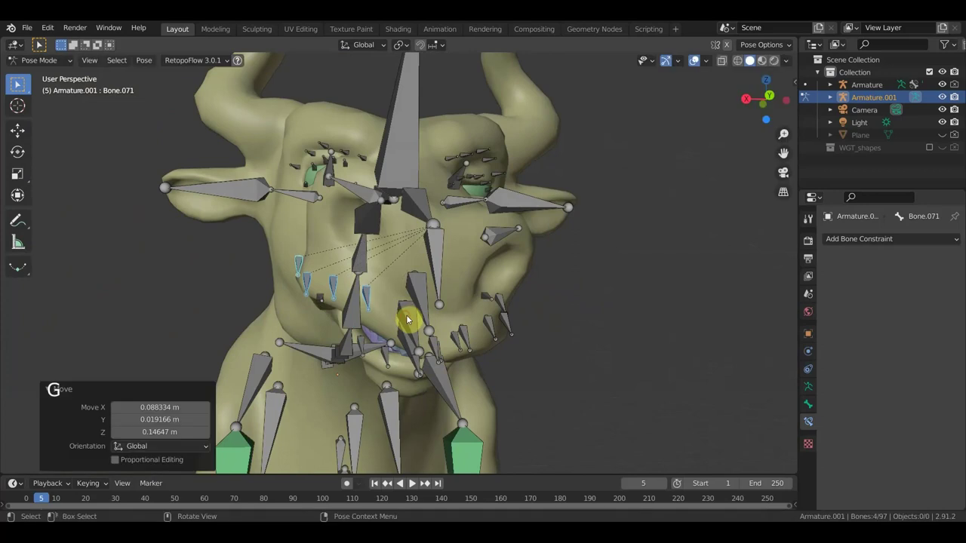
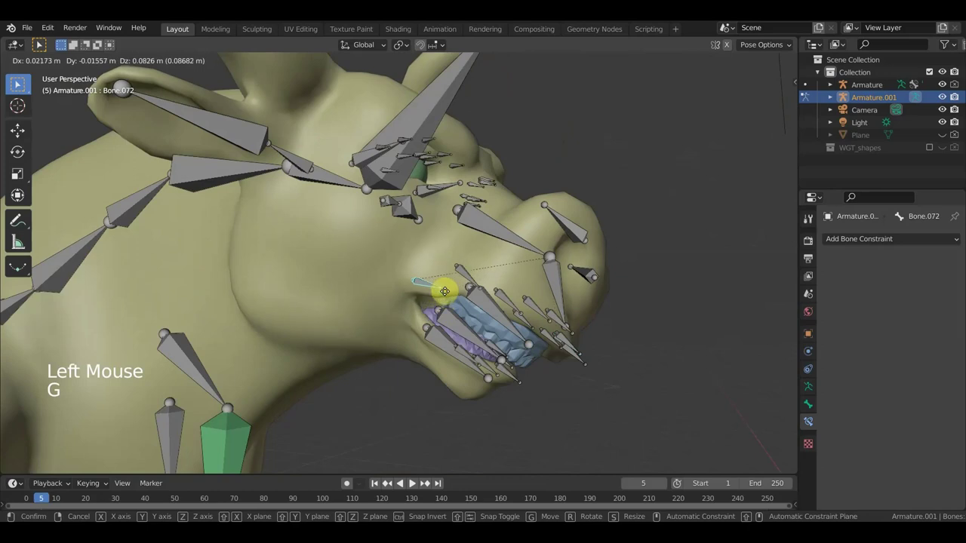
# Step: Inspect the face from the front and around the head, then select the upper eyelid bones
pyautogui.middleClick(443, 281)
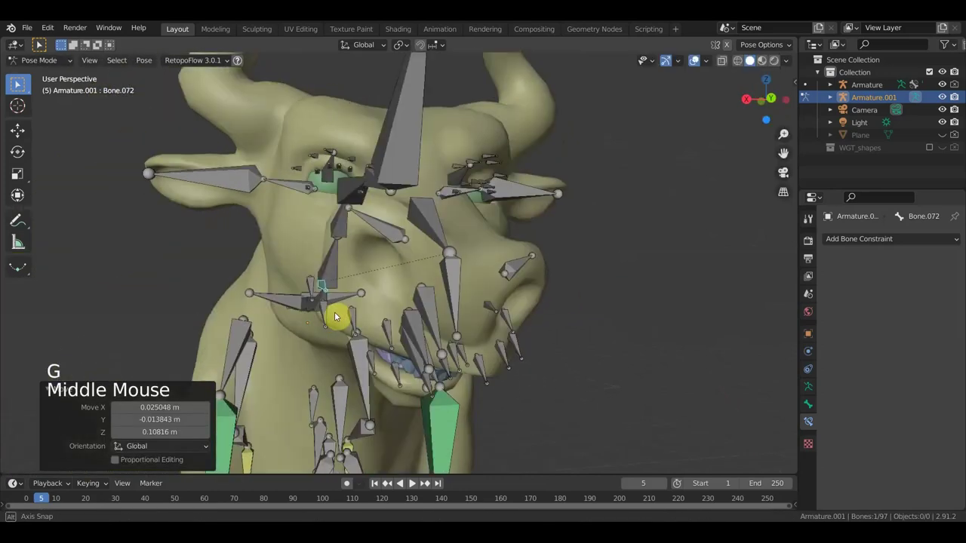
pyautogui.middleClick(367, 208)
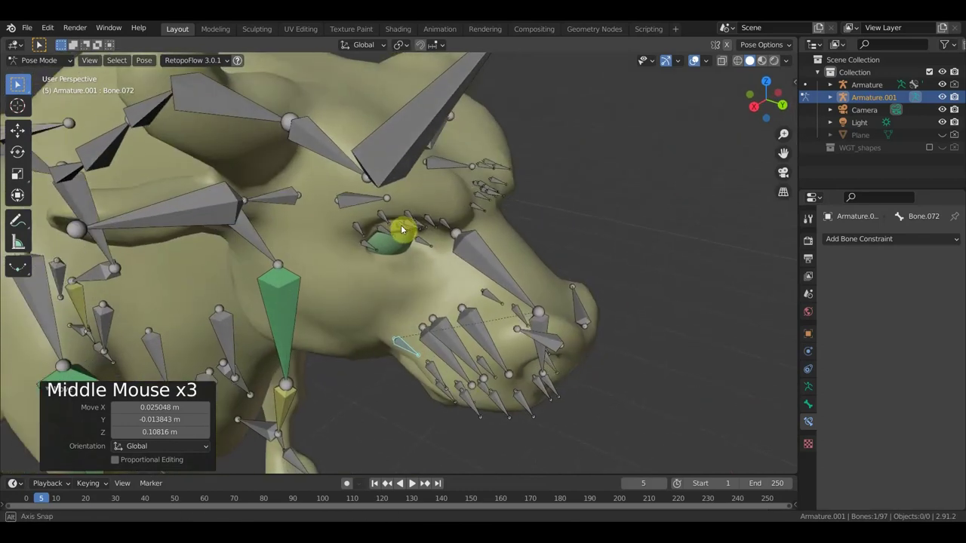
pyautogui.middleClick(406, 222)
pyautogui.scroll(3)
pyautogui.middleClick(411, 243)
pyautogui.middleClick(412, 251)
pyautogui.middleClick(384, 240)
pyautogui.middleClick(388, 244)
pyautogui.middleClick(399, 326)
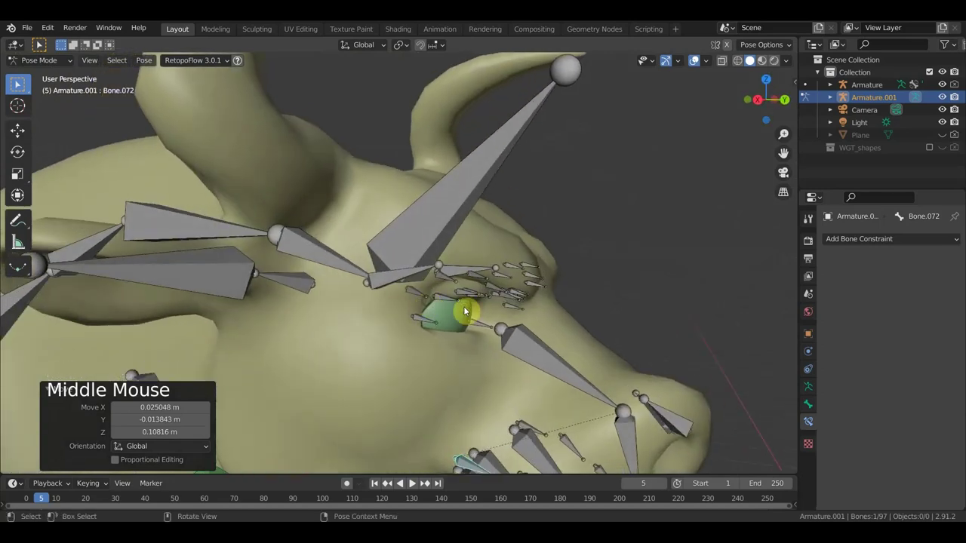
pyautogui.middleClick(484, 312)
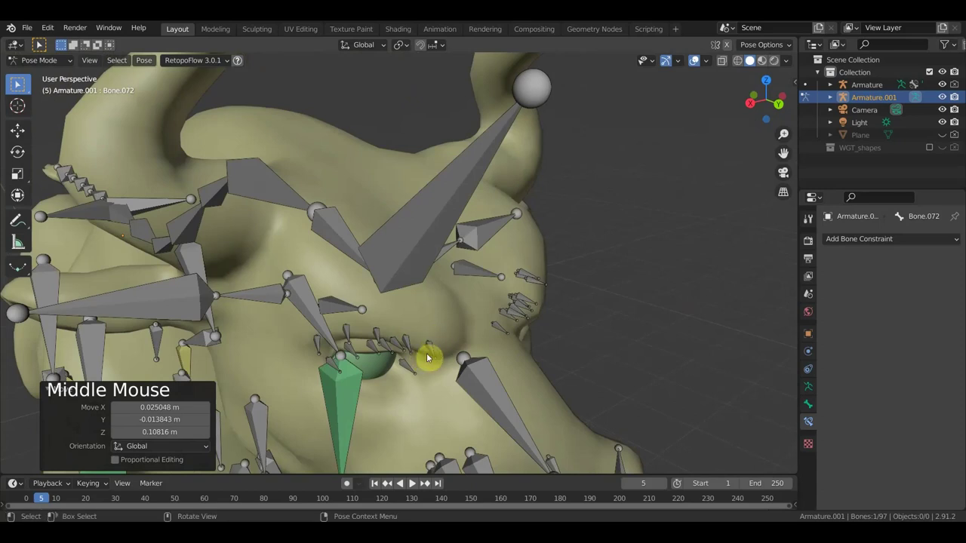
pyautogui.click(436, 353)
# Step: Select eyelid bones one by one to inspect their partial Copy Location constraints
pyautogui.click(401, 358)
pyautogui.middleClick(338, 339)
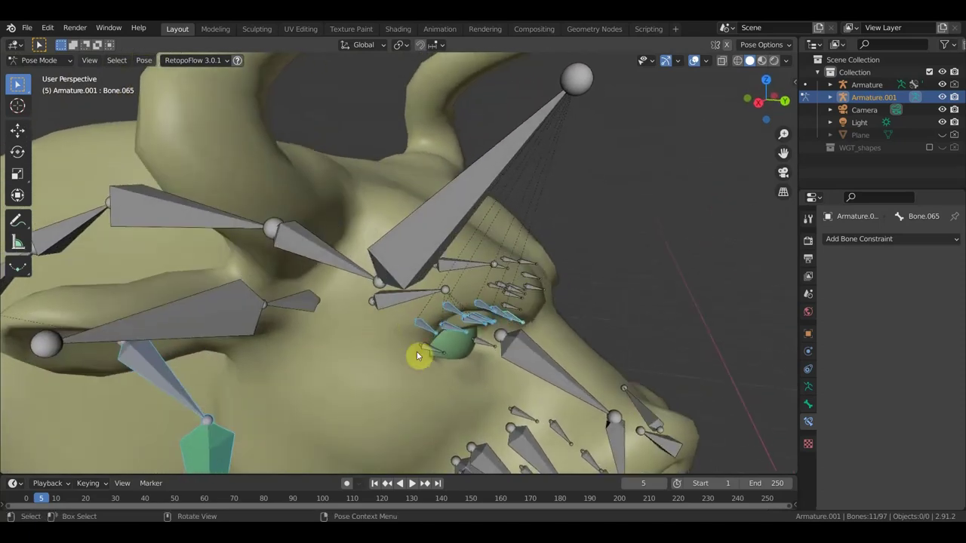
pyautogui.middleClick(423, 353)
pyautogui.scroll(-3)
pyautogui.click(285, 385)
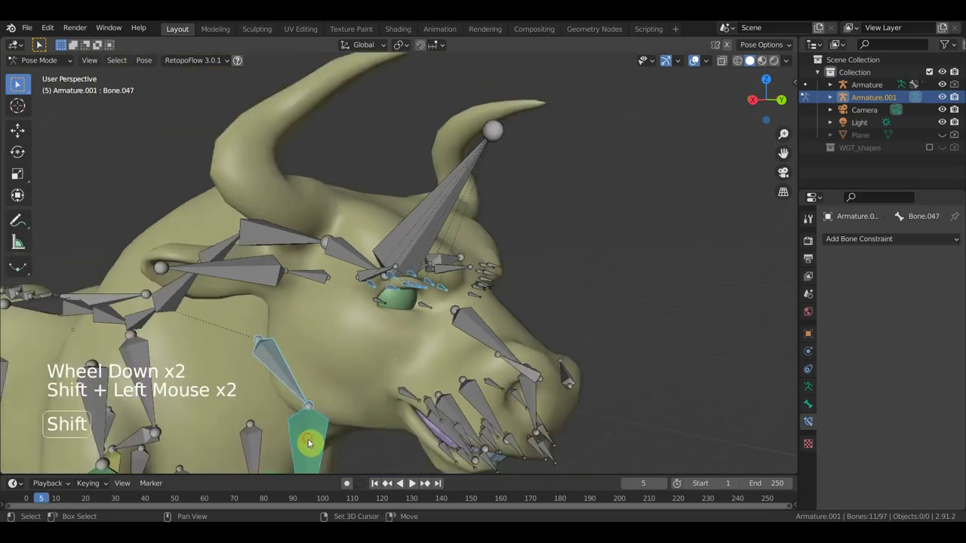
pyautogui.doubleClick(309, 432)
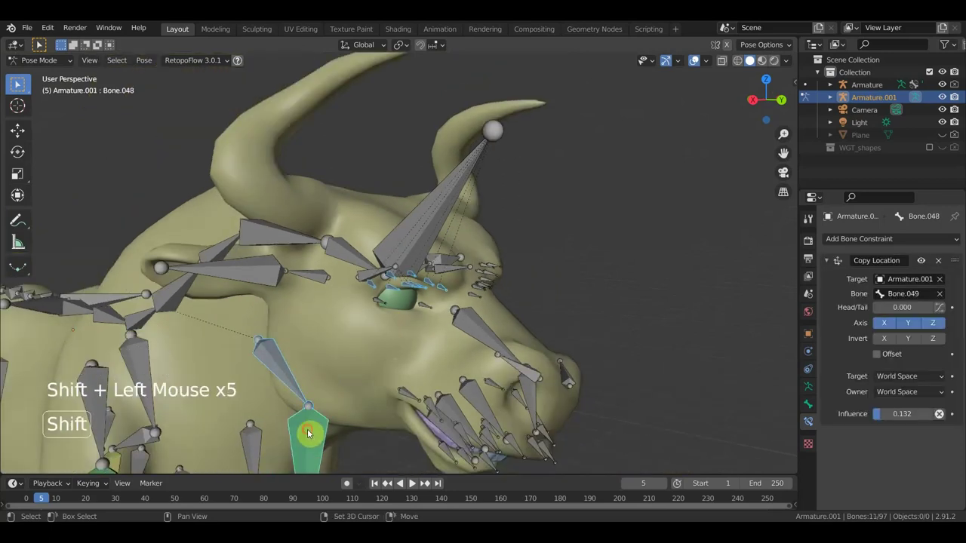
pyautogui.doubleClick(329, 372)
pyautogui.click(333, 373)
pyautogui.middleClick(375, 367)
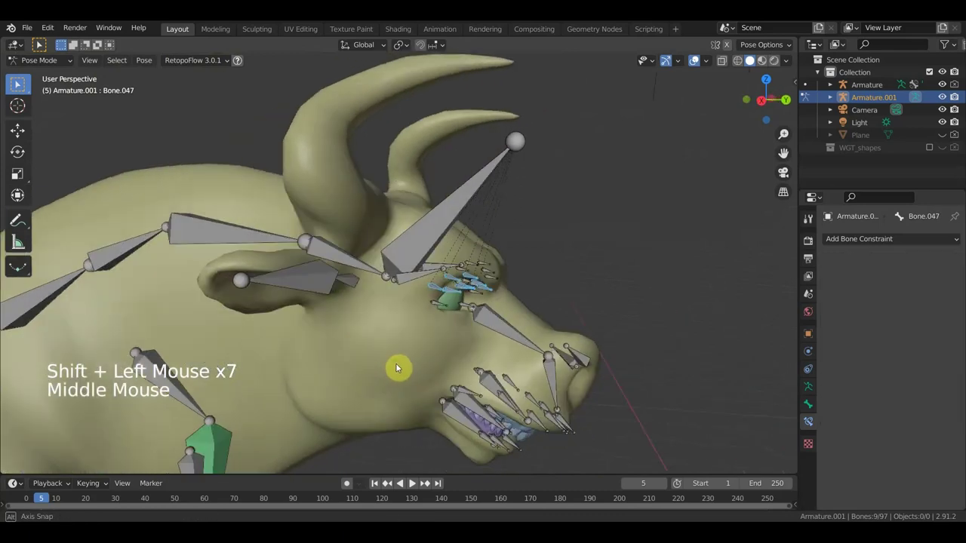
pyautogui.middleClick(444, 285)
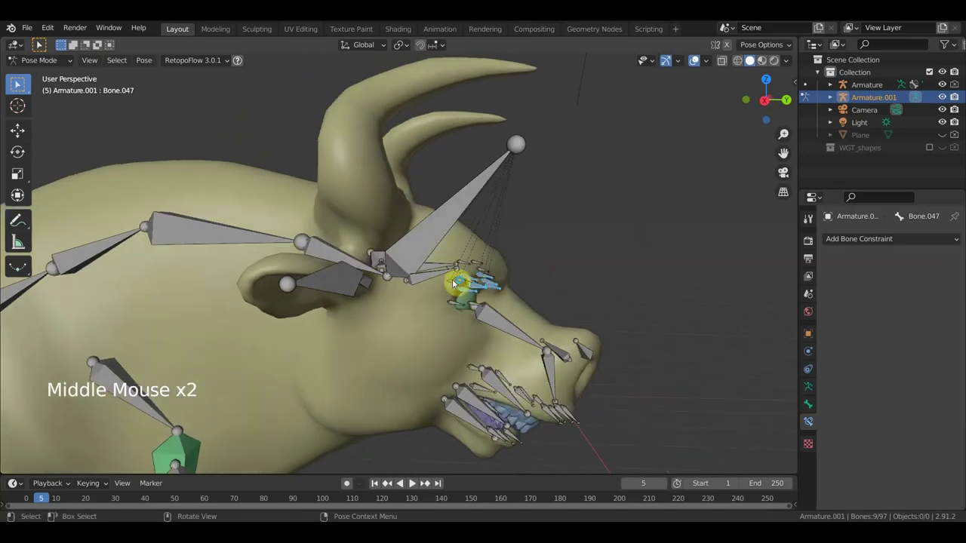
pyautogui.click(432, 278)
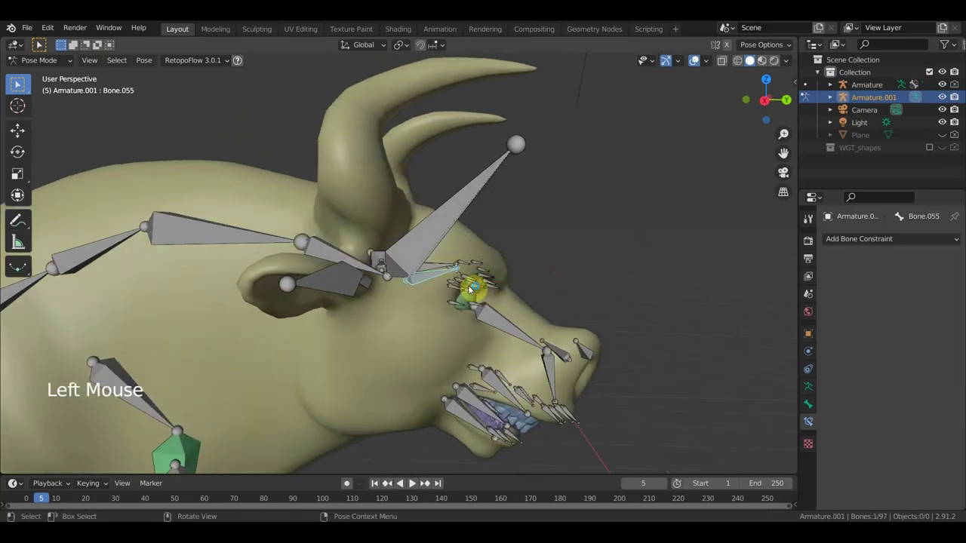
# Step: Select five upper eyelid bones and move them to see the lid deform
pyautogui.middleClick(509, 277)
pyautogui.press('r')
pyautogui.scroll(3)
pyautogui.middleClick(508, 286)
pyautogui.click(395, 332)
pyautogui.click(417, 316)
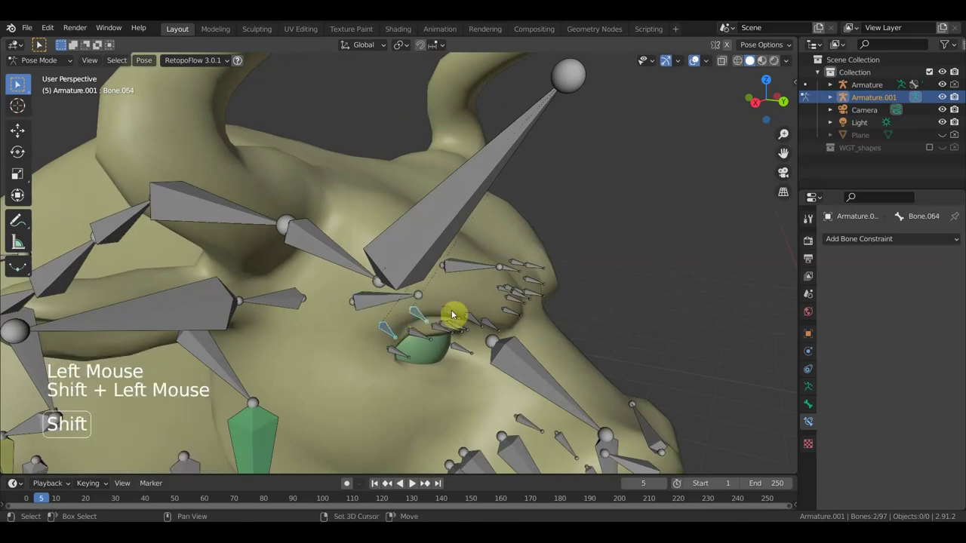
pyautogui.doubleClick(476, 324)
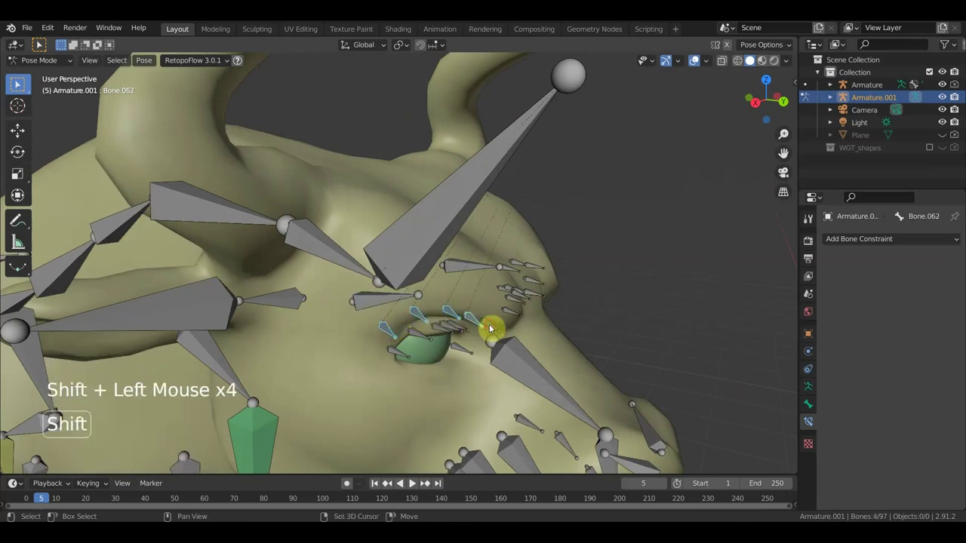
pyautogui.click(494, 339)
pyautogui.middleClick(505, 330)
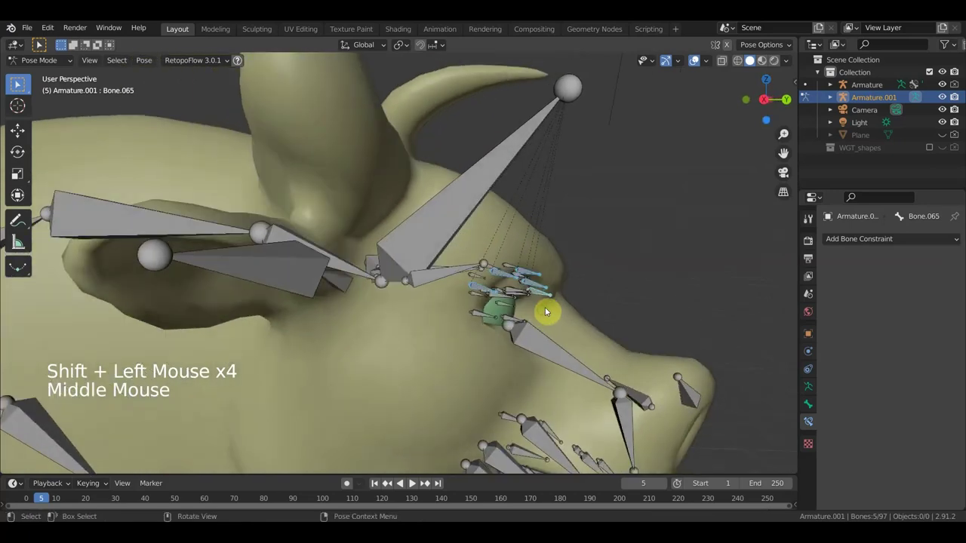
pyautogui.press('g')
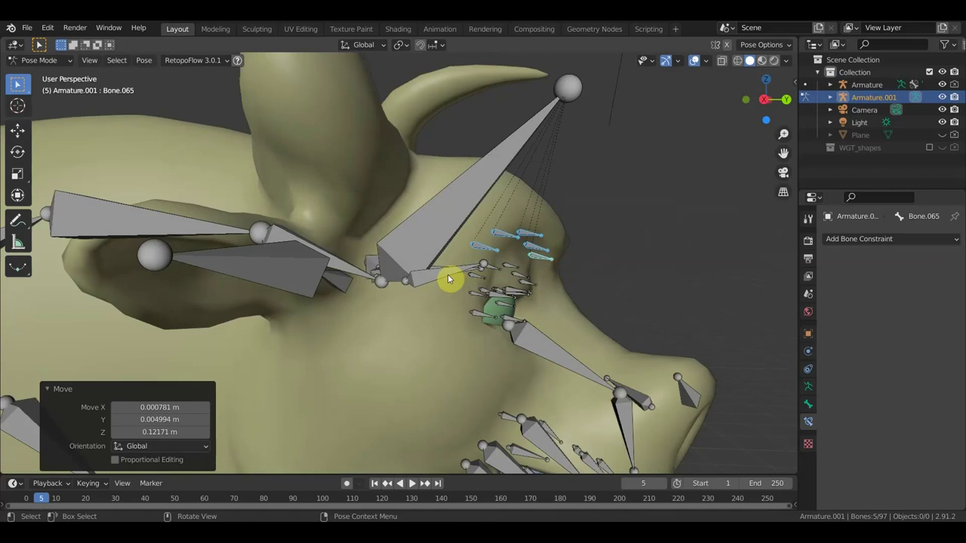
pyautogui.click(446, 275)
pyautogui.press('r')
pyautogui.middleClick(519, 297)
pyautogui.scroll(-3)
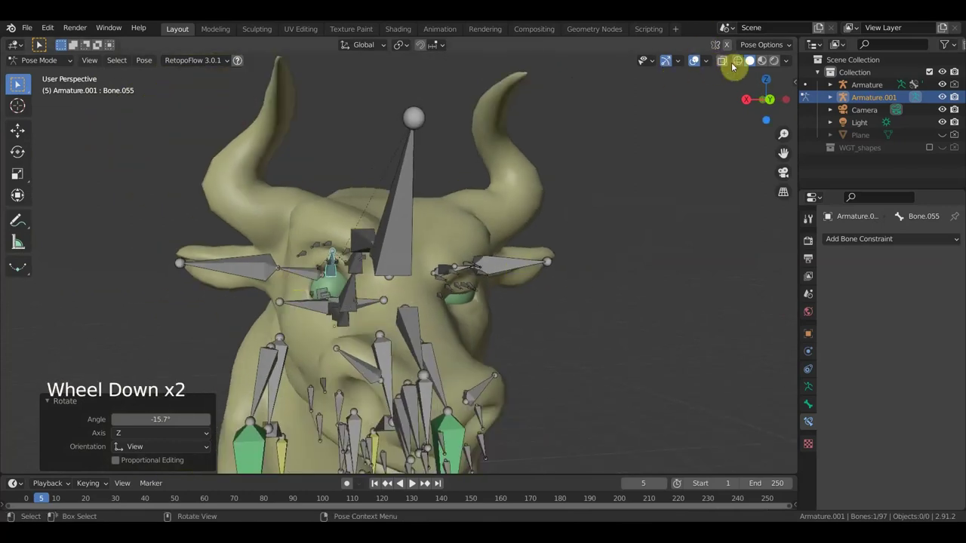
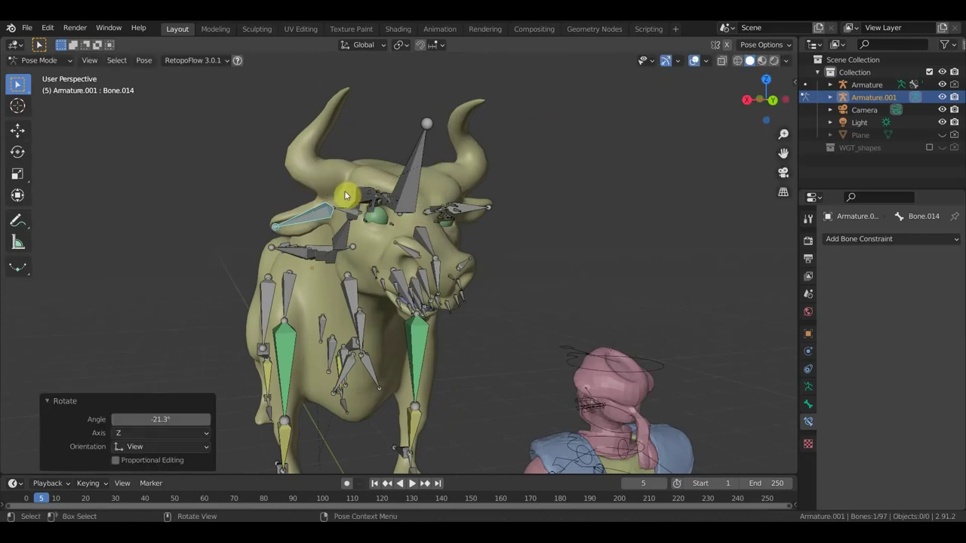
# Step: Test-rotate the bull's head bone a couple of times and cancel
pyautogui.middleClick(502, 230)
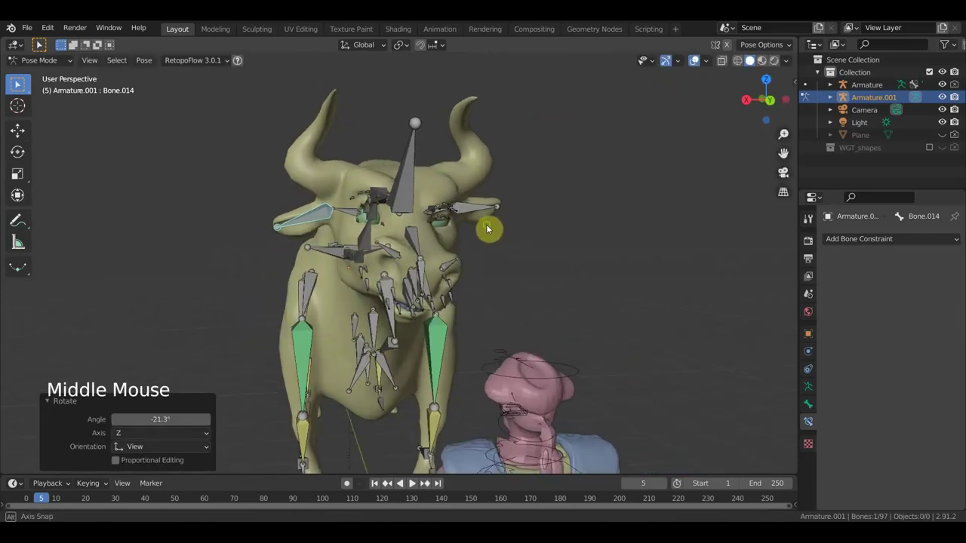
pyautogui.press('r')
pyautogui.middleClick(506, 210)
pyautogui.scroll(-3)
pyautogui.middleClick(471, 332)
pyautogui.click(452, 229)
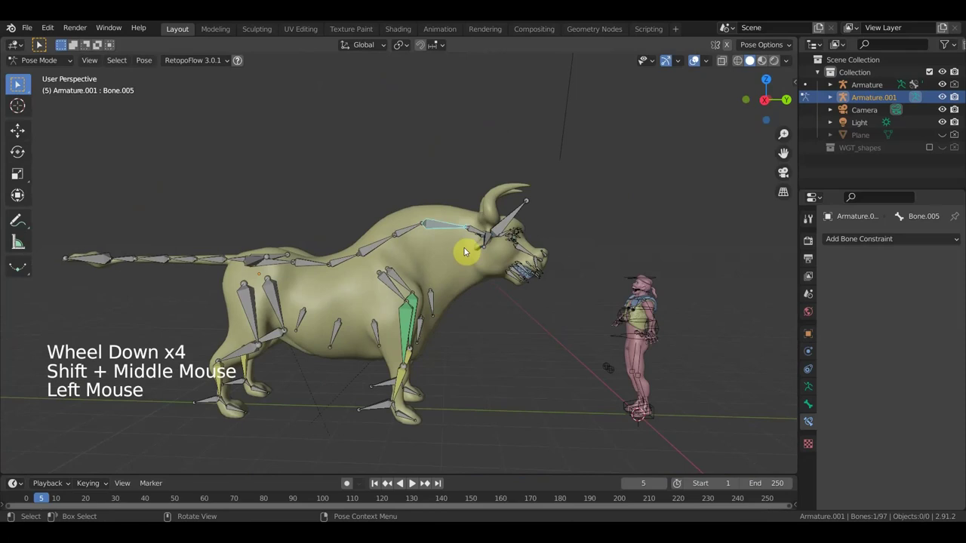
pyautogui.press('r')
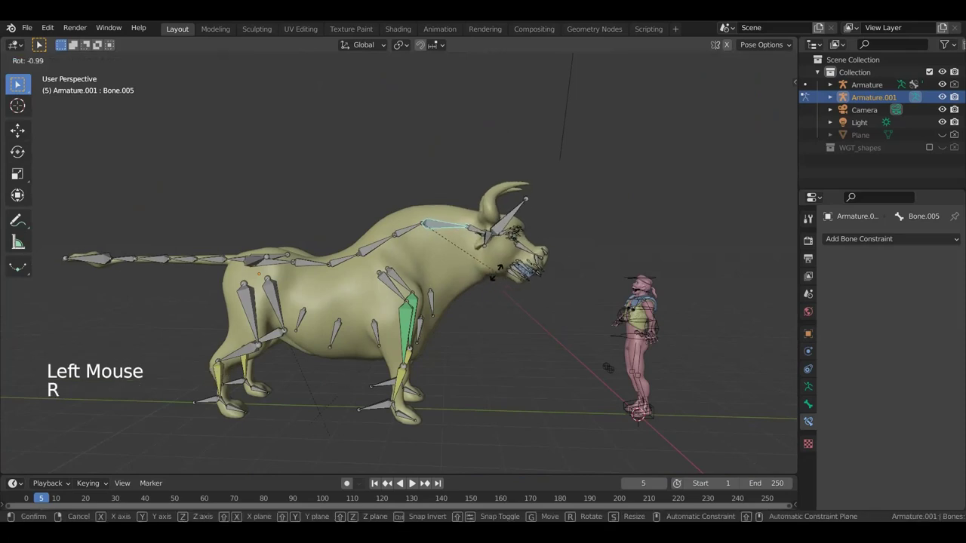
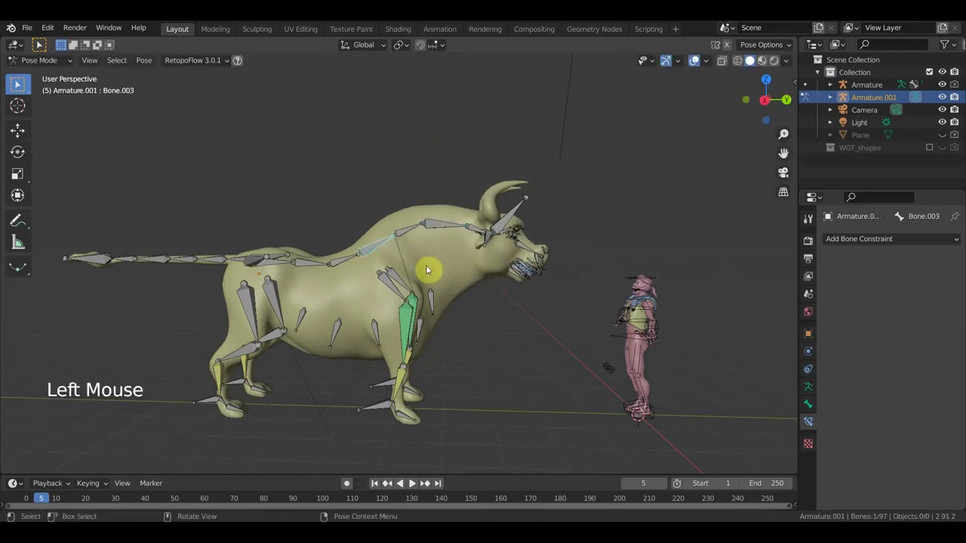
pyautogui.press('r')
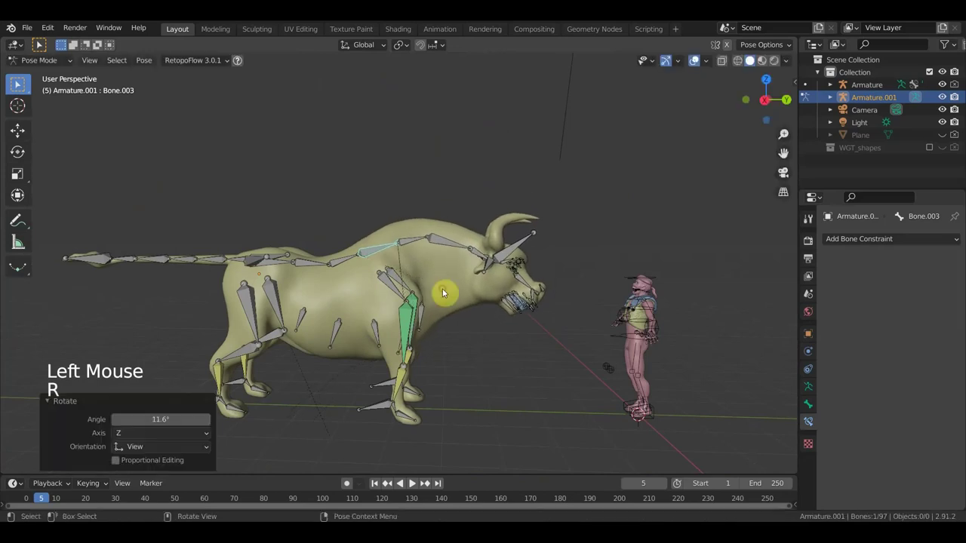
pyautogui.click(458, 246)
pyautogui.press('r')
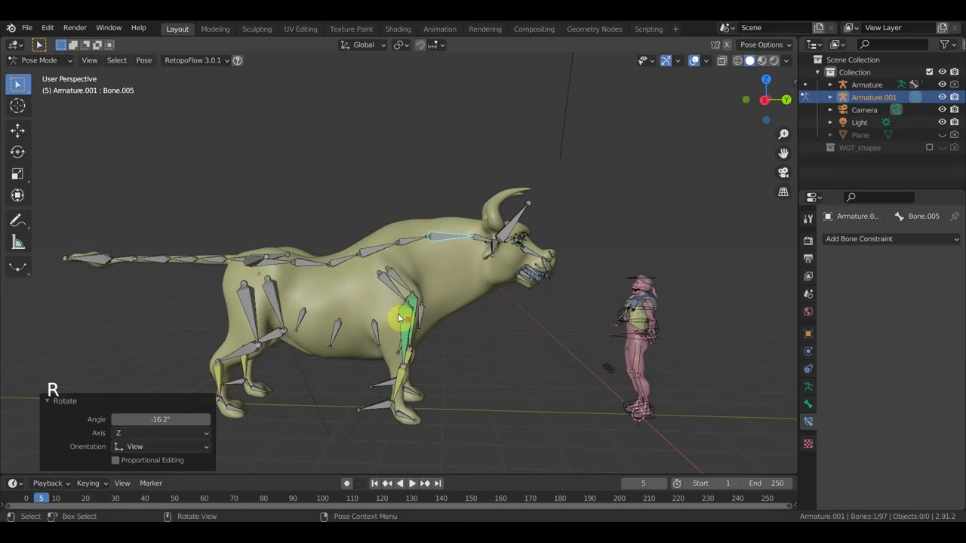
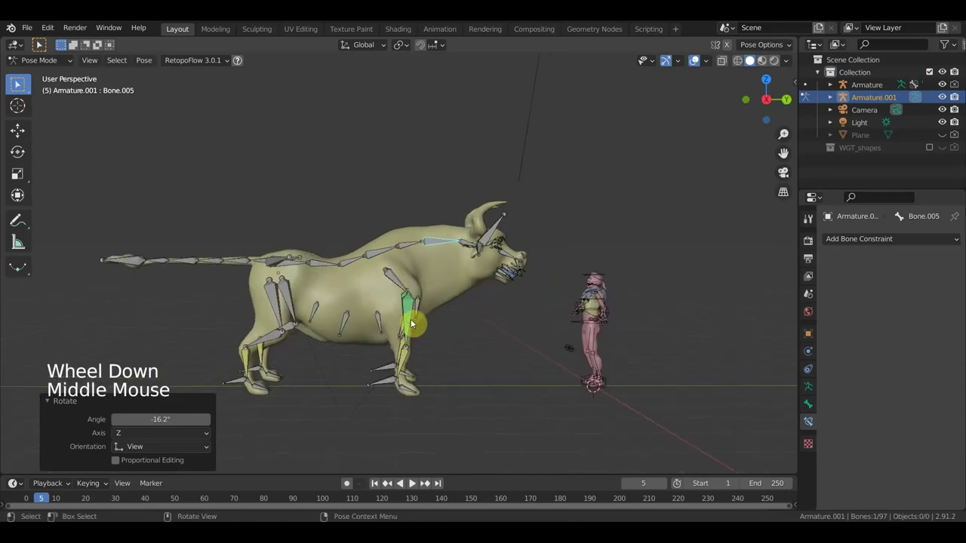
# Step: Select the first tail bone Bone.017 and test-rotate it
pyautogui.click(237, 261)
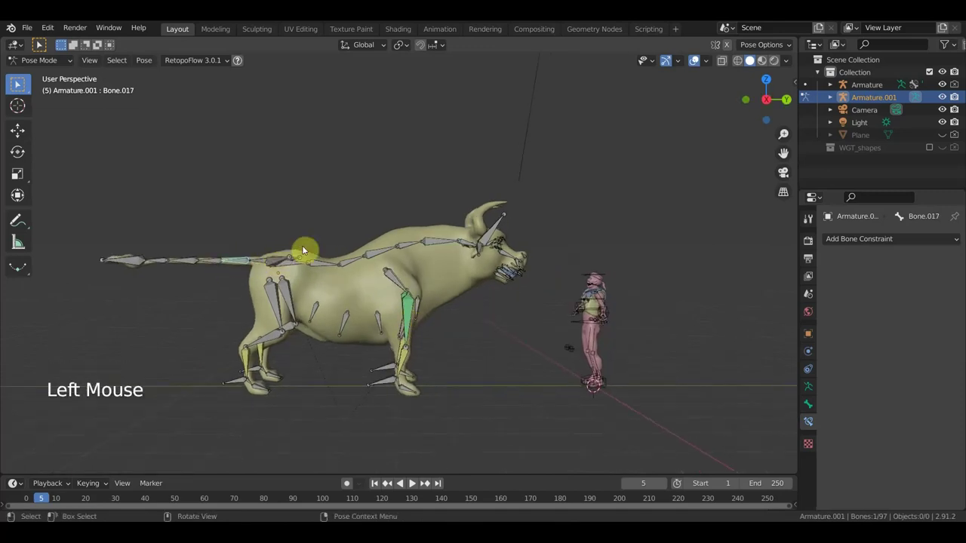
pyautogui.press('r')
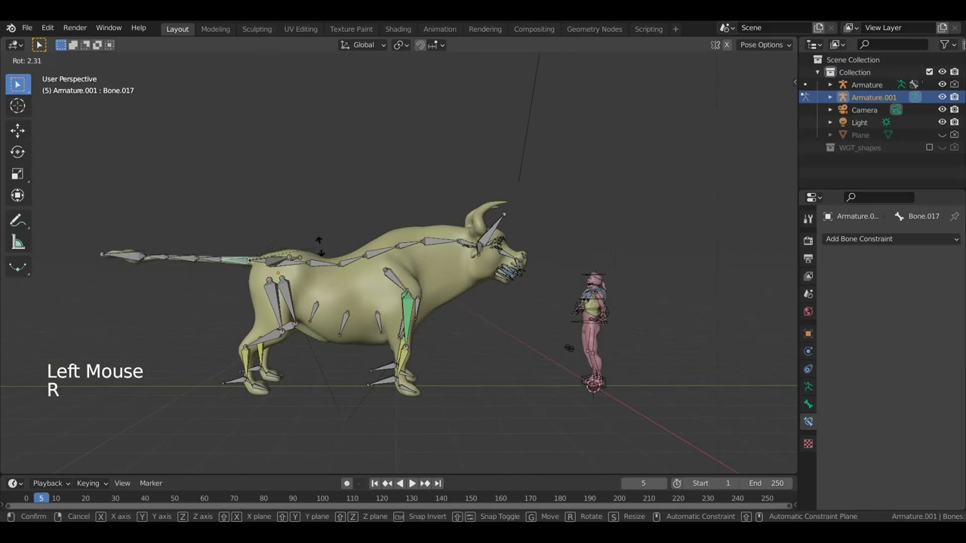
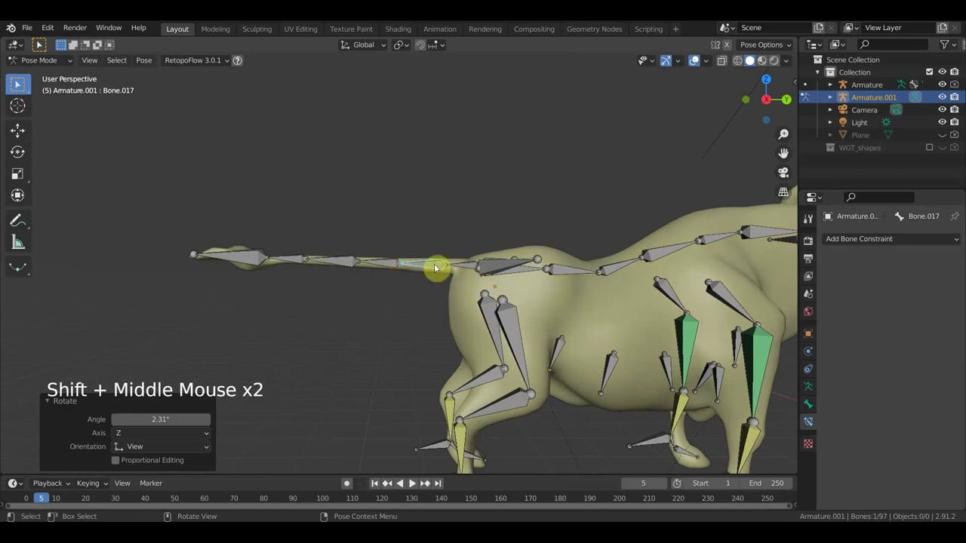
# Step: Make Bone.018 copy only Bone.017's Z rotation in Local With Parent space
pyautogui.click(386, 264)
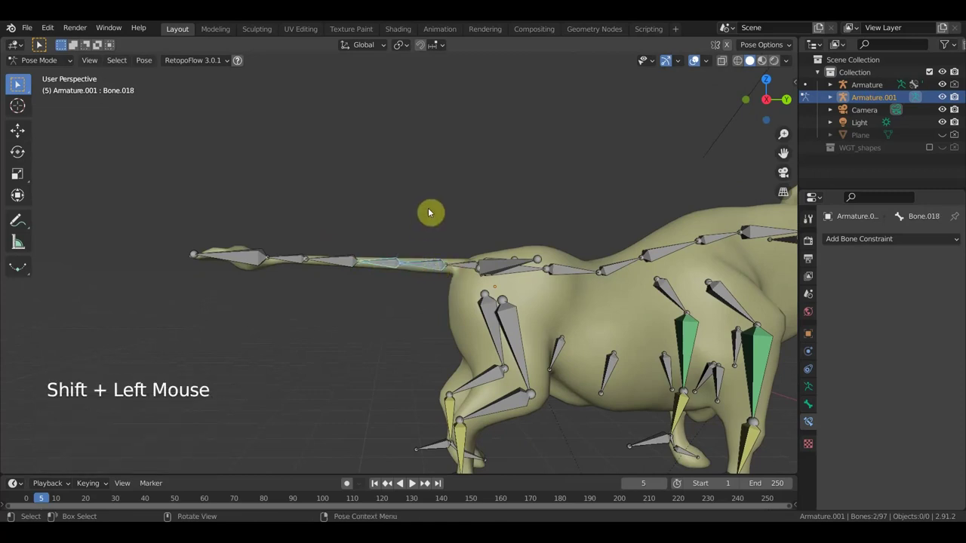
pyautogui.press('ctrl+shift+c')
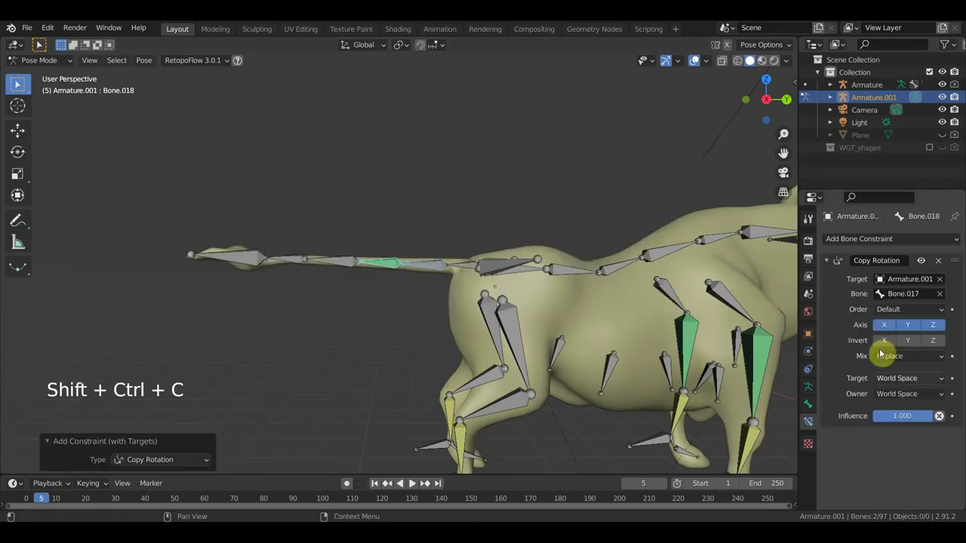
pyautogui.click(887, 324)
pyautogui.click(906, 329)
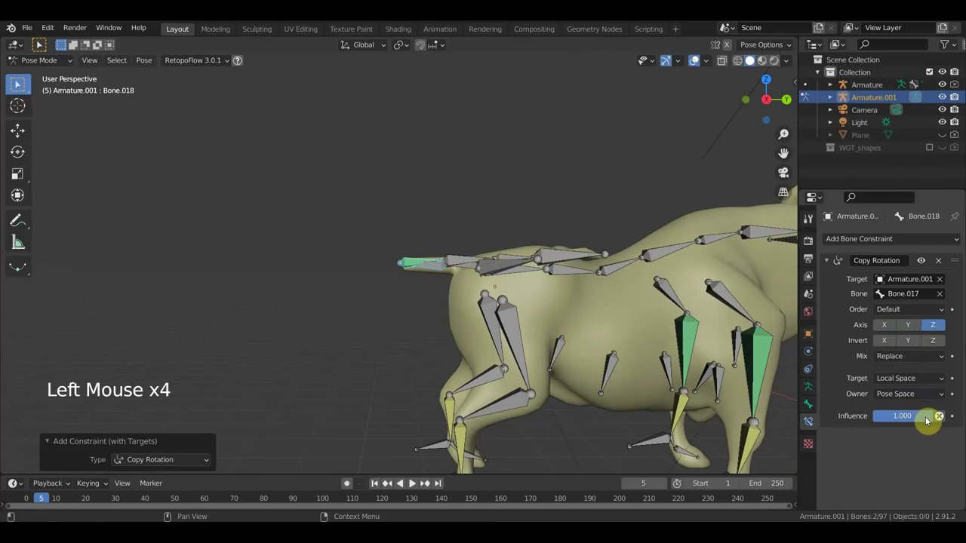
pyautogui.click(927, 419)
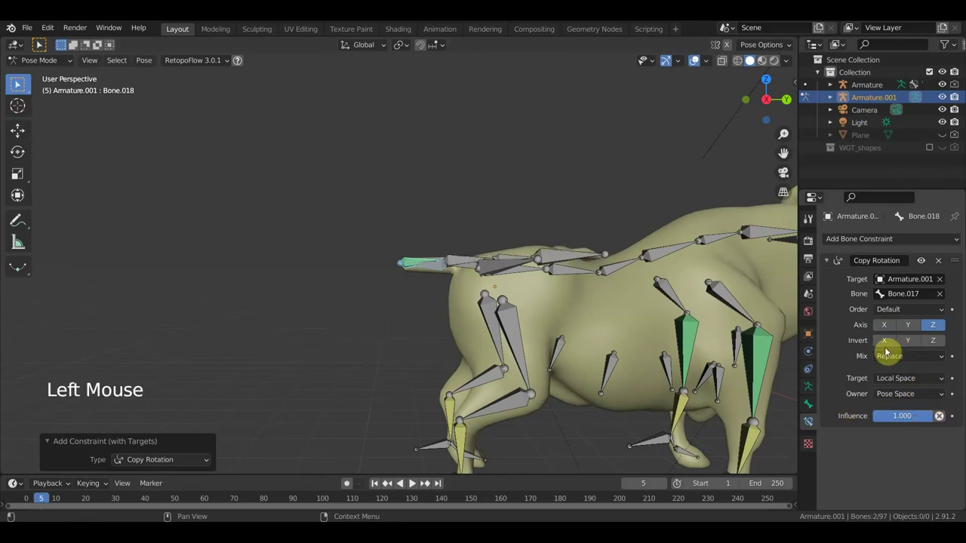
pyautogui.click(885, 328)
pyautogui.click(906, 327)
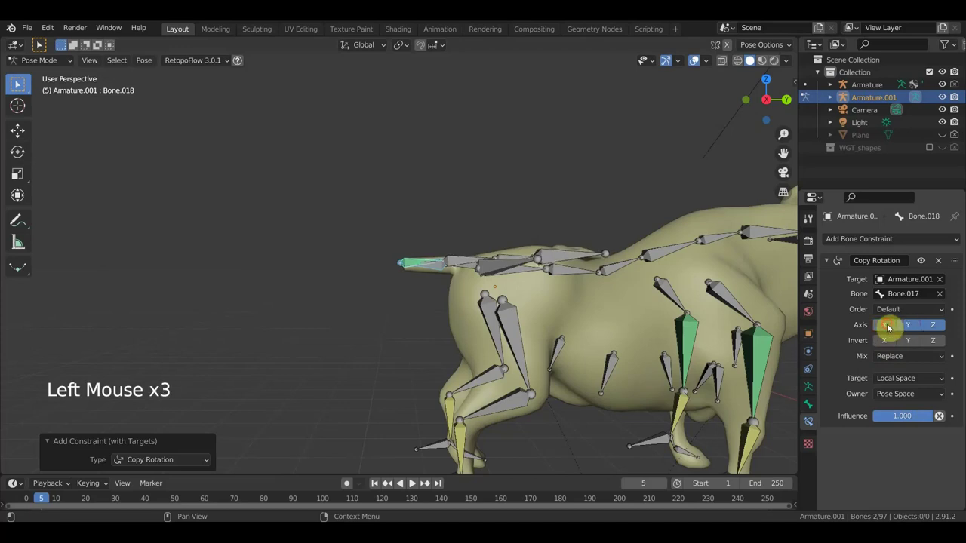
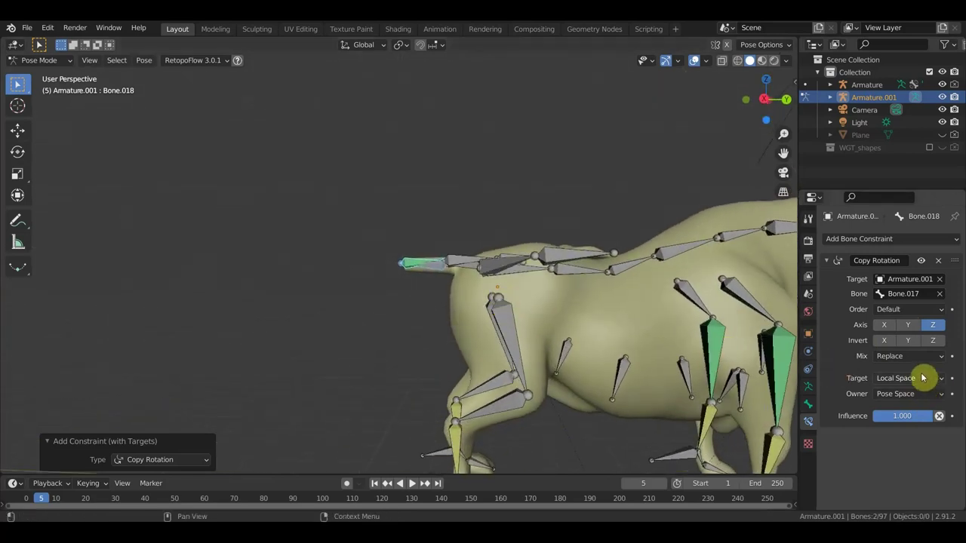
pyautogui.click(919, 379)
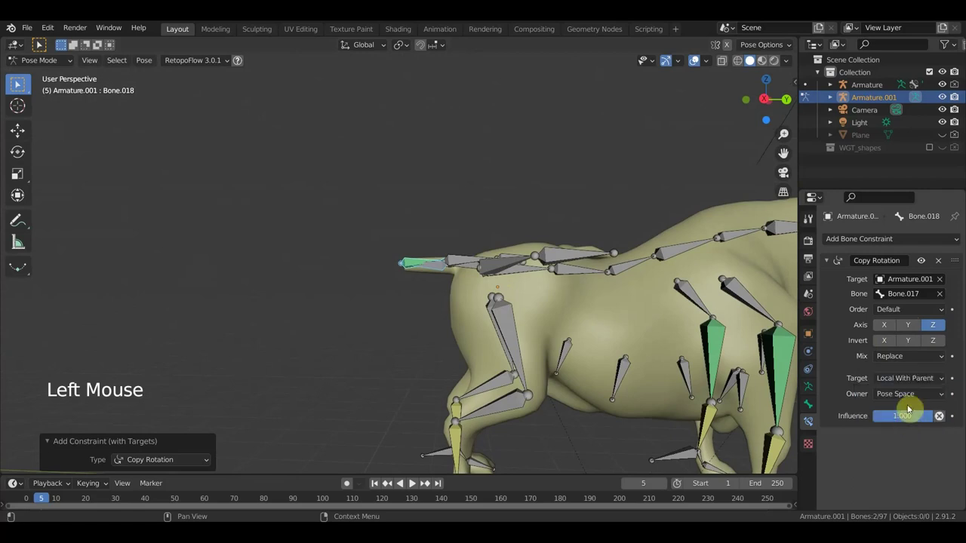
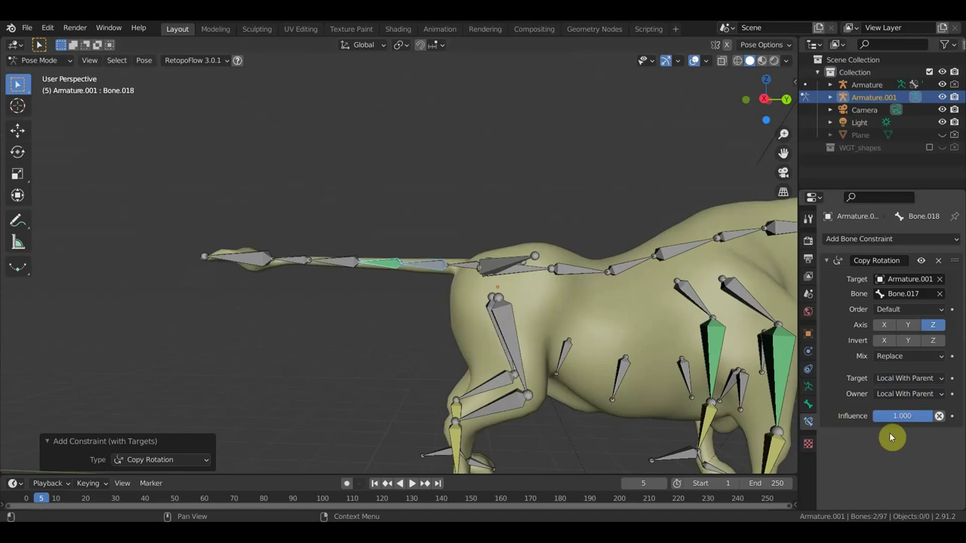
# Step: Make Bone.019 copy only Bone.018's Z rotation in Local With Parent space
pyautogui.scroll(3)
pyautogui.middleClick(420, 236)
pyautogui.click(424, 263)
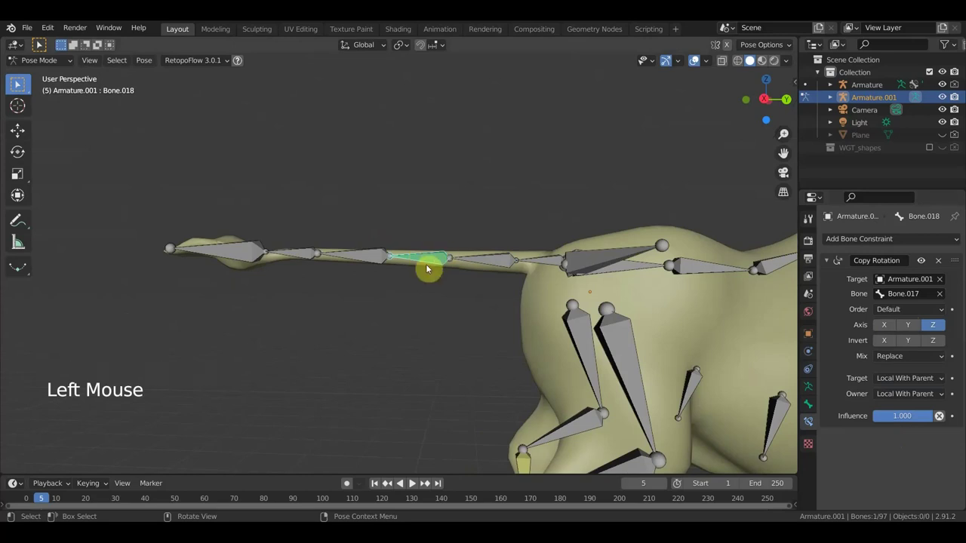
pyautogui.click(374, 260)
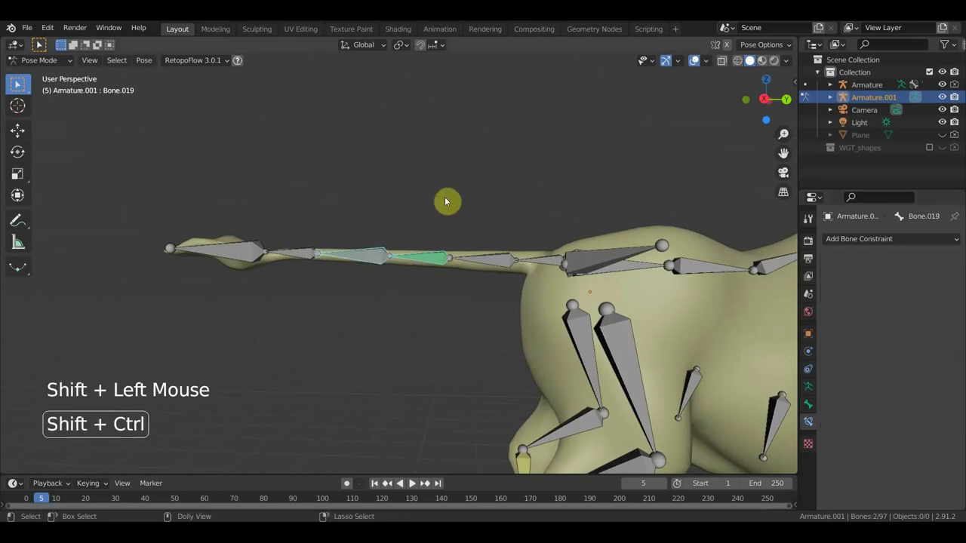
pyautogui.press('ctrl+shift+c')
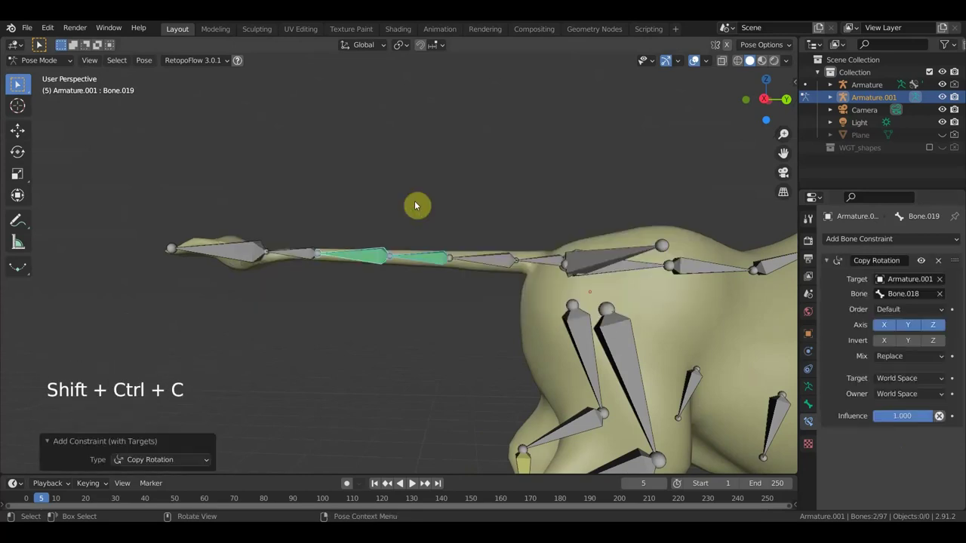
pyautogui.click(892, 327)
pyautogui.click(908, 327)
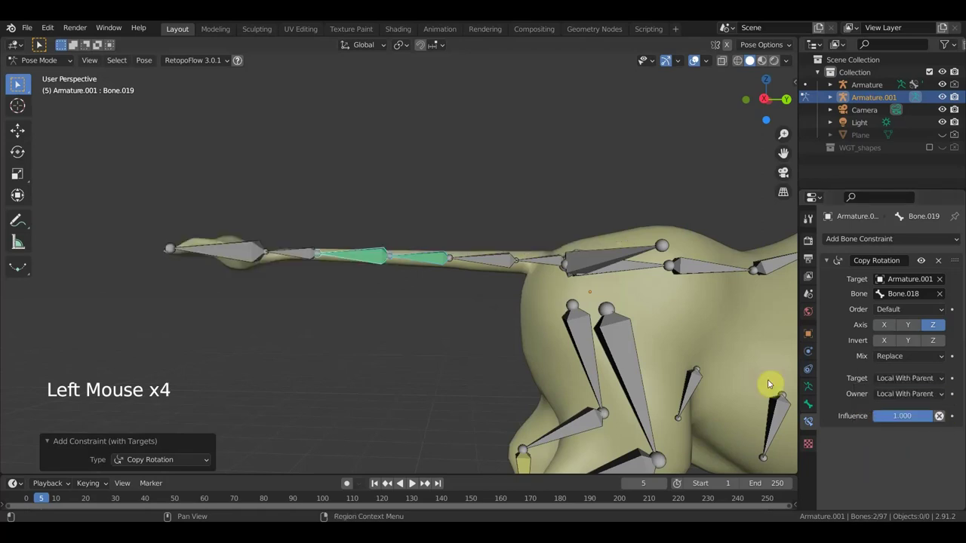
pyautogui.doubleClick(315, 262)
# Step: Make Bone.020 copy only Bone.019's Z rotation in Local With Parent space
pyautogui.click(303, 257)
pyautogui.press('ctrl+shift+c')
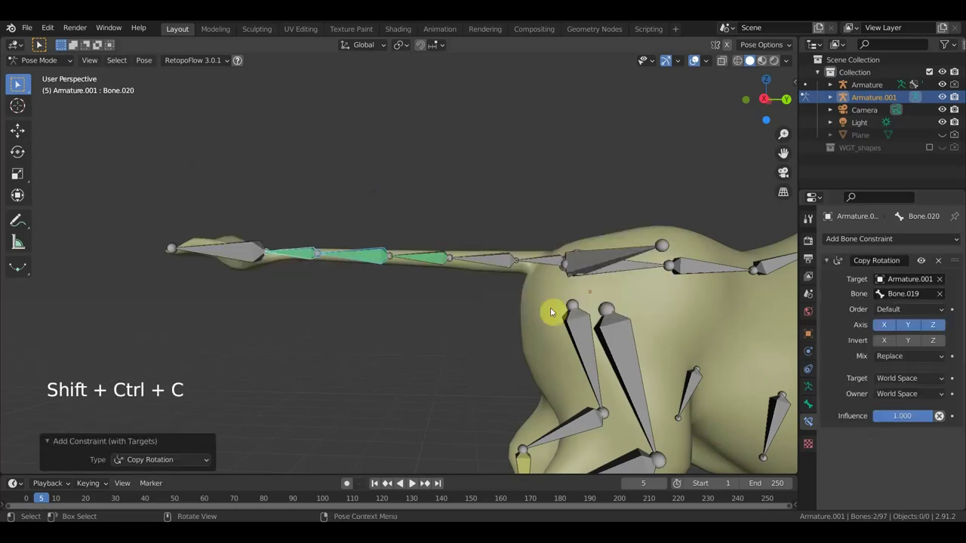
pyautogui.click(912, 399)
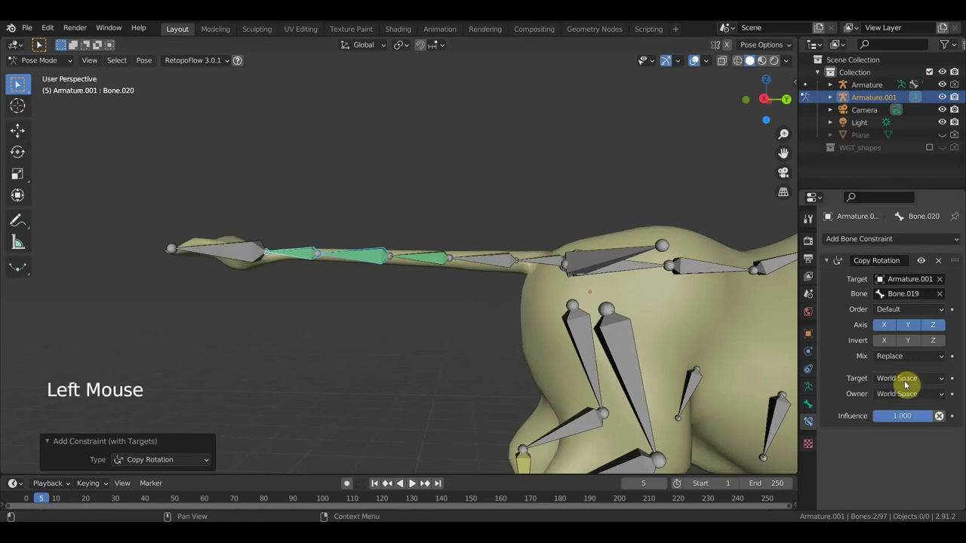
pyautogui.click(905, 400)
# Step: Test-rotate tail root Bone.017 both ways to see the constrained chain curl
pyautogui.press('r')
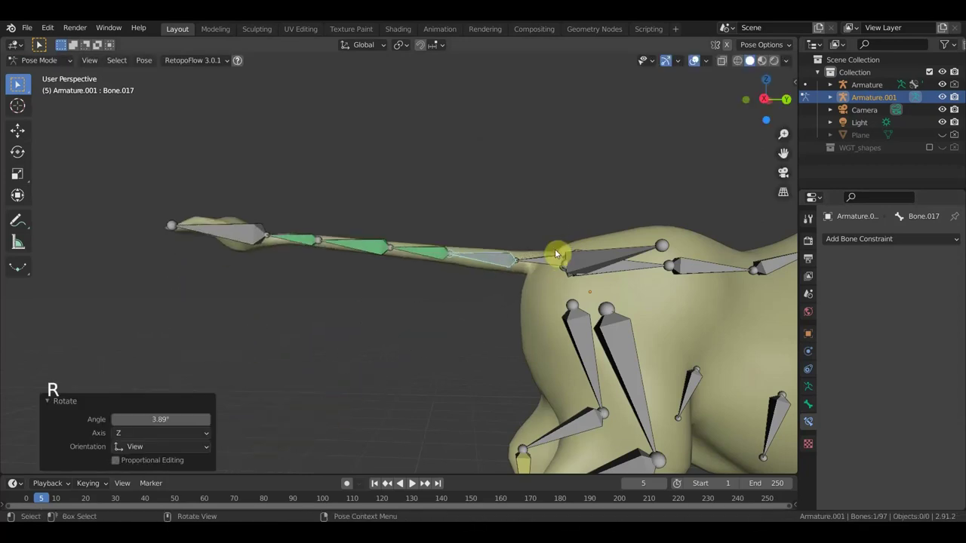
pyautogui.press('r')
pyautogui.press('r')
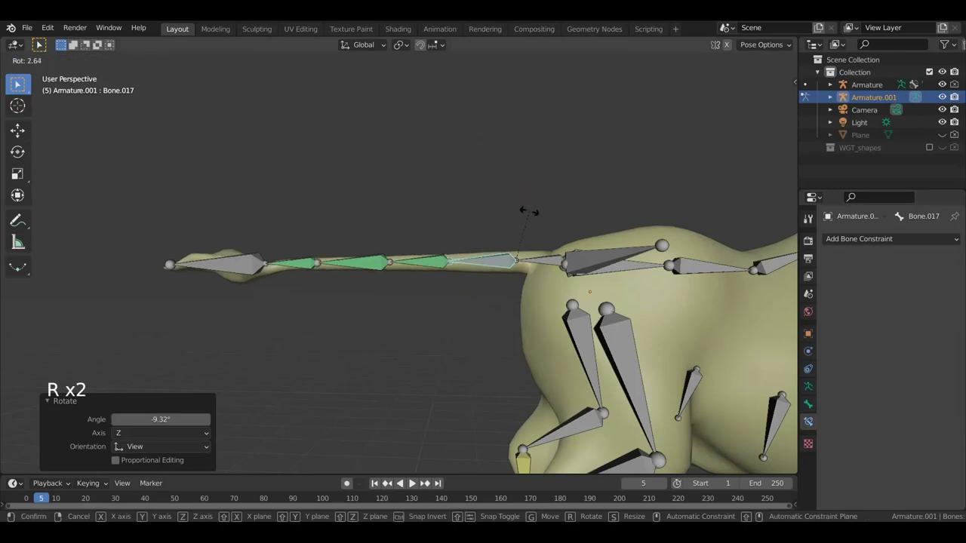
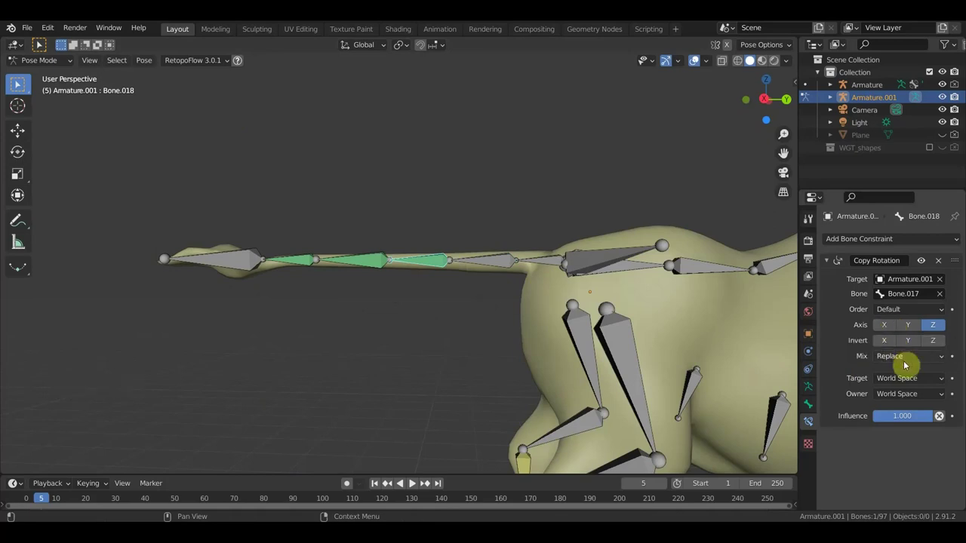
# Step: Check the rotation Mix modes, then delete a tail bone's Copy Rotation constraint
pyautogui.click(916, 360)
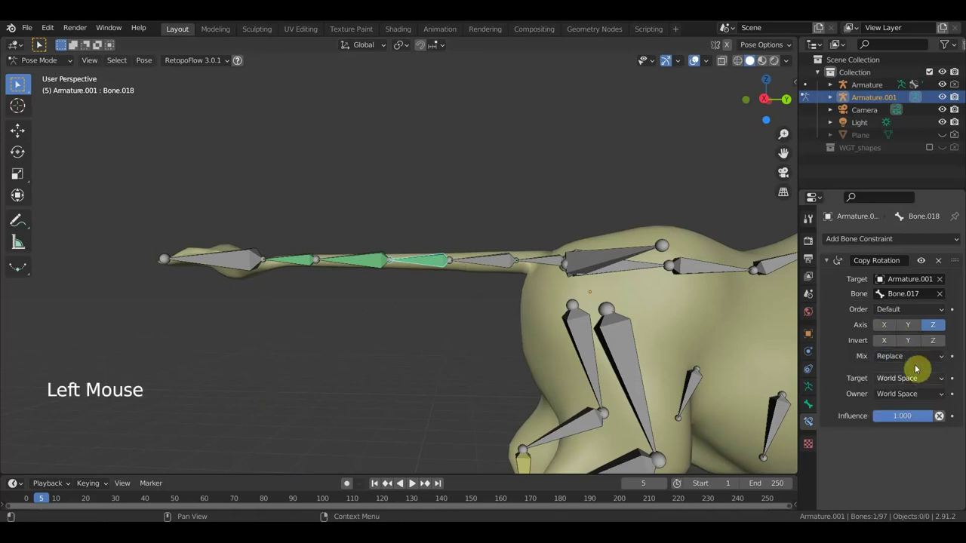
pyautogui.click(924, 363)
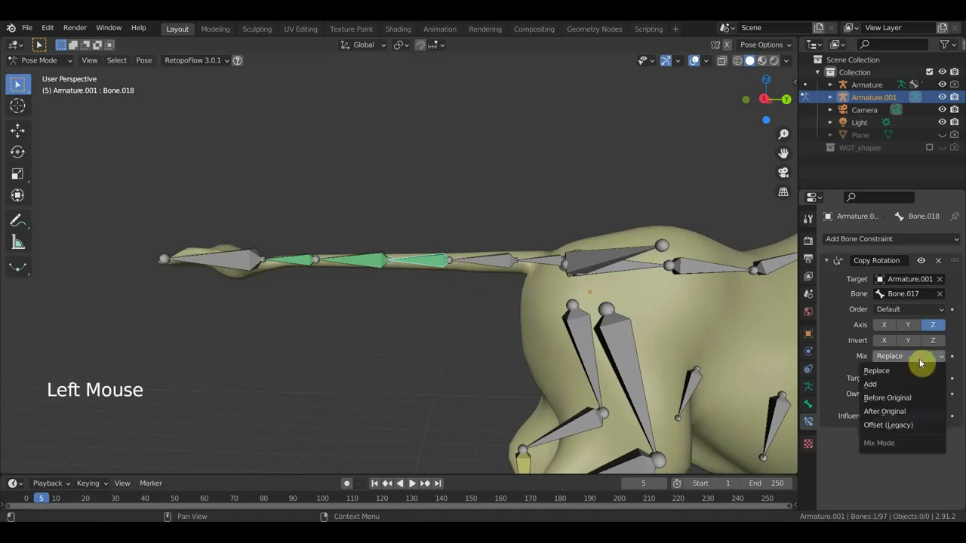
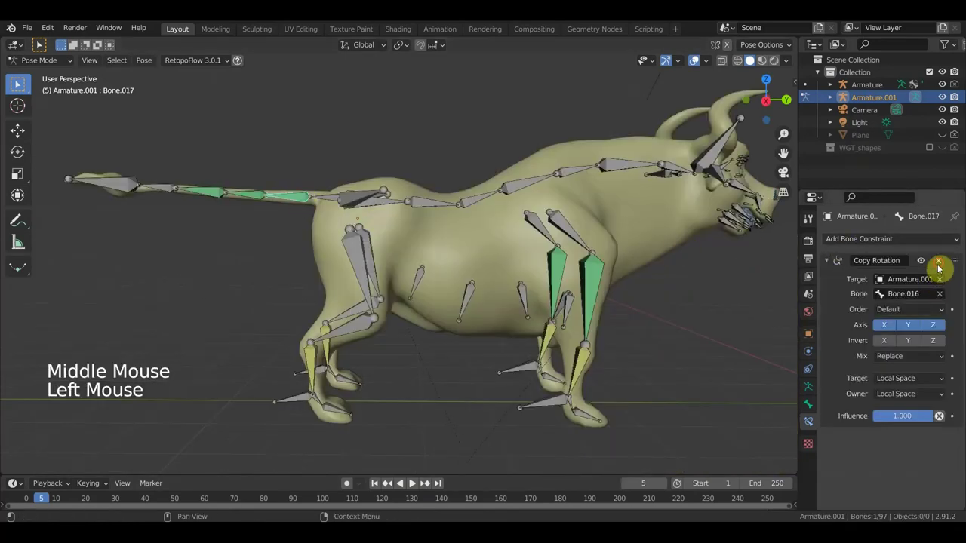
pyautogui.click(939, 266)
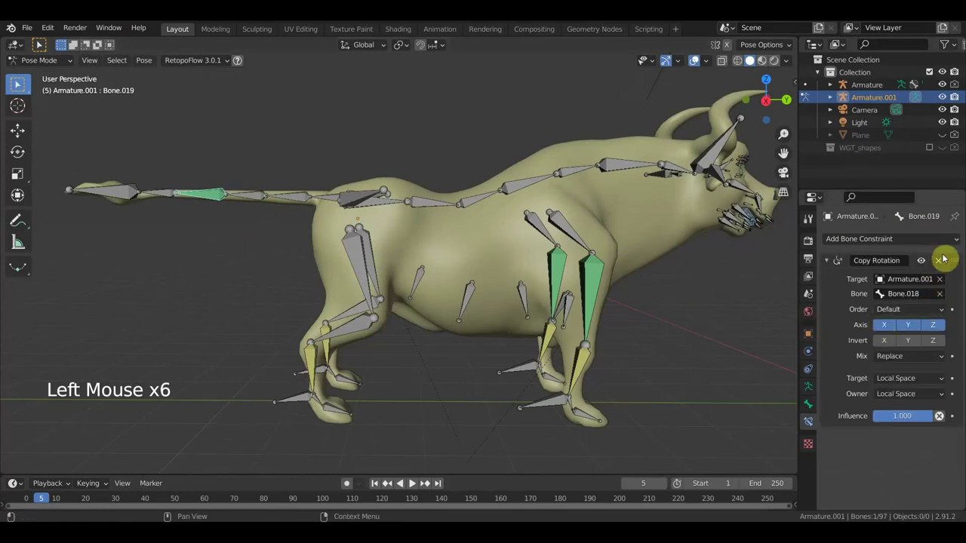
# Step: Delete Bone.019's Copy Rotation constraint and re-add one on the first tail bone pair
pyautogui.doubleClick(939, 261)
pyautogui.scroll(-3)
pyautogui.middleClick(621, 328)
pyautogui.middleClick(599, 332)
pyautogui.middleClick(600, 334)
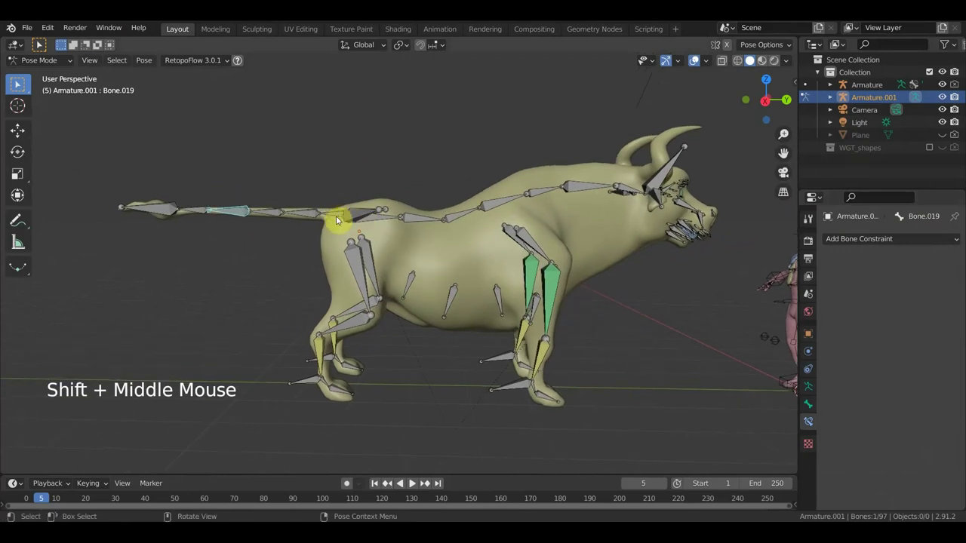
pyautogui.click(338, 218)
pyautogui.click(309, 214)
pyautogui.press('ctrl+shift+c')
# Step: Add Copy Rotation constraints down the remaining tail bone pairs through Bone.020
pyautogui.click(300, 215)
pyautogui.click(267, 212)
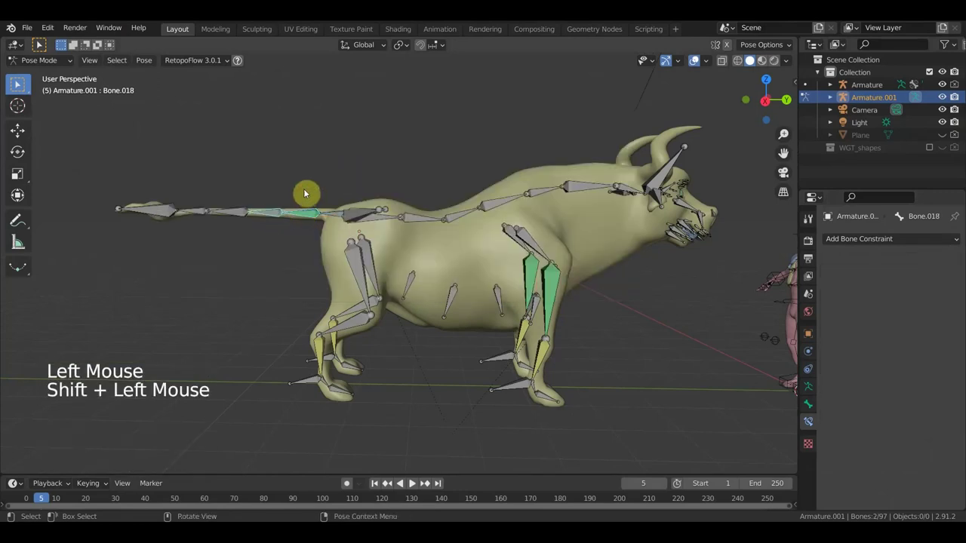
pyautogui.press('ctrl+shift+c')
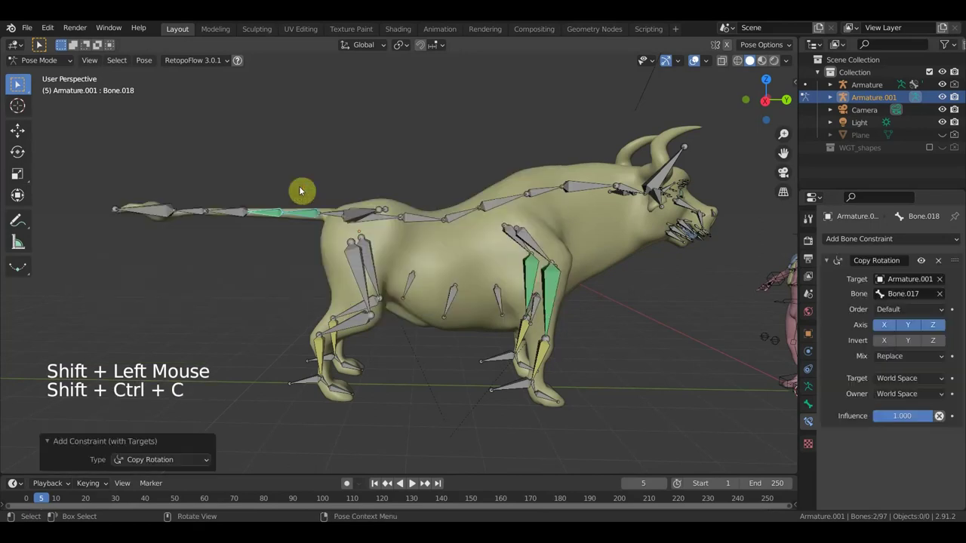
pyautogui.click(272, 218)
pyautogui.click(236, 215)
pyautogui.press('ctrl+shift+c')
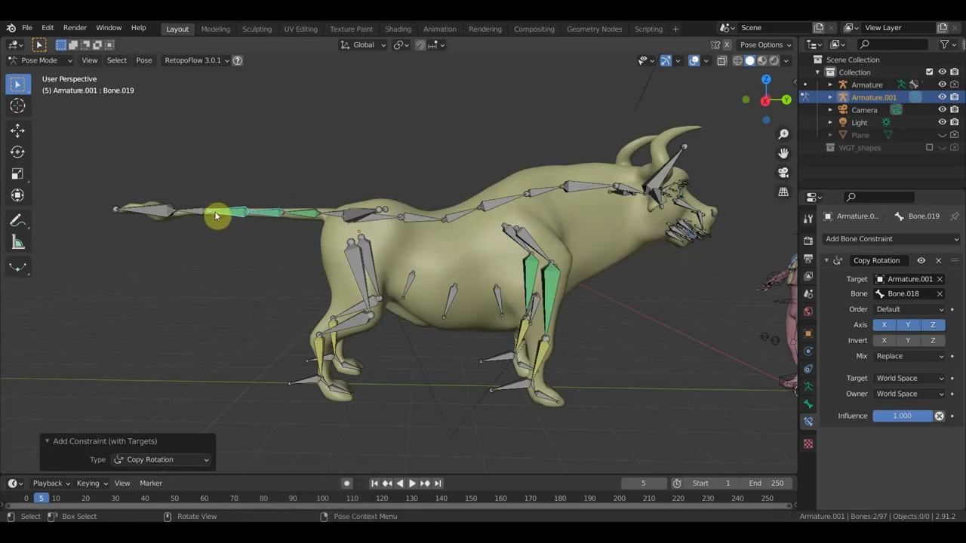
pyautogui.click(225, 215)
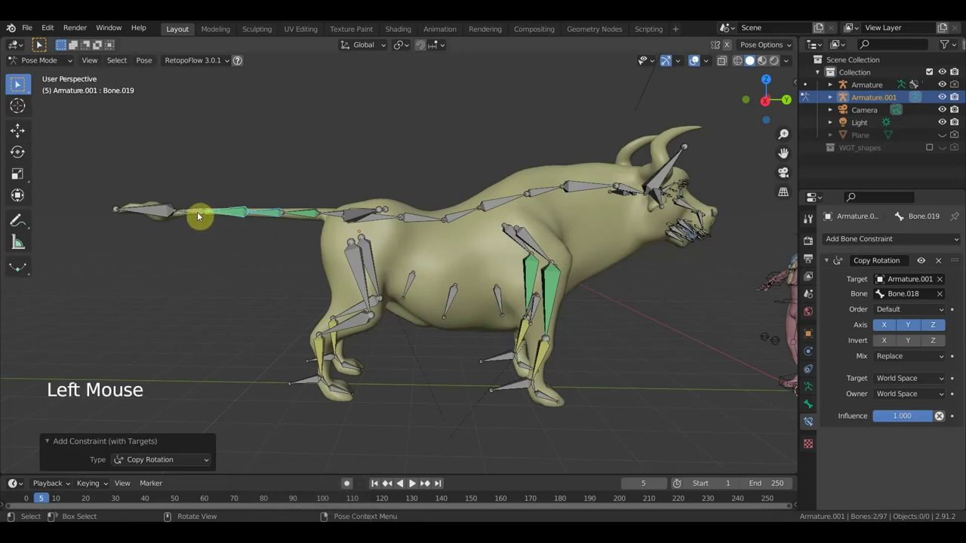
pyautogui.click(198, 216)
pyautogui.press('ctrl+shift+c')
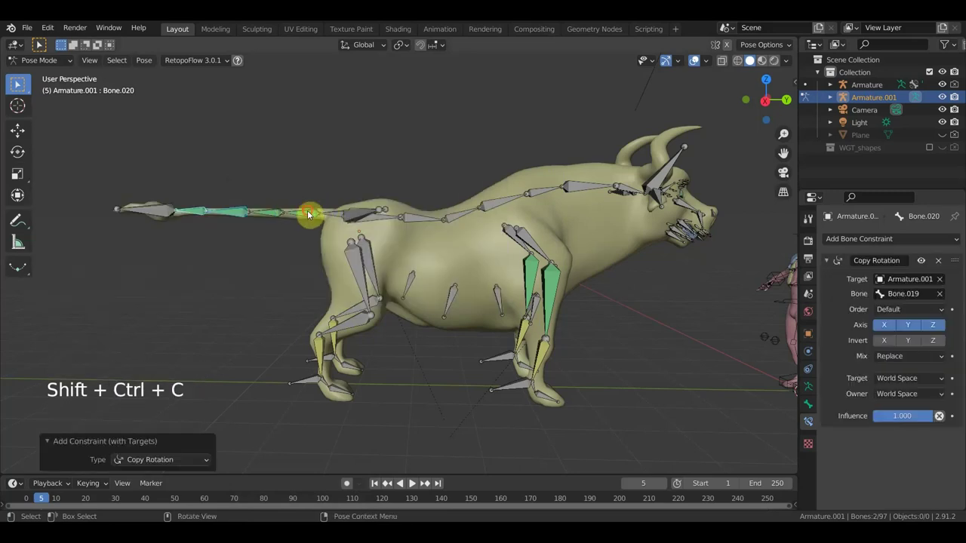
# Step: Set the tail bones' Copy Rotation constraints to Local Space for target and owner
pyautogui.click(313, 216)
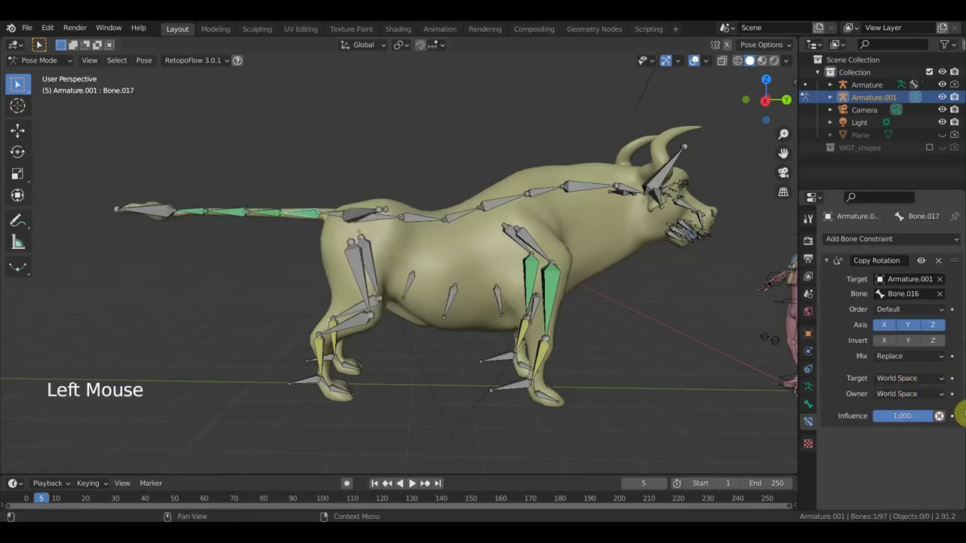
pyautogui.click(945, 398)
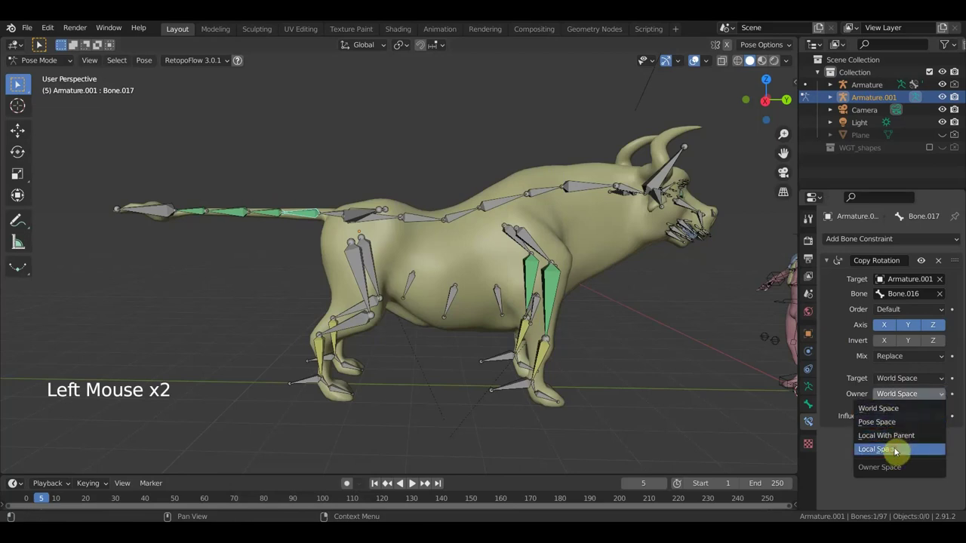
pyautogui.click(913, 383)
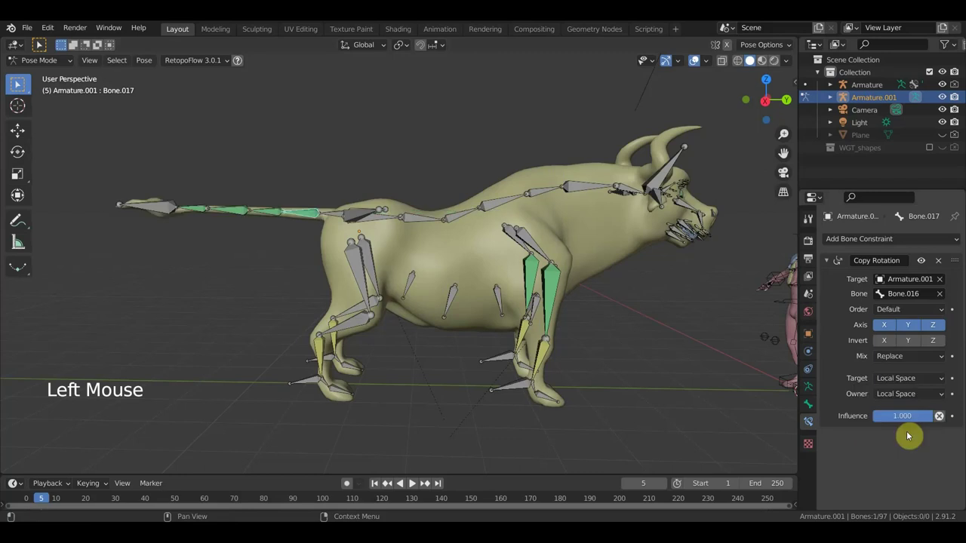
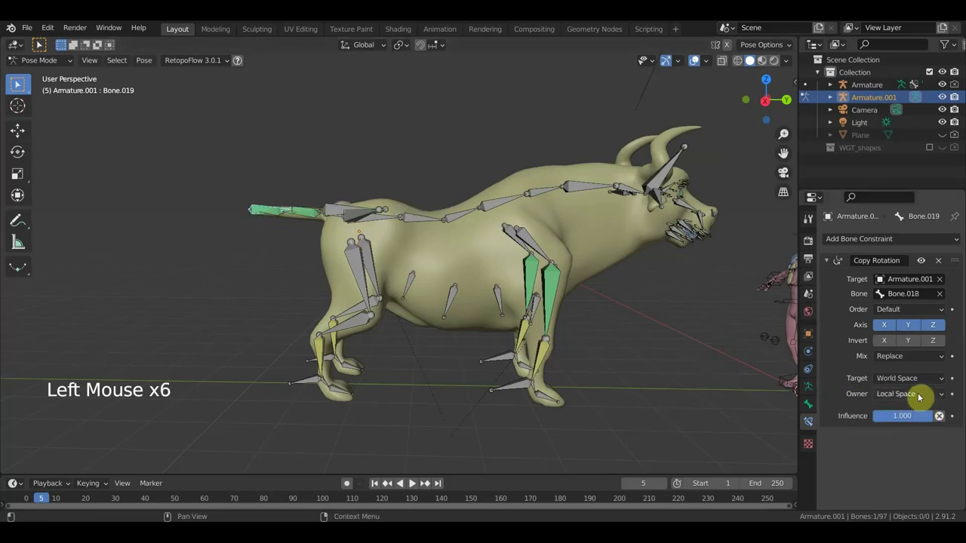
pyautogui.click(917, 383)
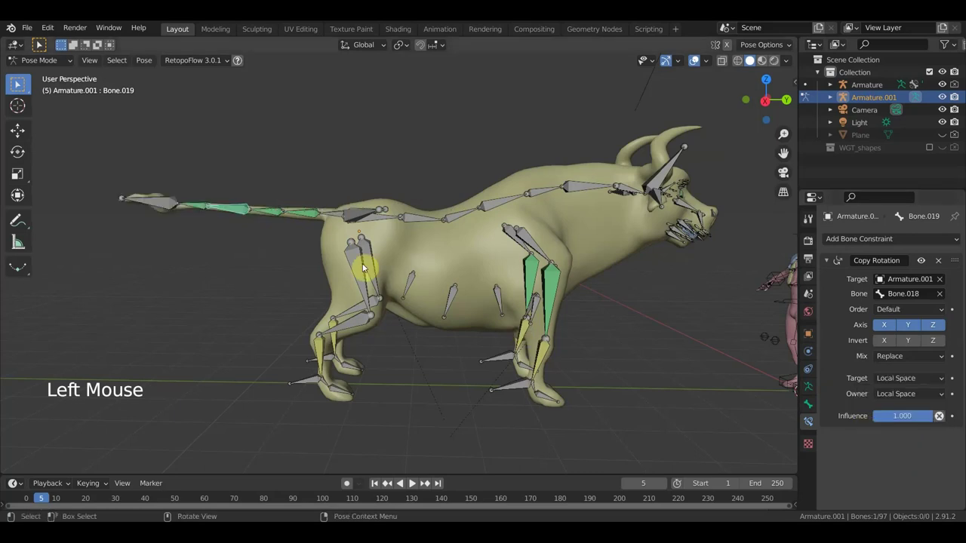
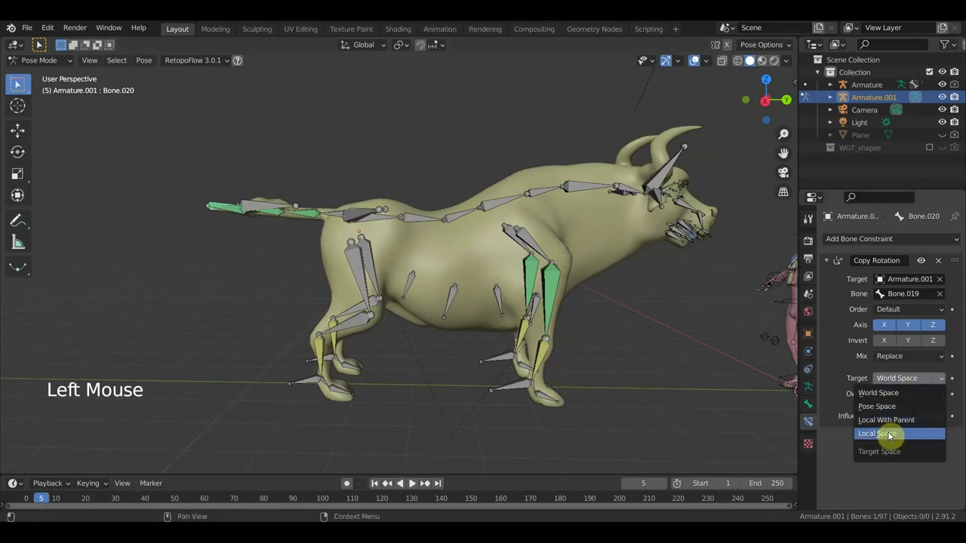
pyautogui.click(329, 215)
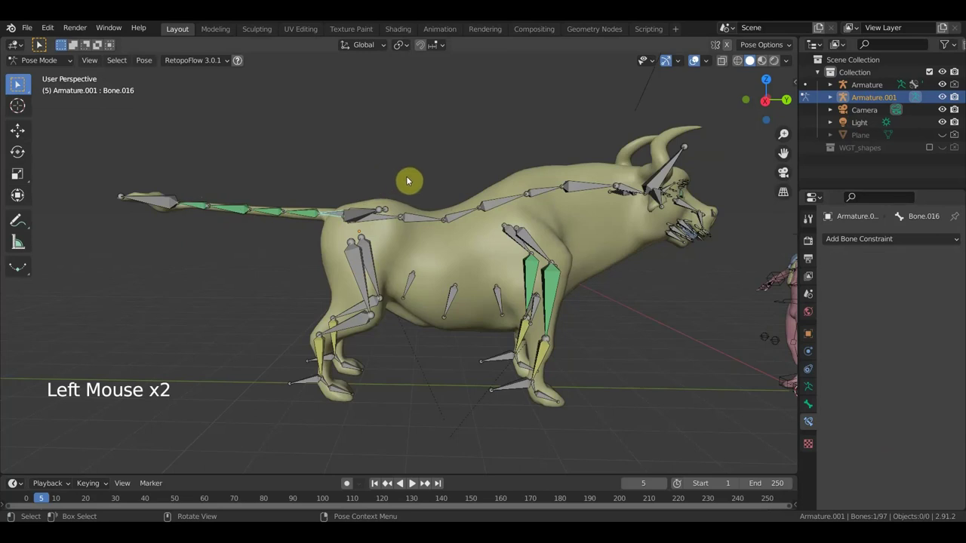
pyautogui.press('r')
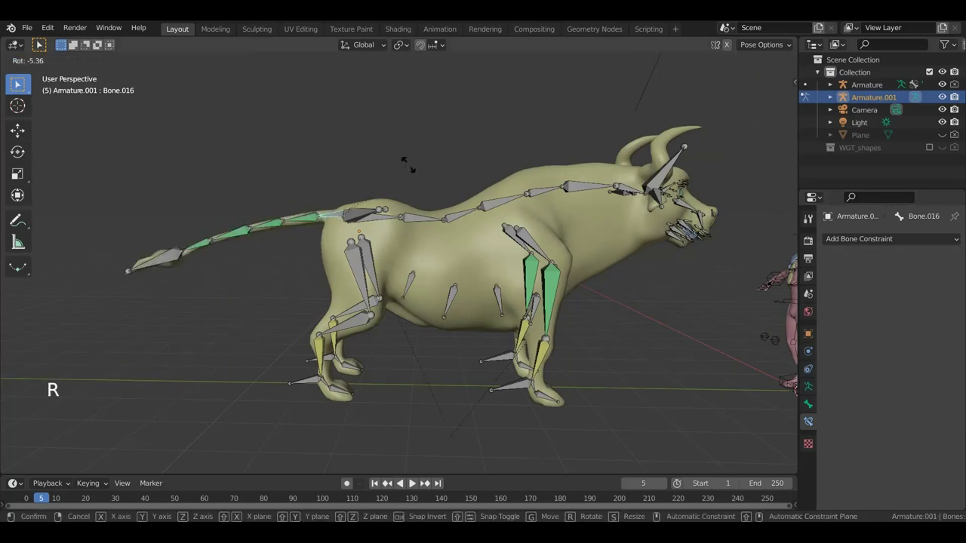
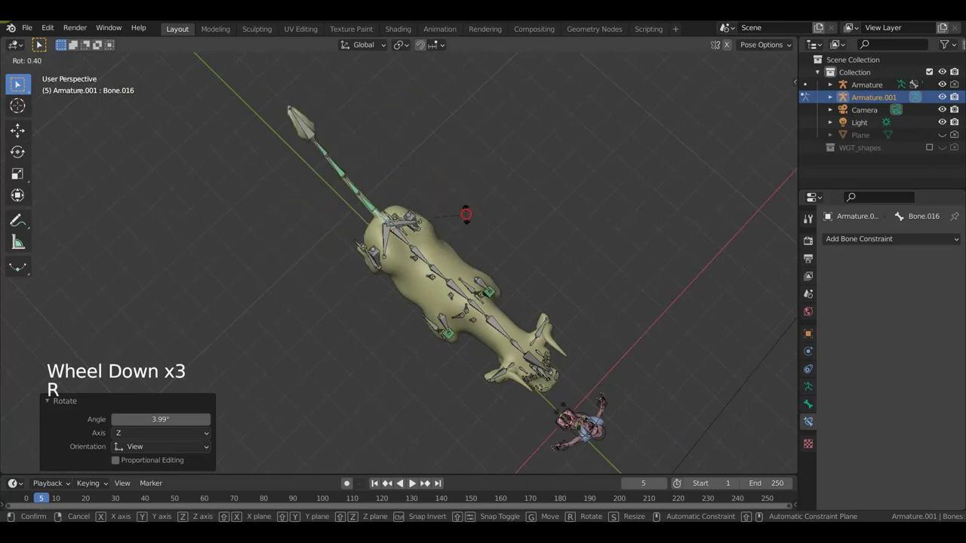
pyautogui.press('ctrl+z')
pyautogui.press('ctrl+z')
pyautogui.press('KP_3')
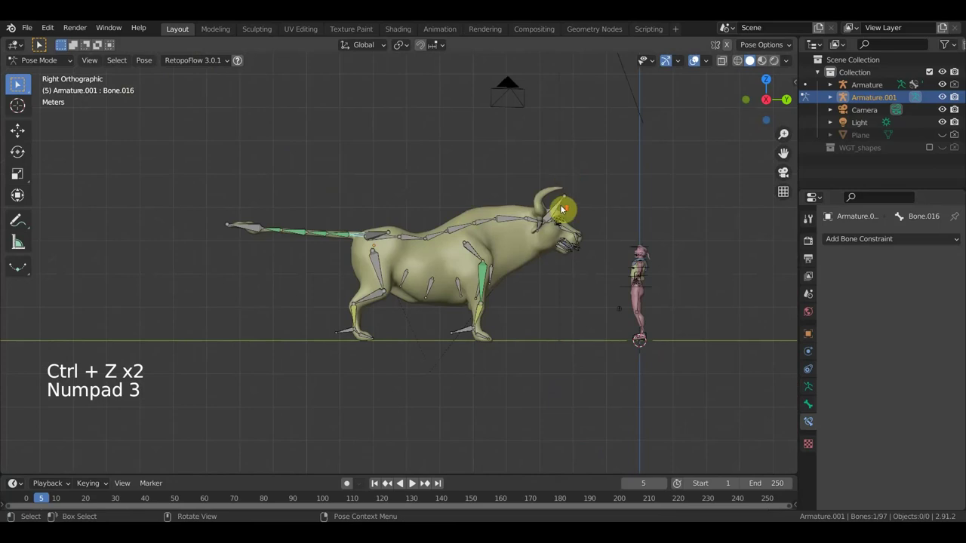
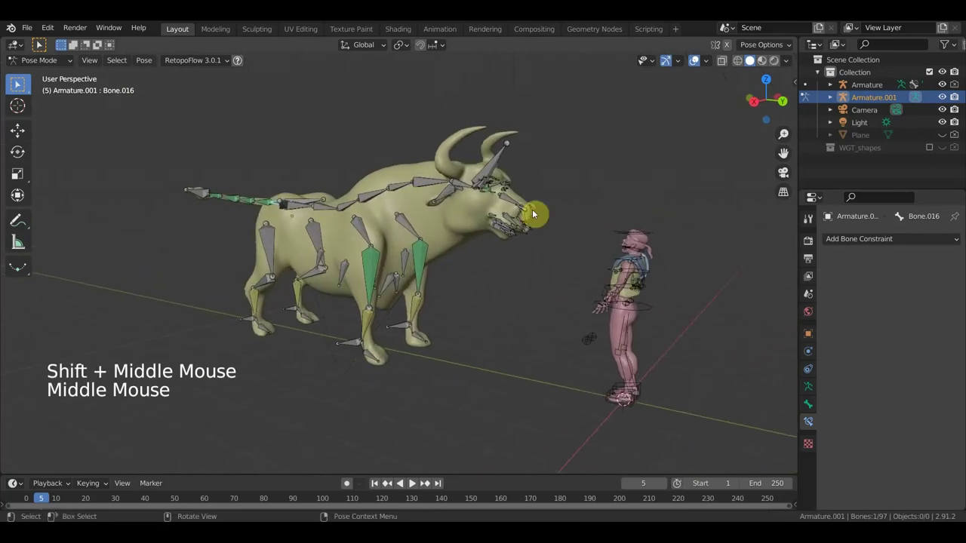
pyautogui.scroll(3)
pyautogui.scroll(-3)
pyautogui.middleClick(557, 188)
pyautogui.middleClick(547, 230)
pyautogui.middleClick(486, 230)
pyautogui.middleClick(403, 206)
pyautogui.middleClick(412, 207)
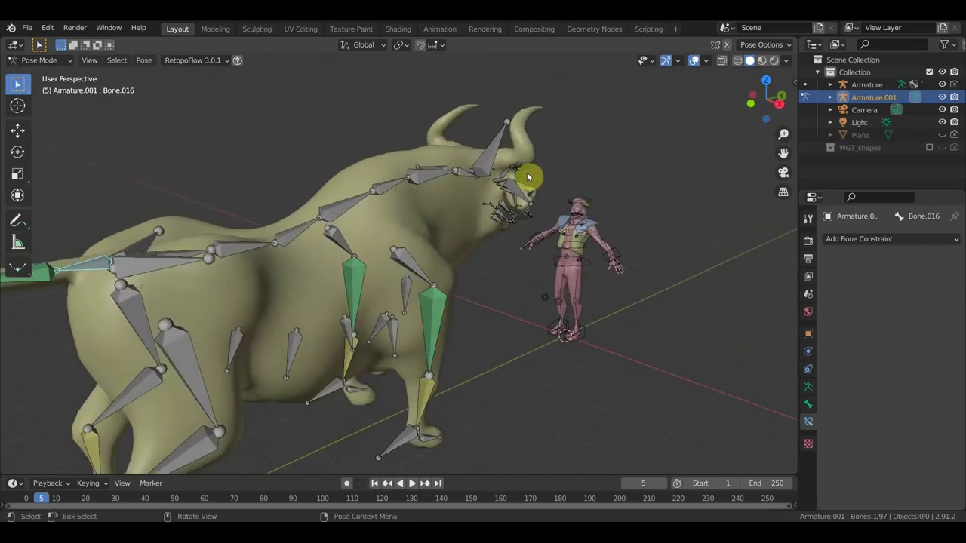
pyautogui.middleClick(516, 177)
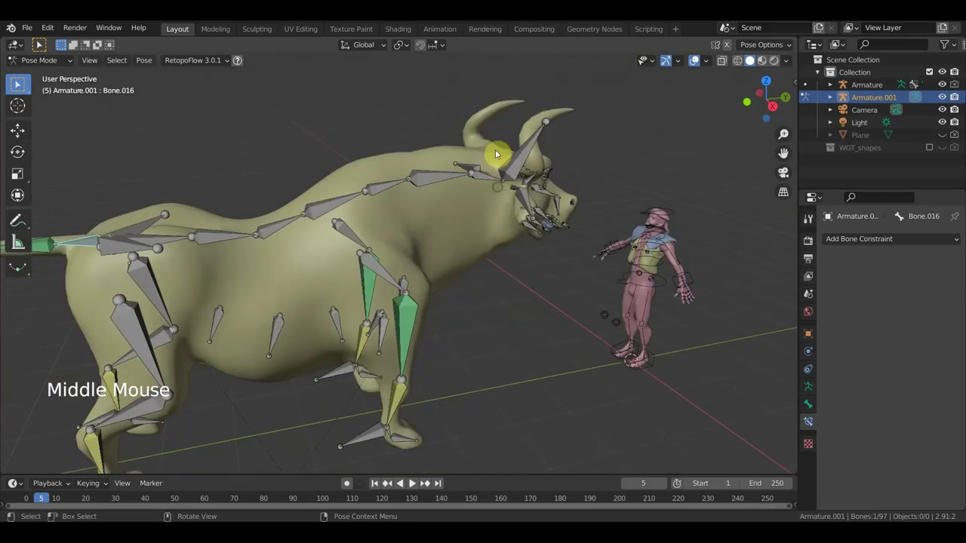
pyautogui.middleClick(495, 183)
pyautogui.scroll(-3)
pyautogui.middleClick(527, 216)
pyautogui.middleClick(553, 183)
pyautogui.press('KP_3')
pyautogui.middleClick(322, 299)
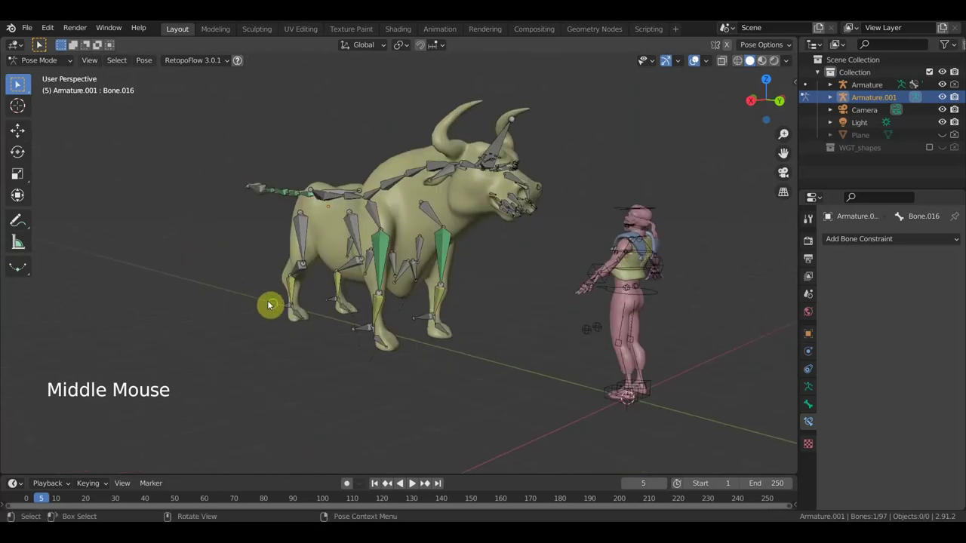
pyautogui.middleClick(304, 313)
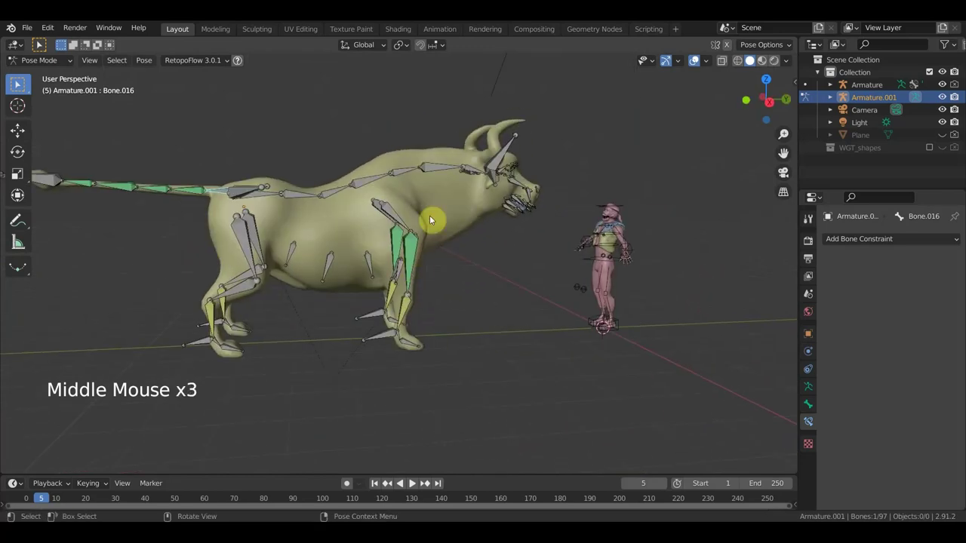
pyautogui.press('KP_3')
pyautogui.middleClick(317, 252)
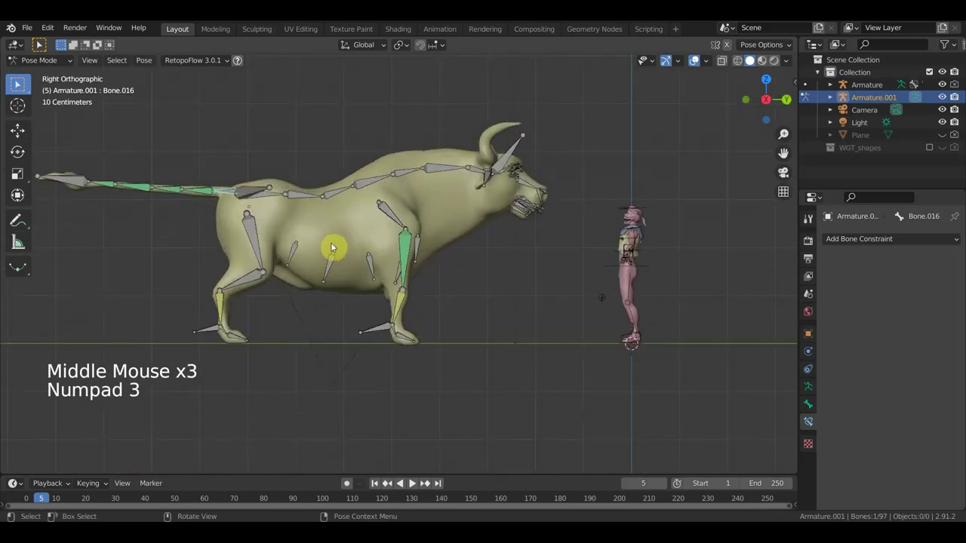